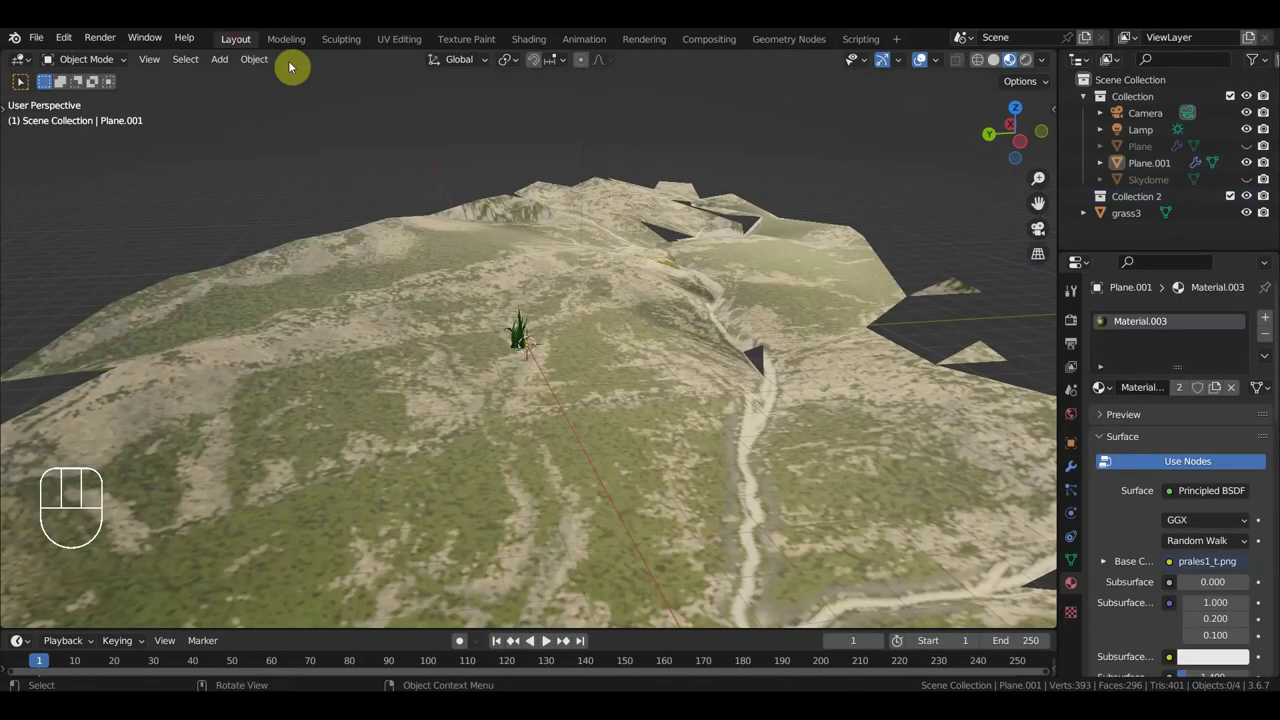
Step: Select Plane.001, enter Edit Mode and view its Vertex Groups list showing the single group 'Group', then return to Object Mode
left_click(552, 429)
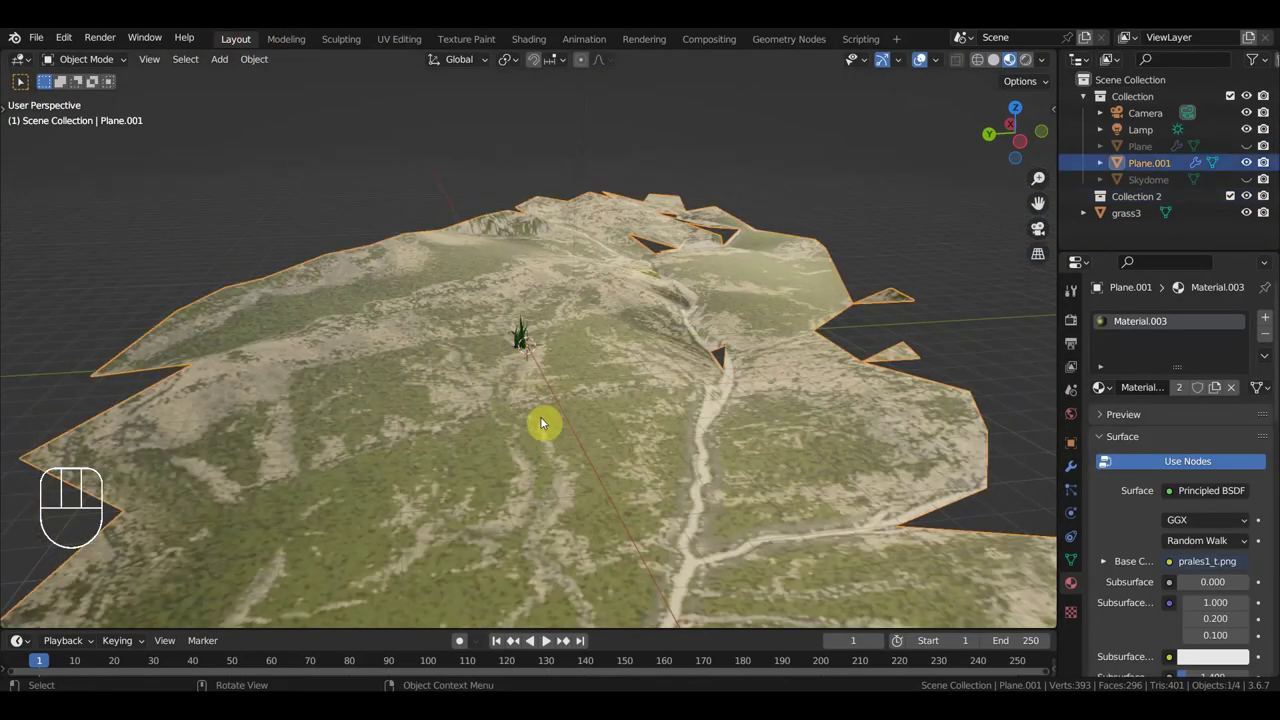
left_click_drag(77, 58, 85, 97)
key("a")
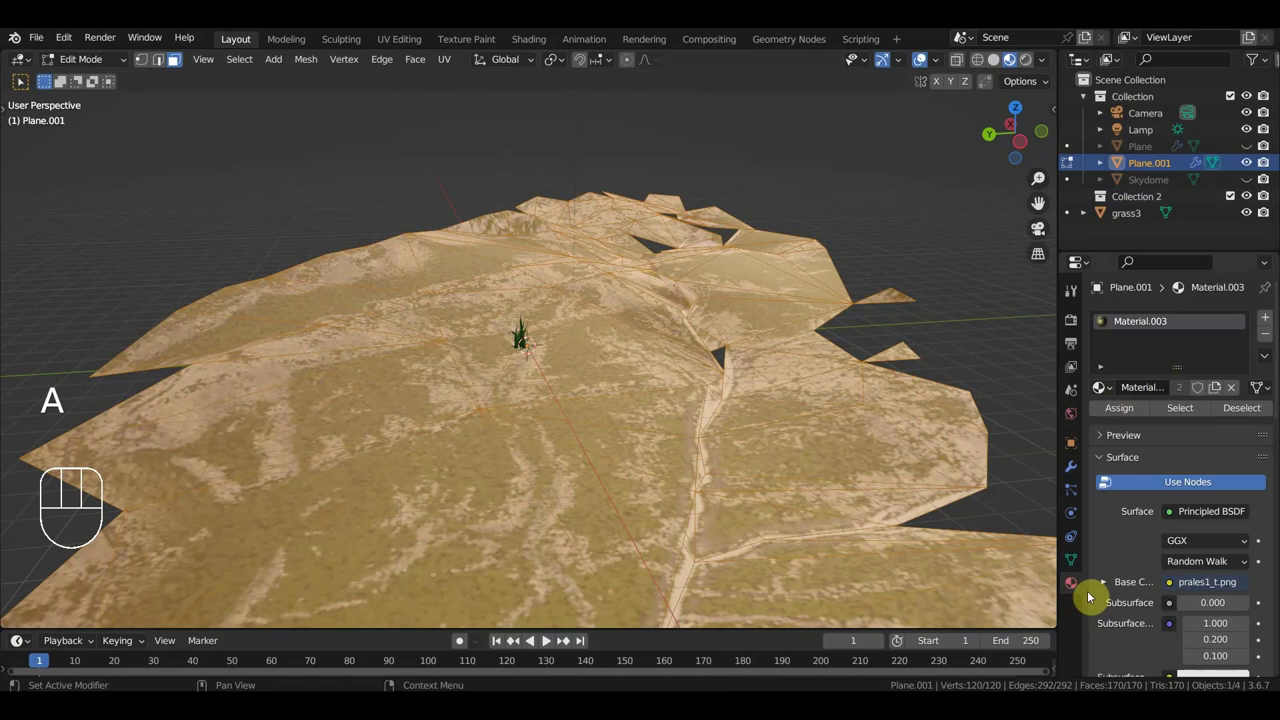
left_click(1075, 563)
left_click(1268, 372)
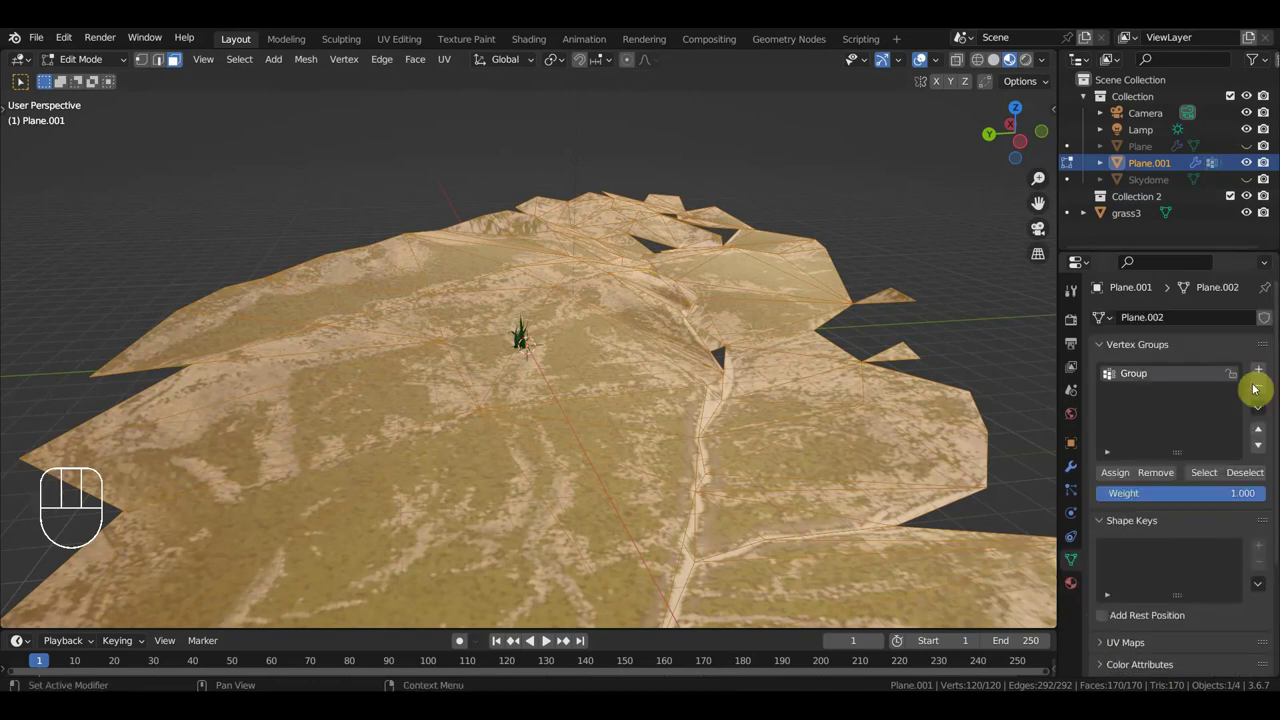
left_click(1123, 480)
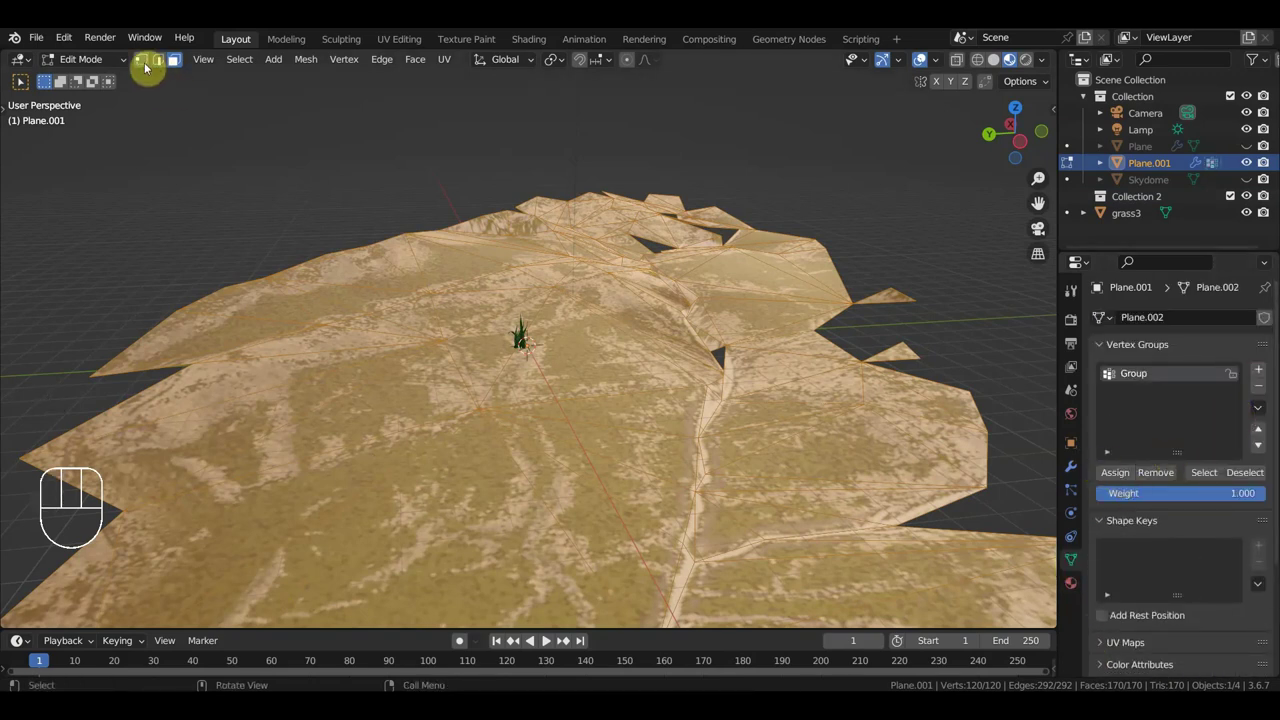
left_click_drag(86, 63, 95, 87)
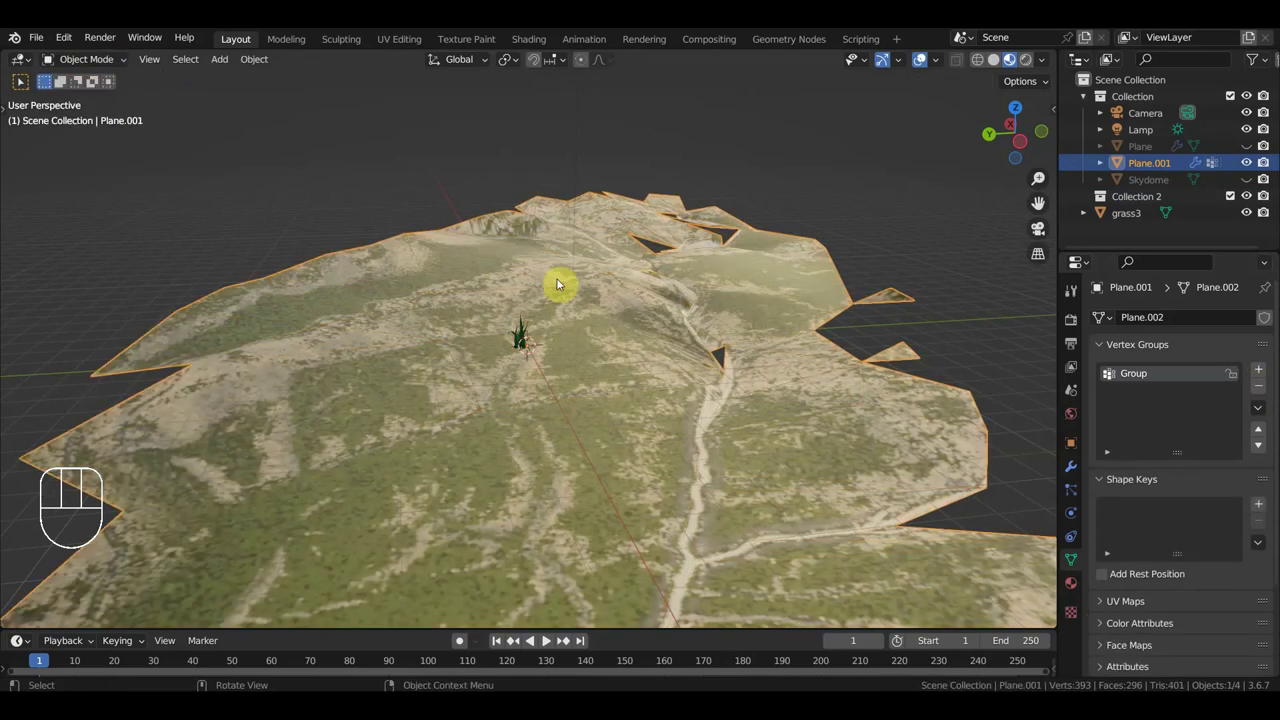
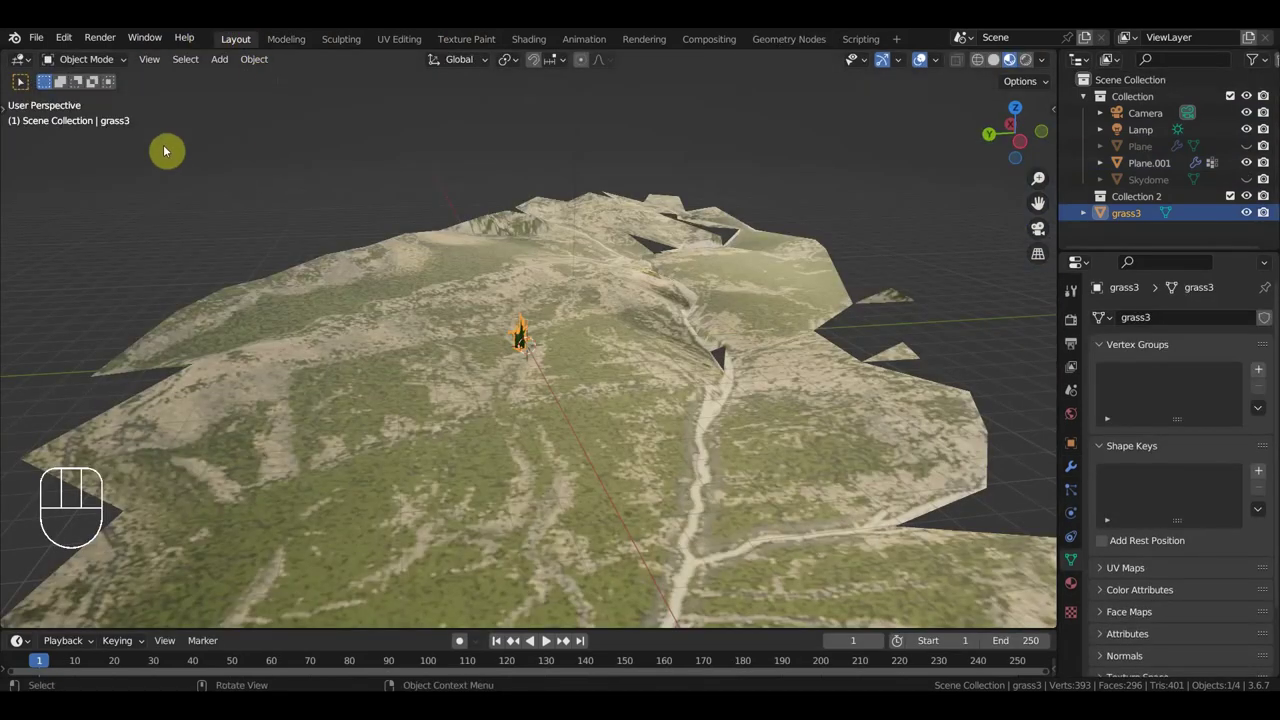
Step: Select the Plane.001 valley terrain and orbit around it from the side
left_click_drag(264, 58, 500, 133)
left_click(578, 333)
left_click_drag(260, 66, 476, 135)
left_click_drag(587, 259, 446, 258)
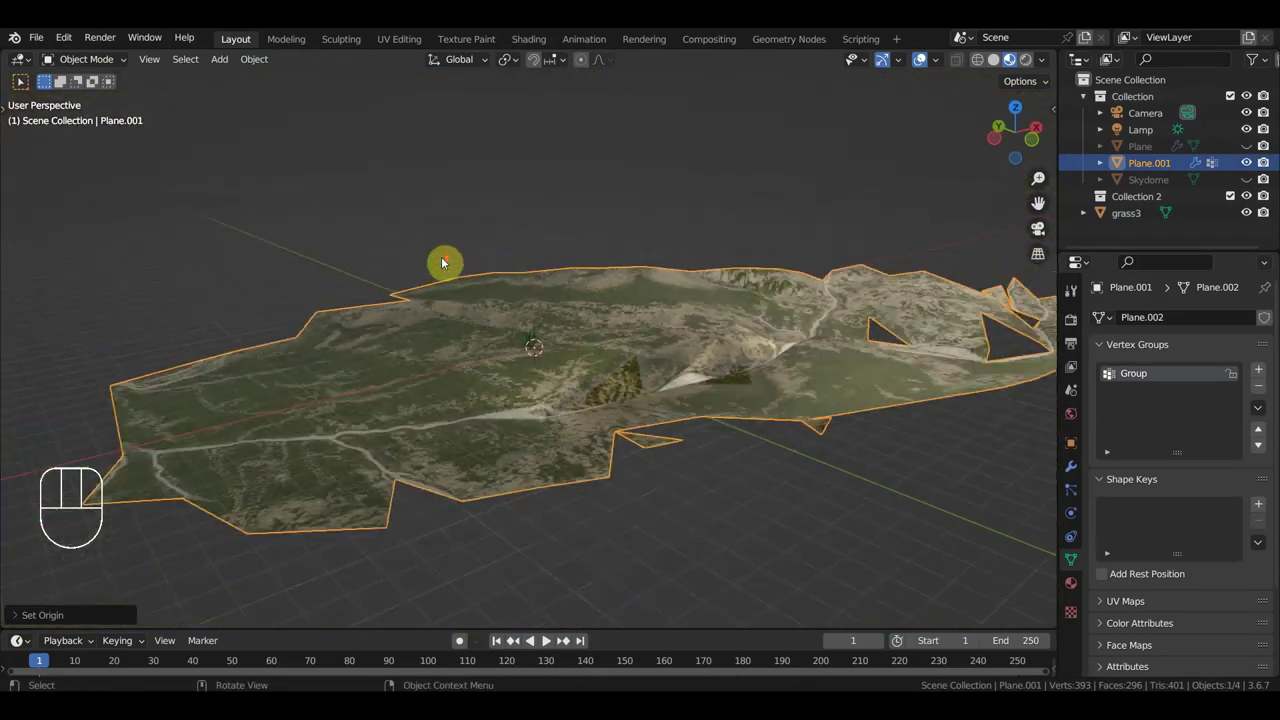
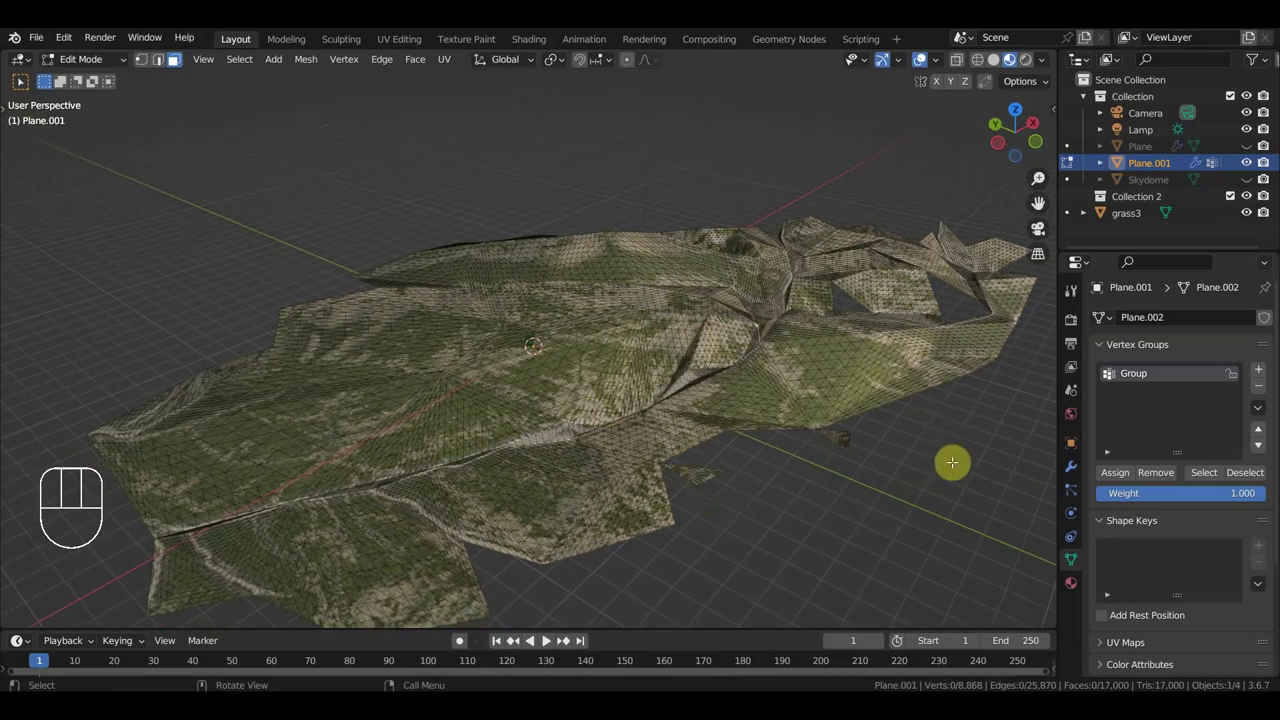
Step: Select all terrain vertices and assign them to the vertex group
key("a")
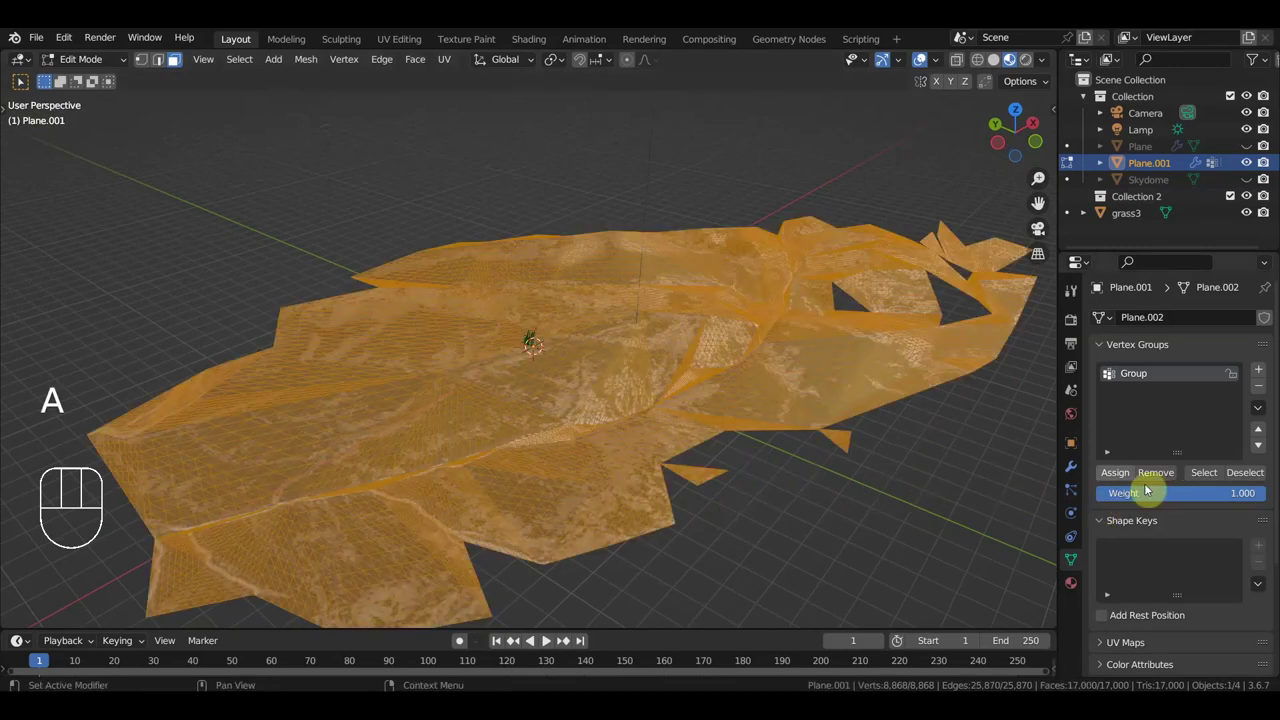
left_click(1130, 479)
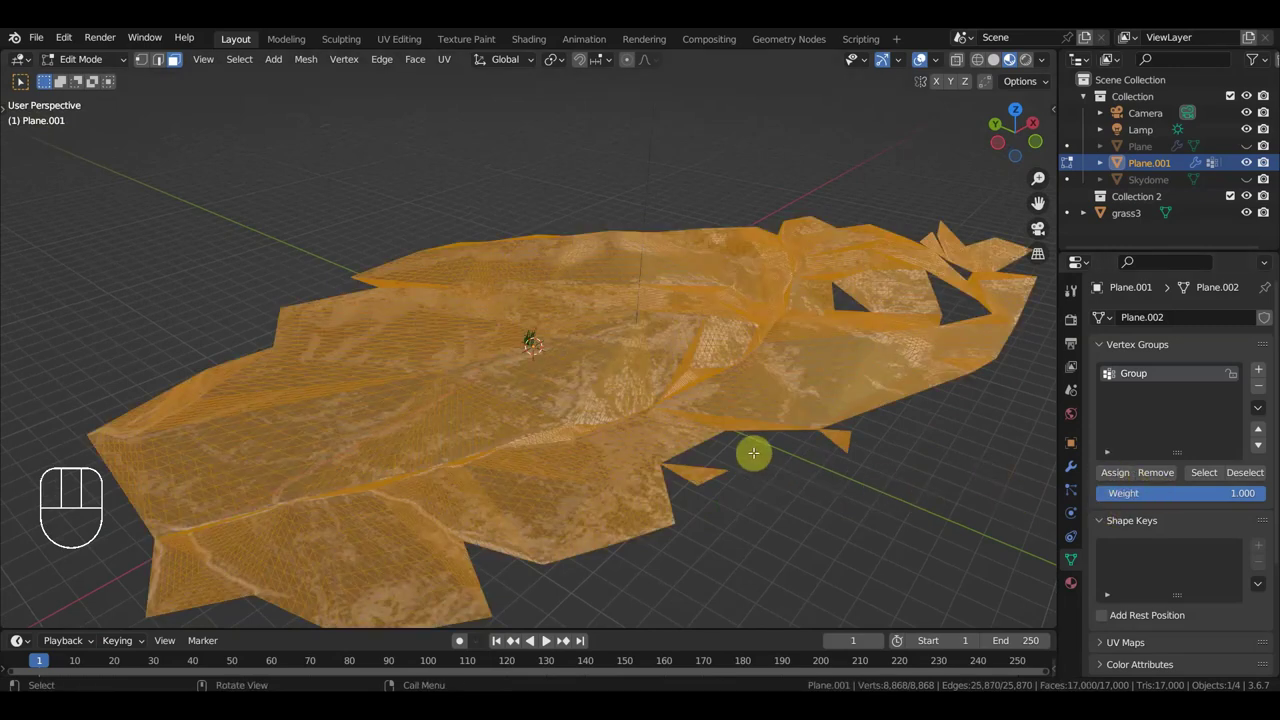
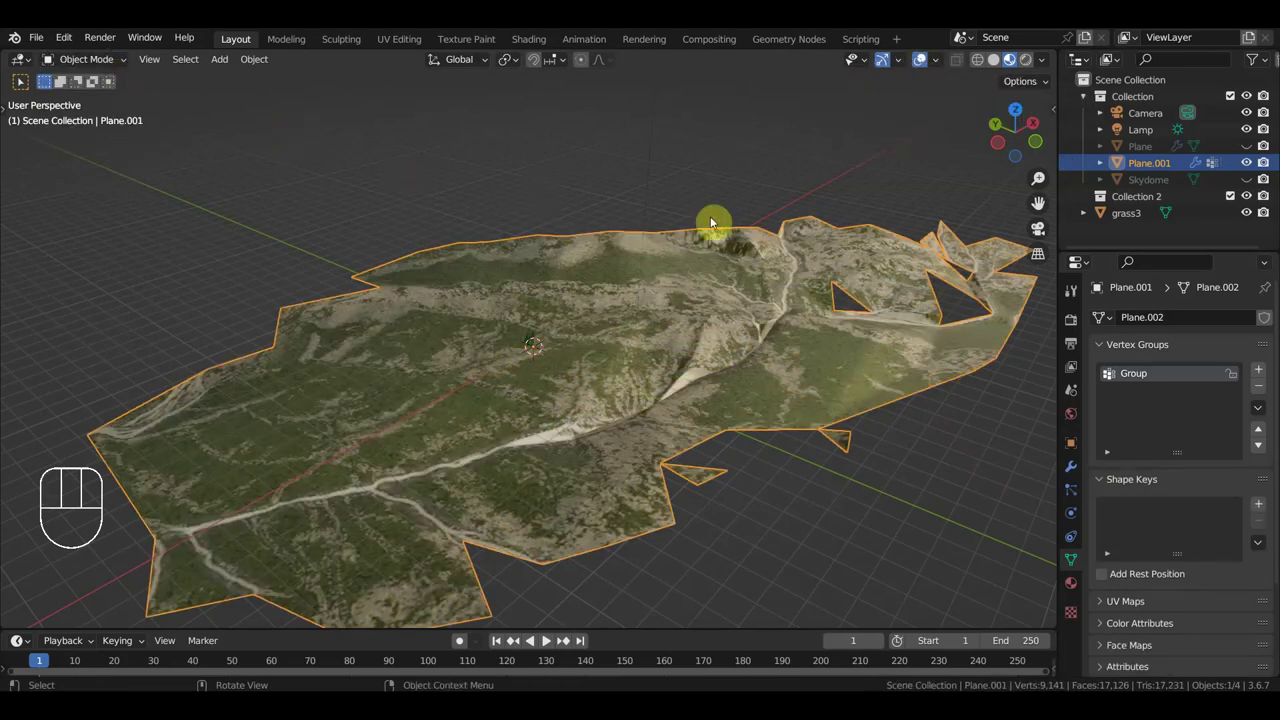
Step: Select the grass3 clump and scale it up to about 3.78×
left_click(541, 336)
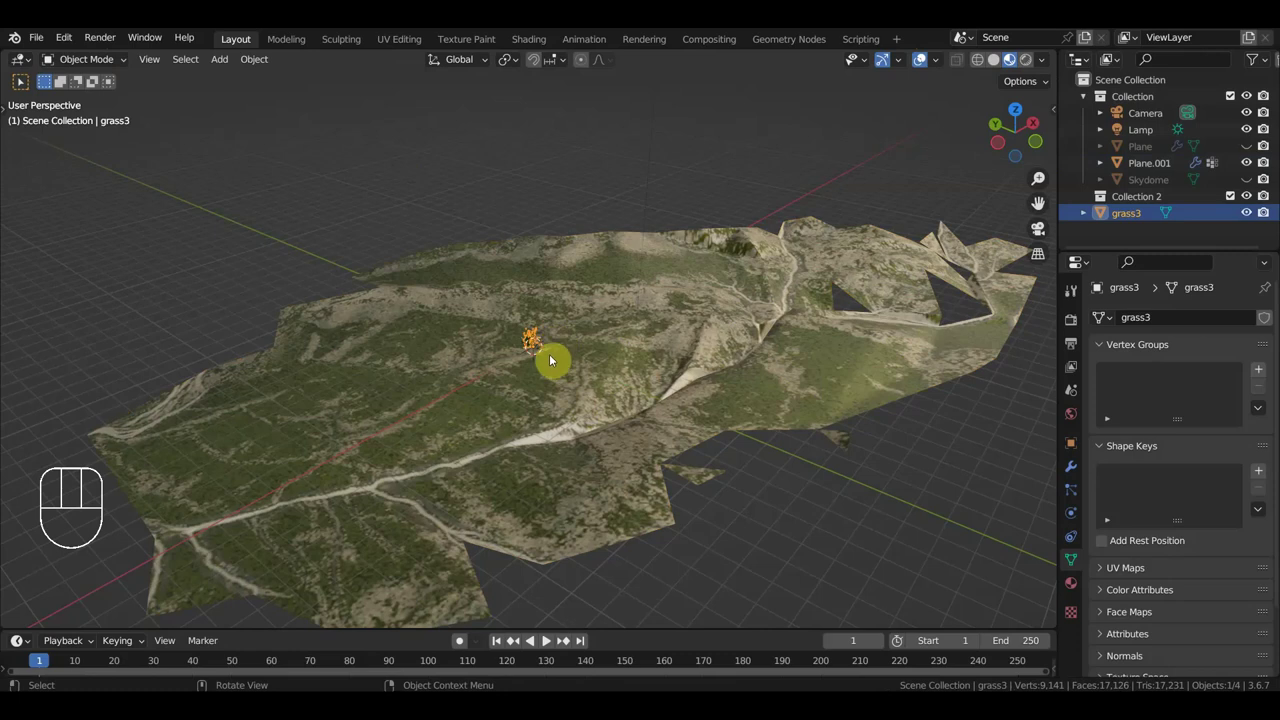
key("s")
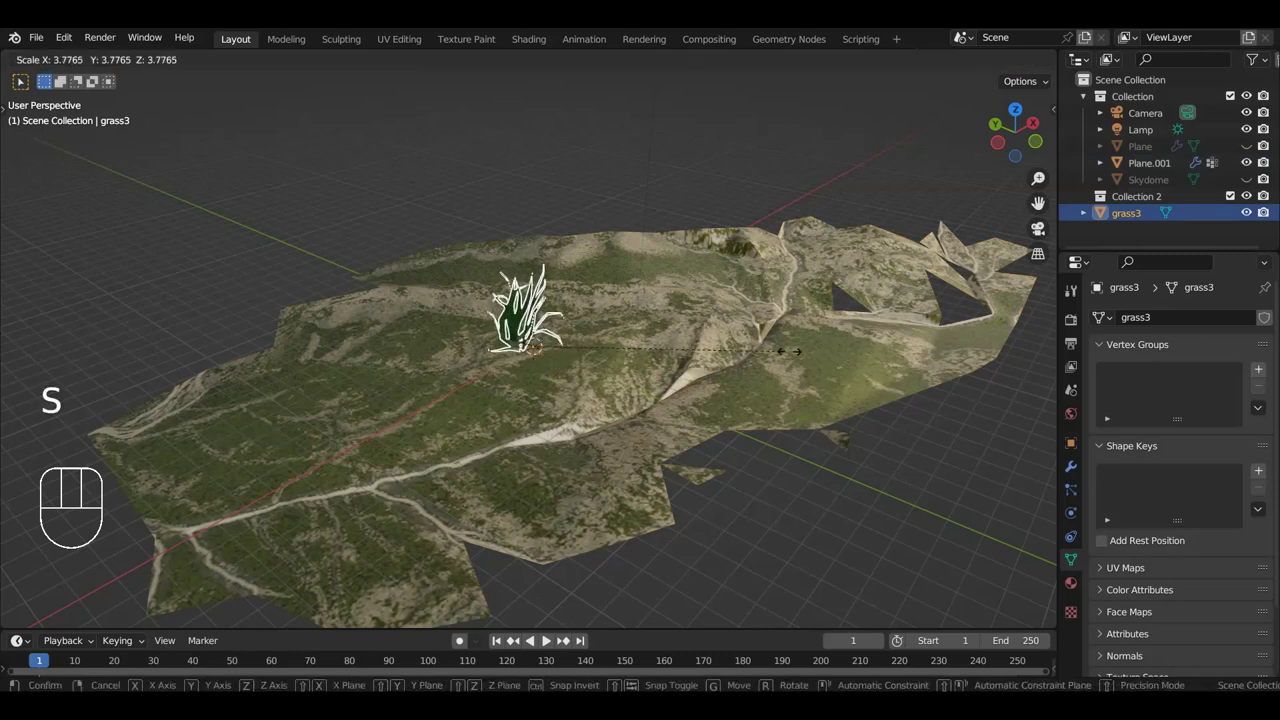
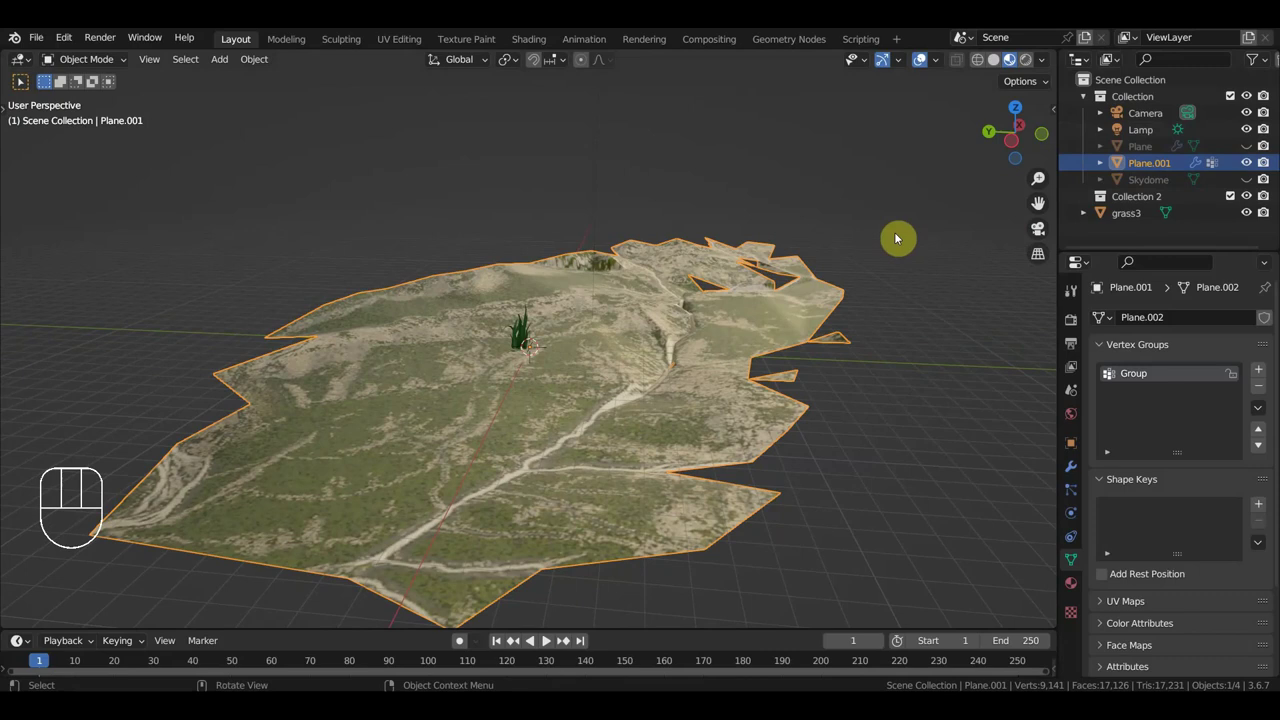
Step: Unhide all objects with Alt+H and select the square mountain terrain Plane
key("alt+h")
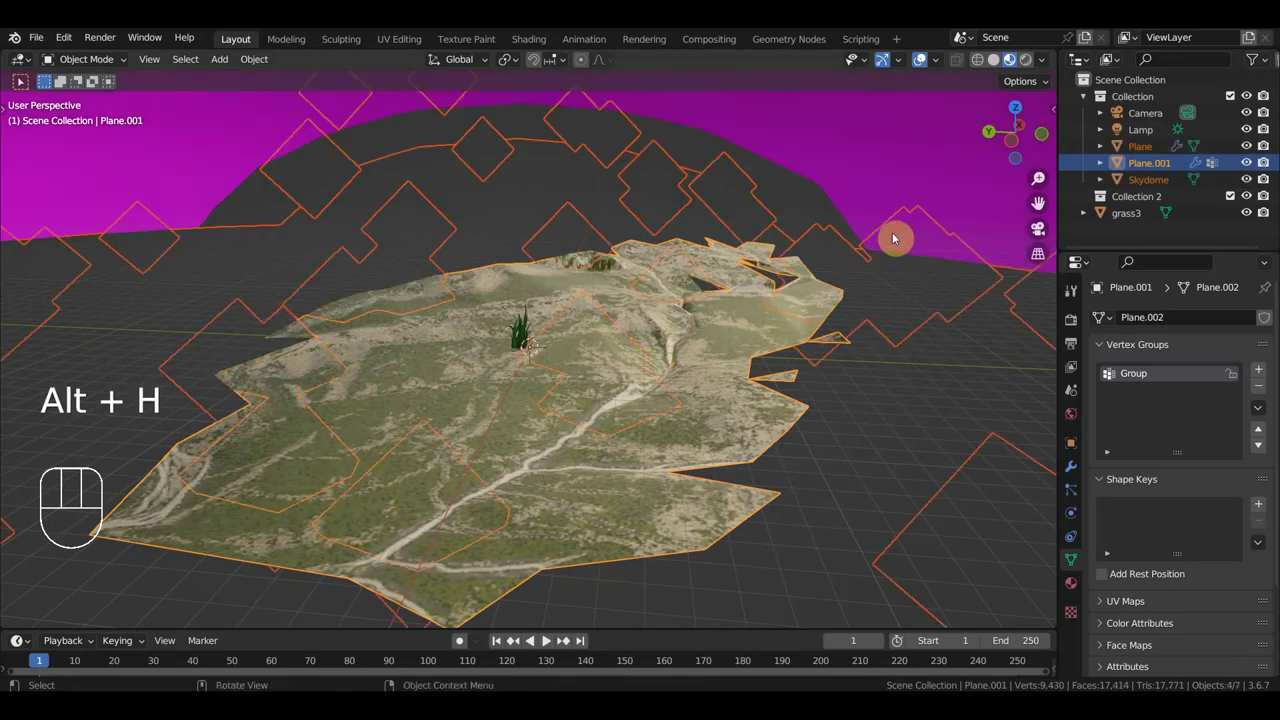
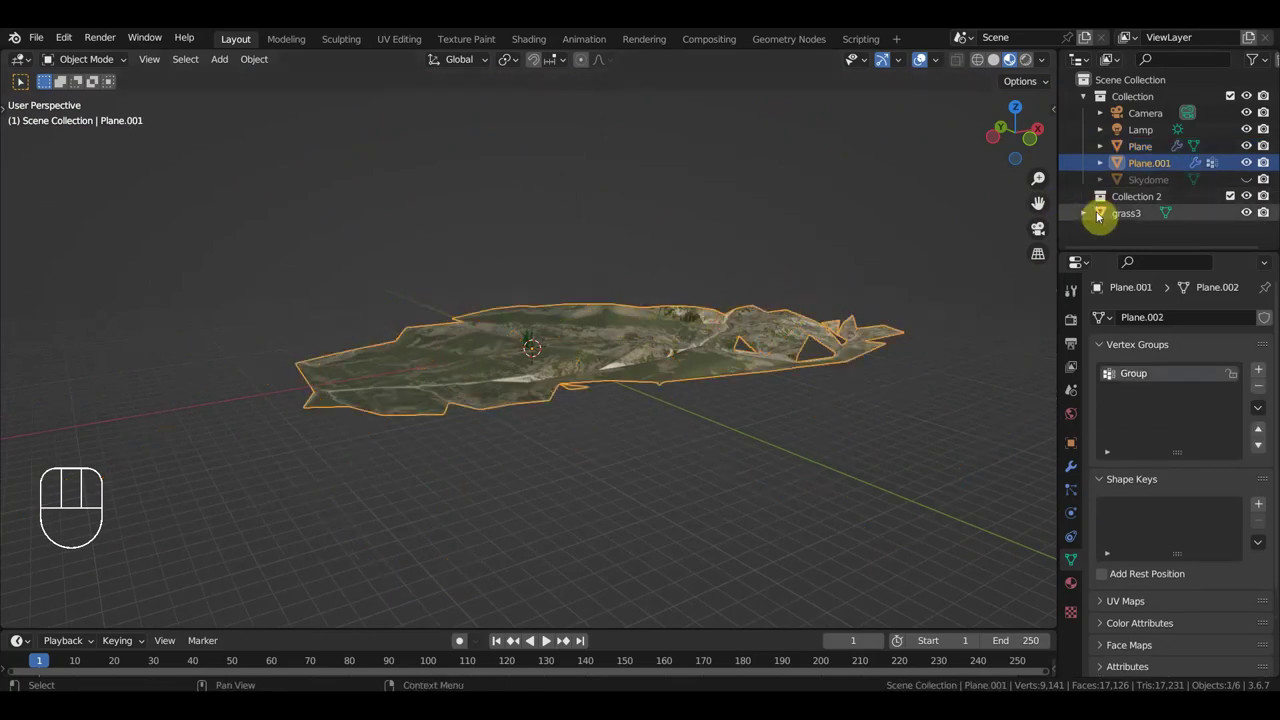
left_click(1150, 149)
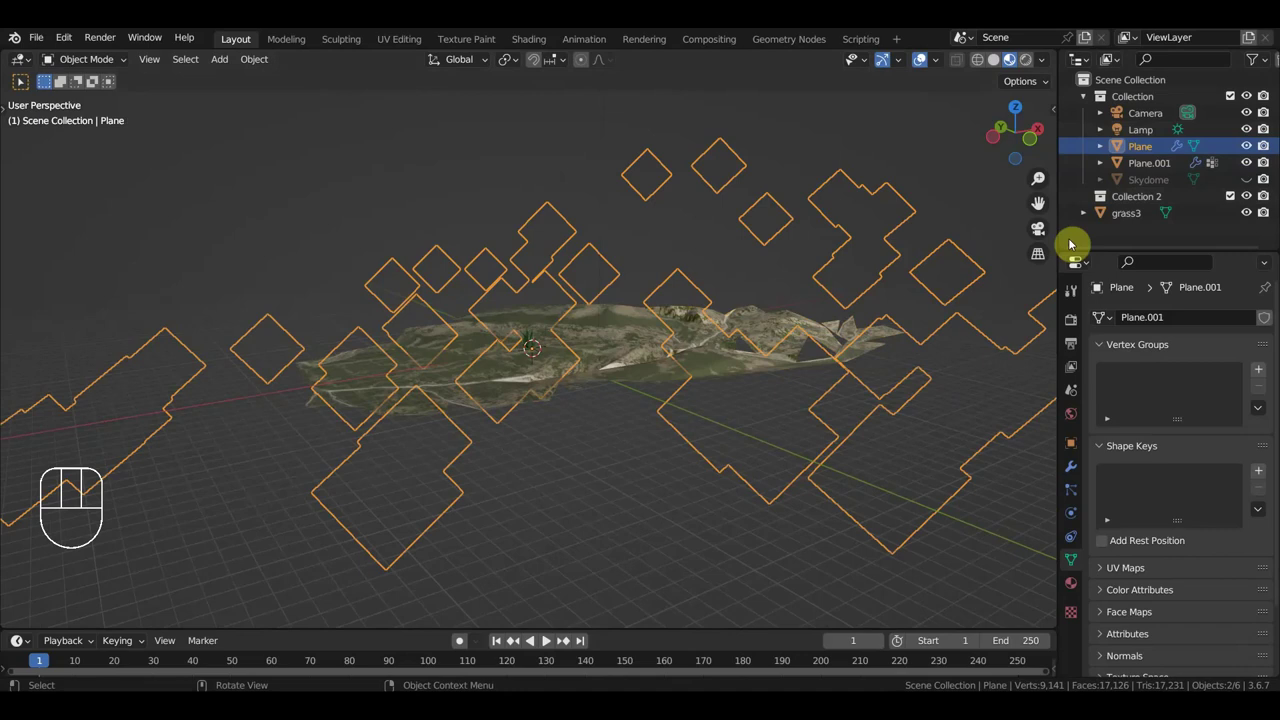
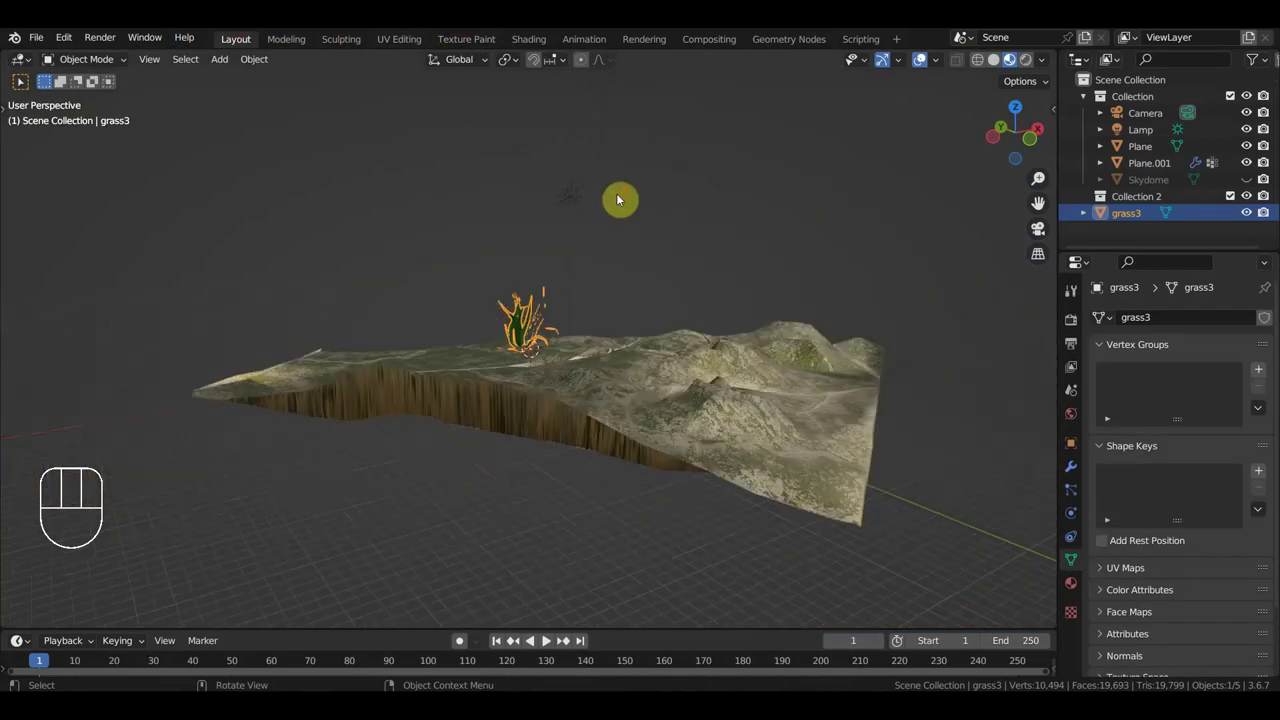
Step: Switch to top view over the terrains, select grass3 and begin moving it off the valley plane
left_click_drag(536, 254, 504, 268)
left_click(481, 334)
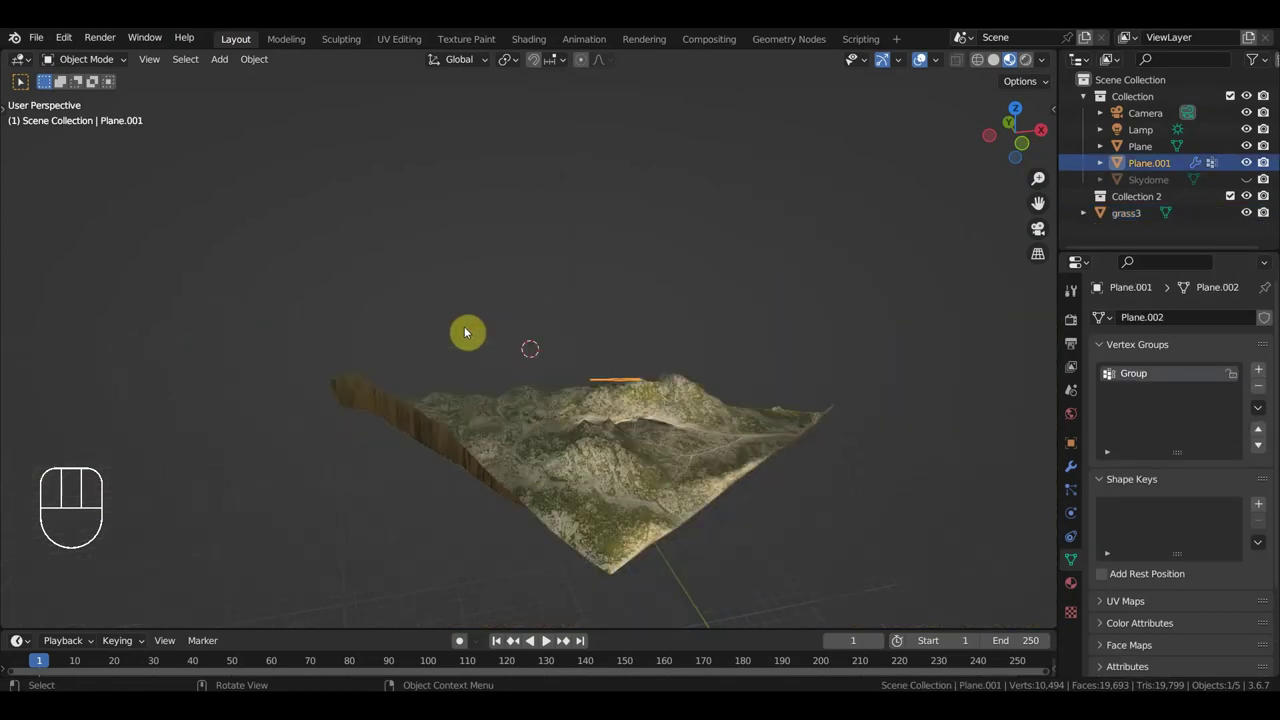
key("KP_7")
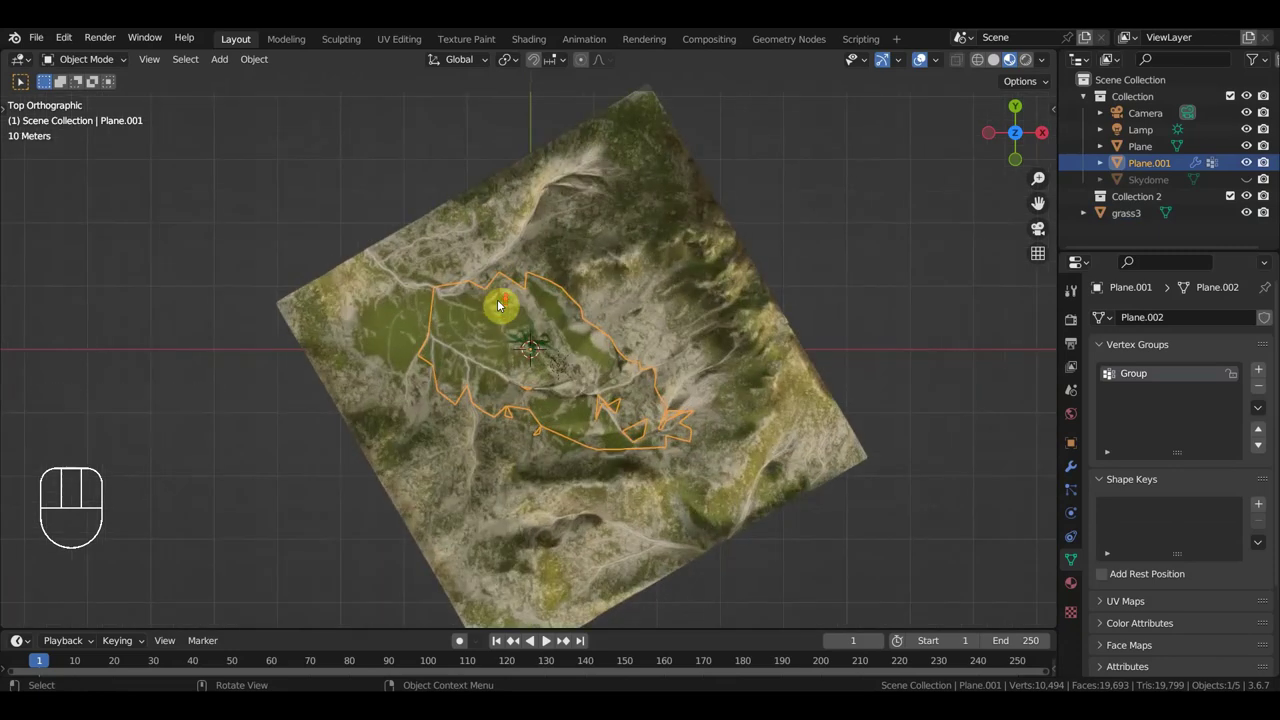
left_click(531, 339)
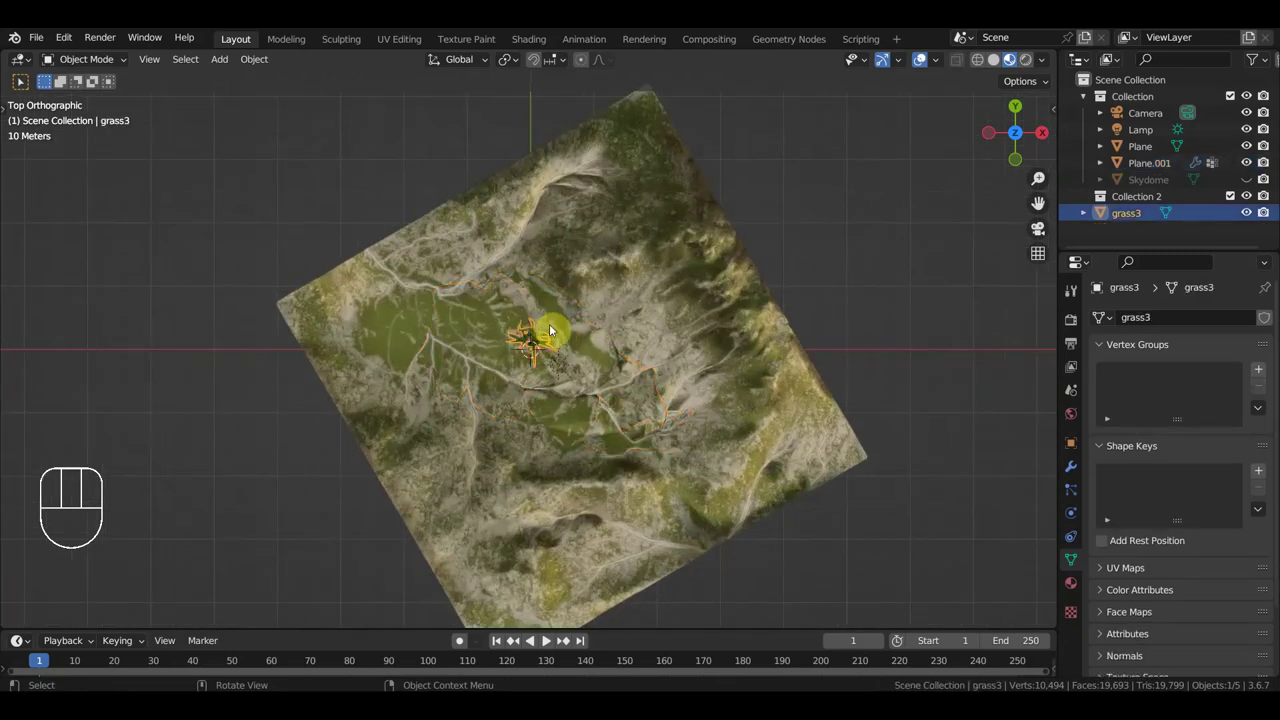
key("g")
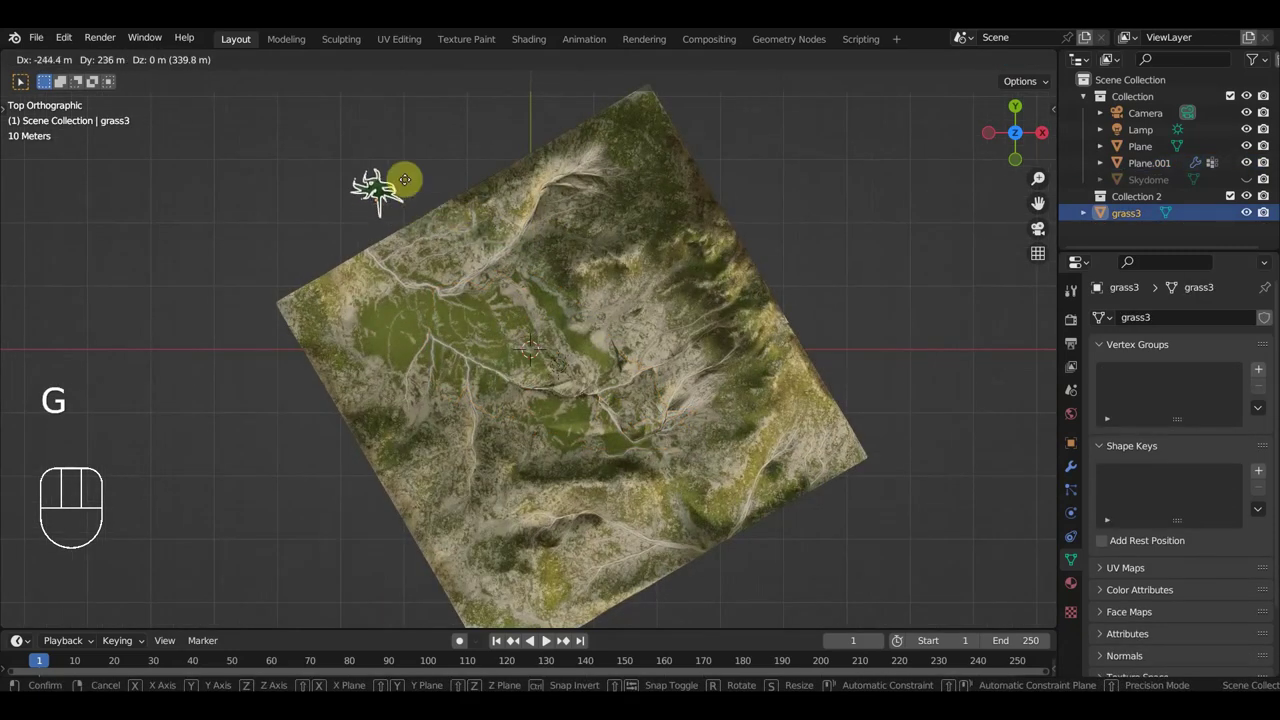
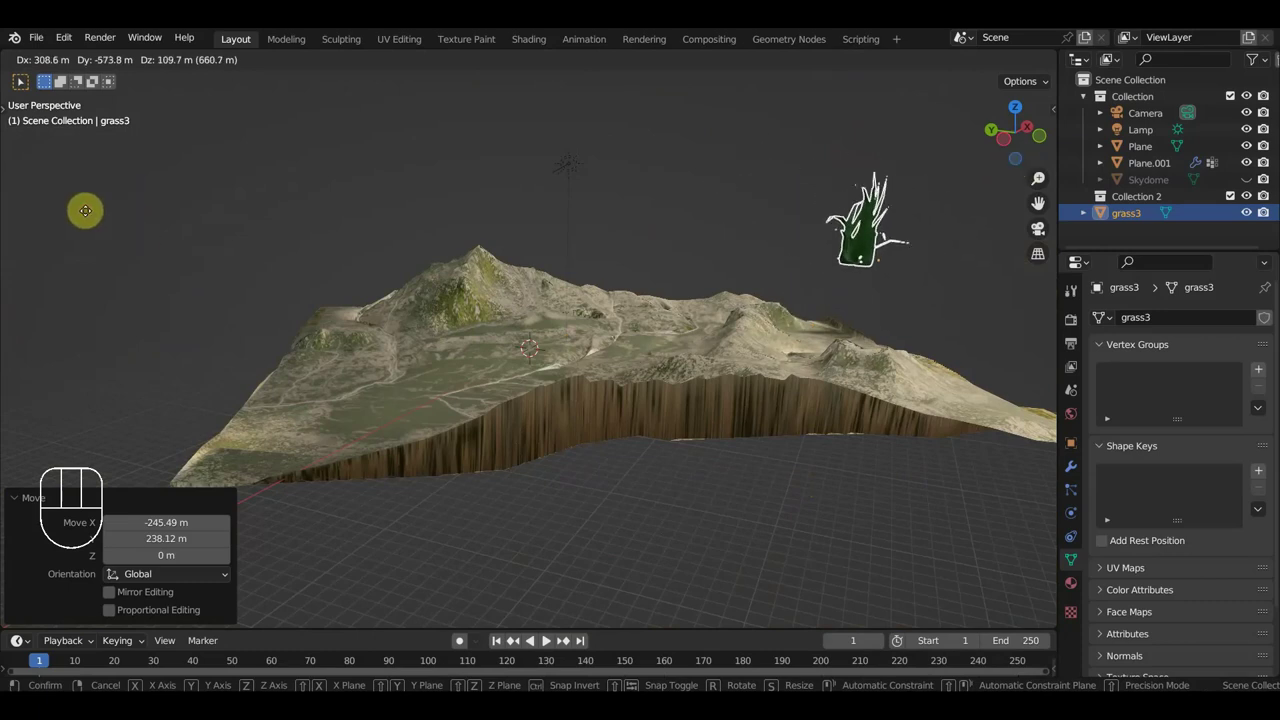
Step: Nudge the grass clump's position while orbiting and zooming around the terrain
key("g")
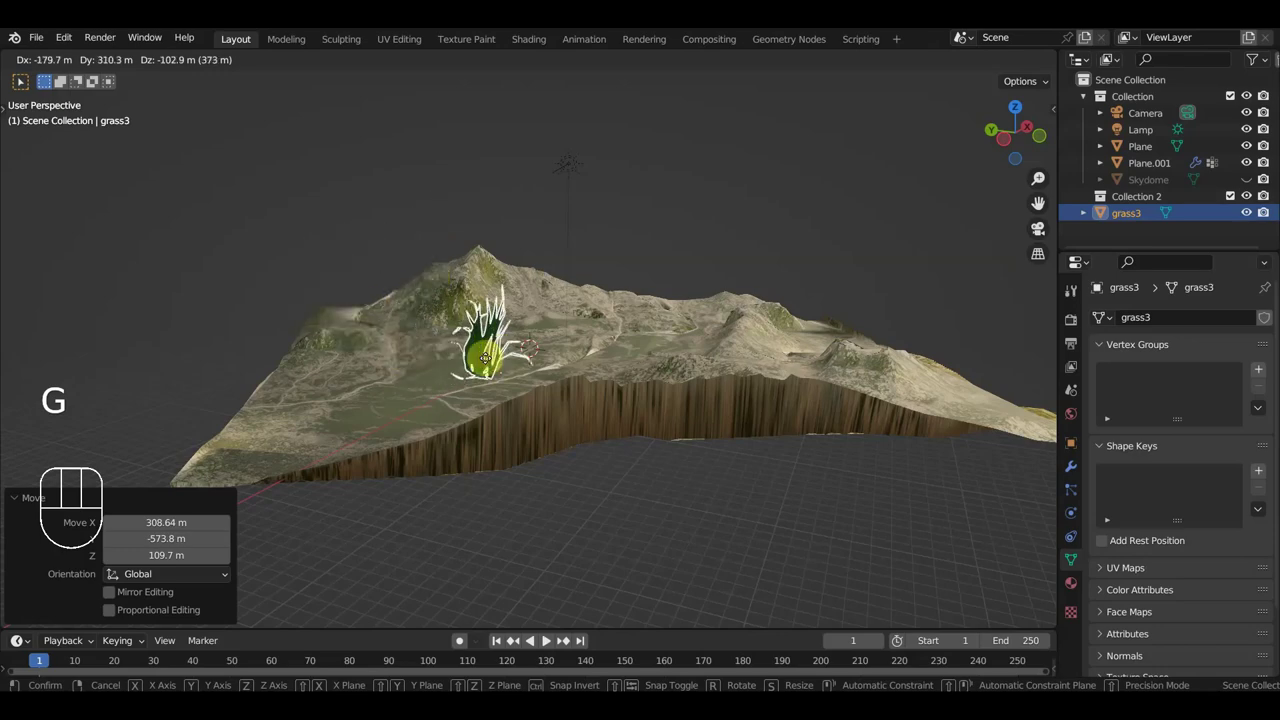
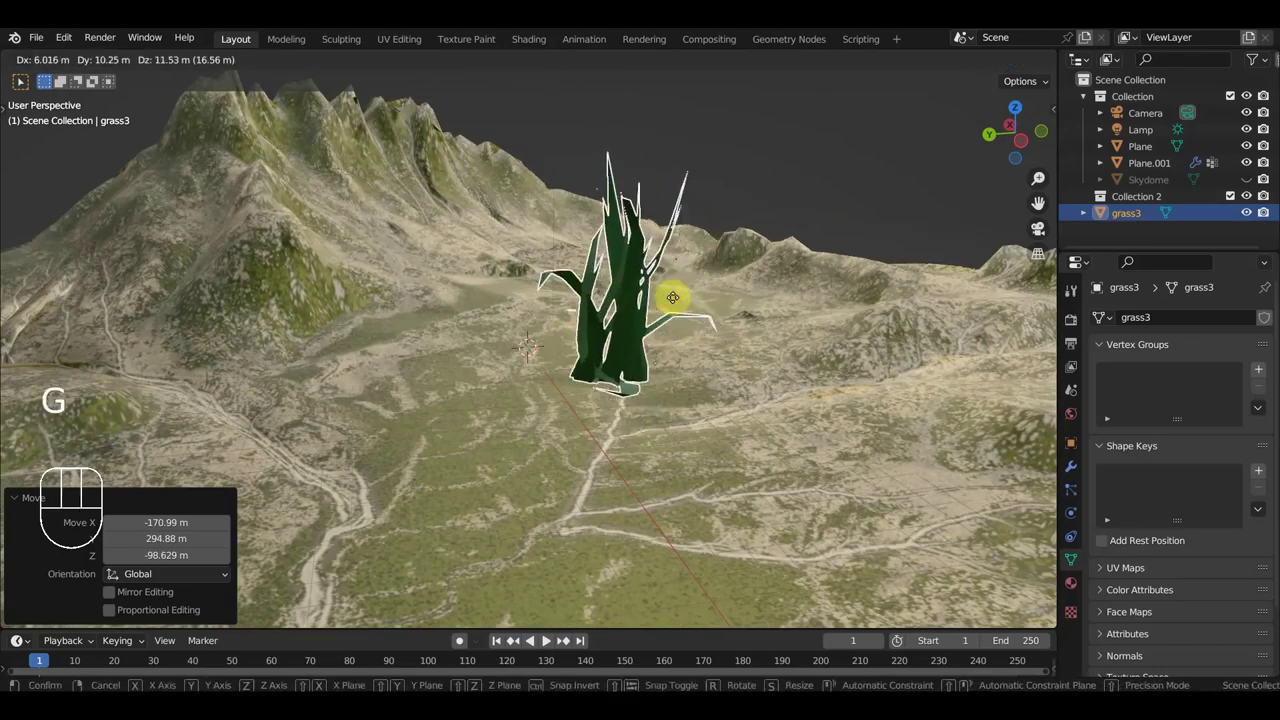
left_click_drag(584, 390, 507, 383)
left_click_drag(514, 378, 616, 380)
scroll("down", 3)
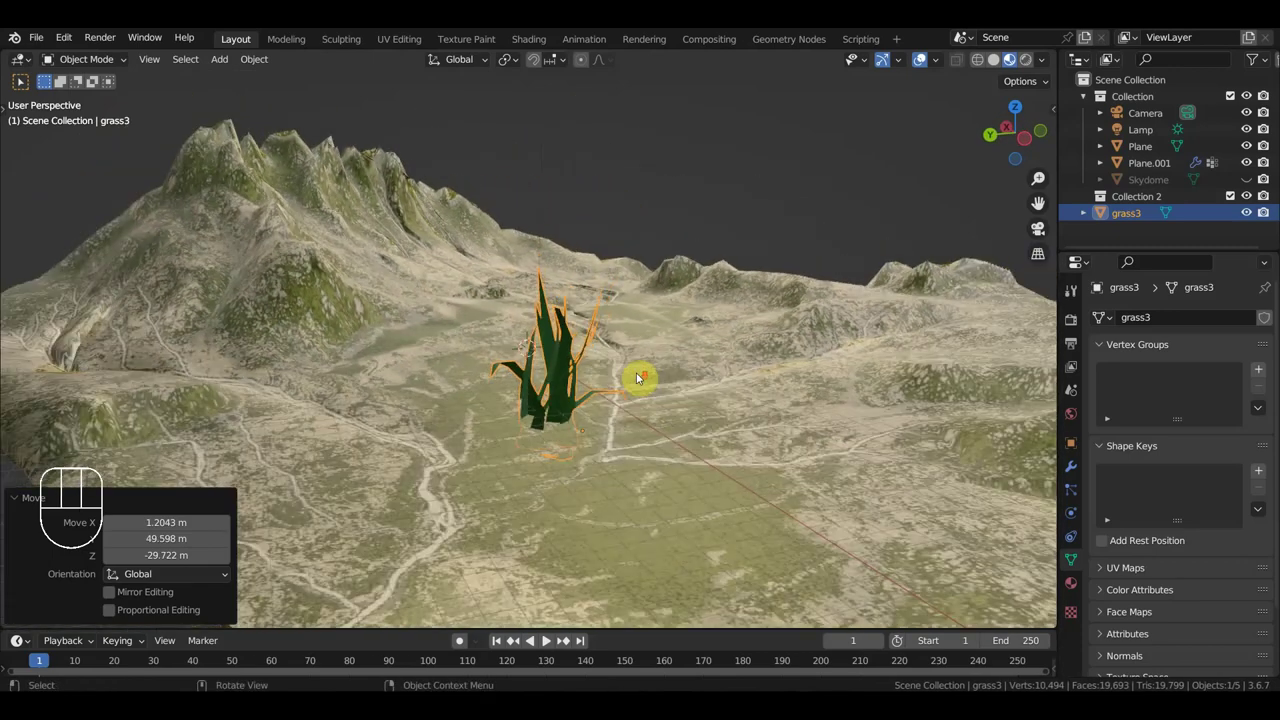
middle_click(642, 383)
scroll("down", 3)
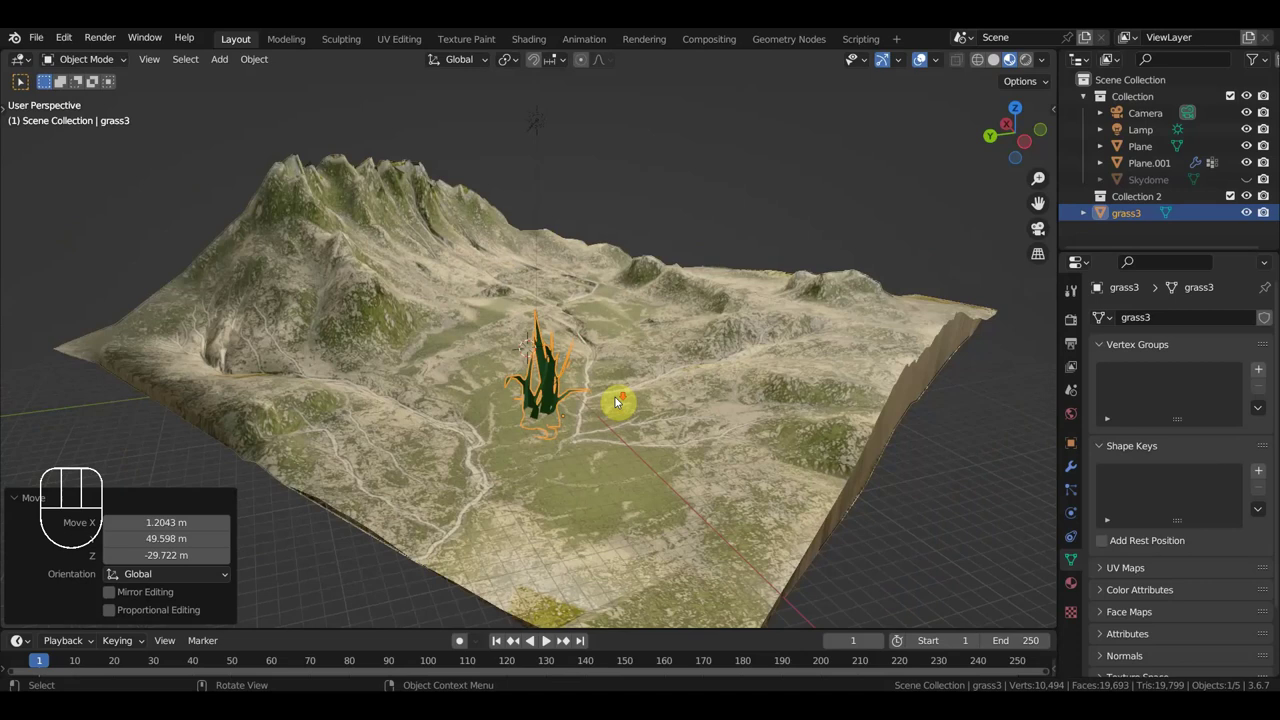
key("g")
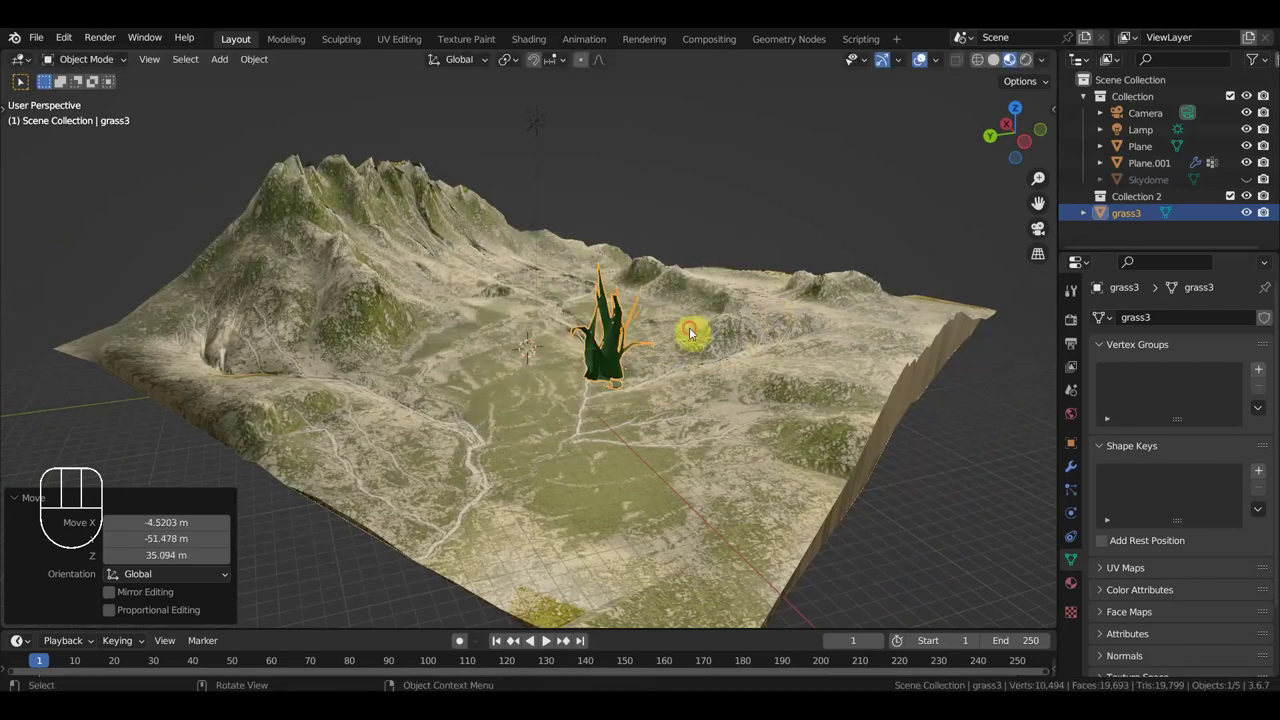
left_click_drag(669, 338, 575, 348)
scroll("down", 3)
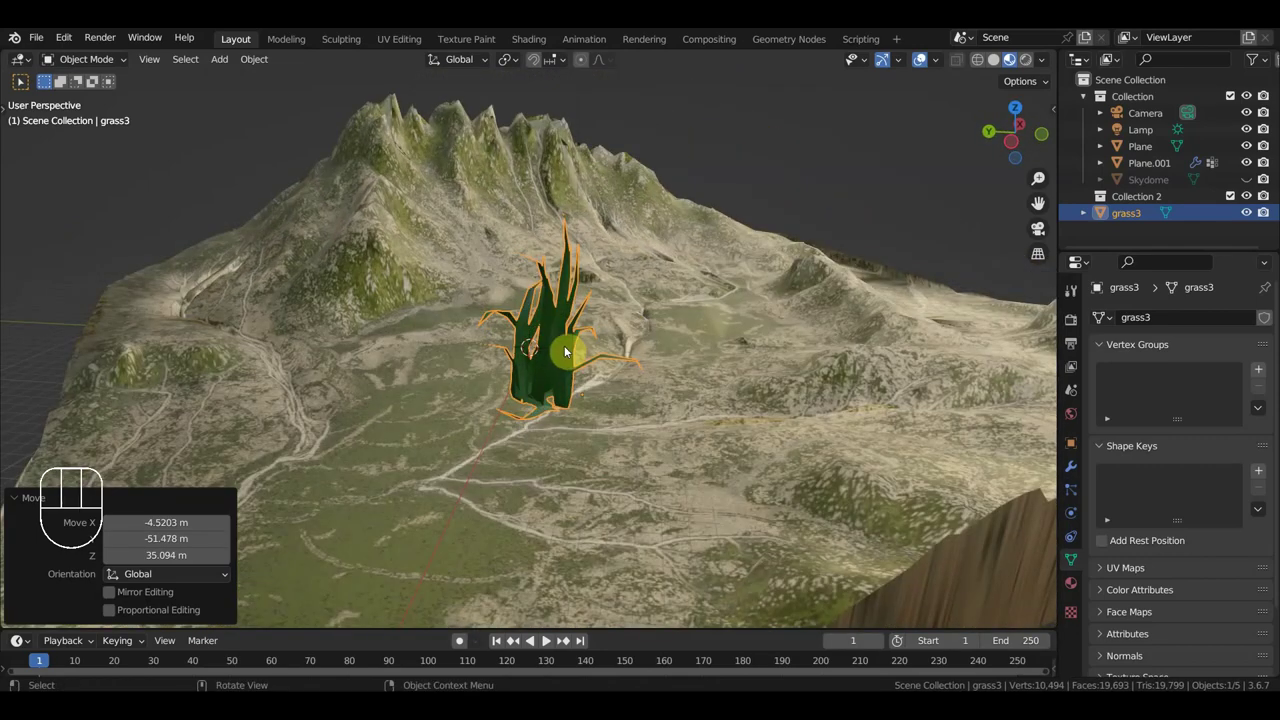
left_click(549, 363)
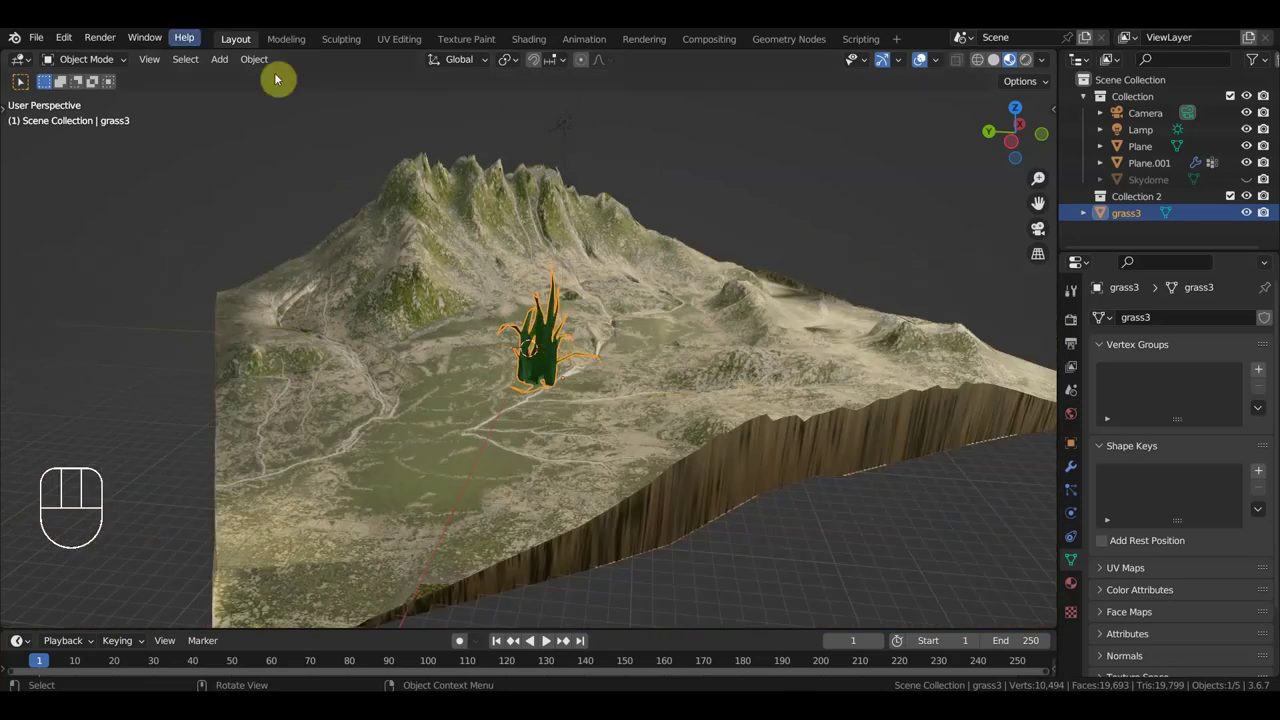
Step: Close the valley terrain file, discarding its unsaved changes
left_click_drag(43, 40, 658, 398)
left_click_drag(640, 308, 590, 321)
Step: Play and stop the grass field animation, then begin moving the grass3 object off its plane
key("space")
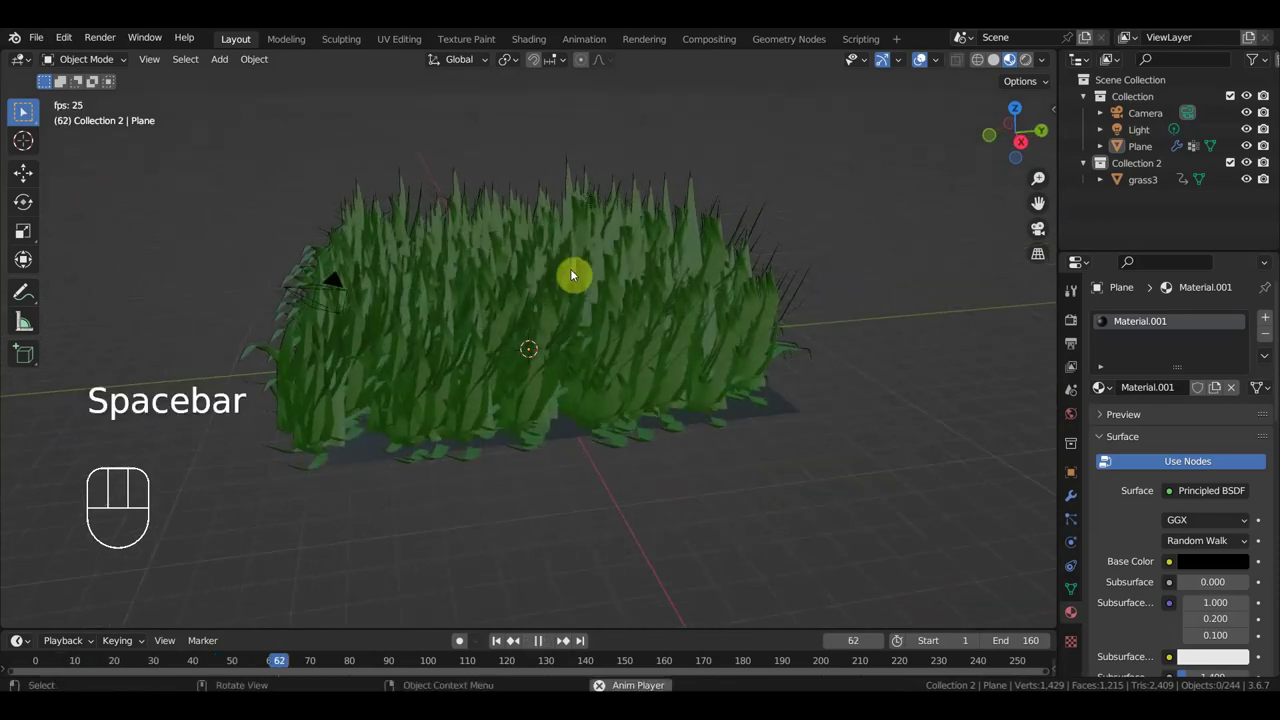
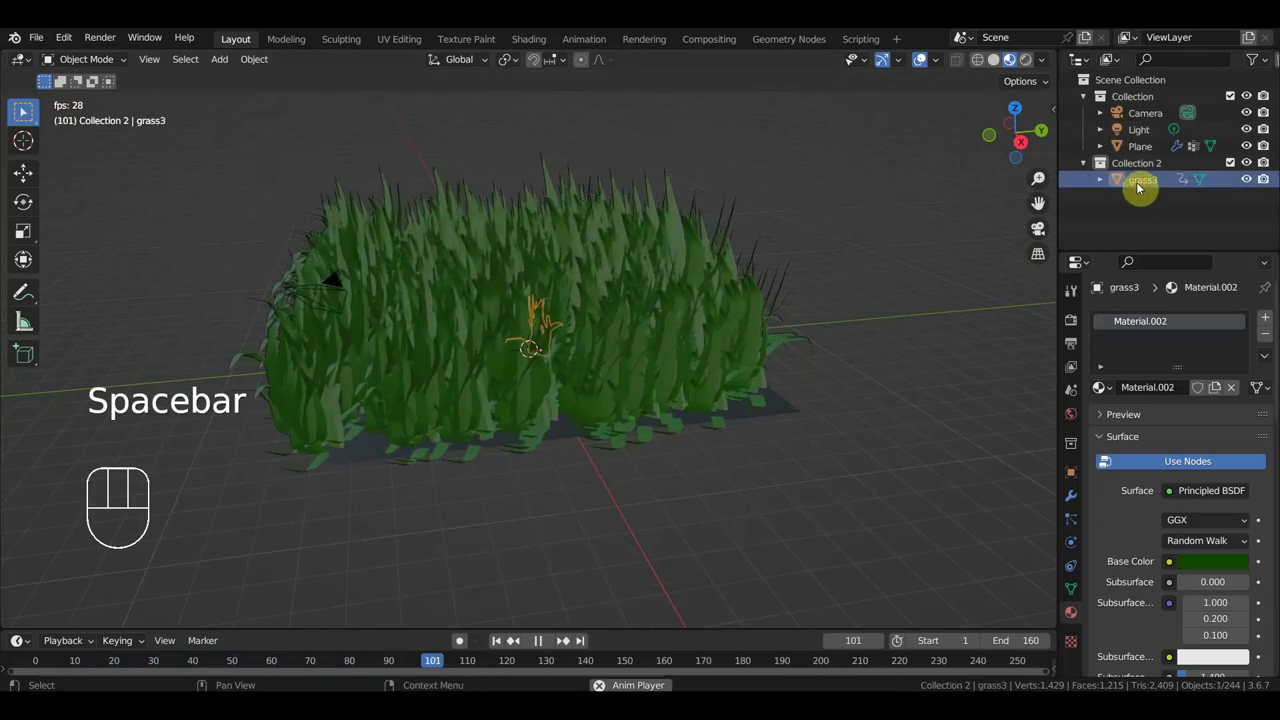
key("g")
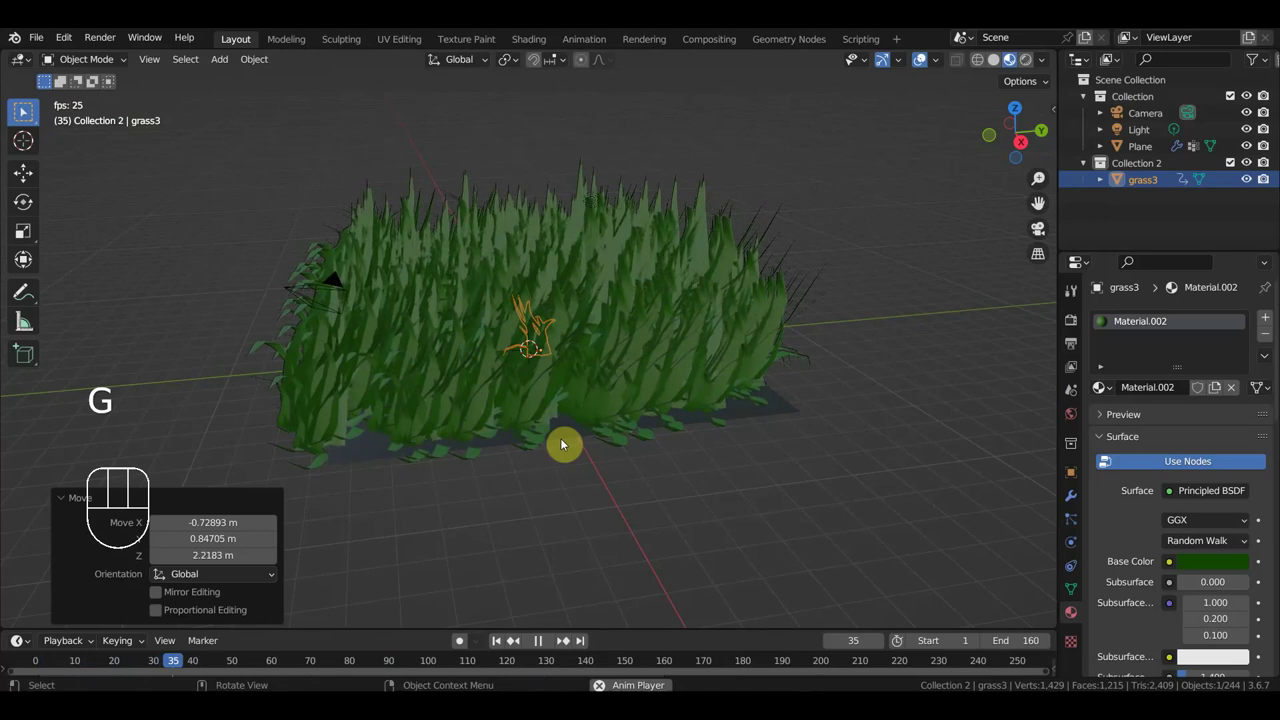
key("space")
middle_click(581, 367)
key("g")
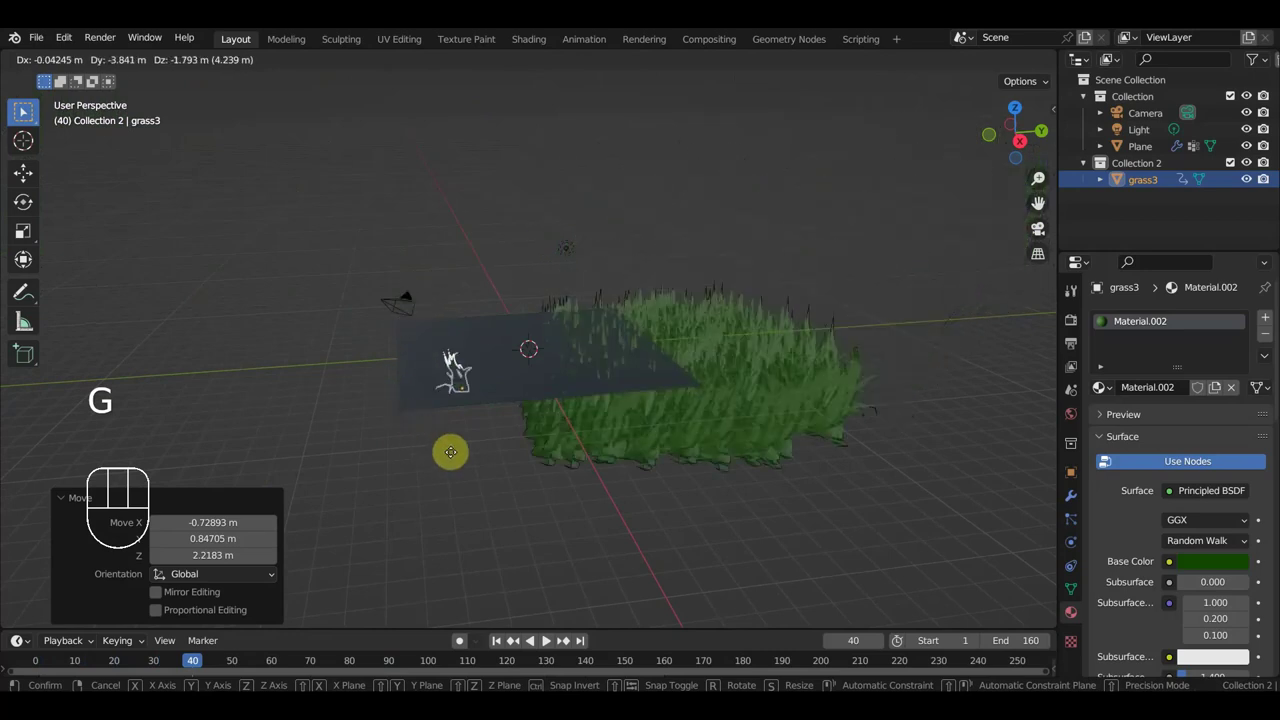
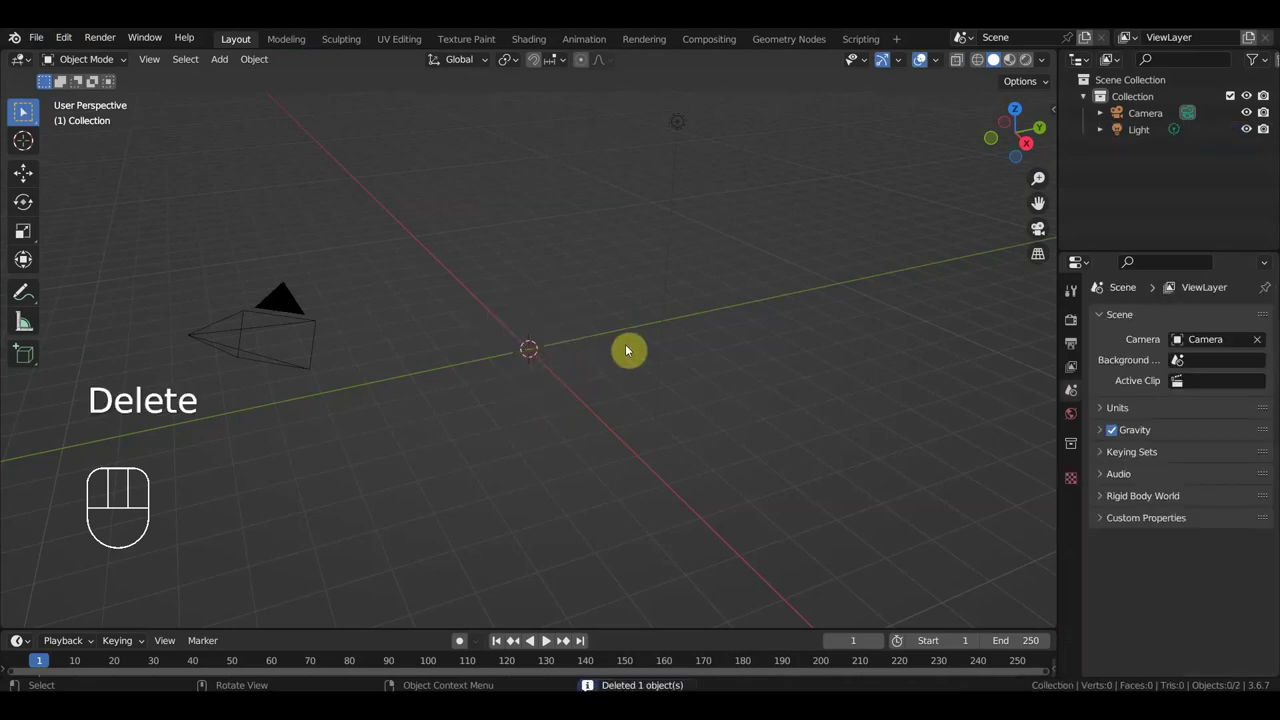
Step: Add a new plane scaled to about 8.5 and import the grass3 model onto it
key("shift+a")
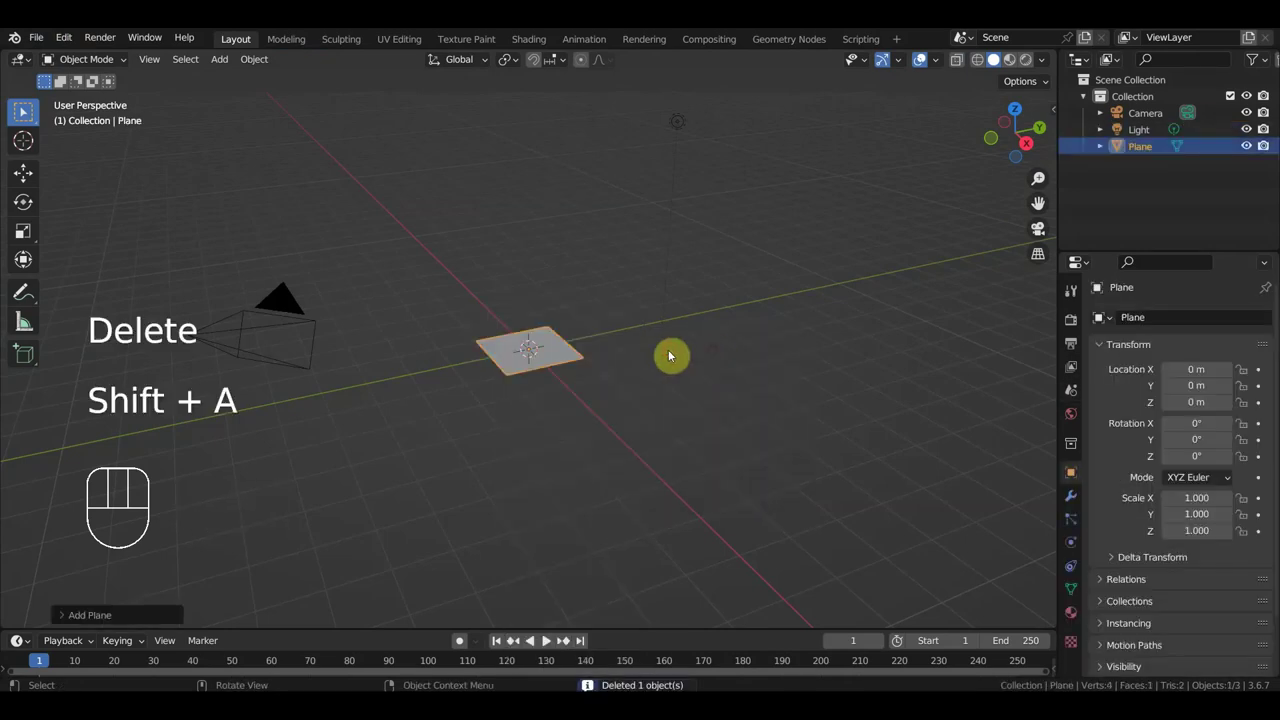
key("s")
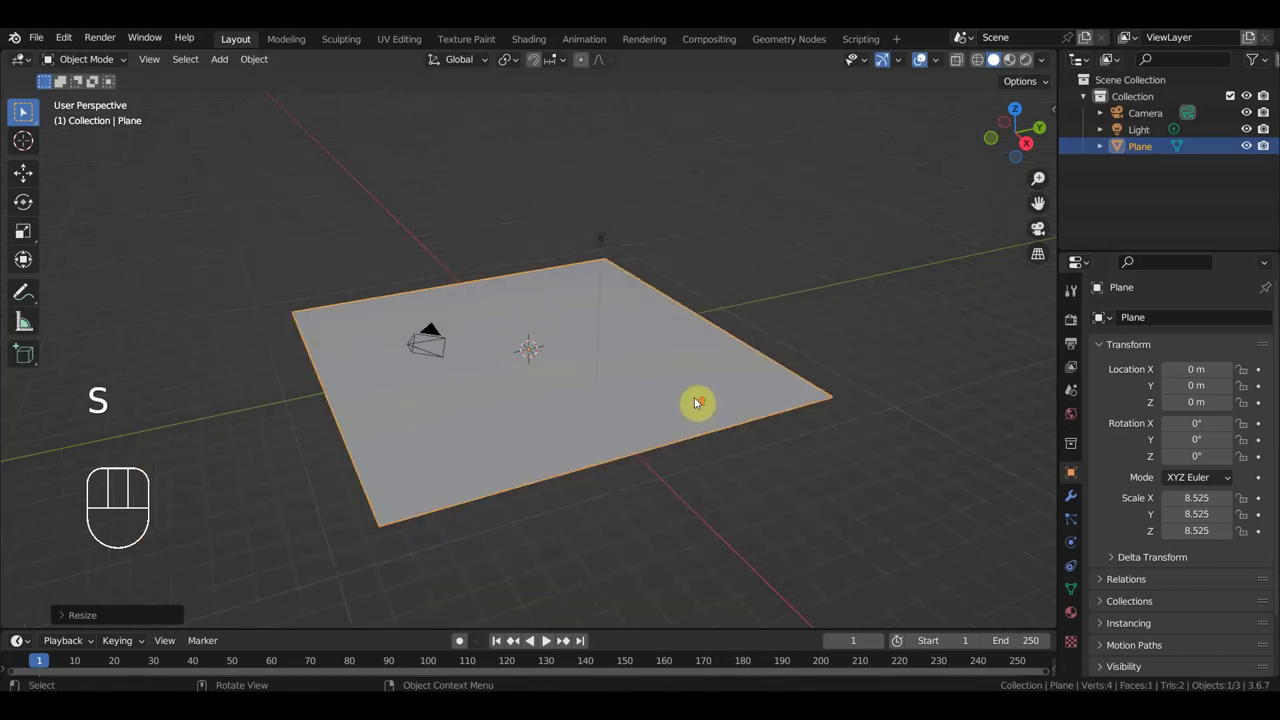
left_click_drag(732, 404, 762, 404)
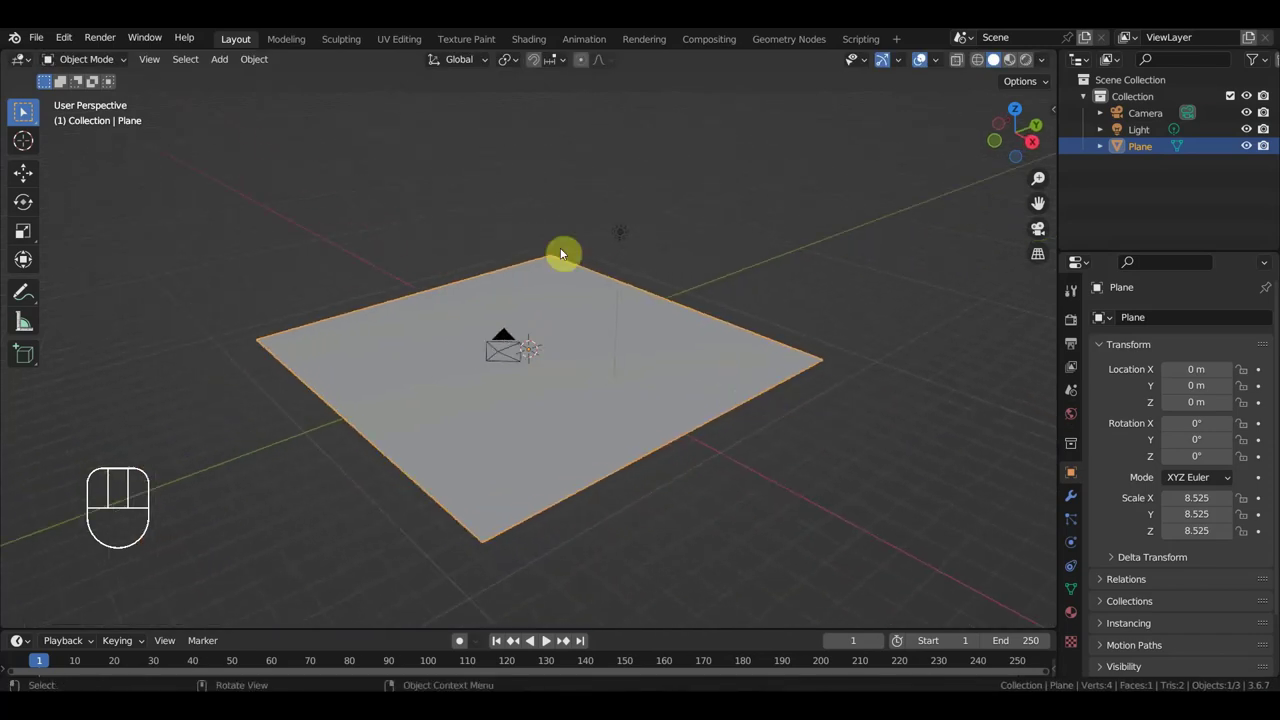
left_click_drag(43, 41, 281, 427)
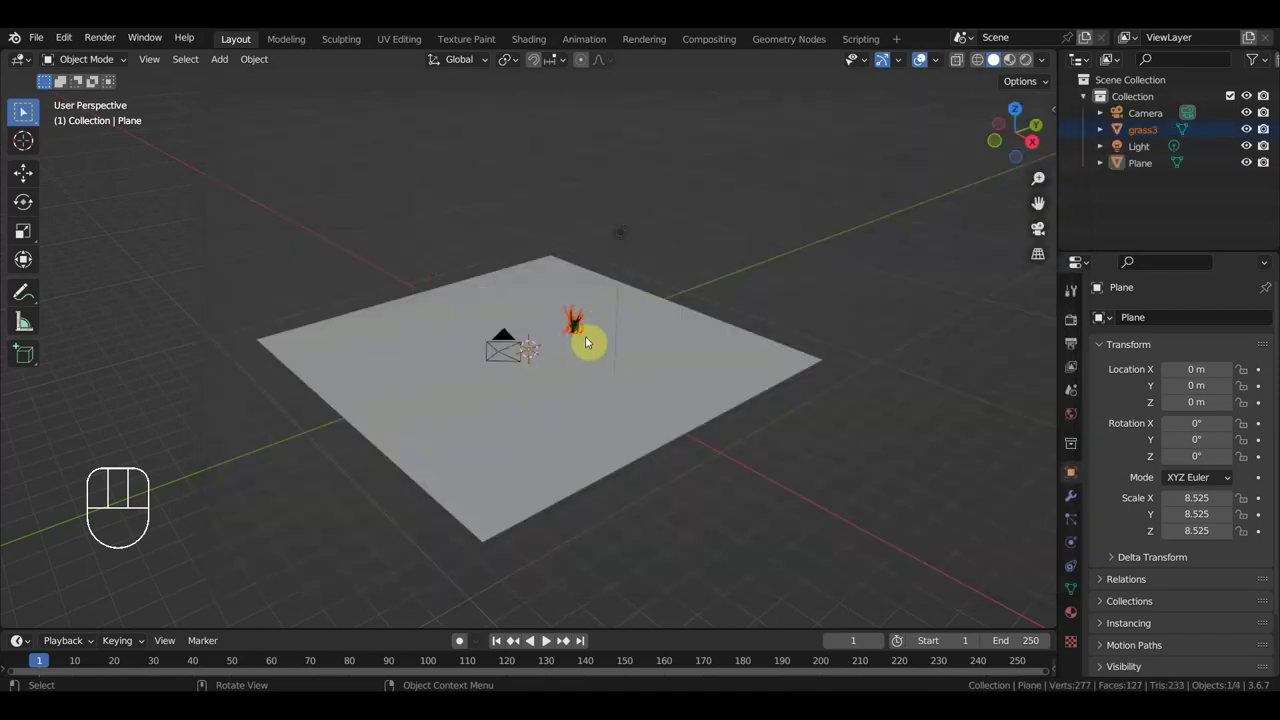
Step: Move grass3 beyond the plane's far corner, enlarge it about 2.7×, then reselect the ground plane
left_click(710, 376)
left_click(583, 326)
left_click_drag(654, 377, 604, 367)
key("g")
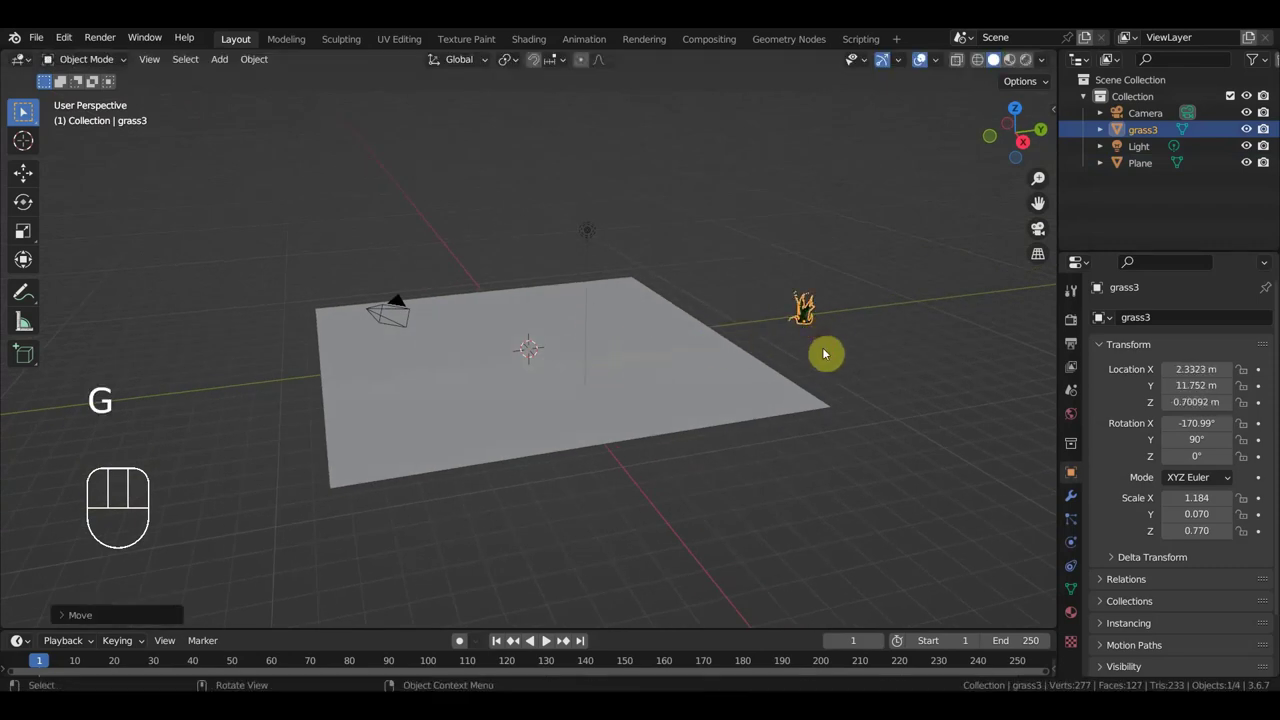
key("s")
left_click_drag(811, 383, 856, 391)
left_click(692, 412)
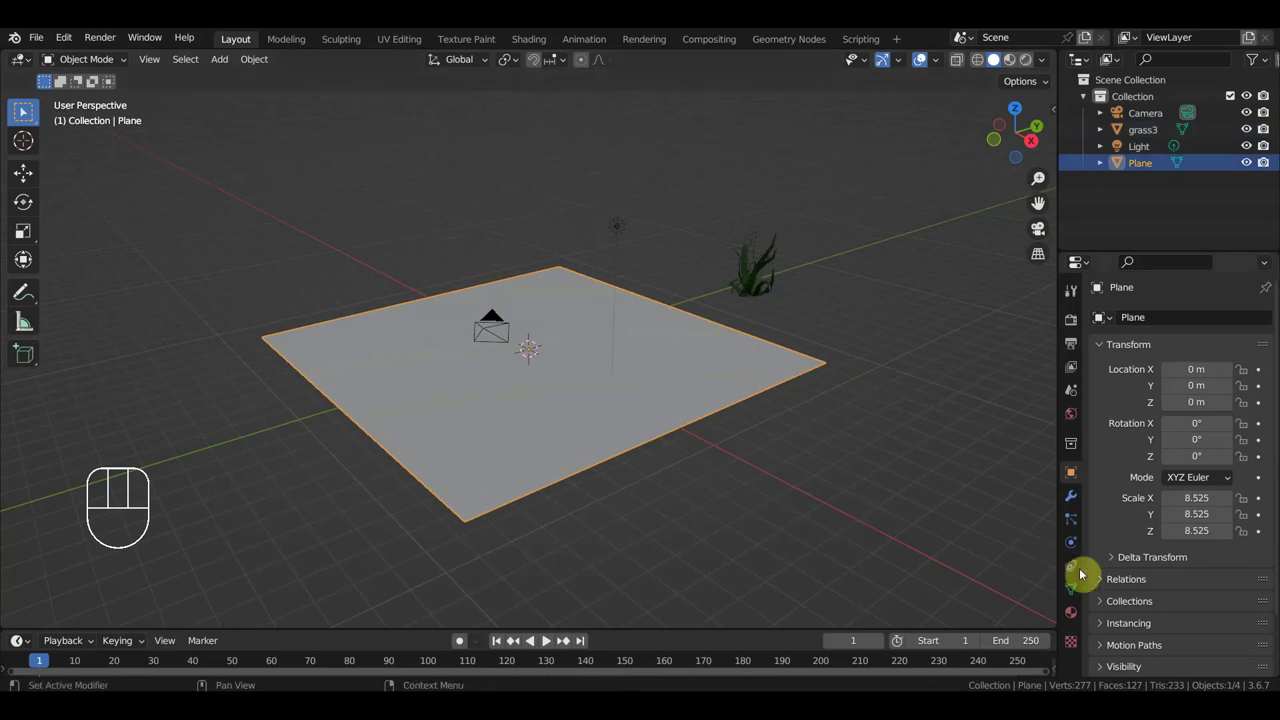
Step: Add a Hair particle system to the plane with Advanced options enabled
left_click(1077, 529)
left_click(1278, 321)
left_click(1245, 413)
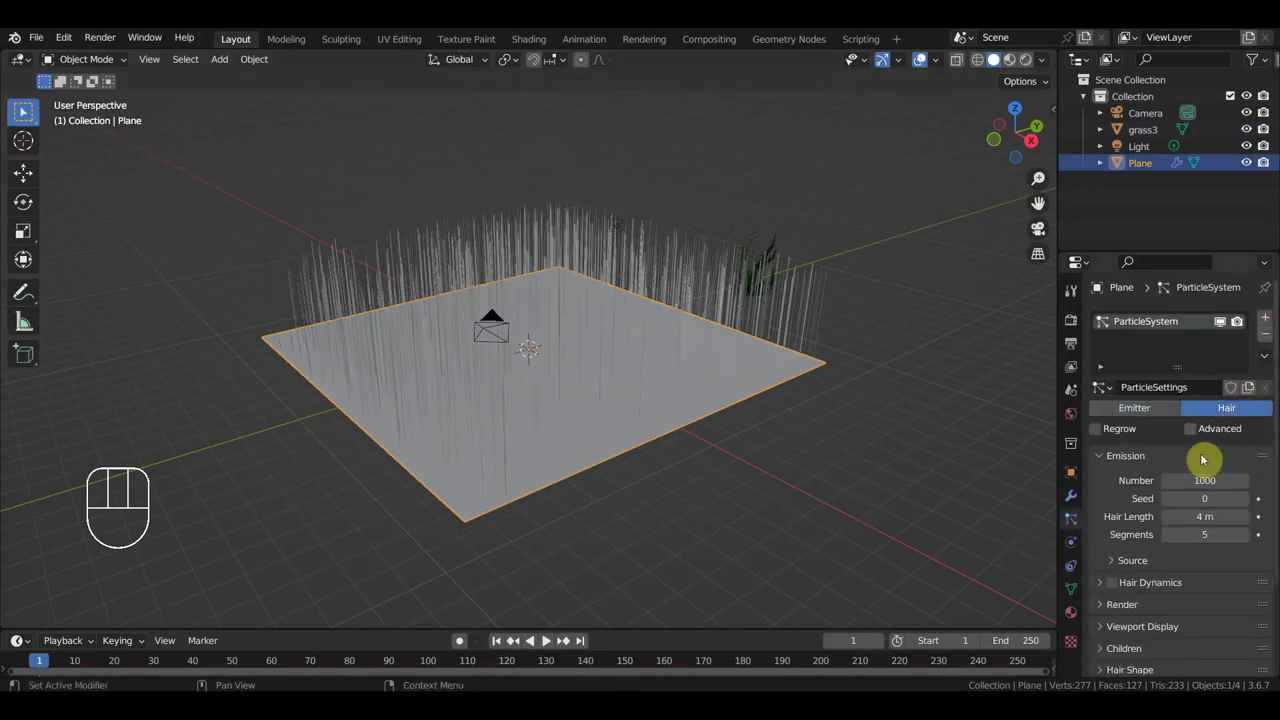
left_click(1195, 438)
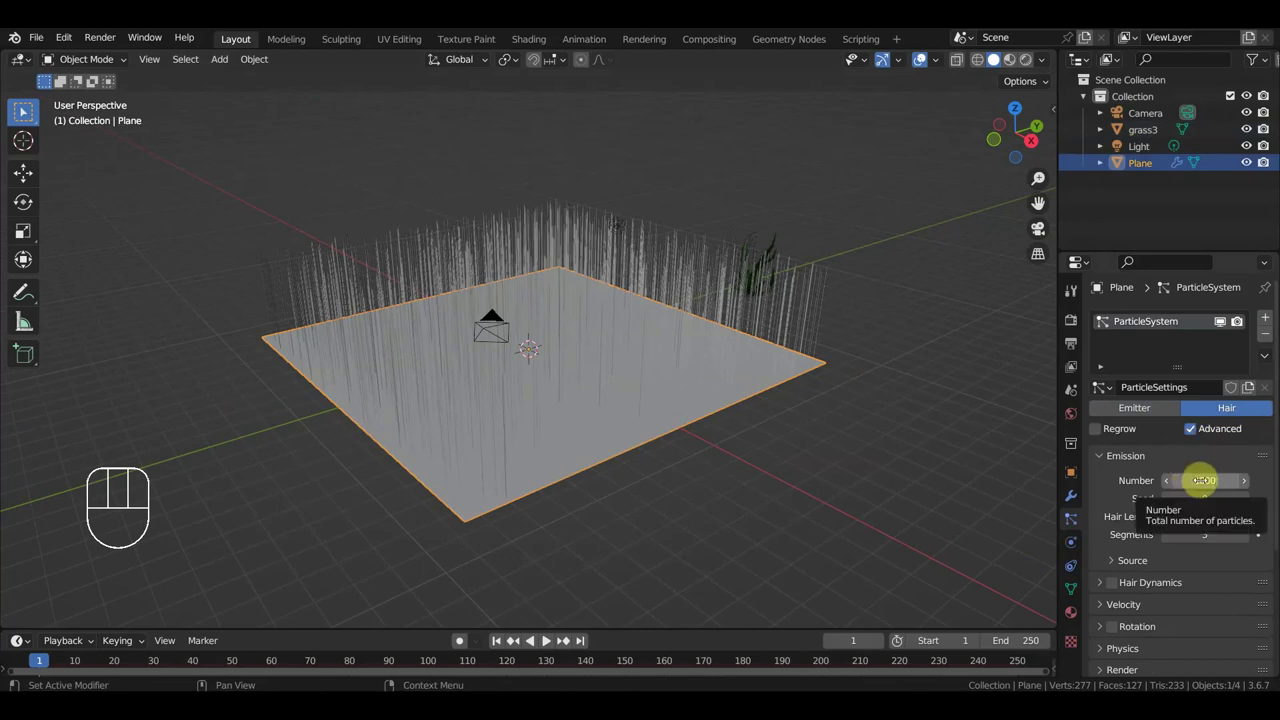
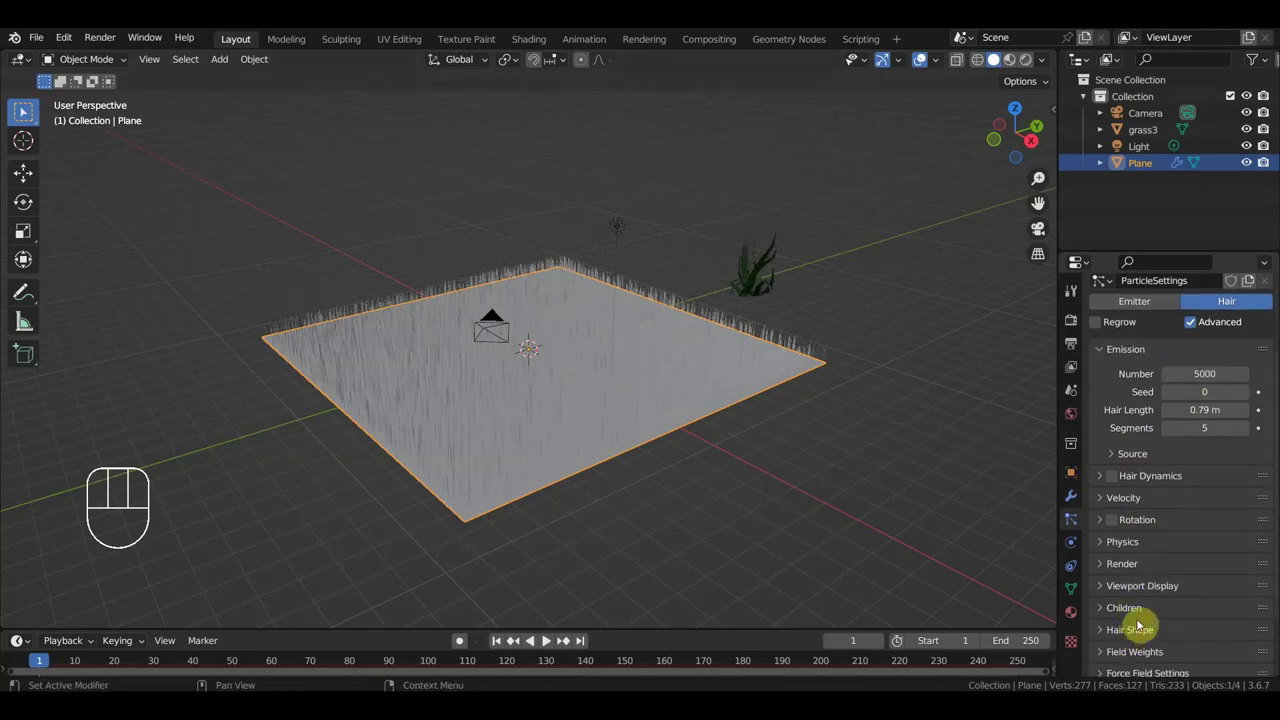
Step: Set the hair particles' Brownian force to 0.320 under Physics, keeping the Newtonian type
left_click(1099, 545)
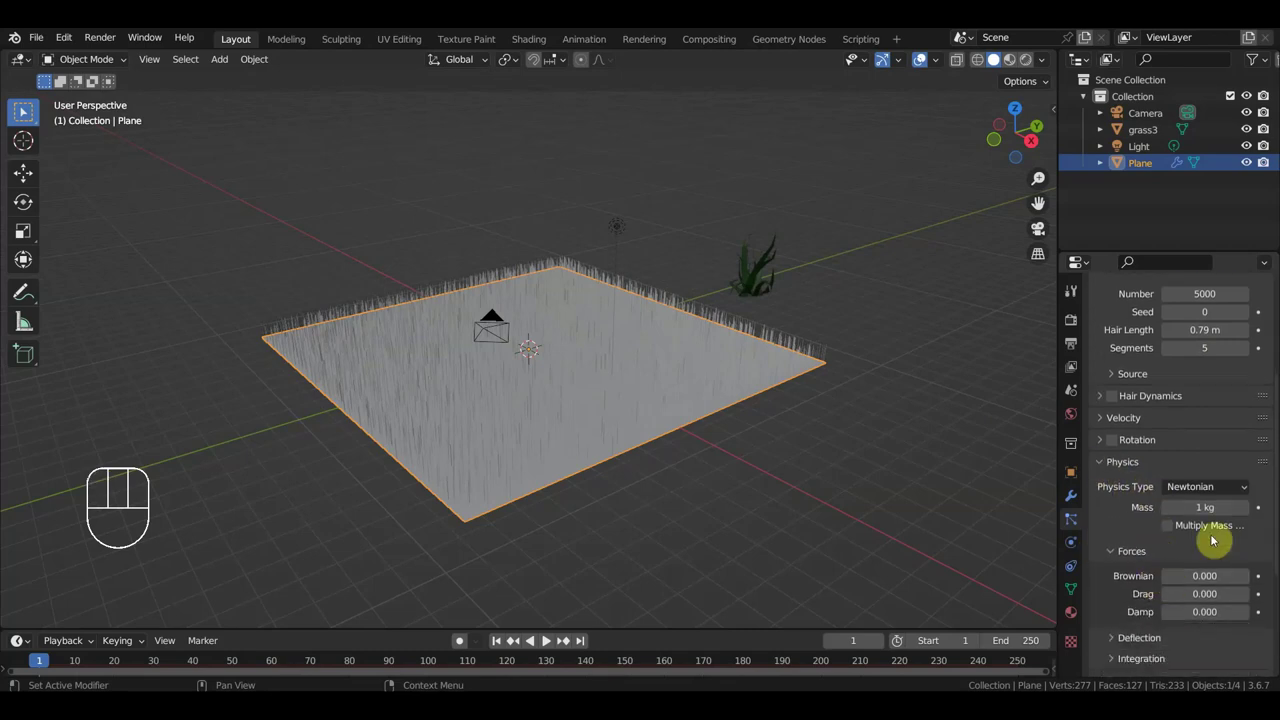
left_click_drag(1219, 488, 1111, 546)
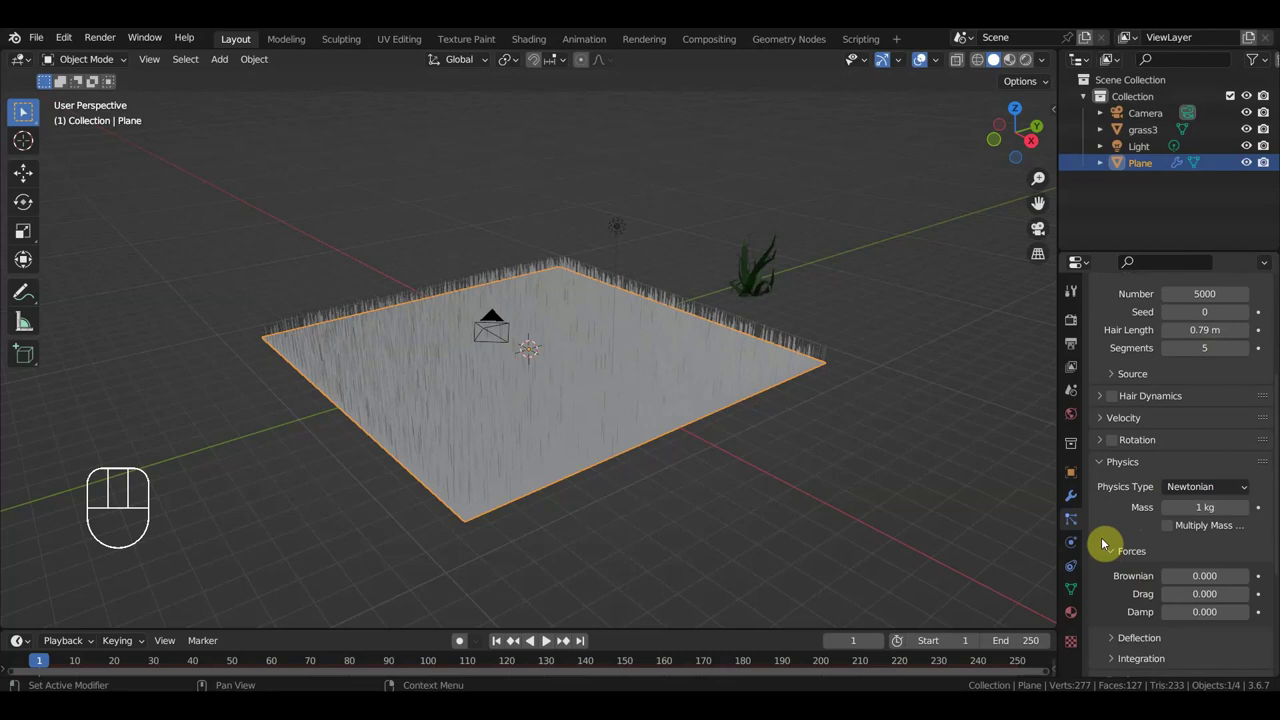
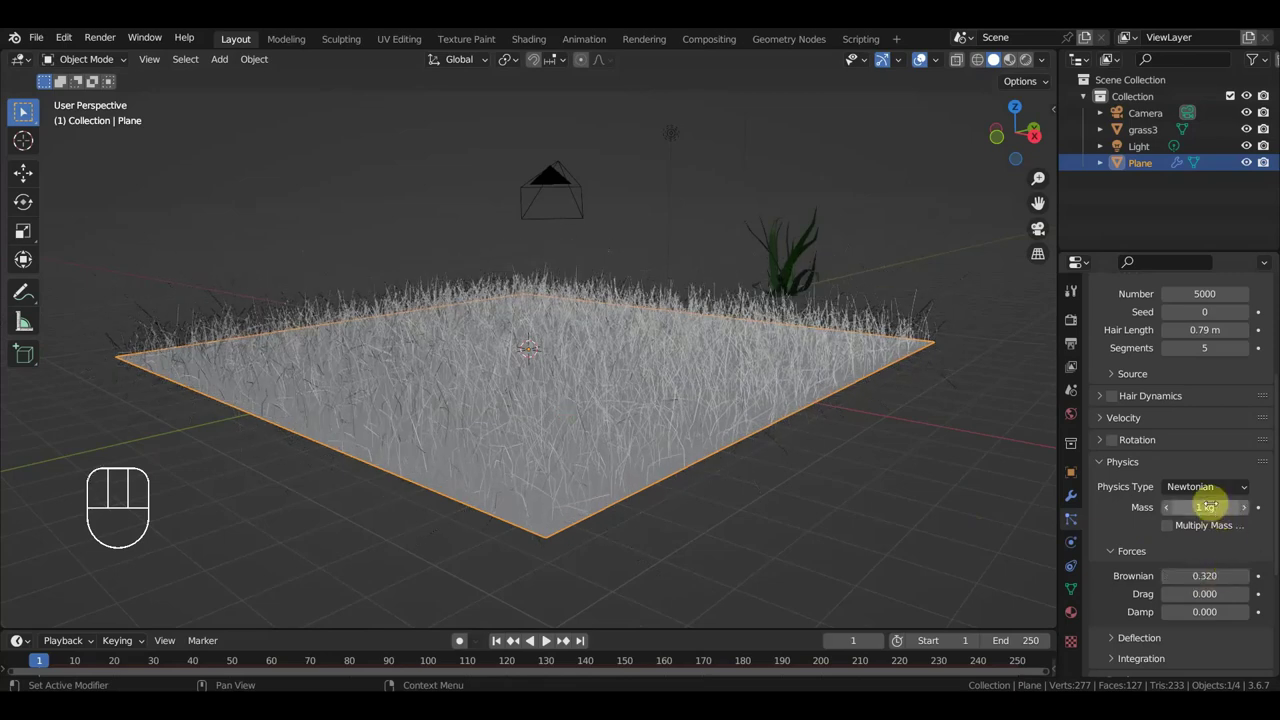
left_click_drag(1215, 491, 1201, 561)
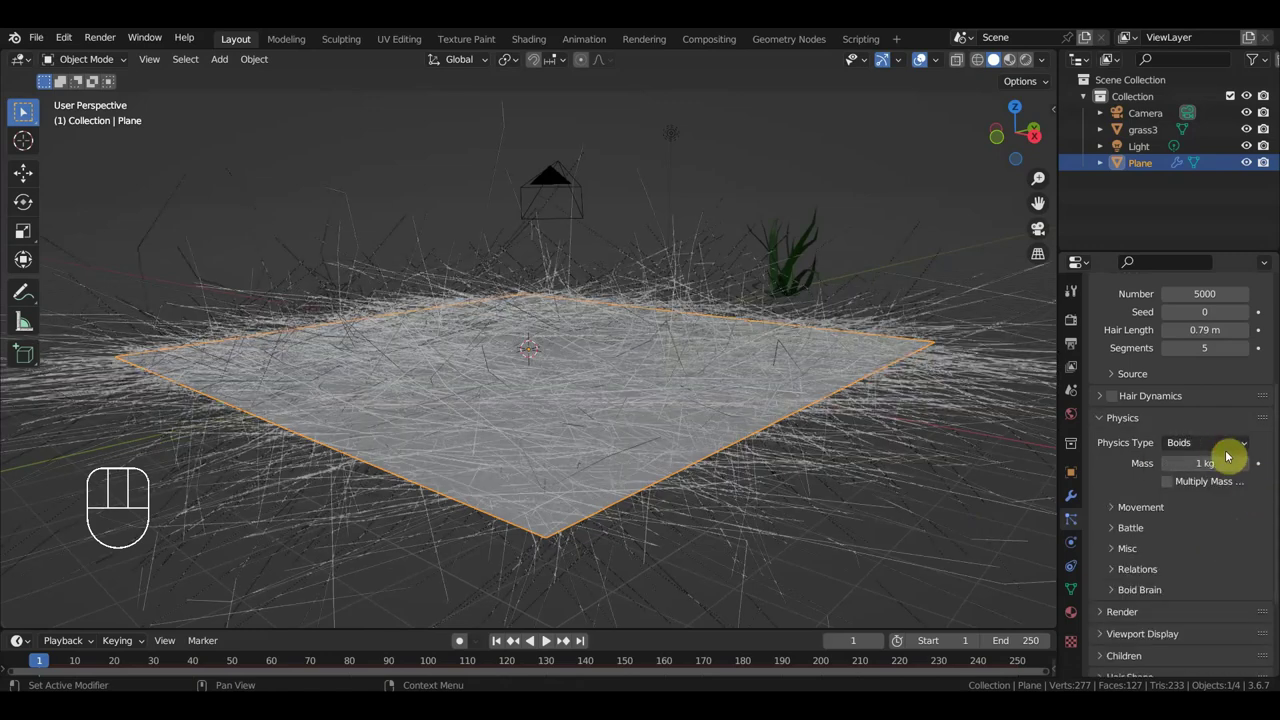
left_click_drag(1222, 447, 1201, 479)
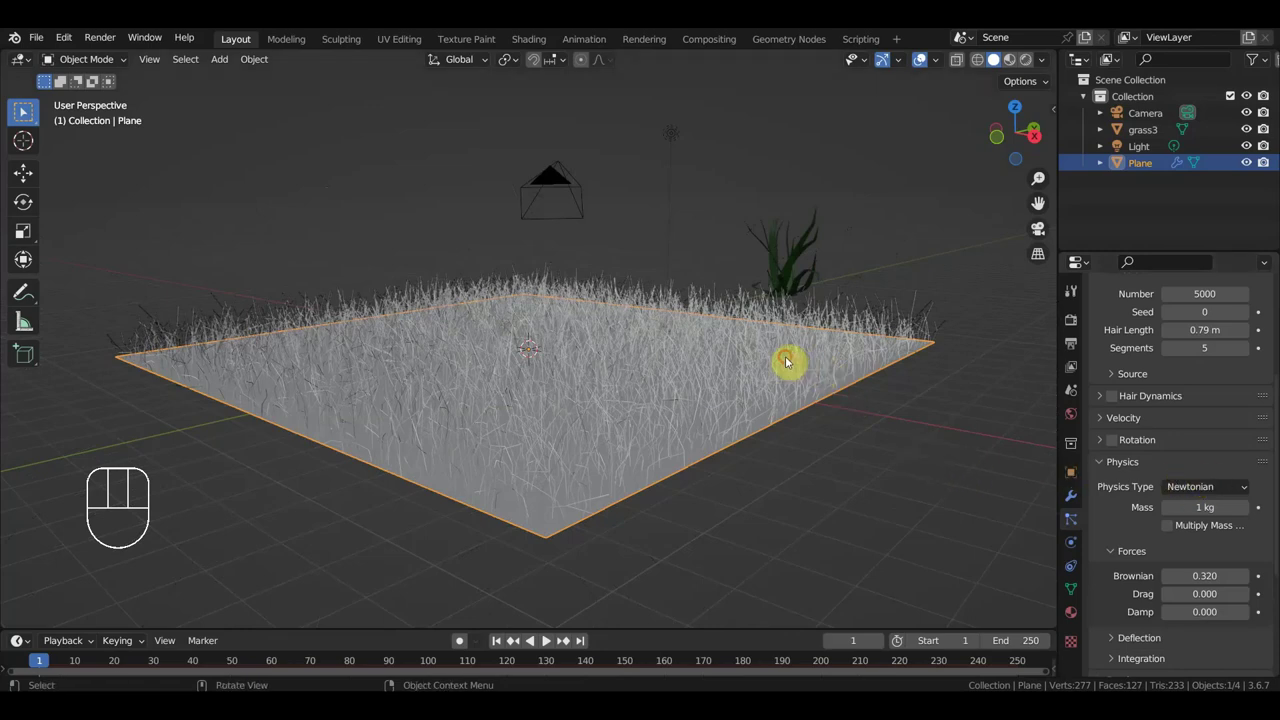
Step: Give the plane a bright green base colour and show the viewport in Material Preview
left_click(1076, 625)
left_click(1205, 394)
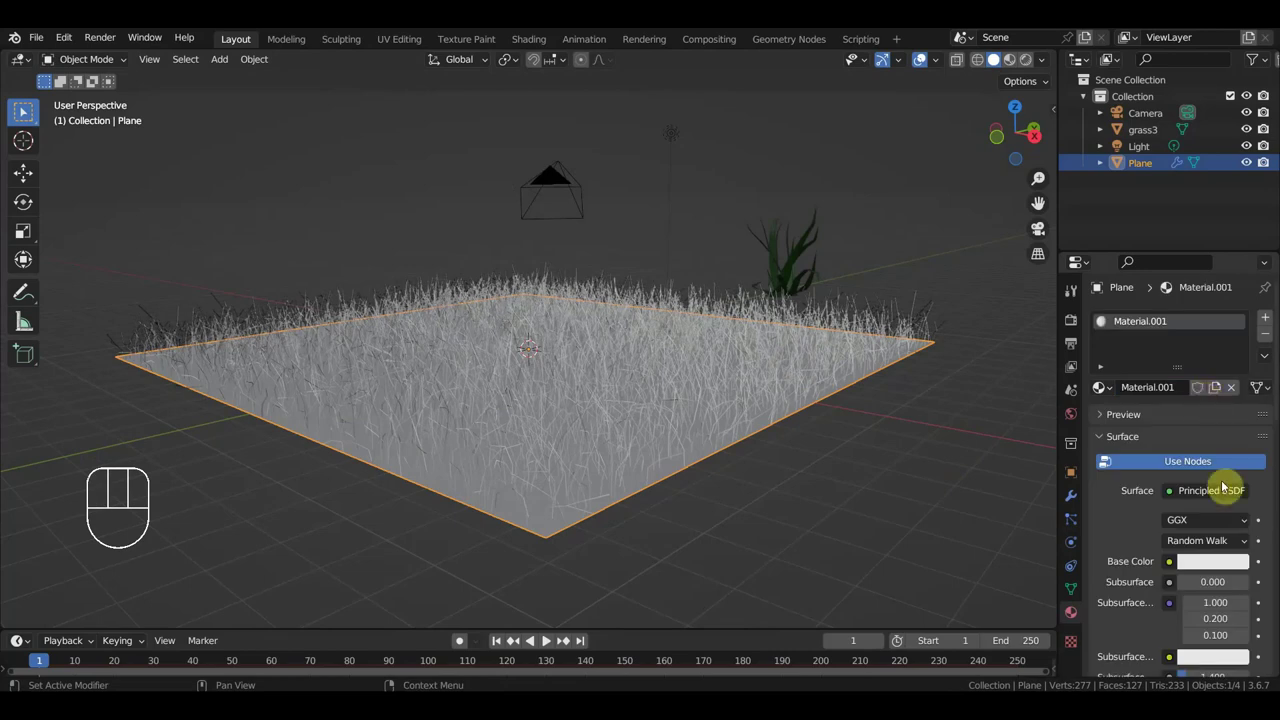
left_click(1238, 568)
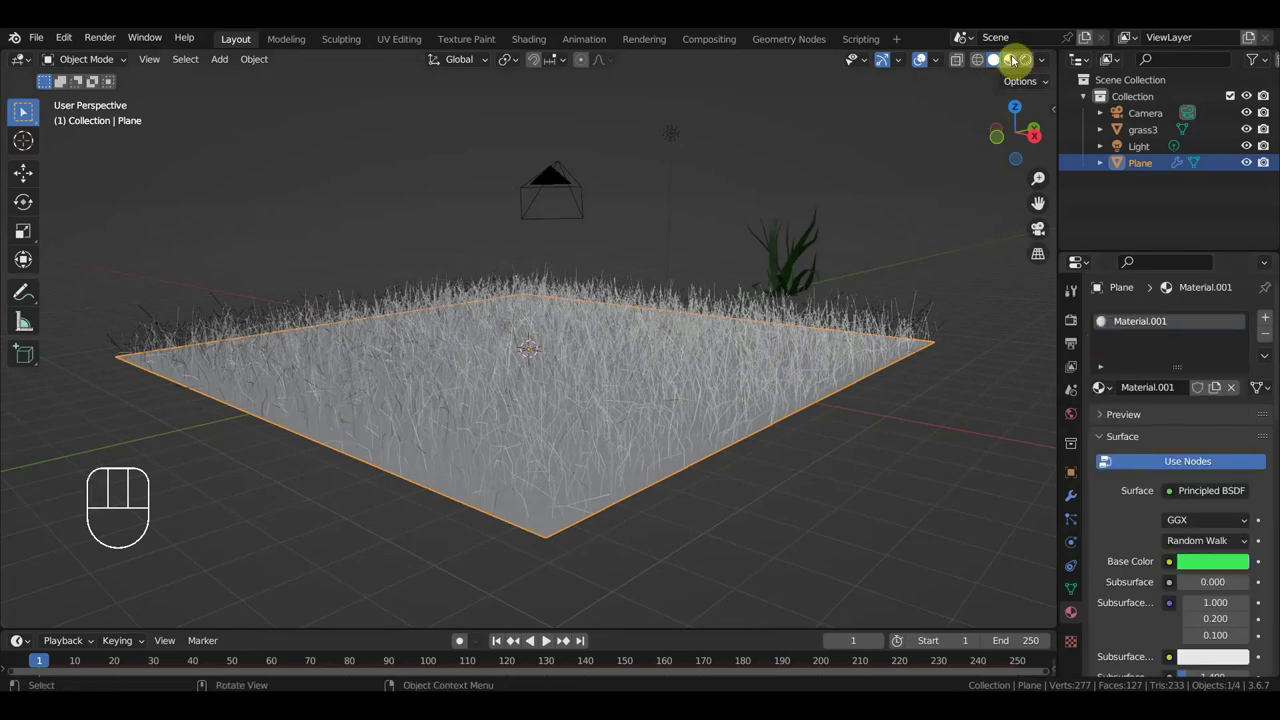
left_click(1021, 83)
Step: Orbit the view to inspect the green grass strands
middle_click(922, 364)
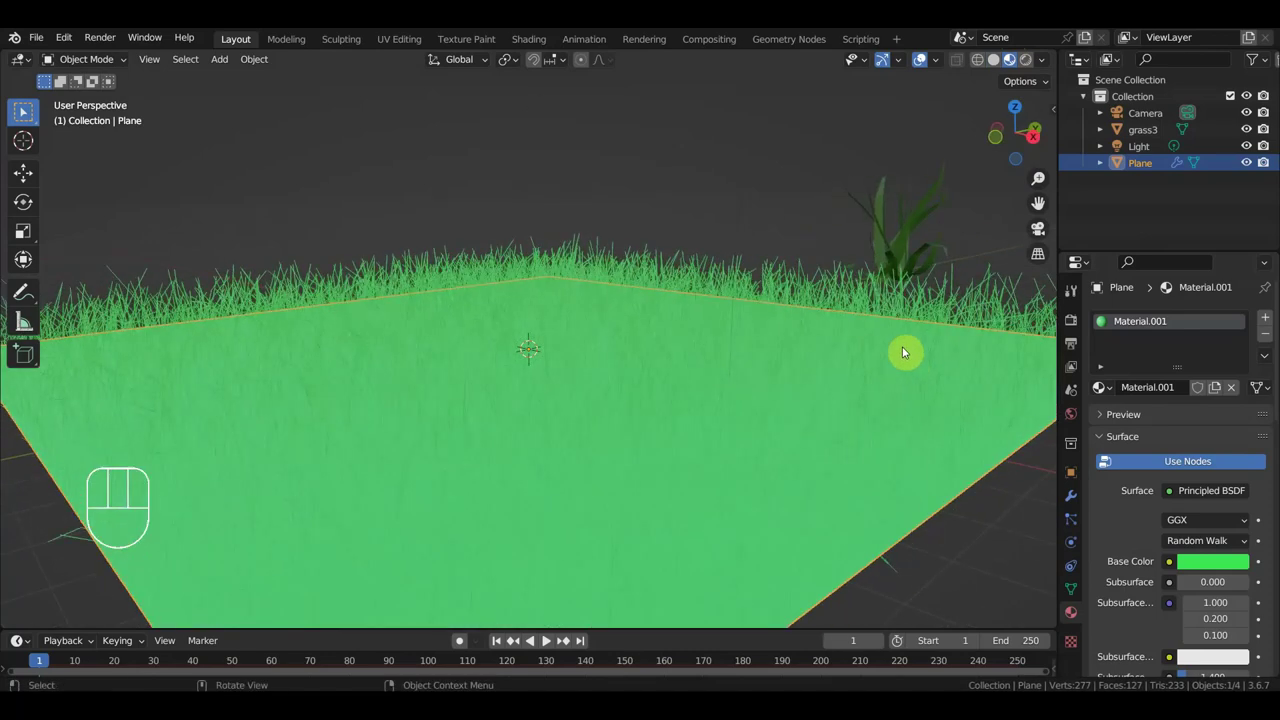
left_click(884, 298)
left_click_drag(884, 389, 902, 388)
left_click(967, 377)
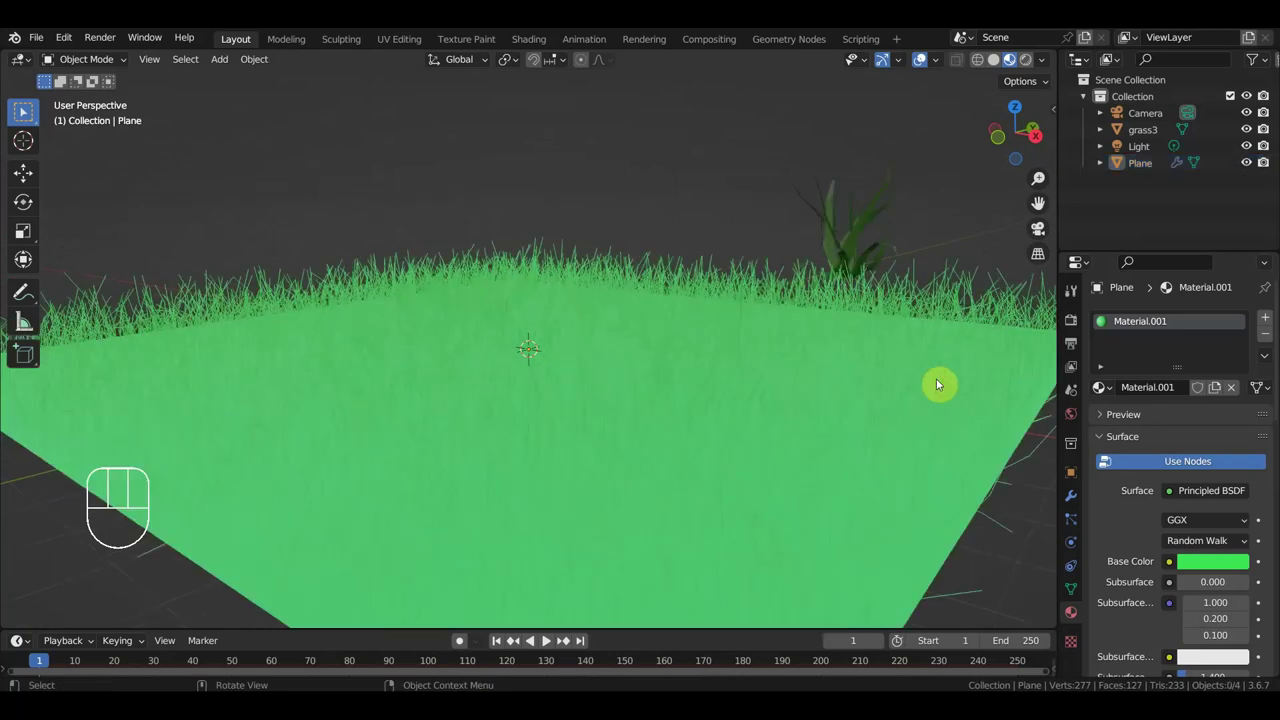
left_click(786, 362)
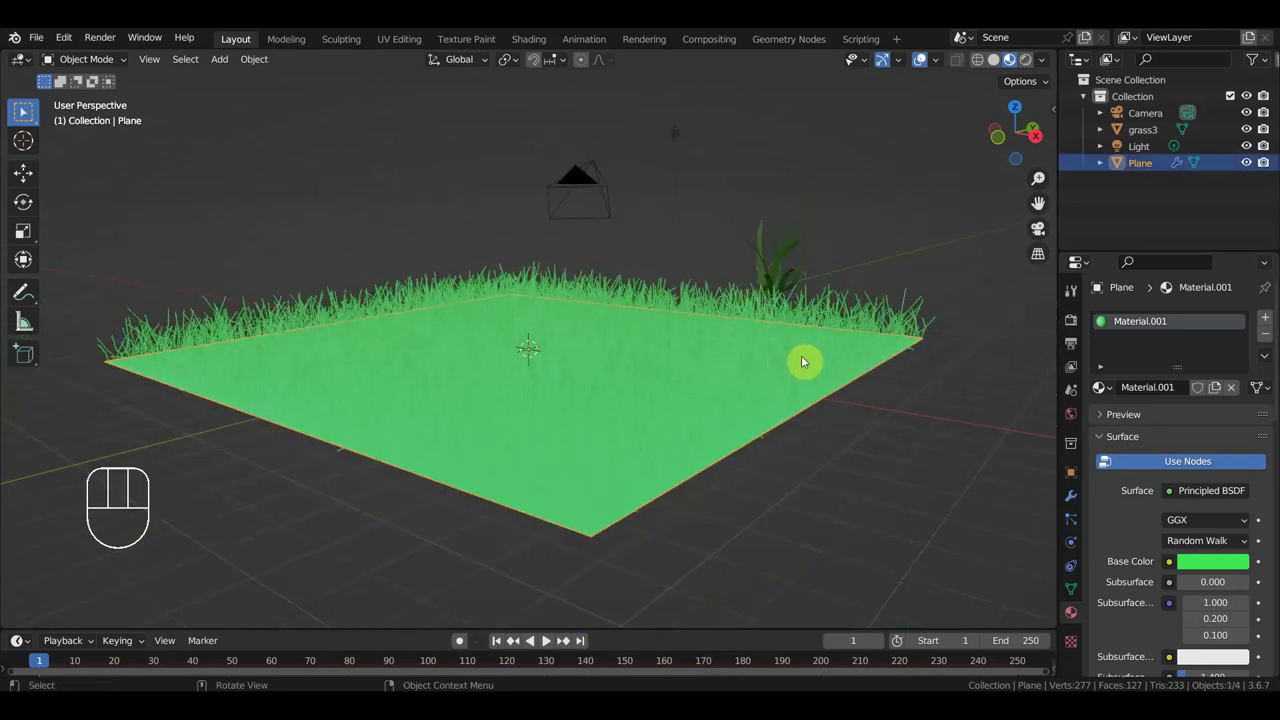
left_click(849, 318)
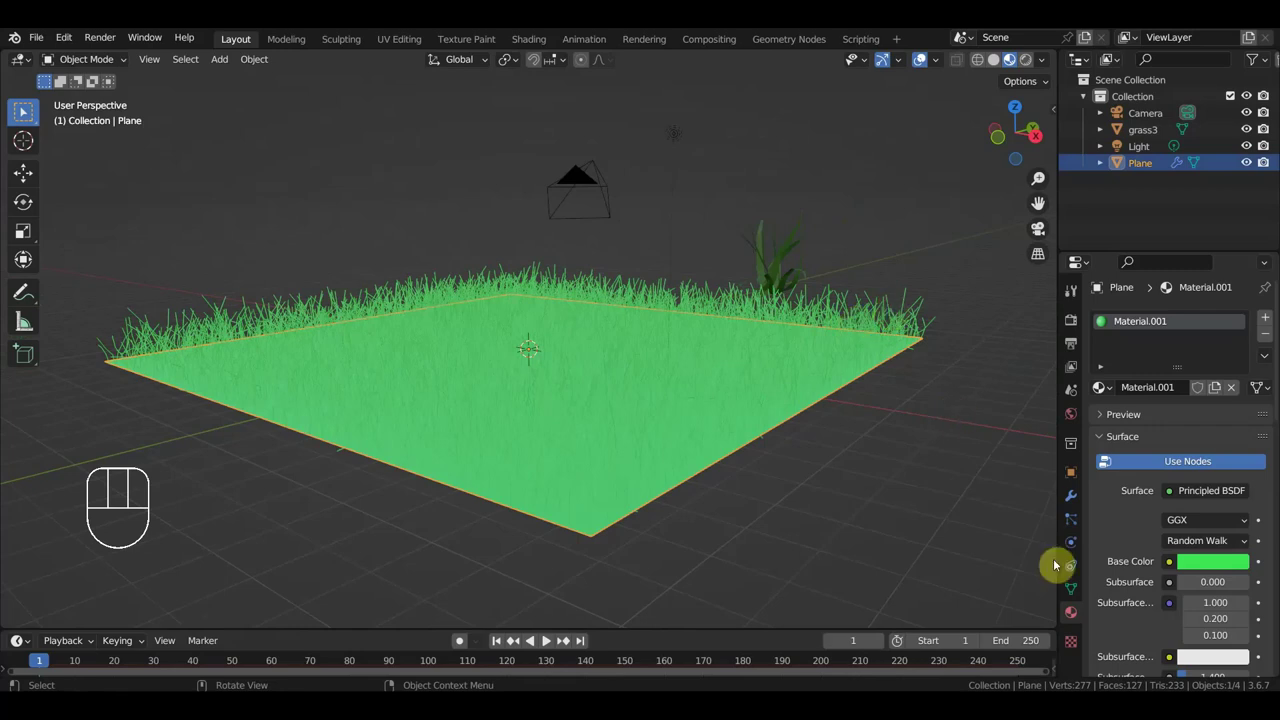
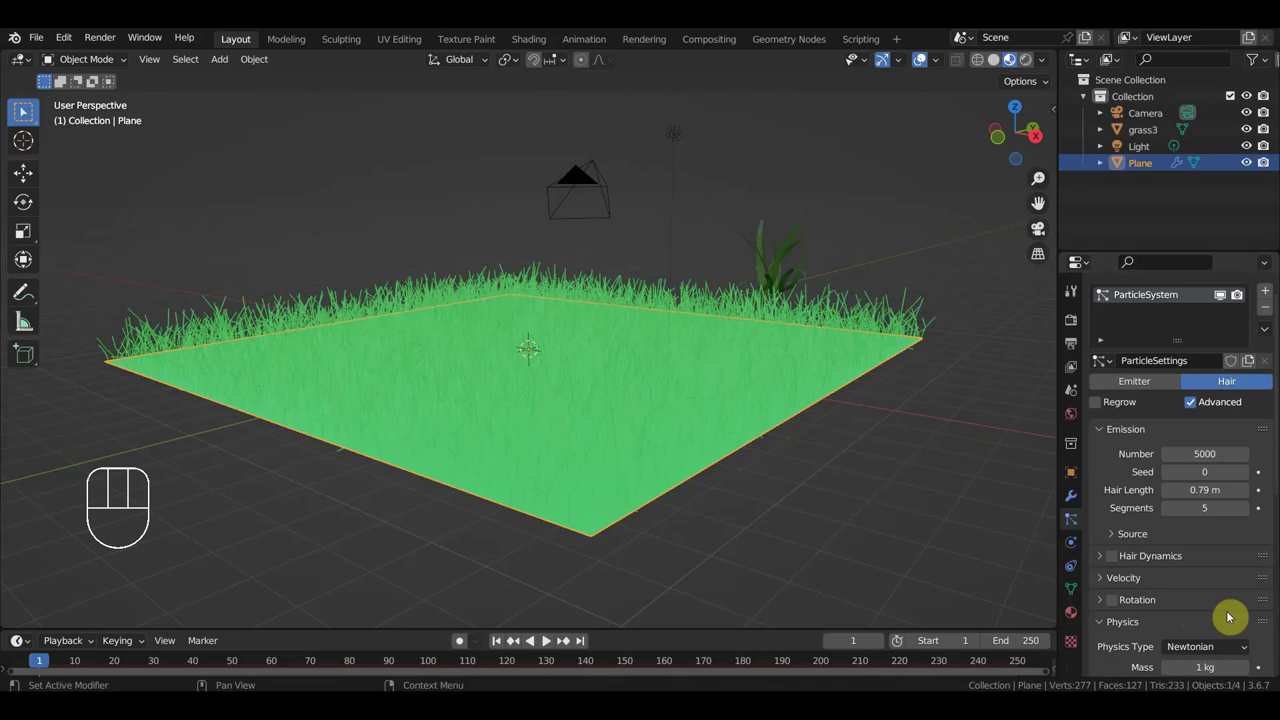
Step: Adjust the hair particles' damping, Brownian force and hair length, settling Brownian at 0.440
left_click(1096, 584)
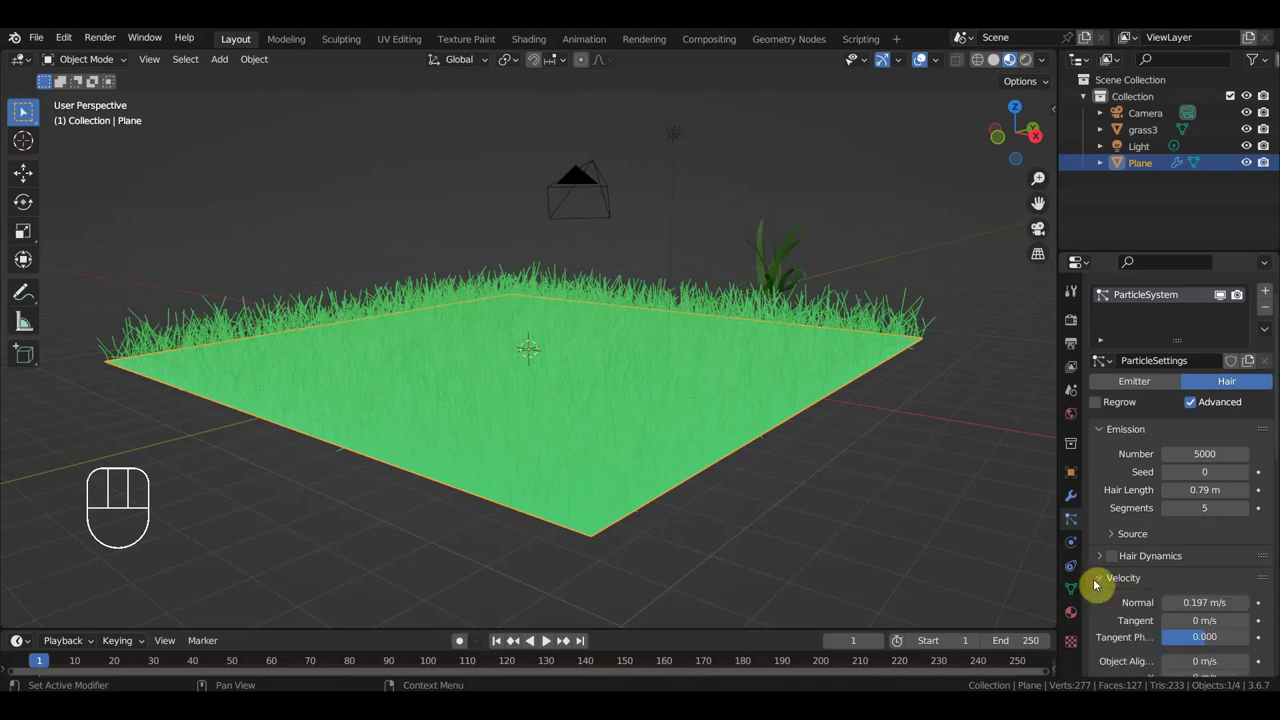
left_click(1097, 585)
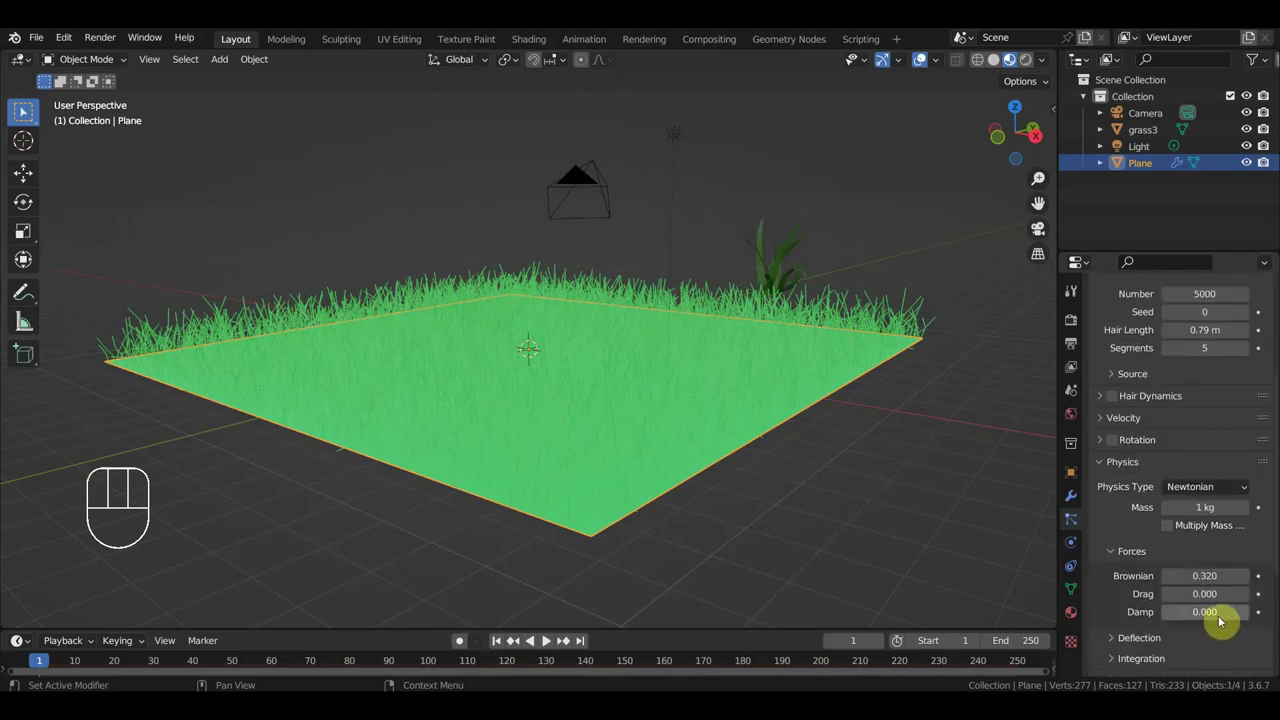
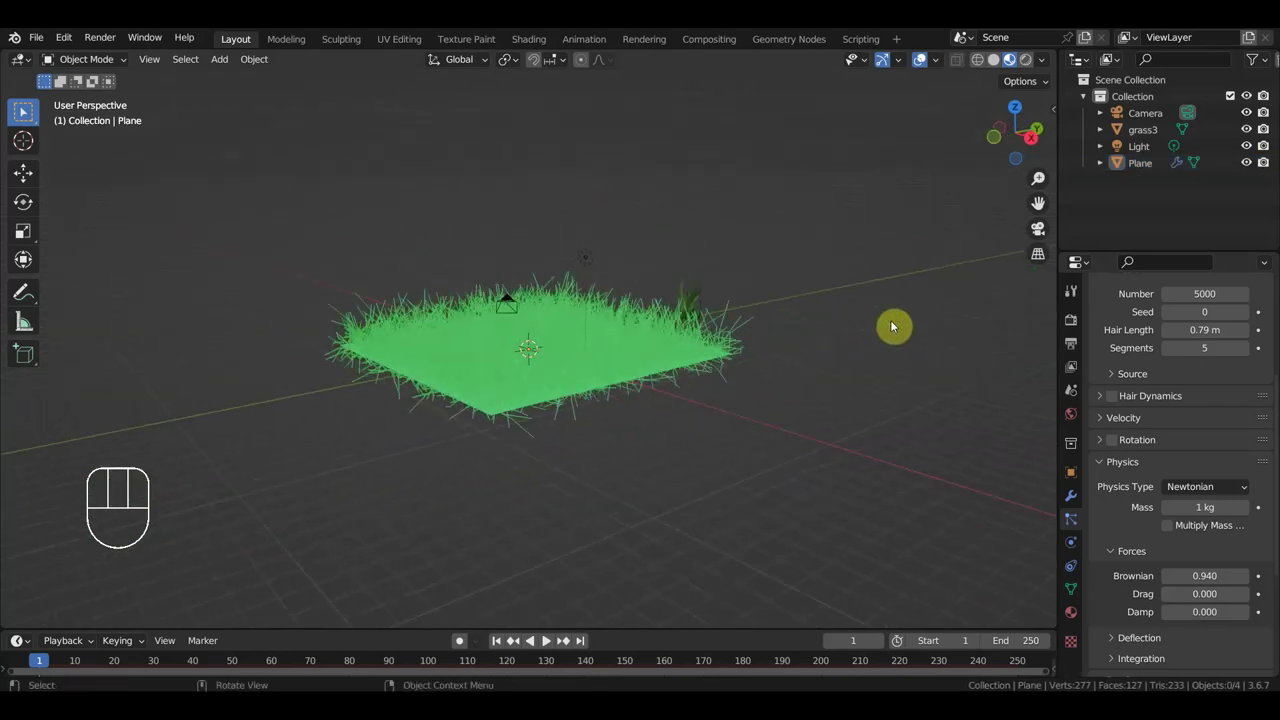
left_click(685, 368)
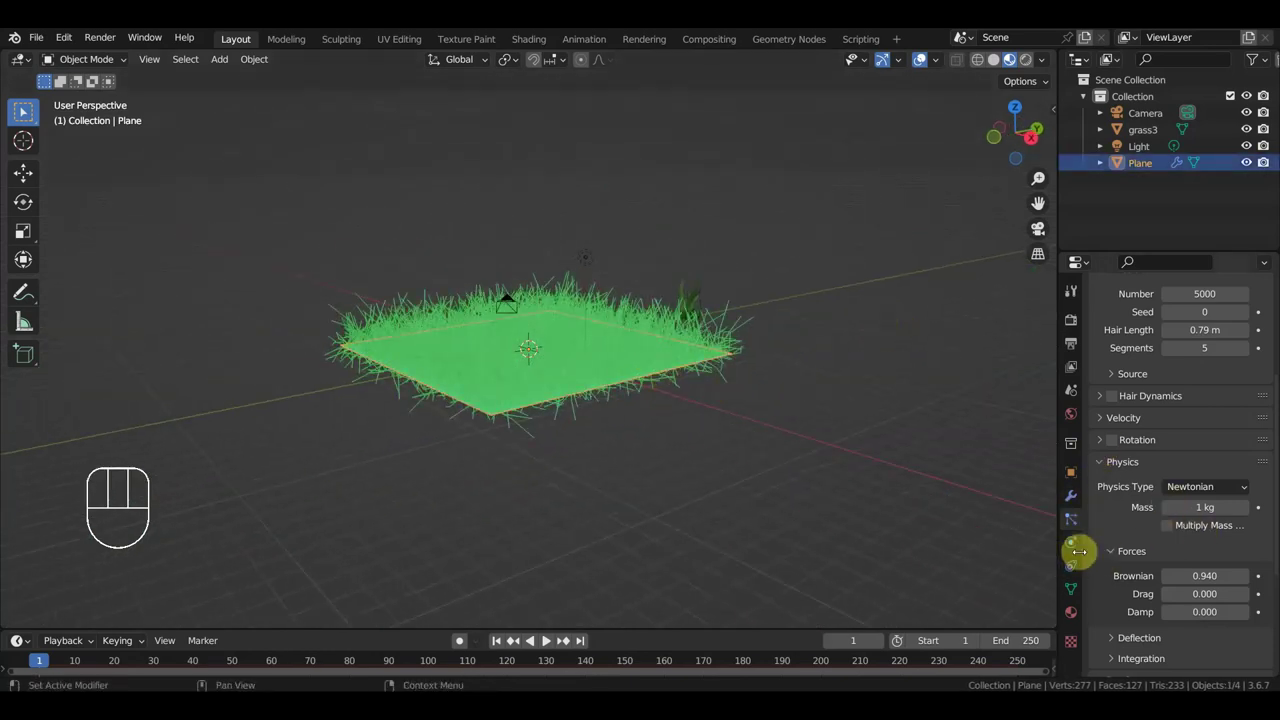
left_click(1075, 521)
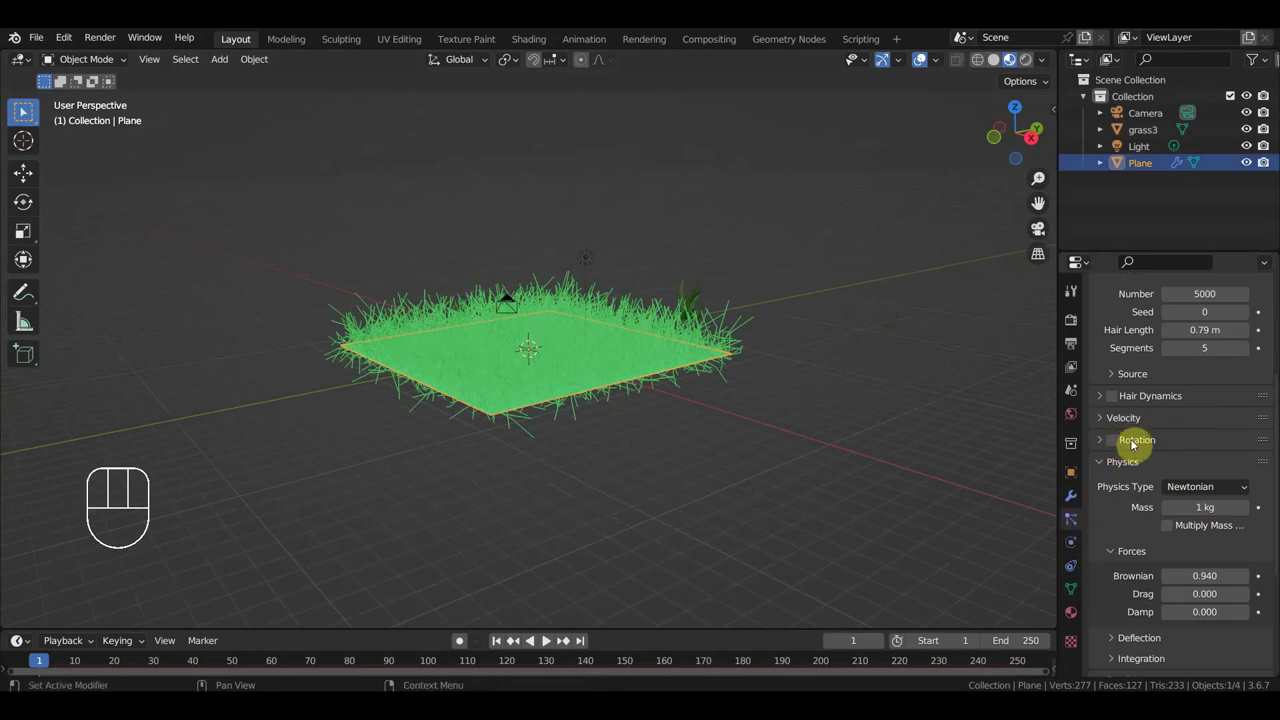
left_click(1099, 417)
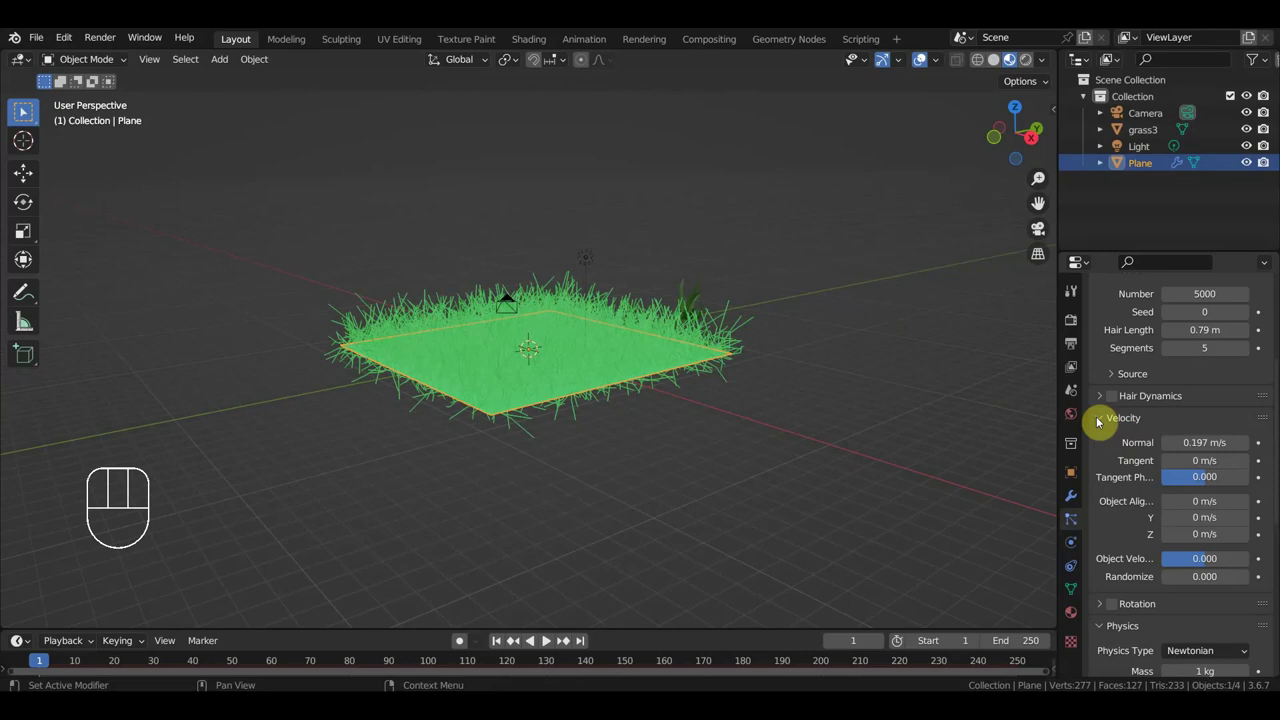
left_click(1103, 419)
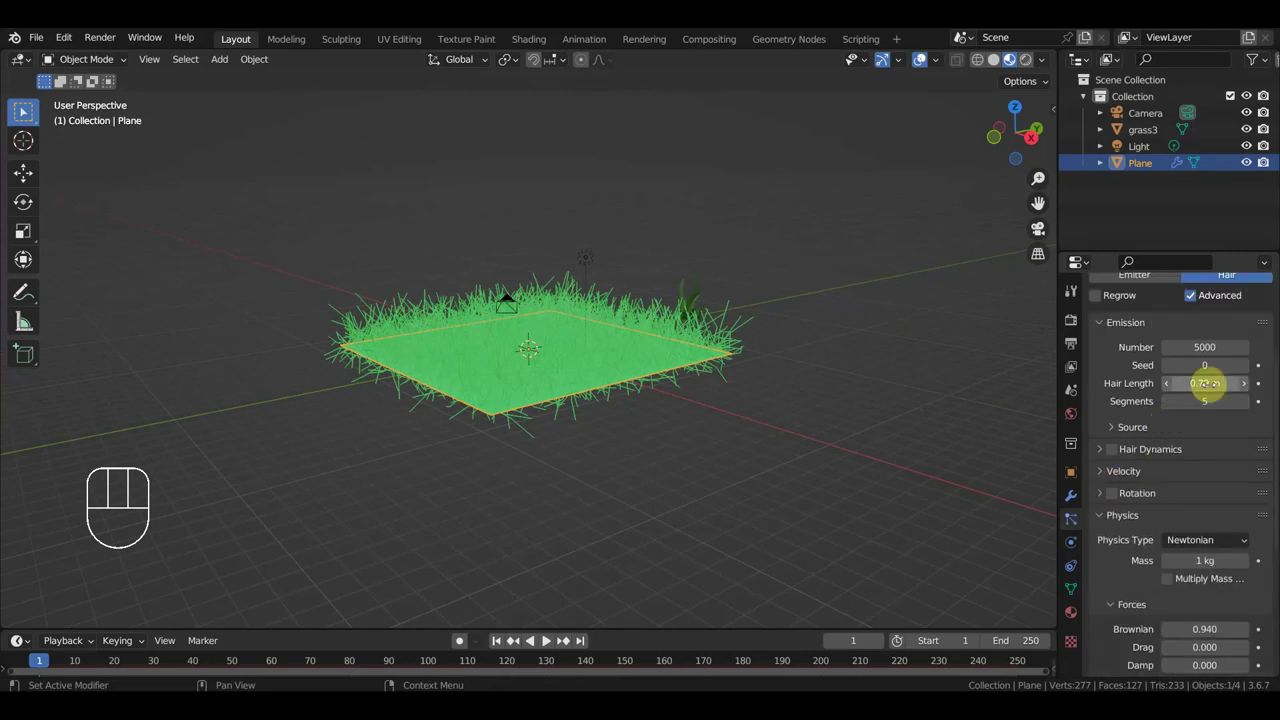
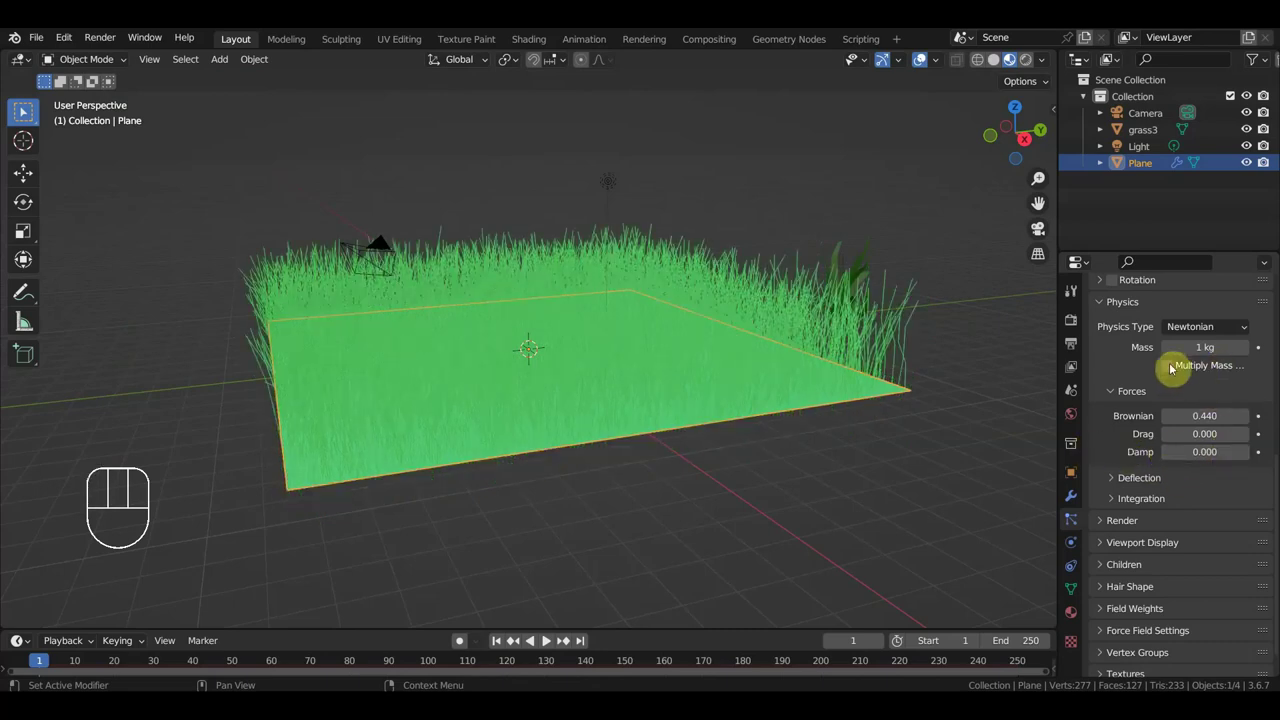
Step: Try Keyed and Boids particle physics, then return to Newtonian
left_click_drag(1218, 354, 1186, 410)
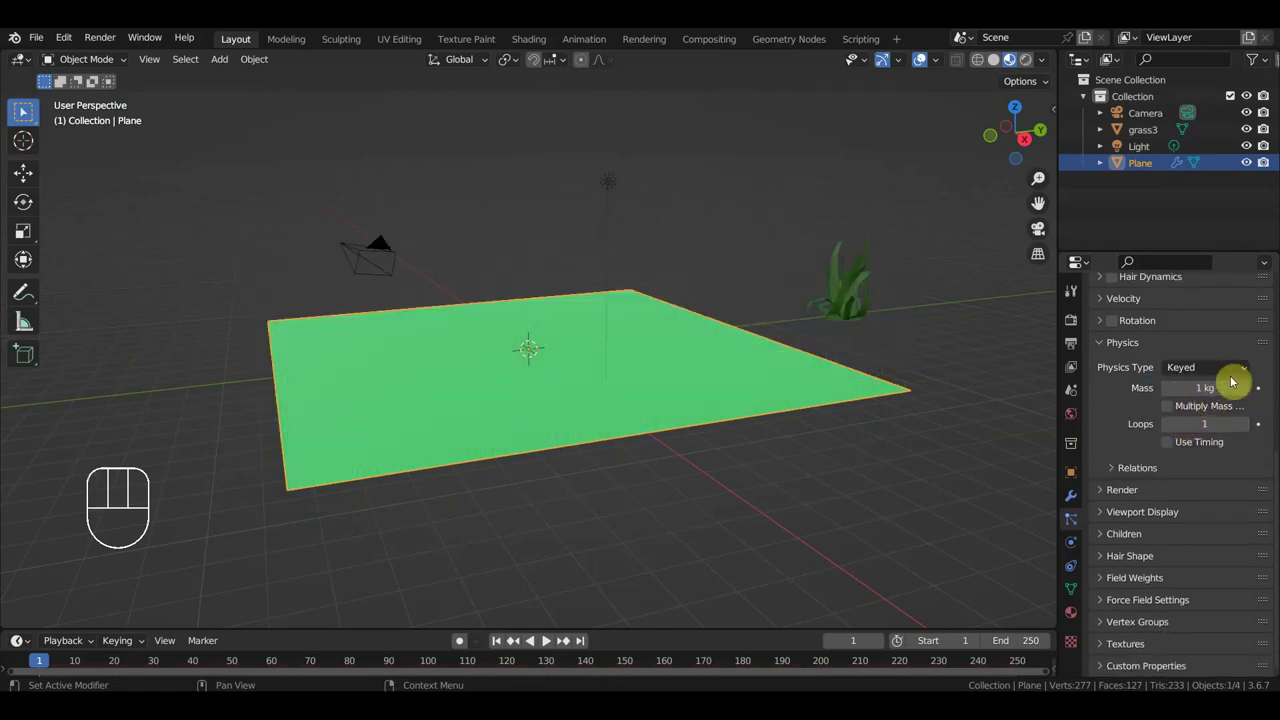
left_click_drag(1223, 373, 1194, 438)
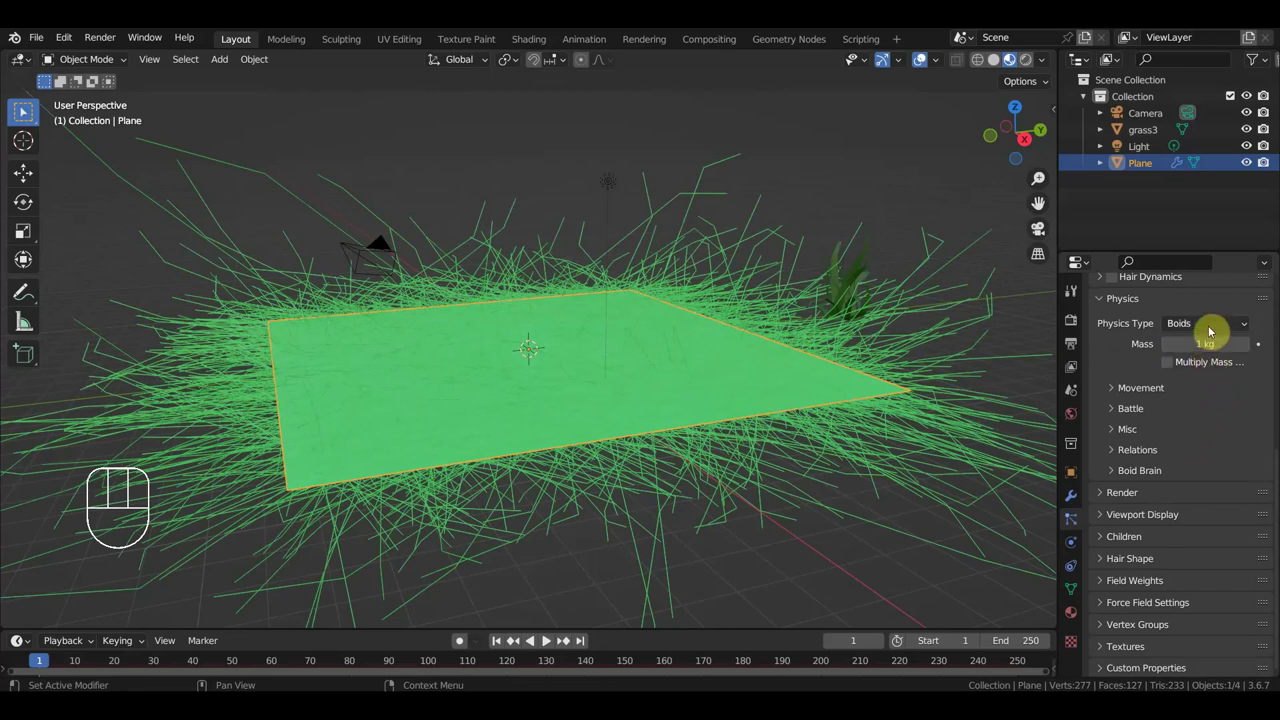
left_click_drag(1215, 329, 1190, 364)
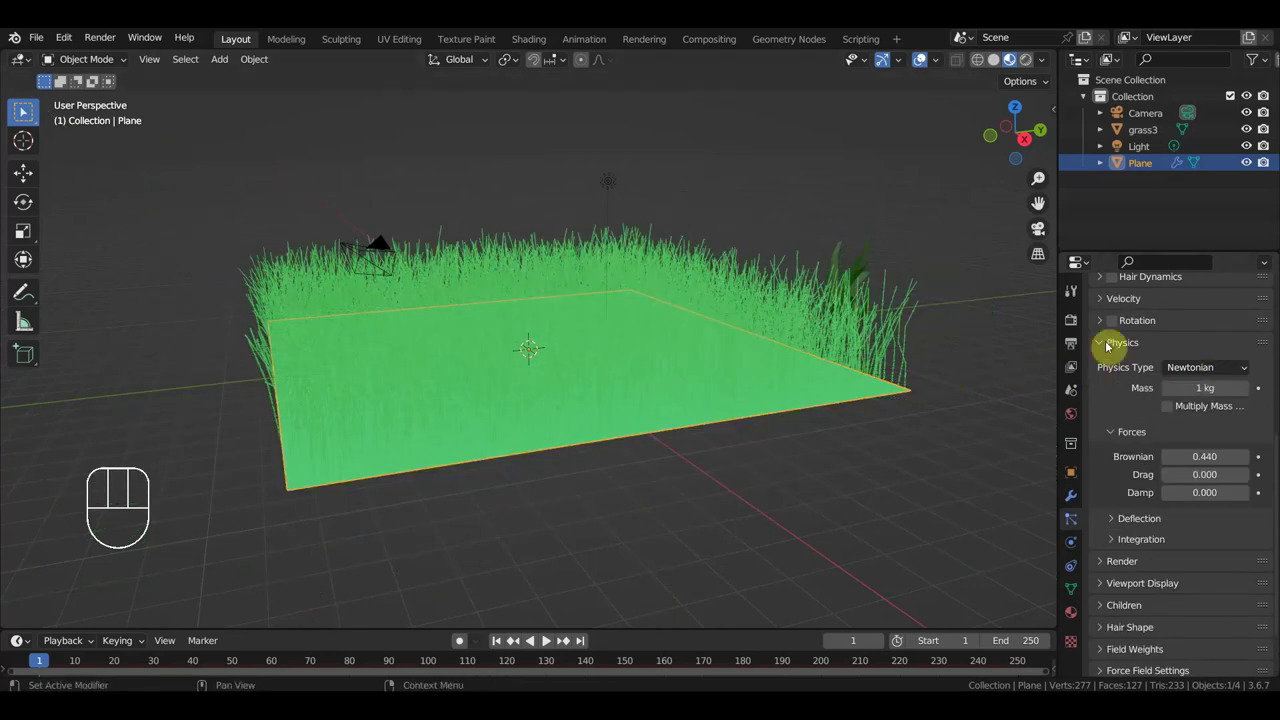
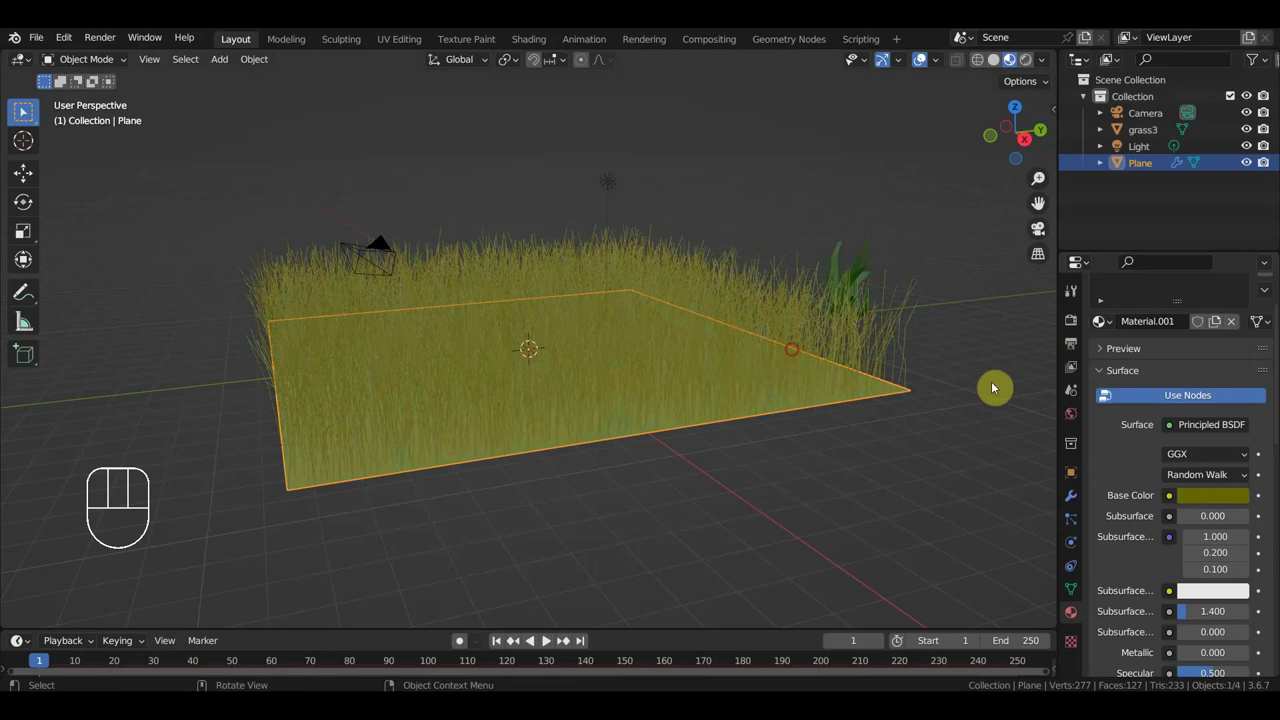
Step: Orbit the view around the grassy plane
left_click_drag(953, 404, 986, 393)
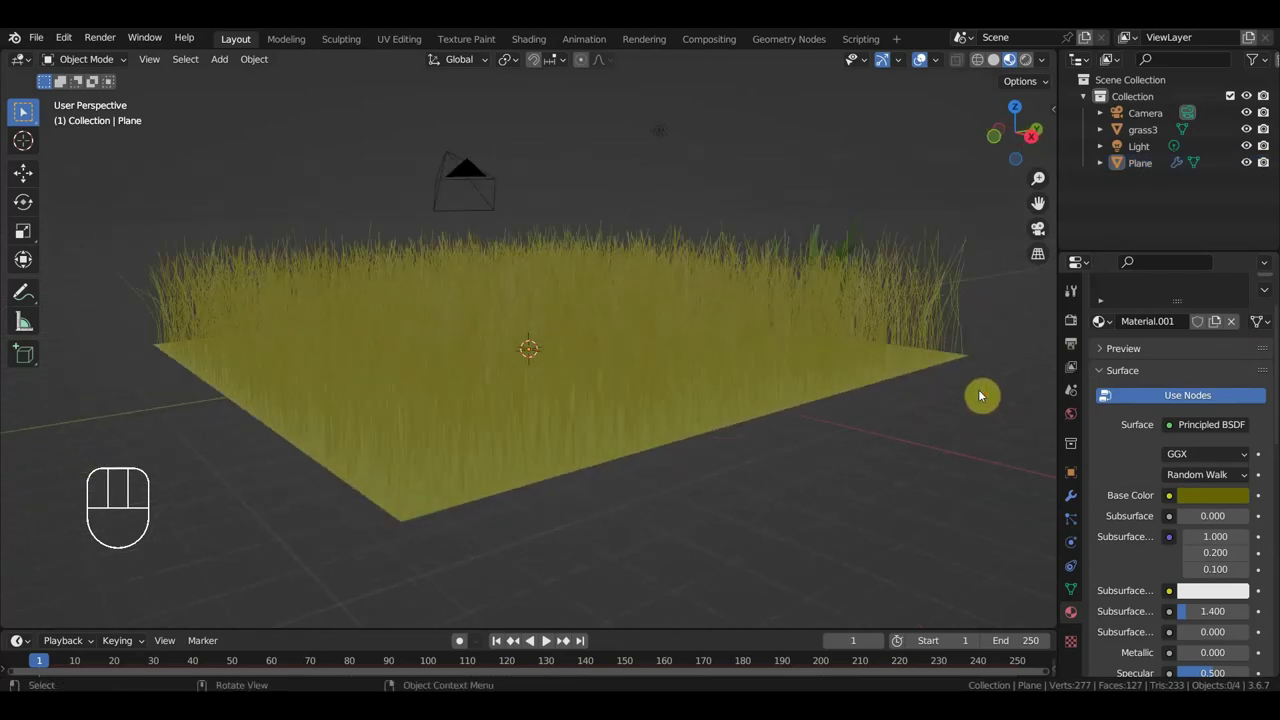
left_click_drag(891, 409, 871, 422)
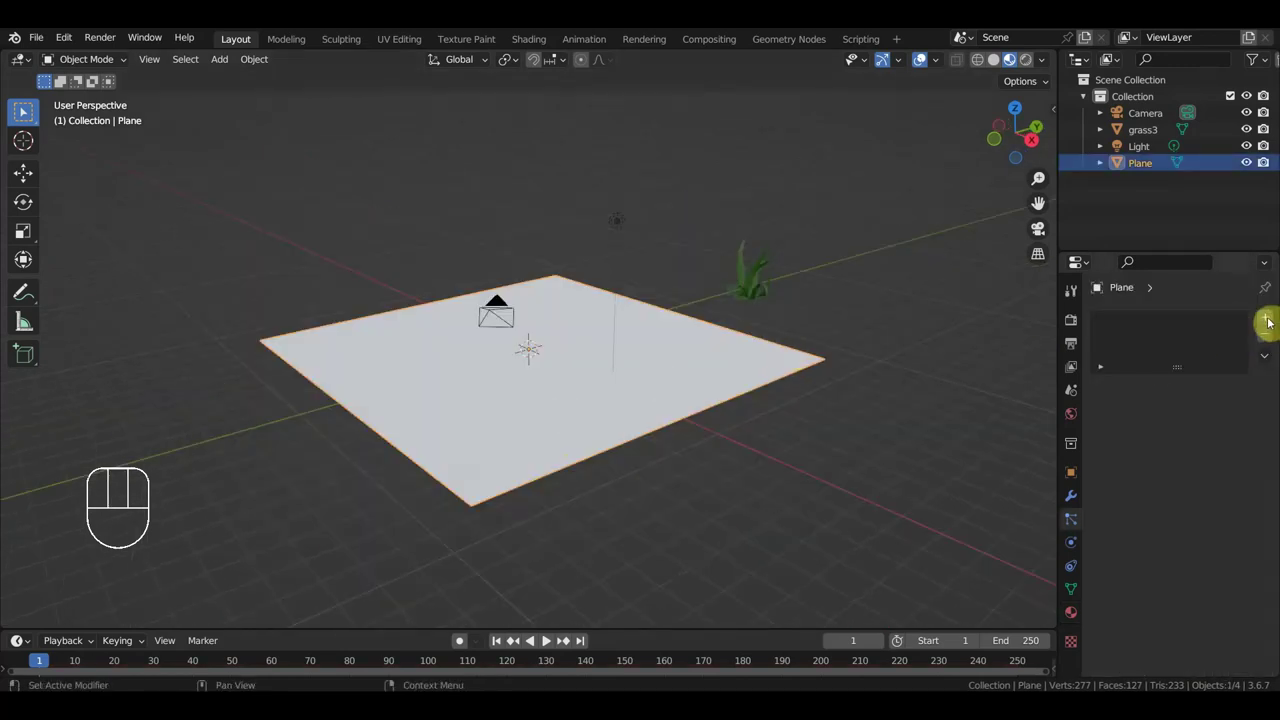
Step: Add a new Hair particle system to the plane with 4 m strands
left_click(1275, 320)
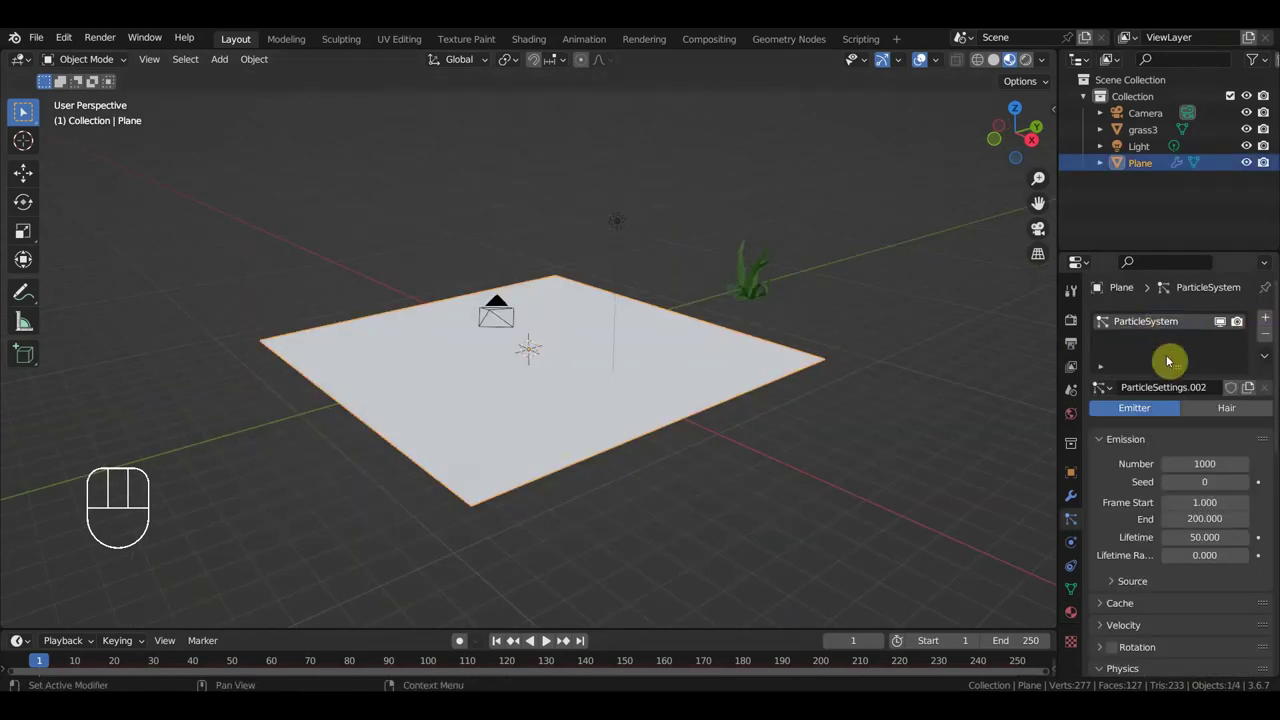
left_click(1233, 415)
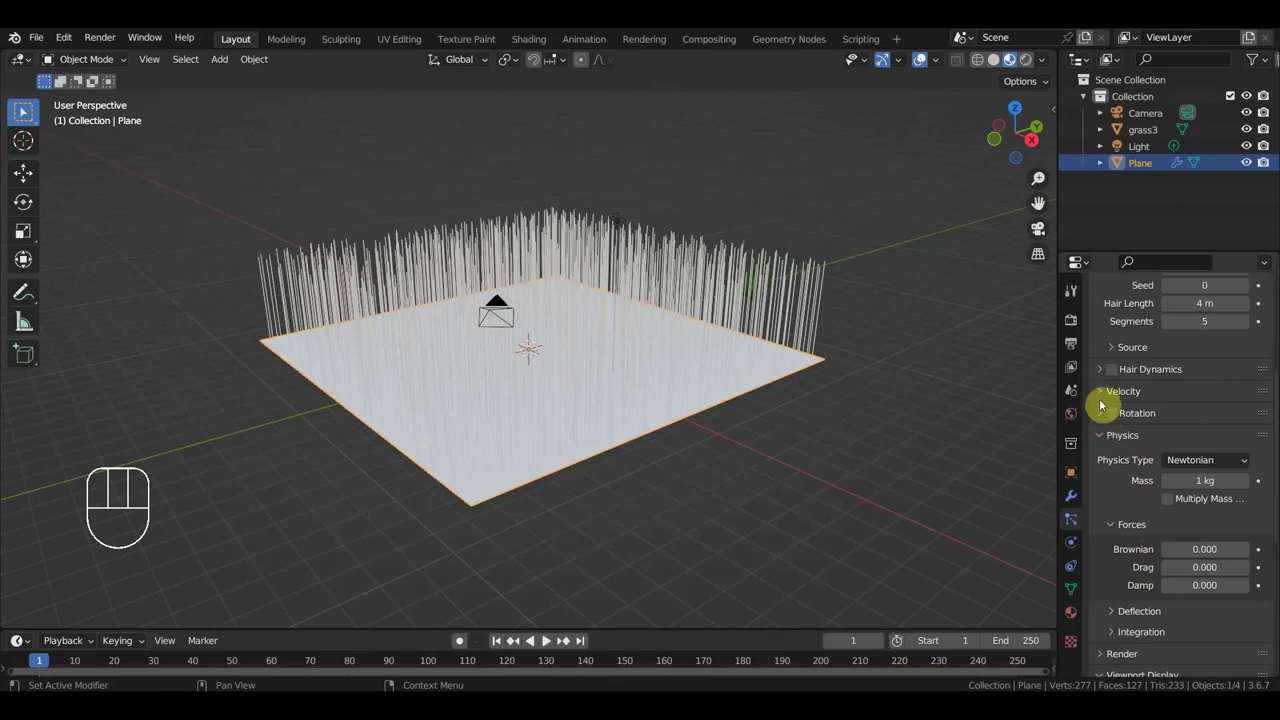
left_click(1103, 398)
left_click(1102, 397)
left_click(1104, 373)
left_click(1104, 373)
left_click(1114, 403)
left_click(1200, 431)
left_click(1114, 403)
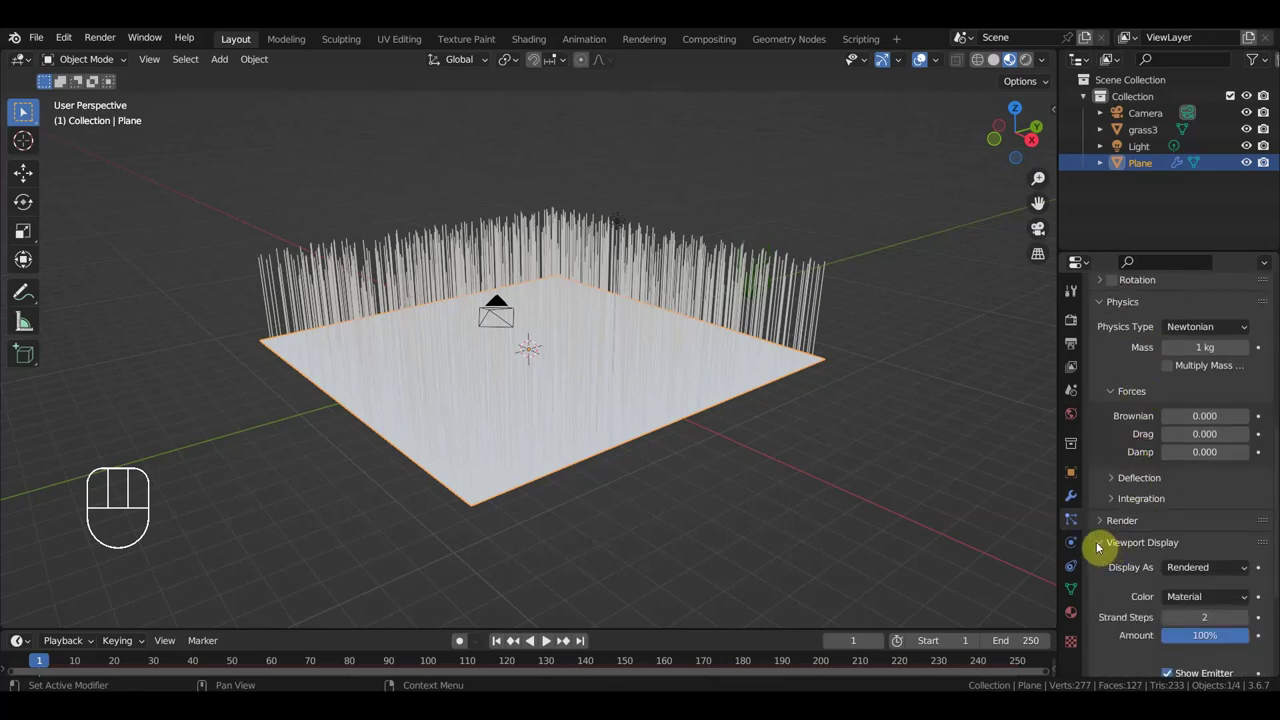
Step: Collapse Viewport Display and expand the particle Render panel
left_click(1106, 544)
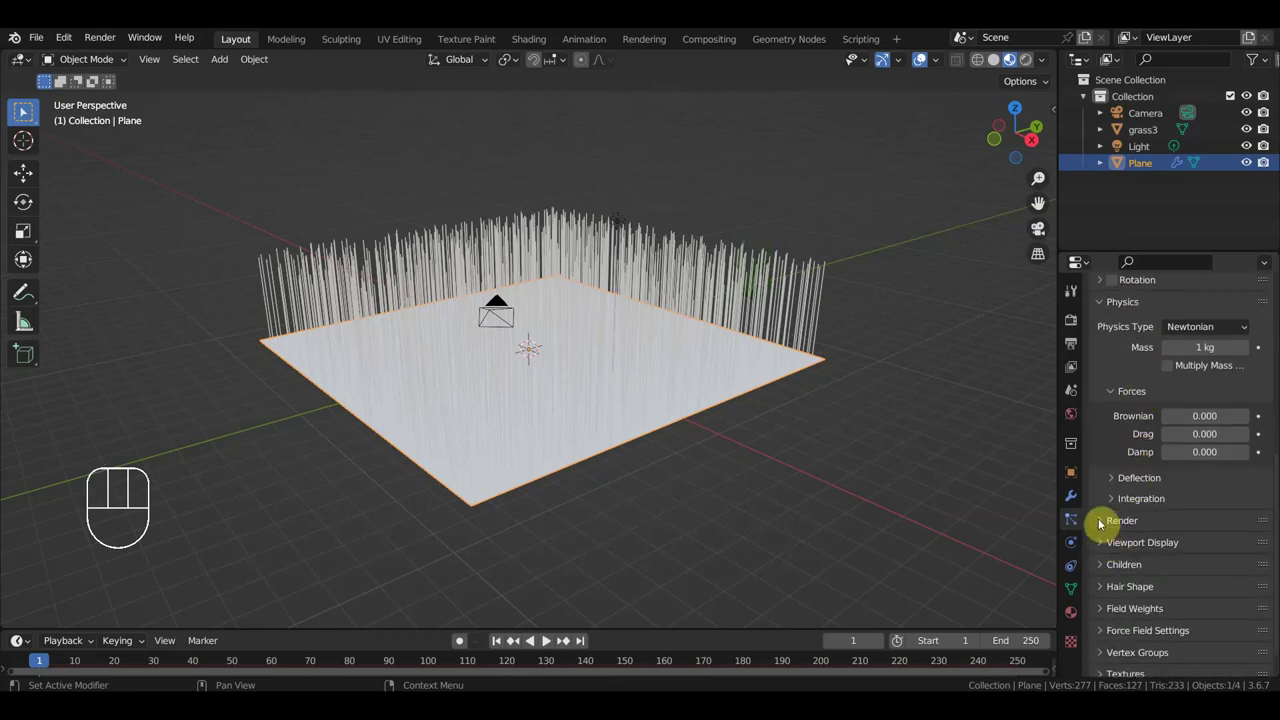
left_click(1104, 523)
Step: Render the hair as grass3 object instances following object rotation, and start rotating grass3 upright
left_click_drag(1214, 549, 1177, 600)
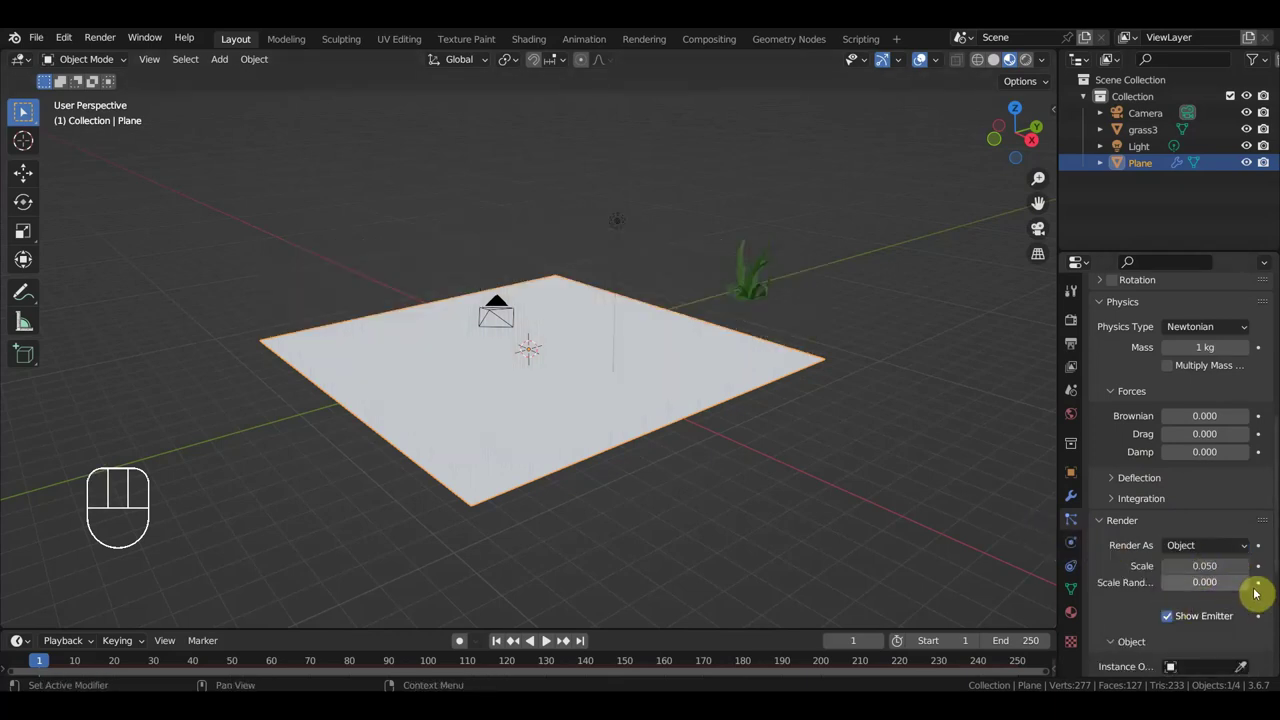
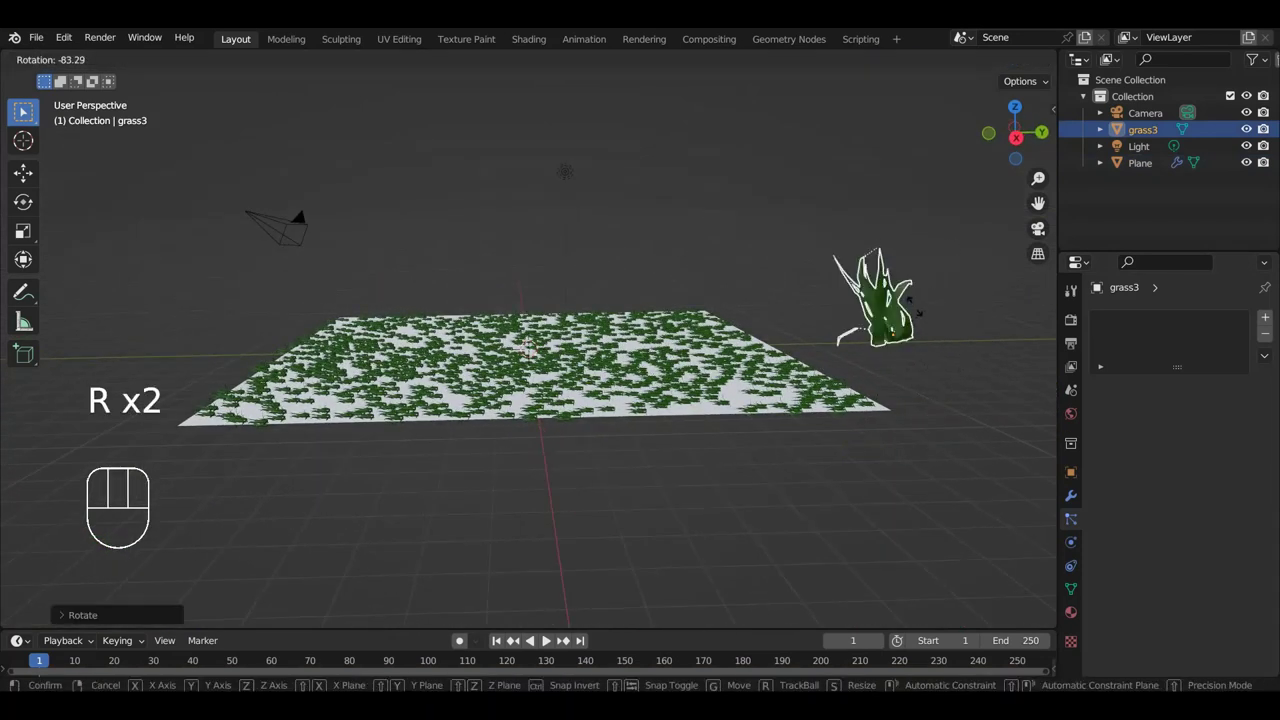
key("r")
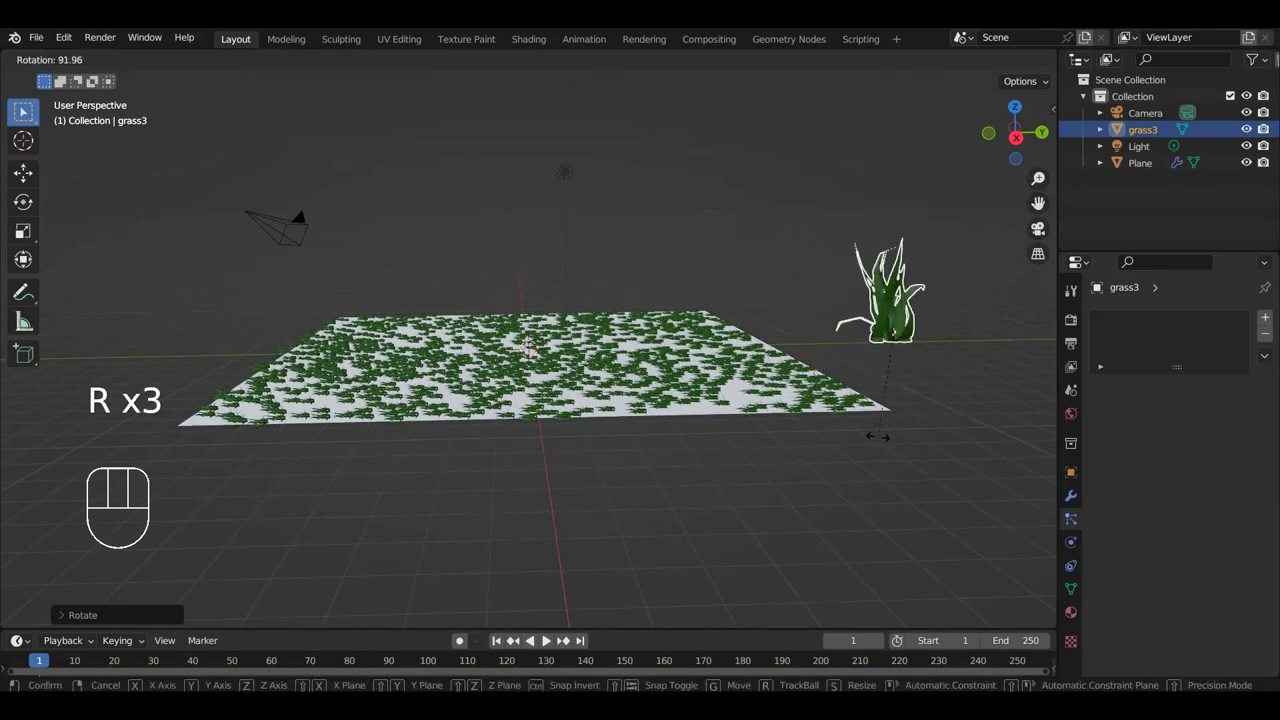
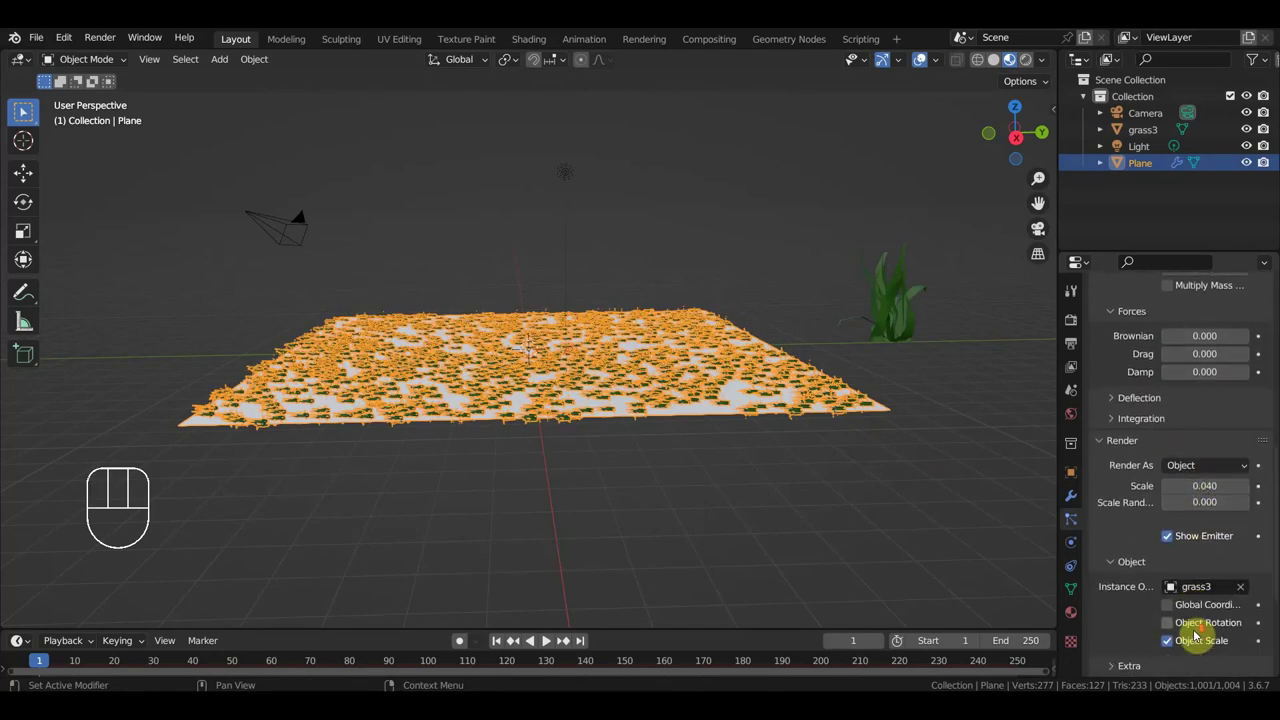
left_click(1177, 628)
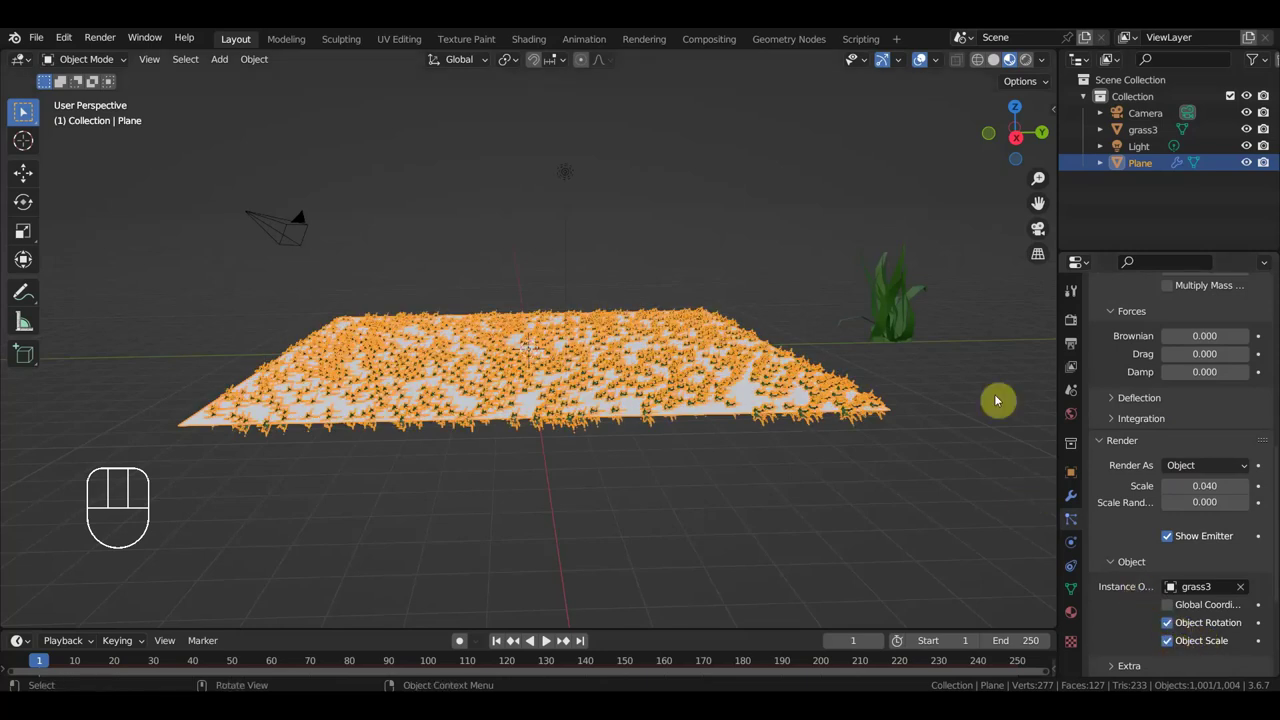
left_click(912, 322)
key("r")
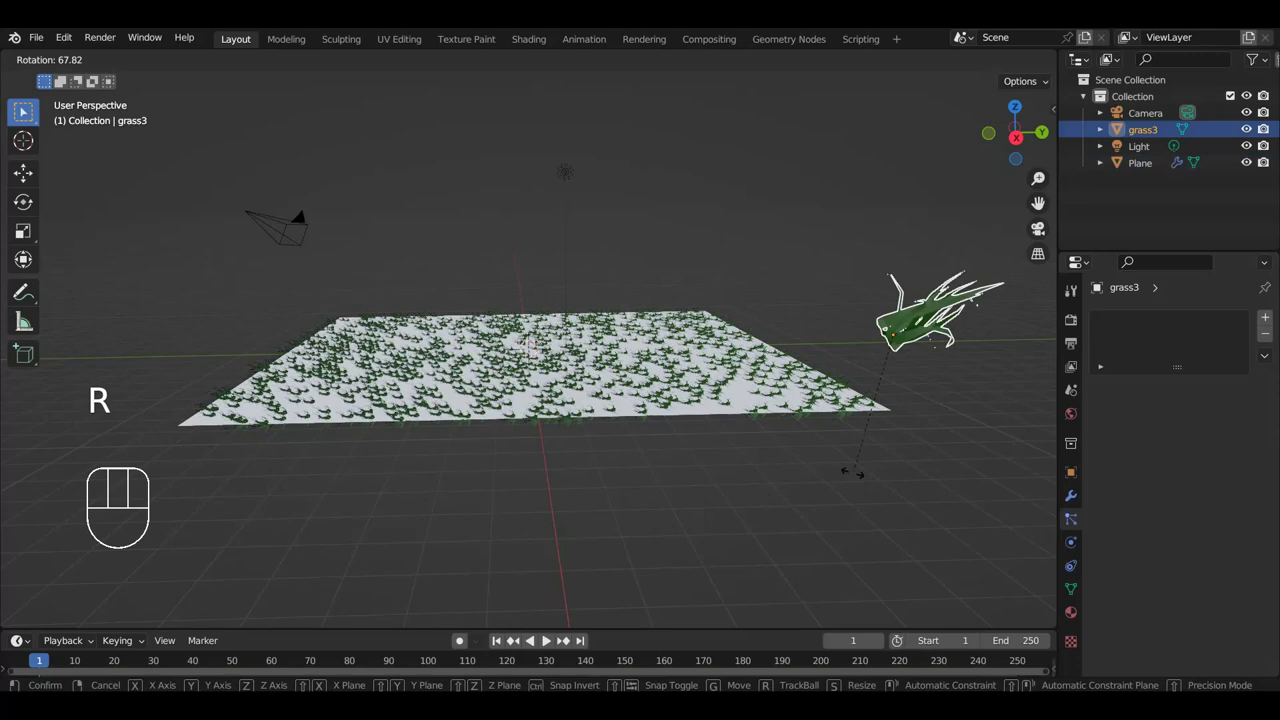
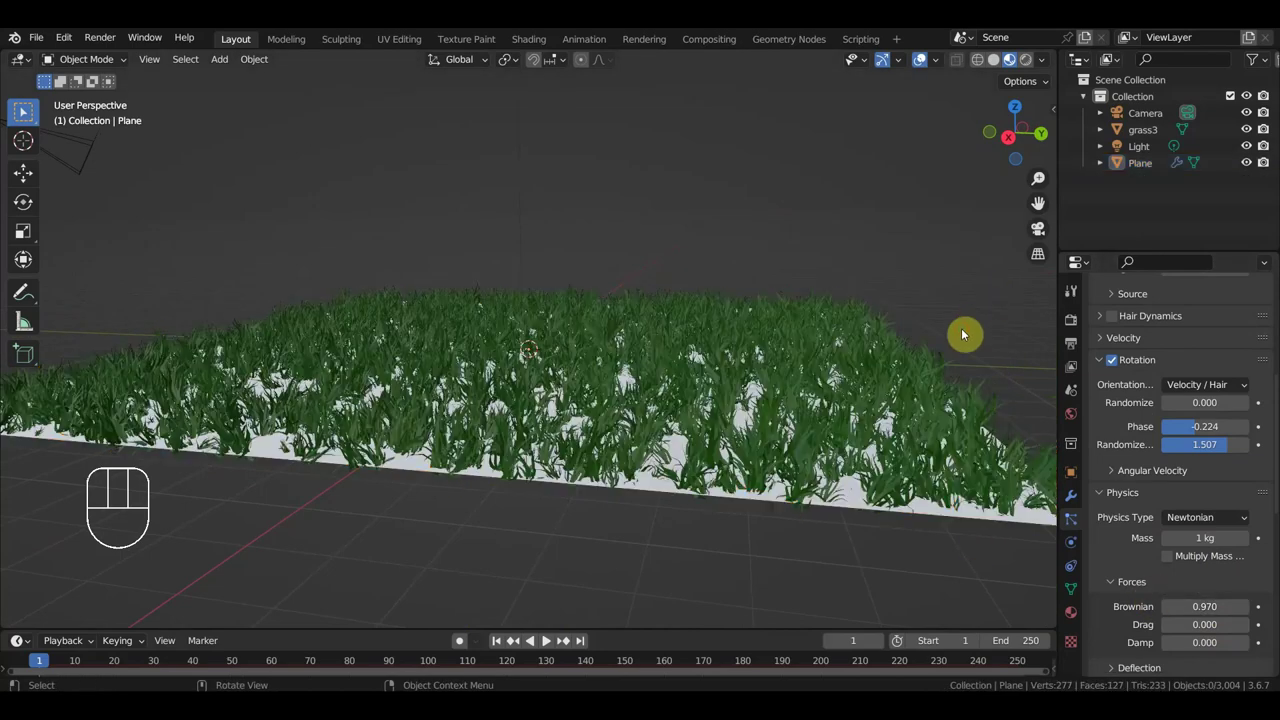
Step: Orbit along the lawn and select the grass emitter plane via its context menu
middle_click(947, 347)
left_click_drag(845, 377, 827, 374)
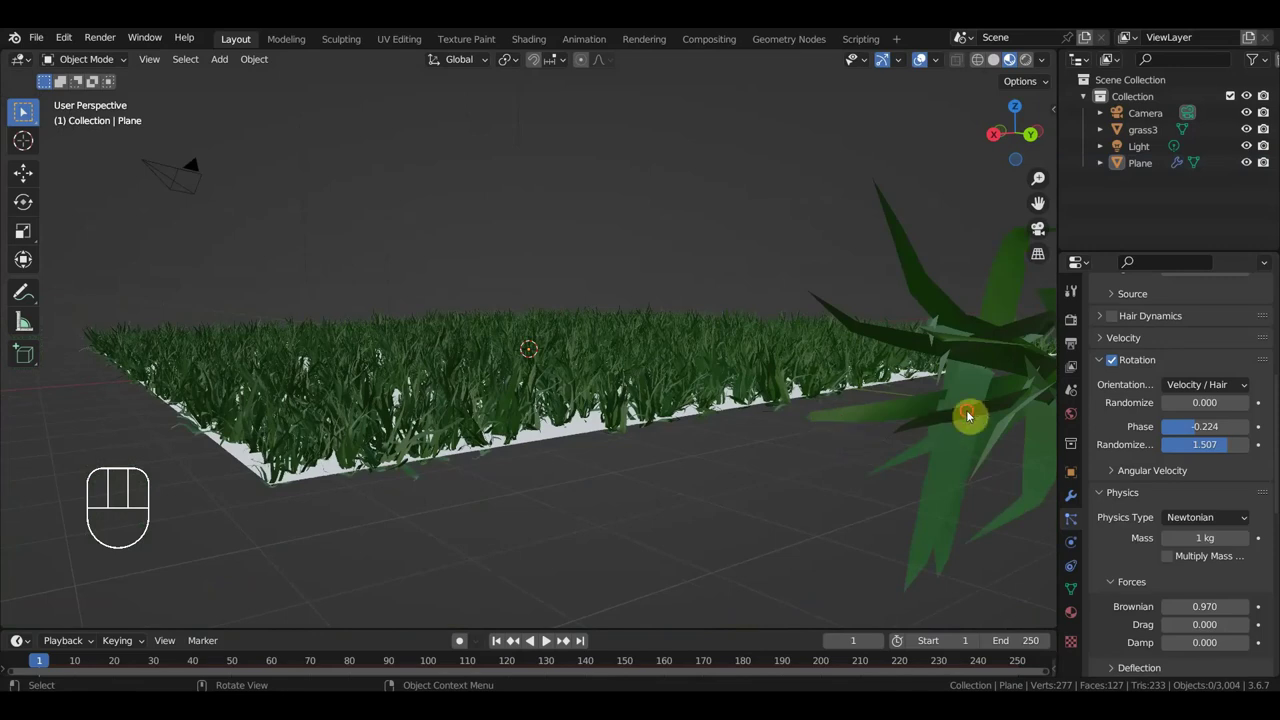
left_click_drag(974, 414, 931, 377)
left_click(732, 369)
right_click(730, 369)
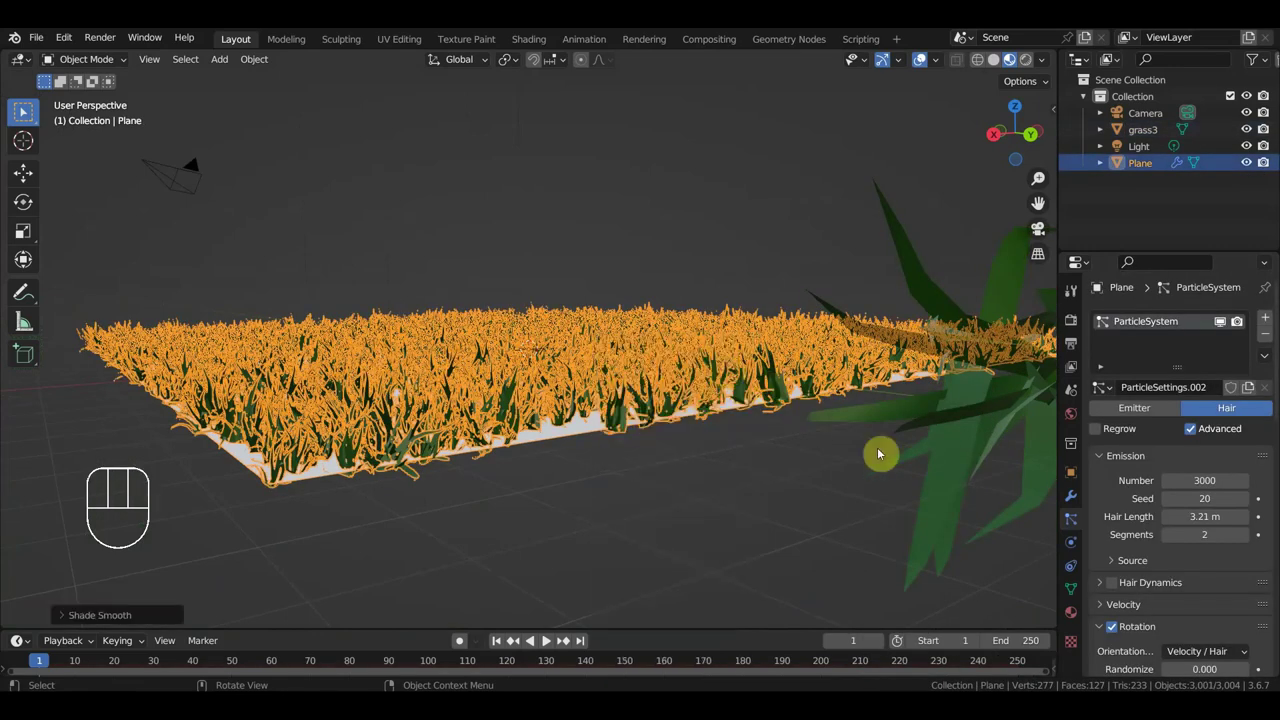
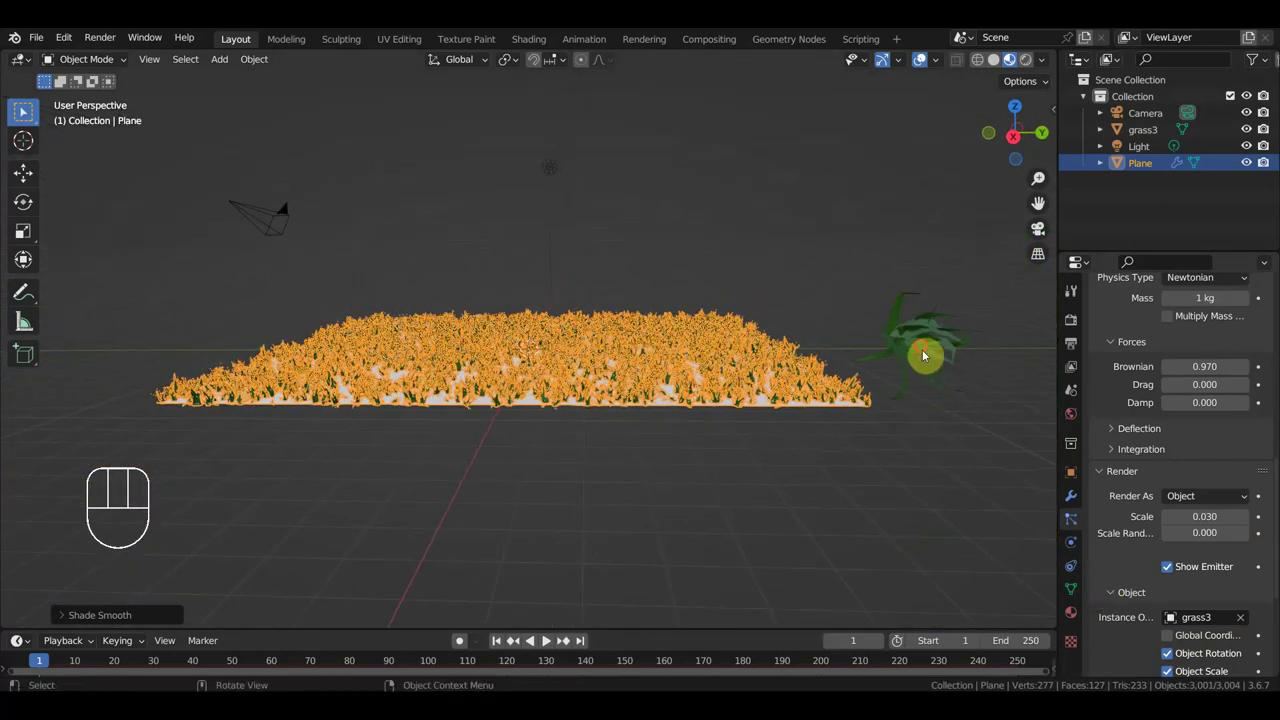
Step: Move and rotate the grass3 clump to a new angle, then reselect the emitter plane
key("g")
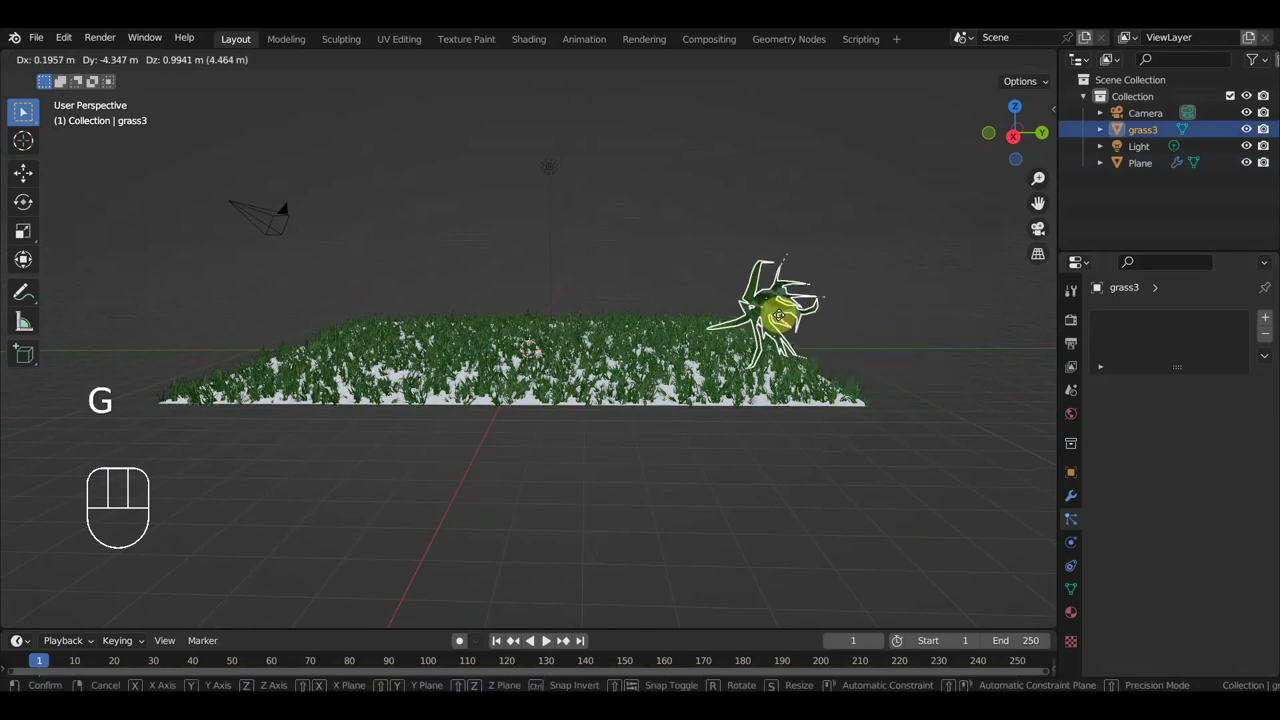
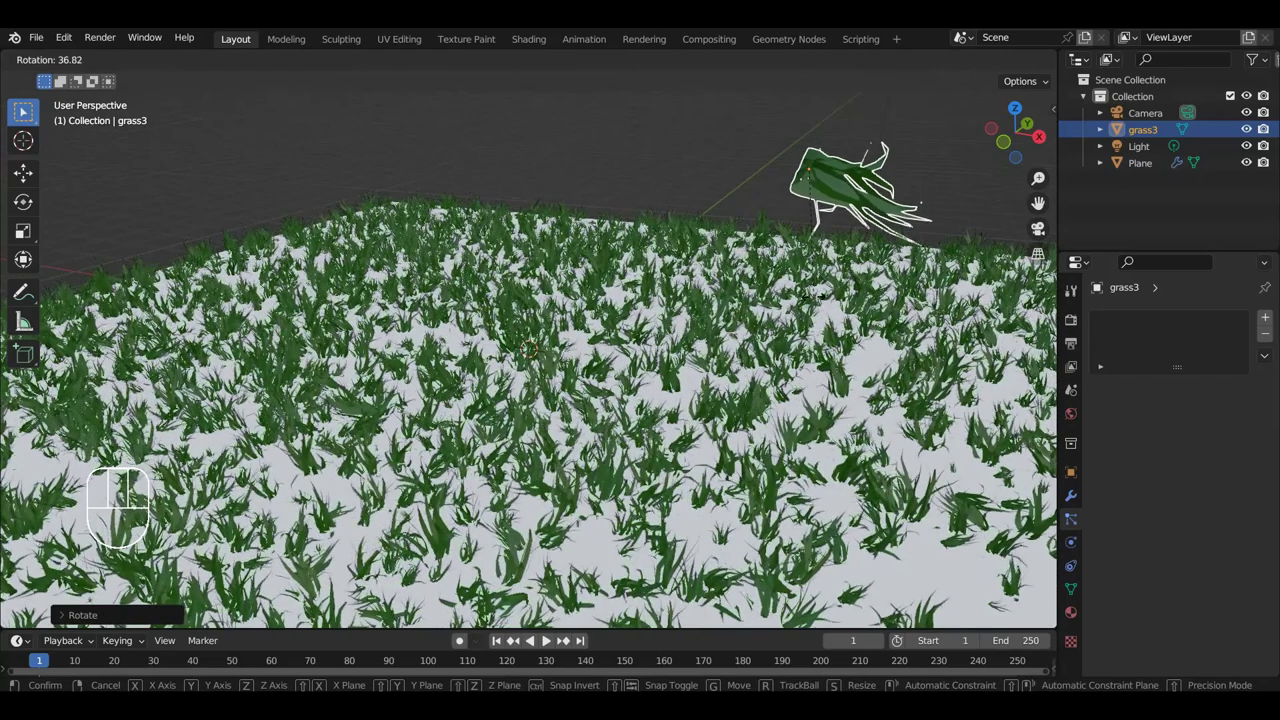
left_click_drag(838, 312, 713, 301)
middle_click(752, 342)
key("r")
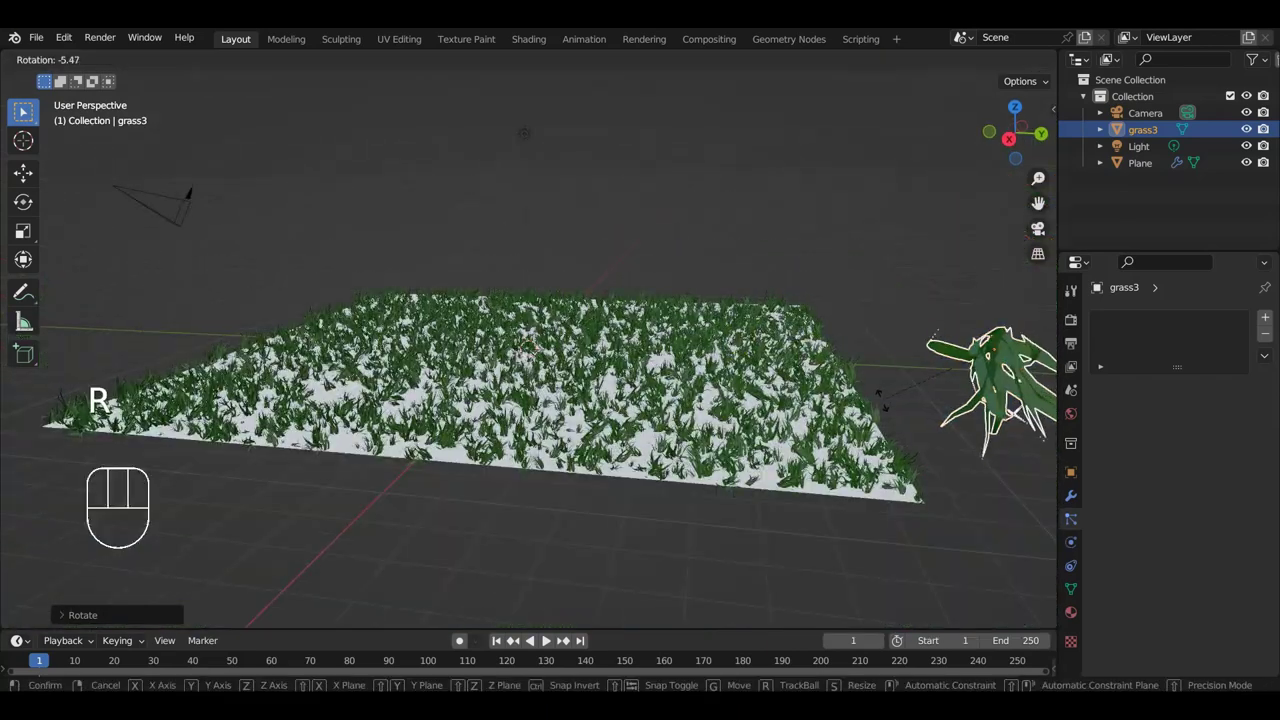
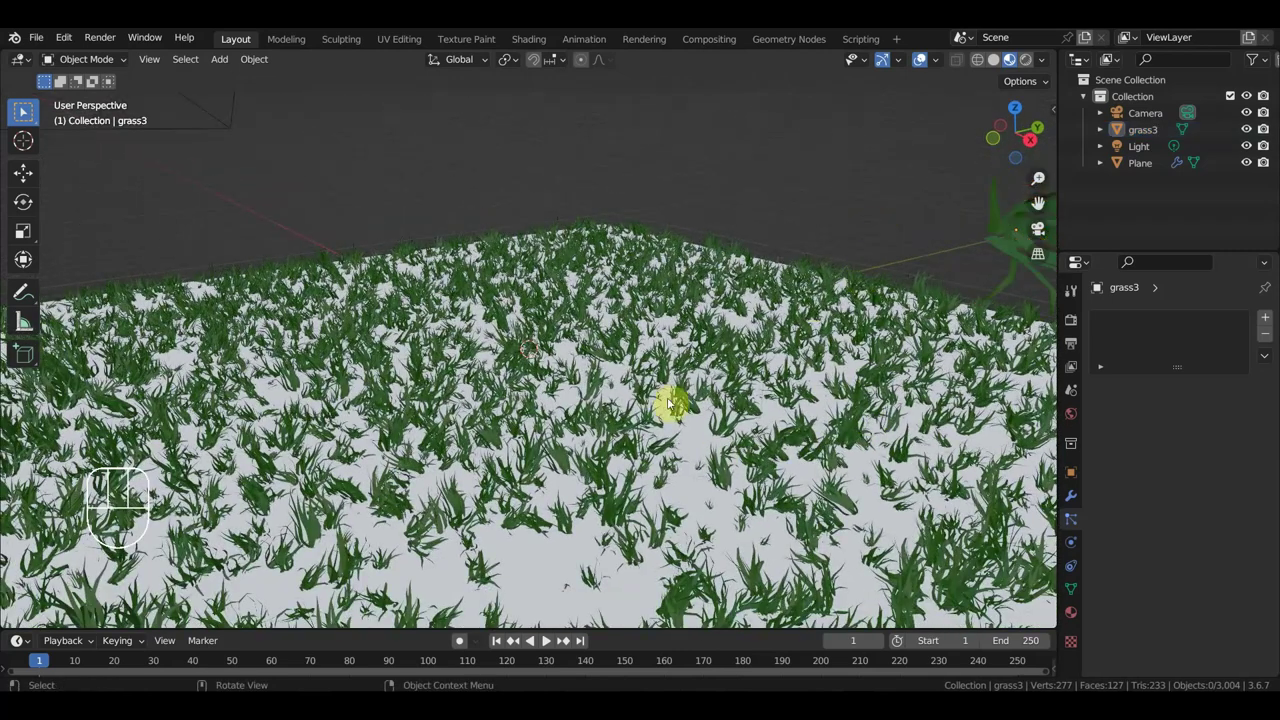
left_click(698, 510)
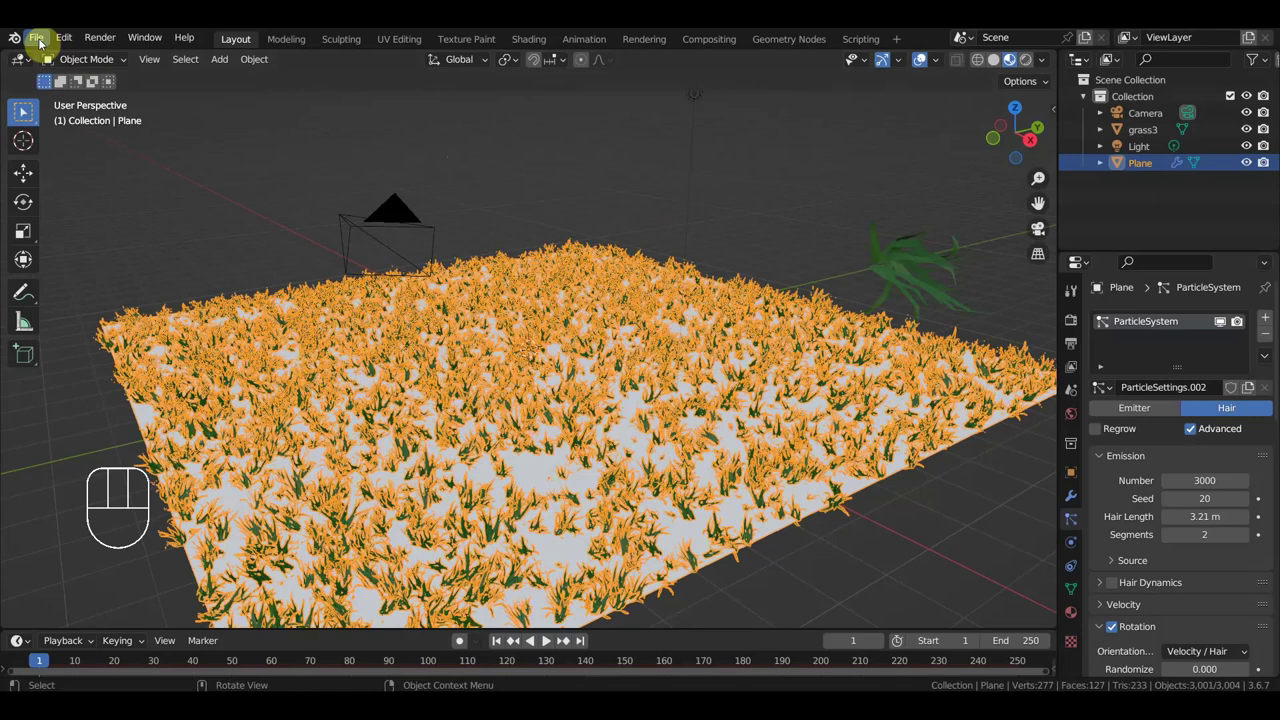
Step: Open the valley scene file and delete the first leftover furniture props
left_click_drag(42, 42, 676, 391)
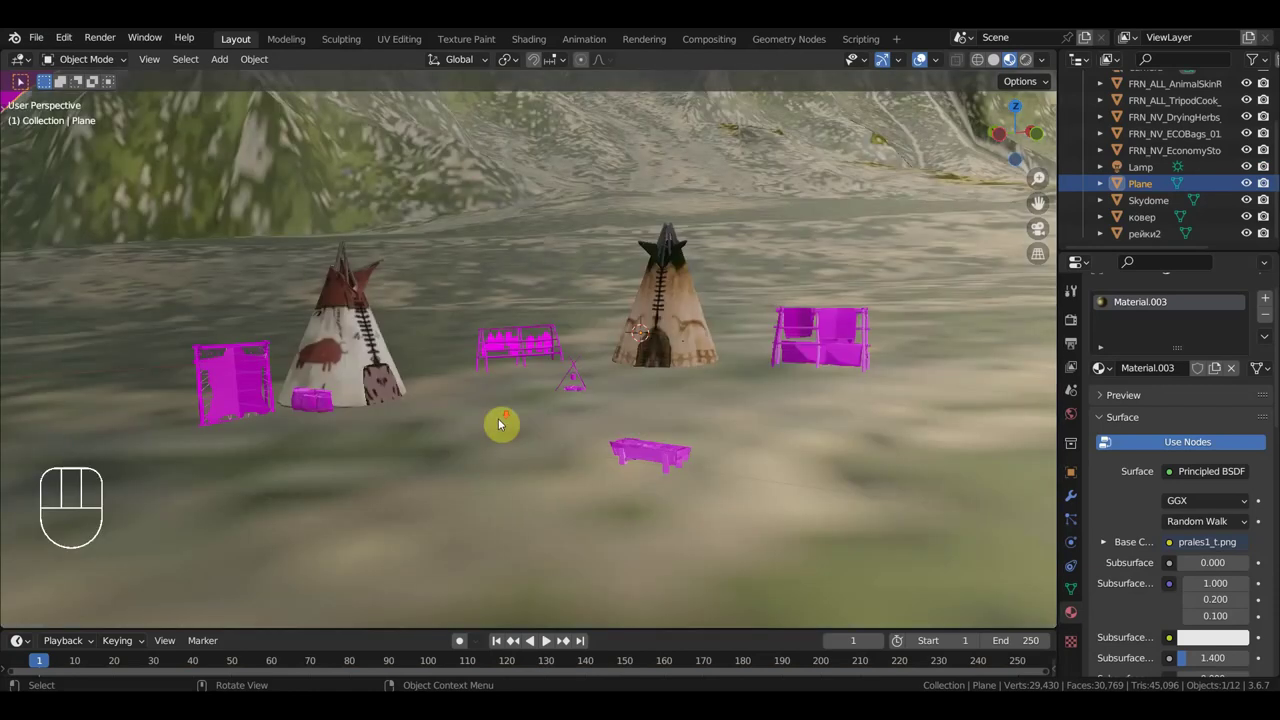
left_click(520, 427)
left_click(632, 345)
key("Delete")
left_click(525, 349)
key("Delete")
left_click(407, 354)
key("Delete")
Step: Delete the remaining props, leaving terrain, camera, lamp and skydome
left_click(332, 381)
key("Delete")
left_click(389, 384)
key("Delete")
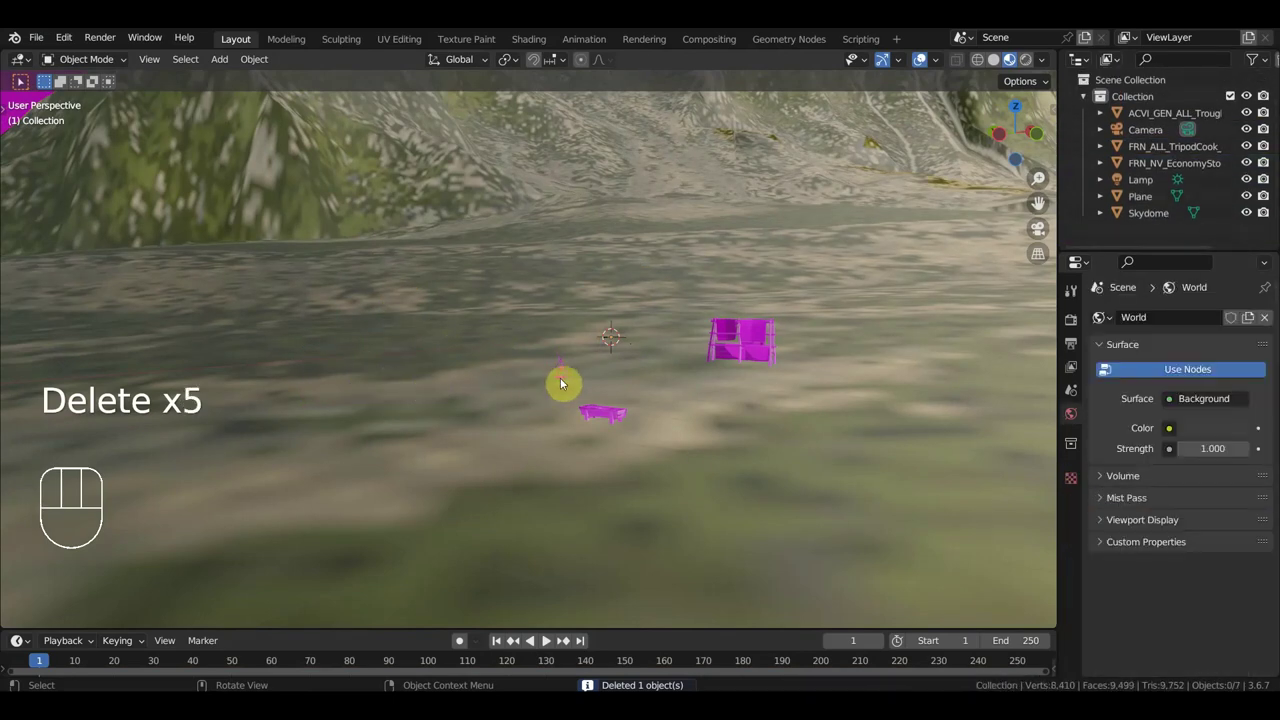
left_click(566, 379)
key("Delete")
key("Delete")
left_click(736, 352)
key("Delete")
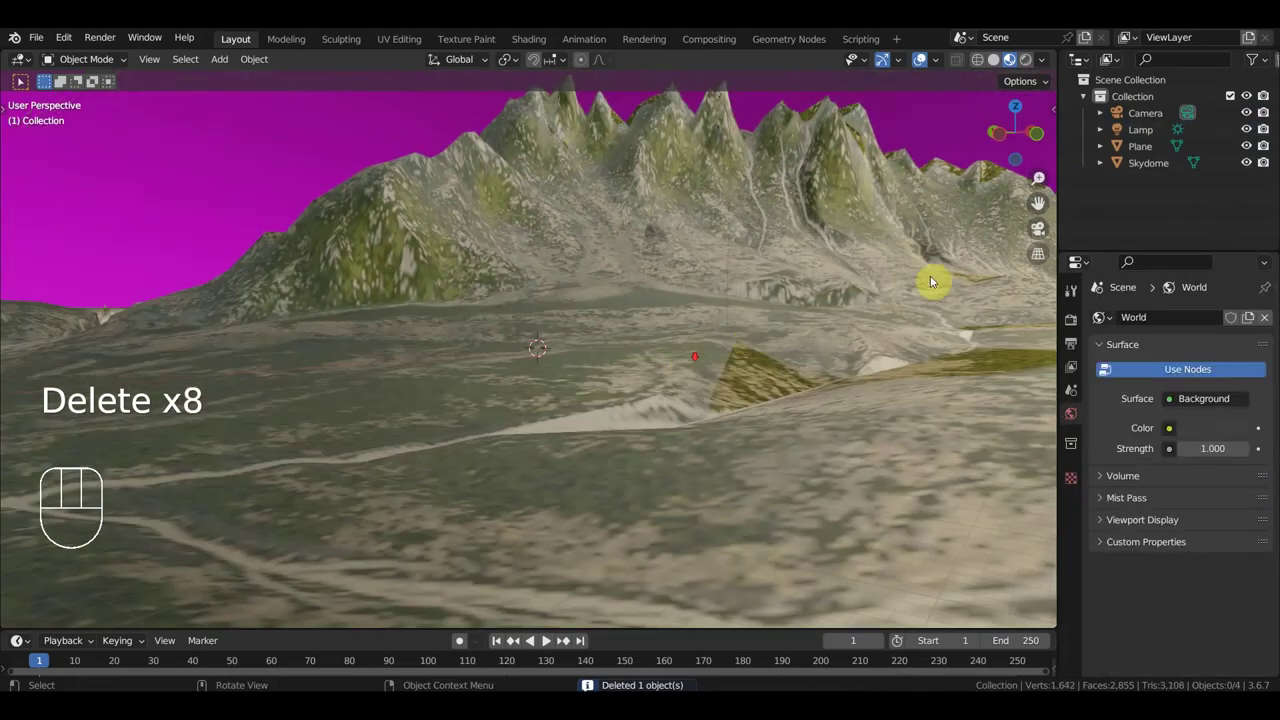
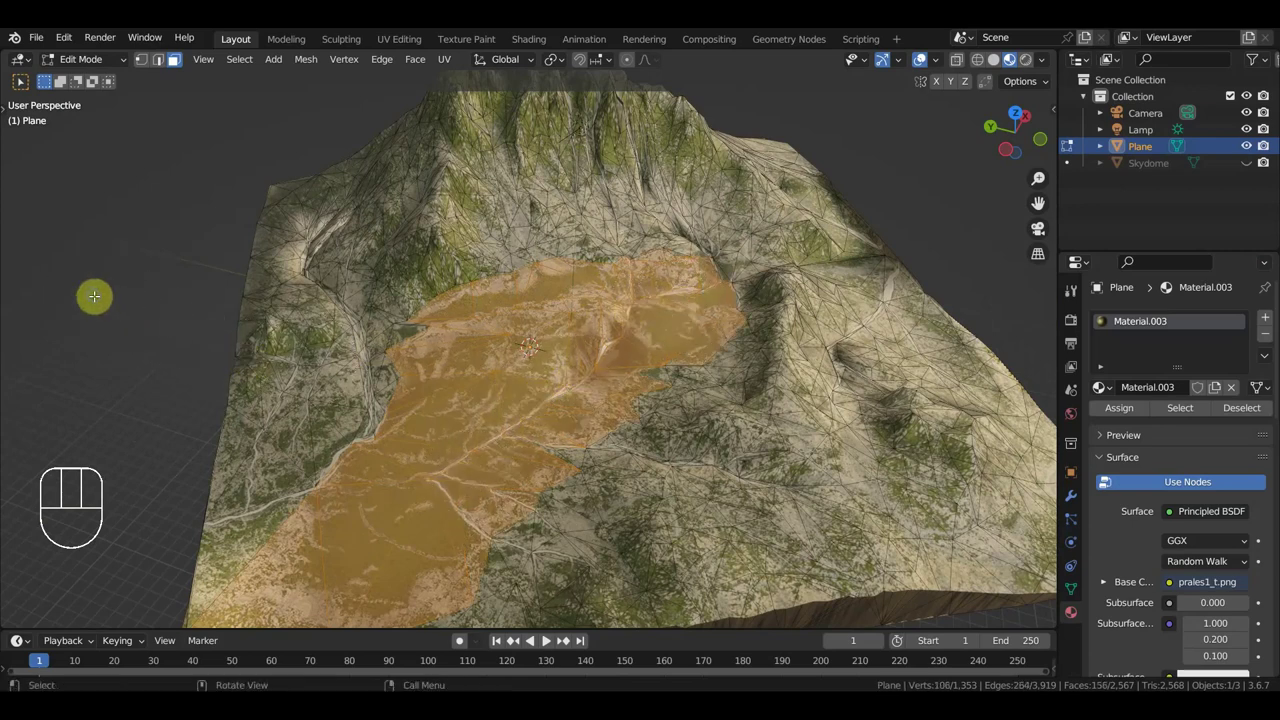
Step: Duplicate the valley-floor faces into a separate Plane.001 object and start an FBX import
key("shift+d")
key("p")
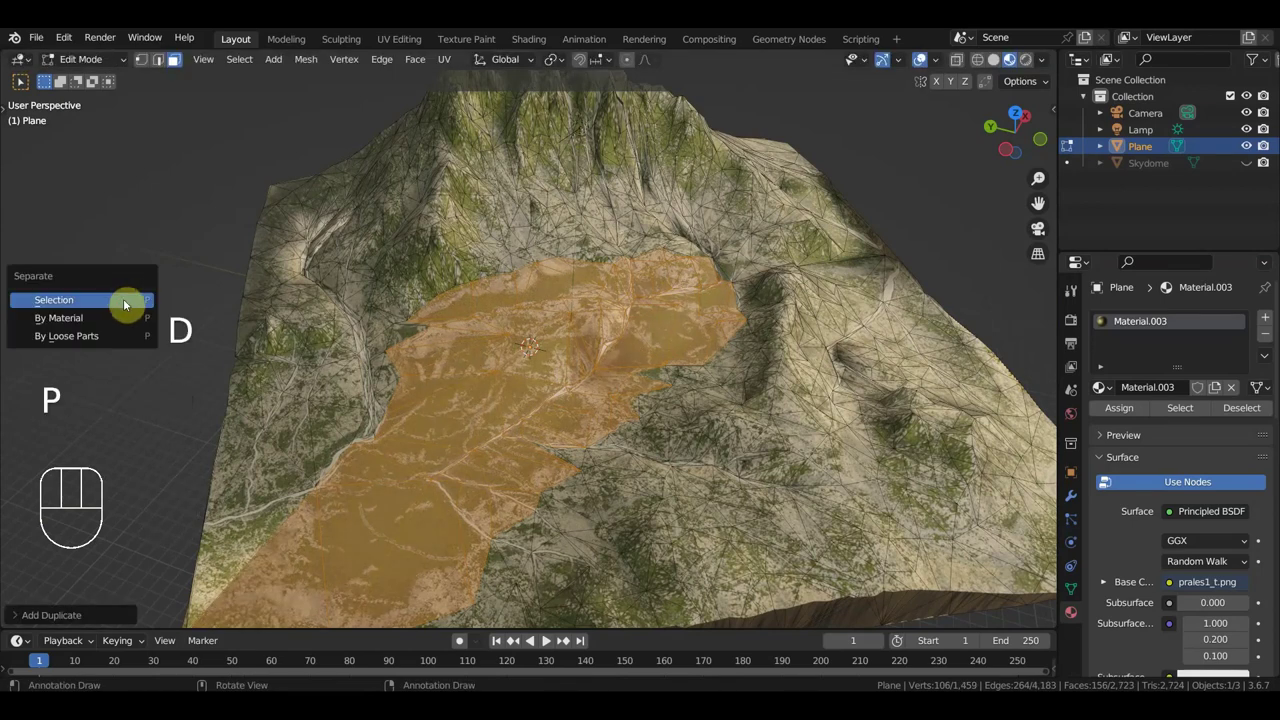
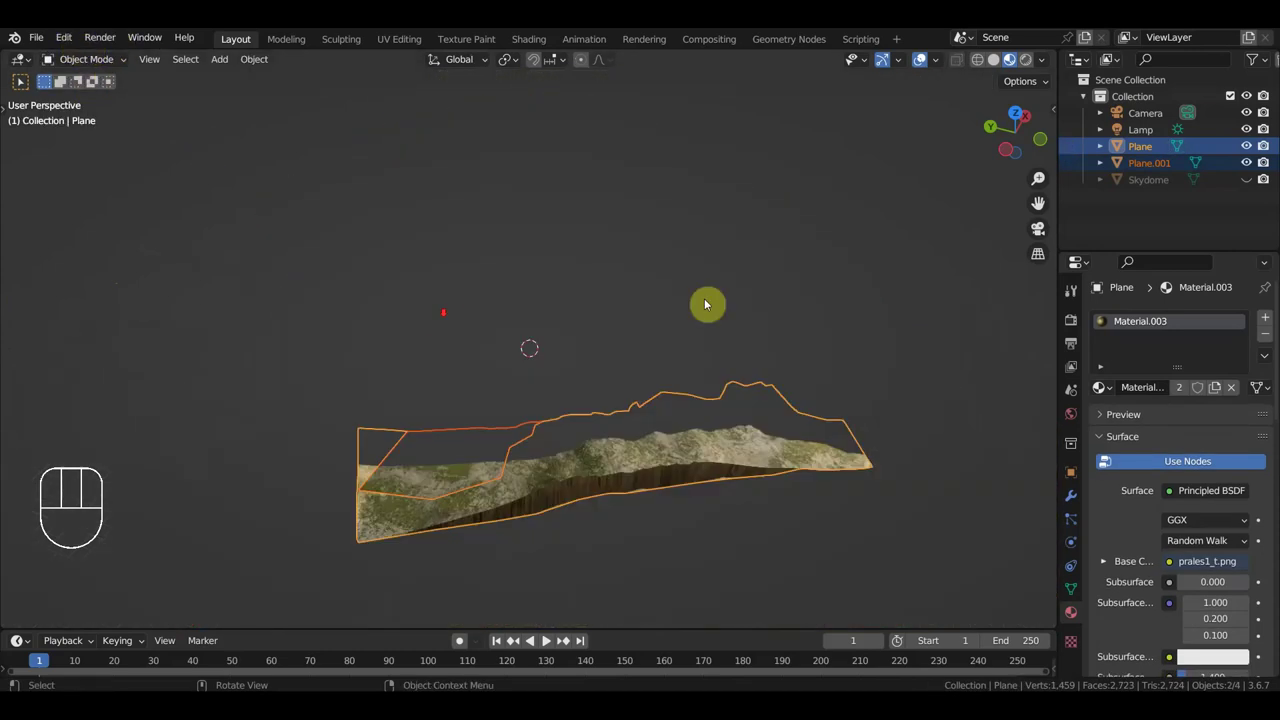
left_click_drag(1140, 218, 1091, 218)
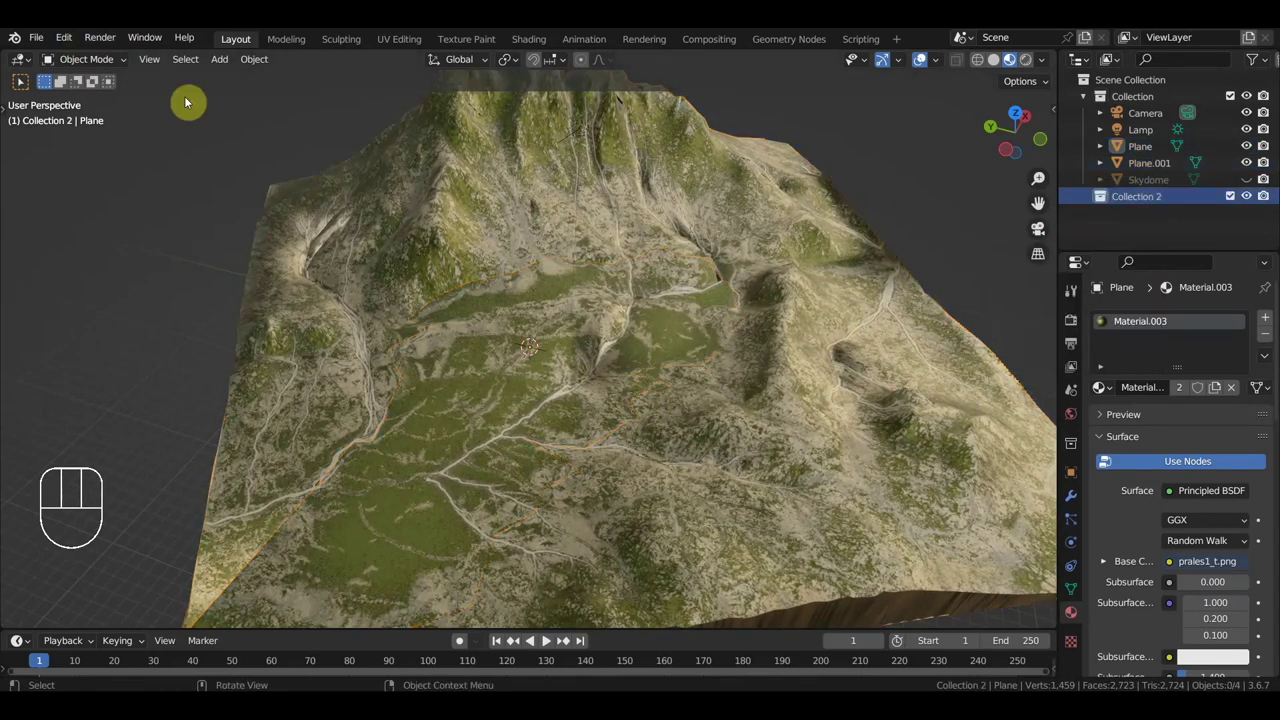
left_click_drag(50, 36, 294, 411)
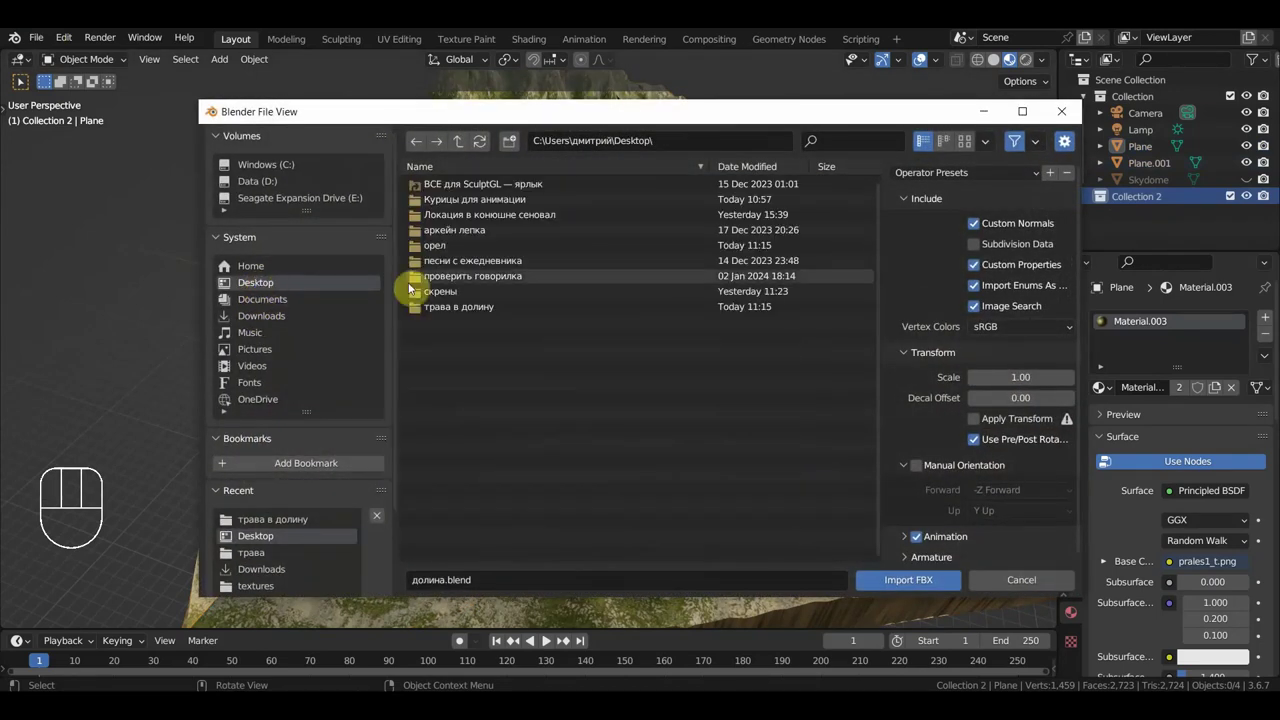
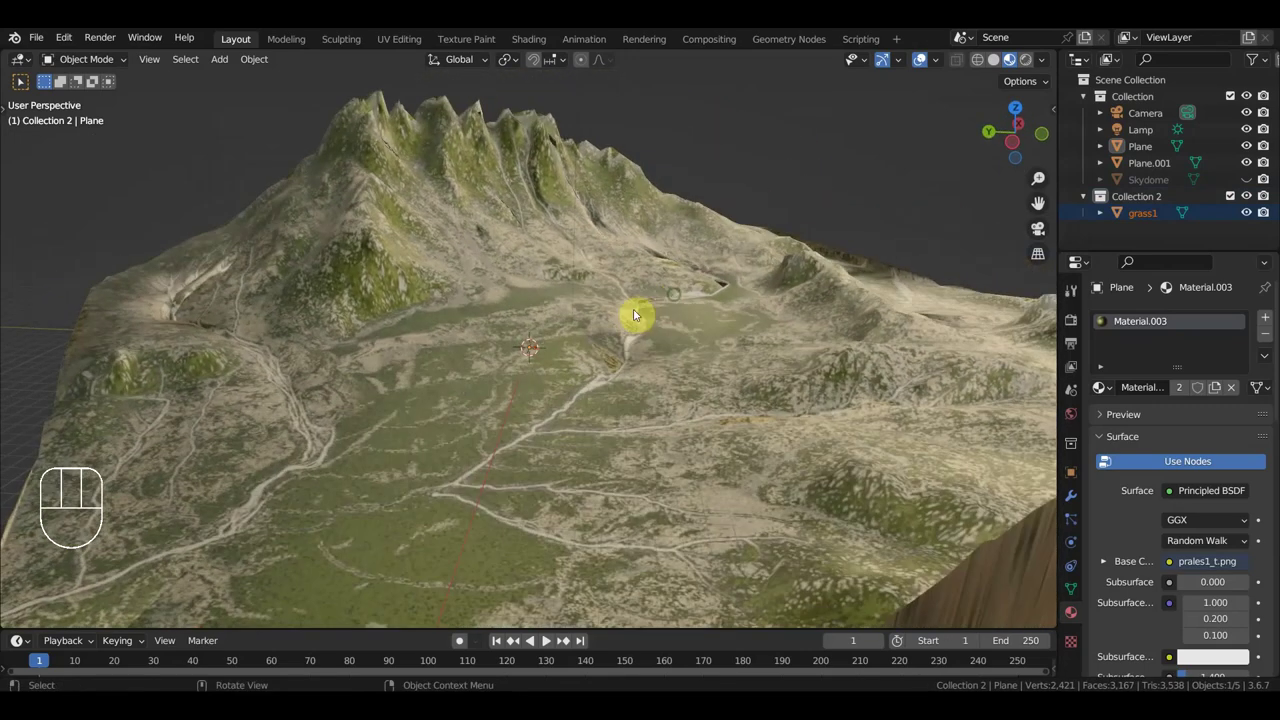
Step: Scale up the imported grass1 clump, switch the particle system to Hair, and reselect Plane.001
key("s")
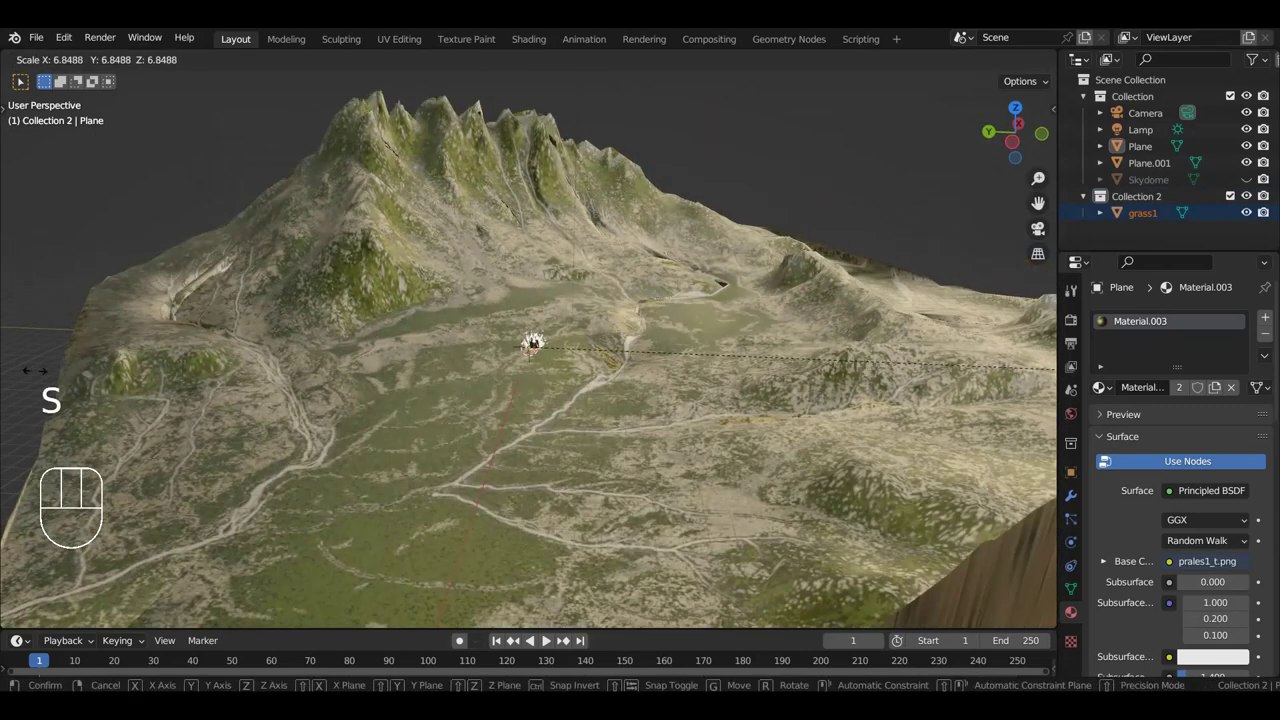
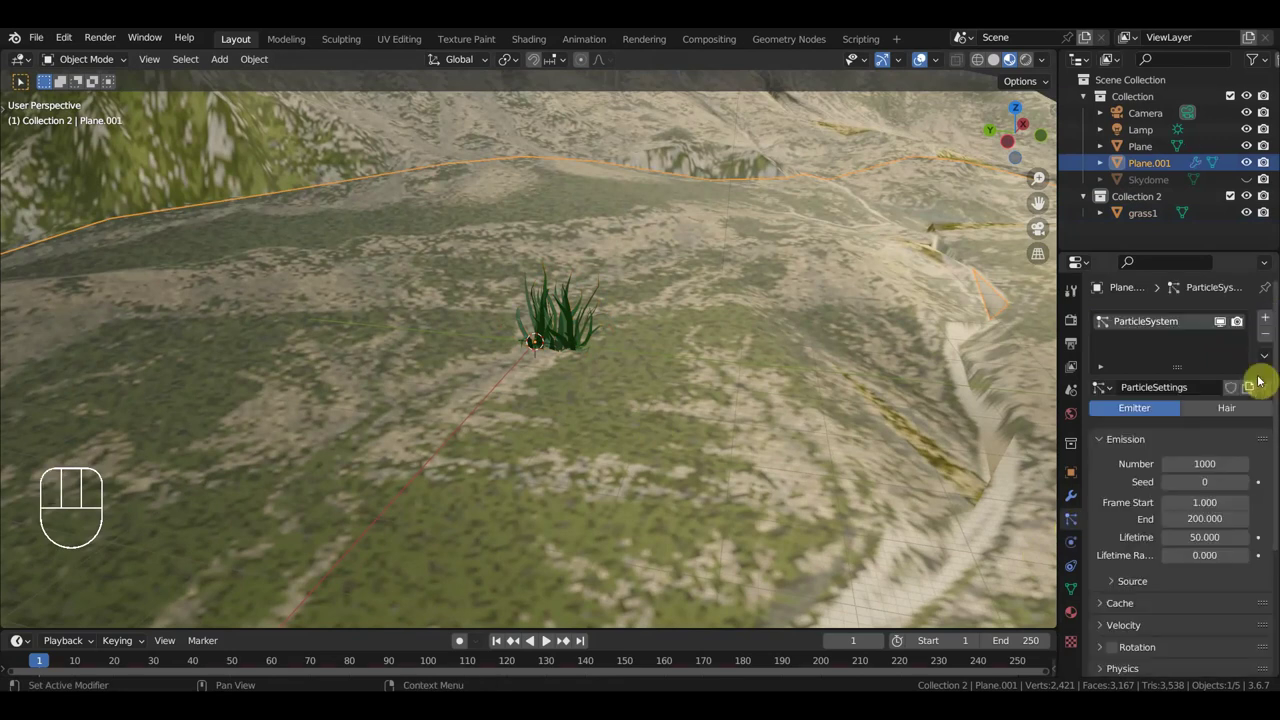
left_click_drag(1240, 413, 779, 431)
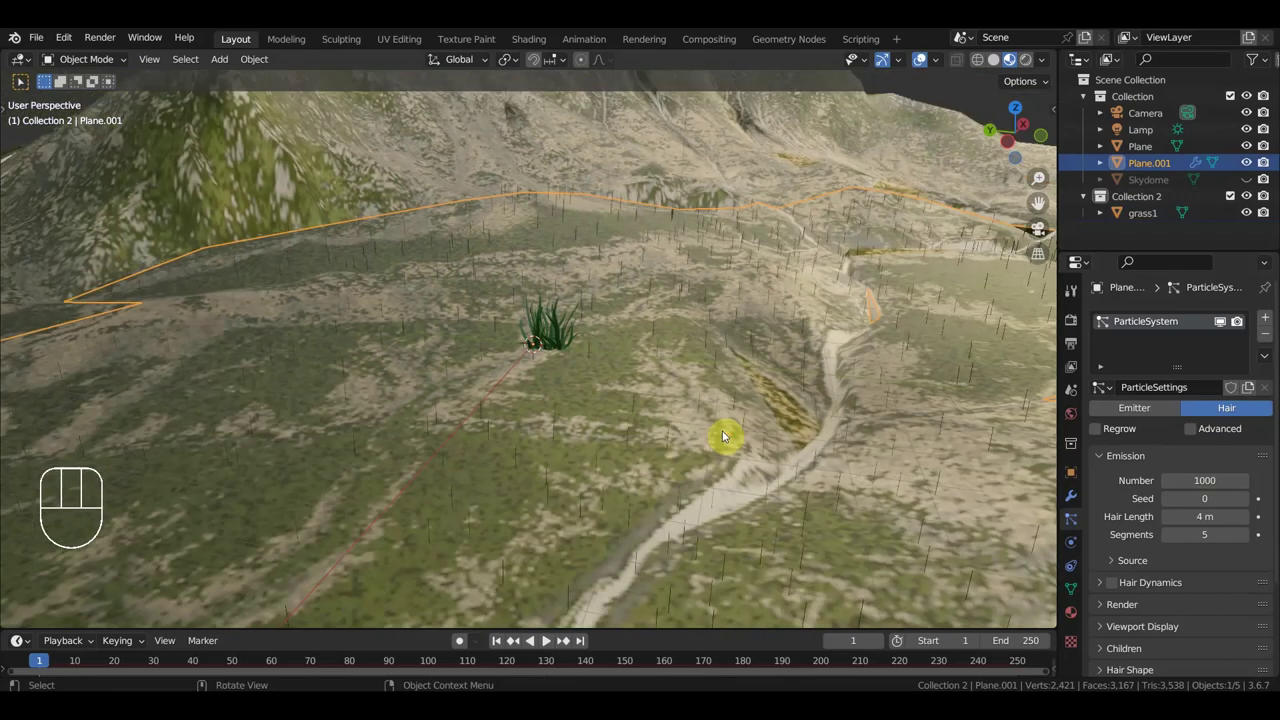
middle_click(738, 448)
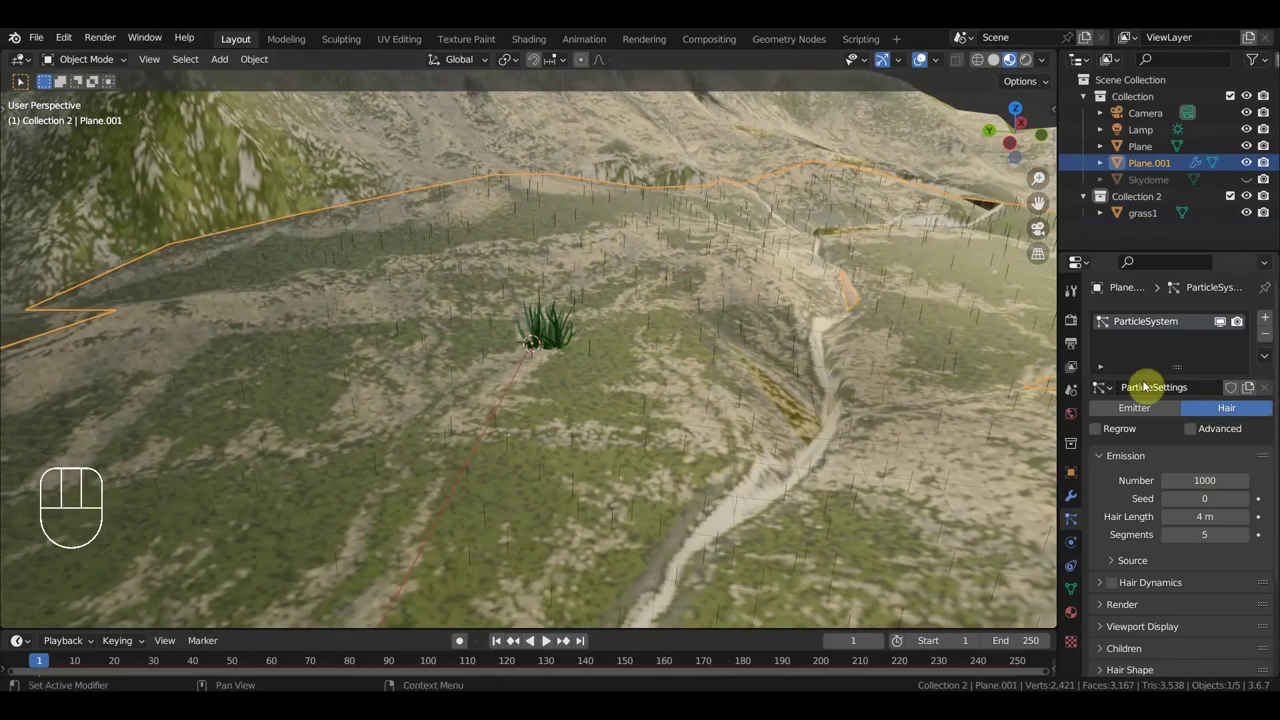
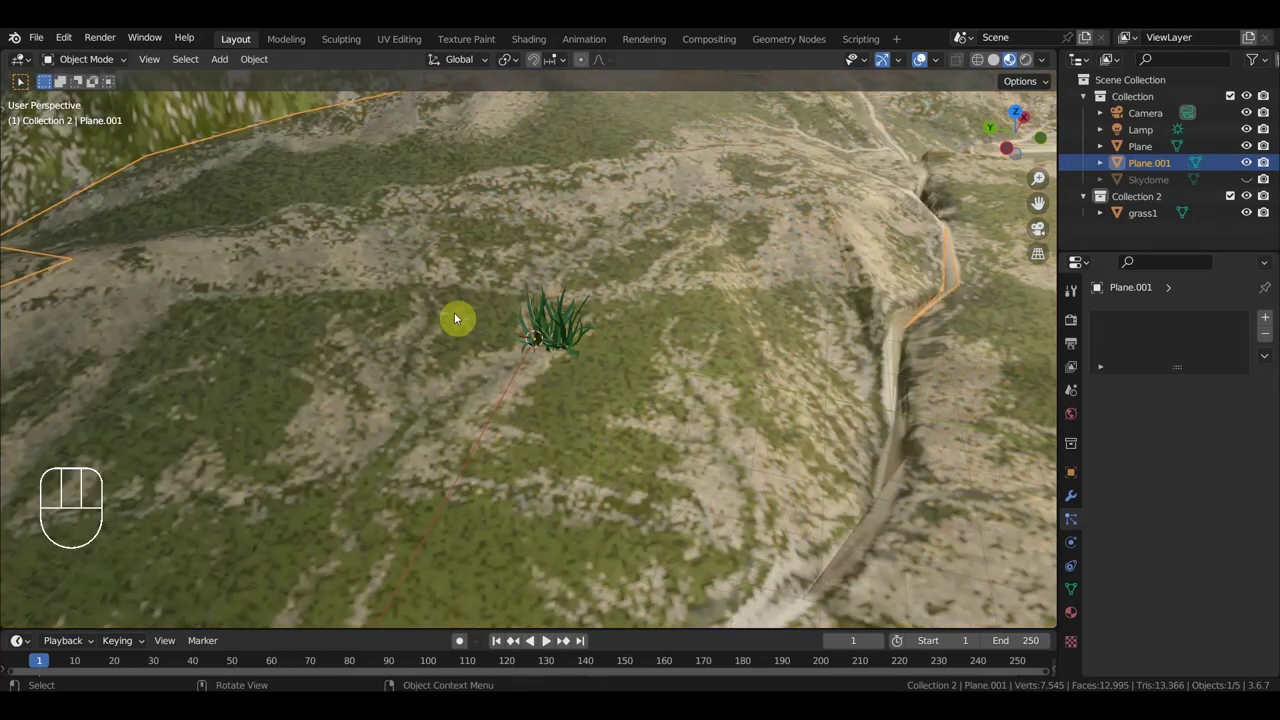
left_click_drag(475, 329, 489, 281)
left_click(608, 395)
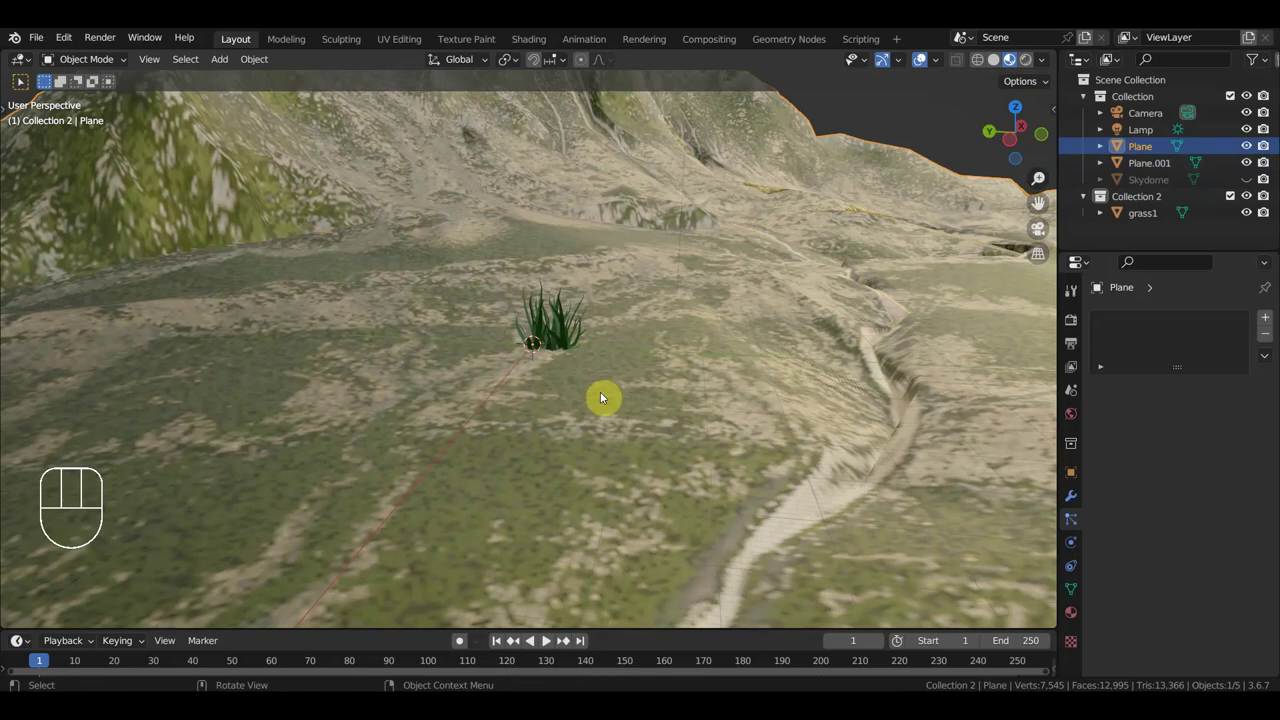
left_click(632, 411)
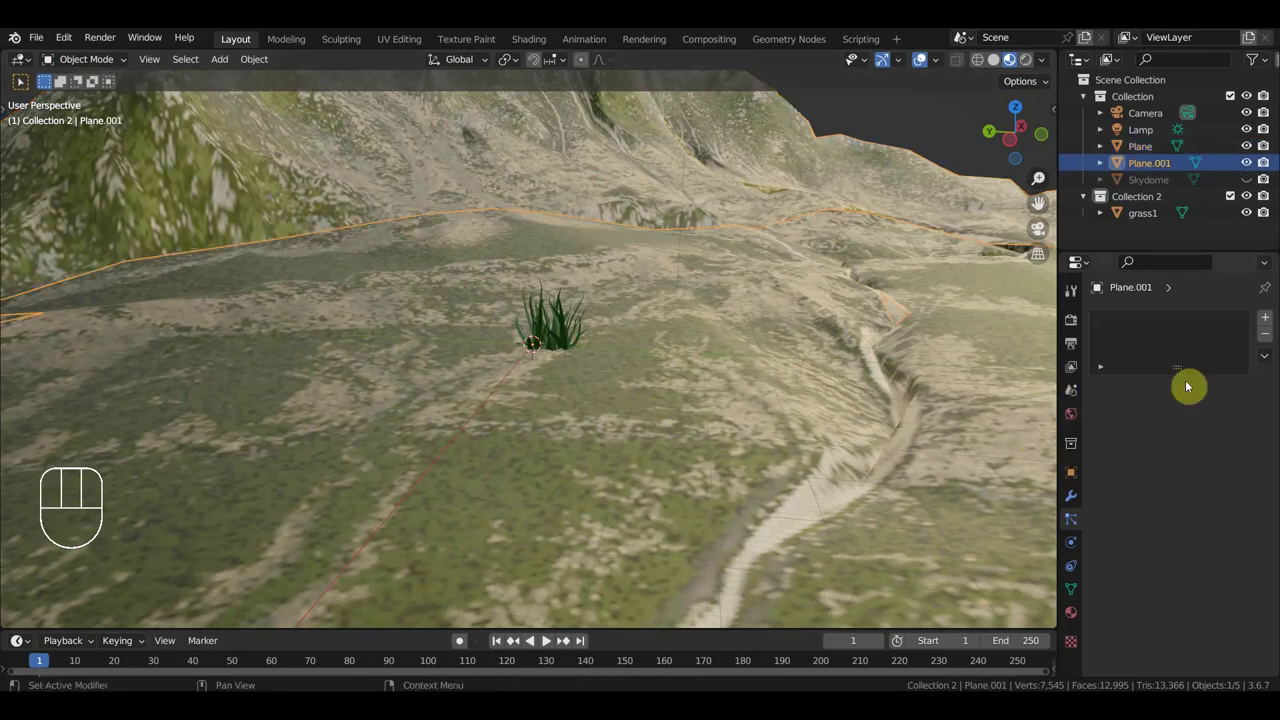
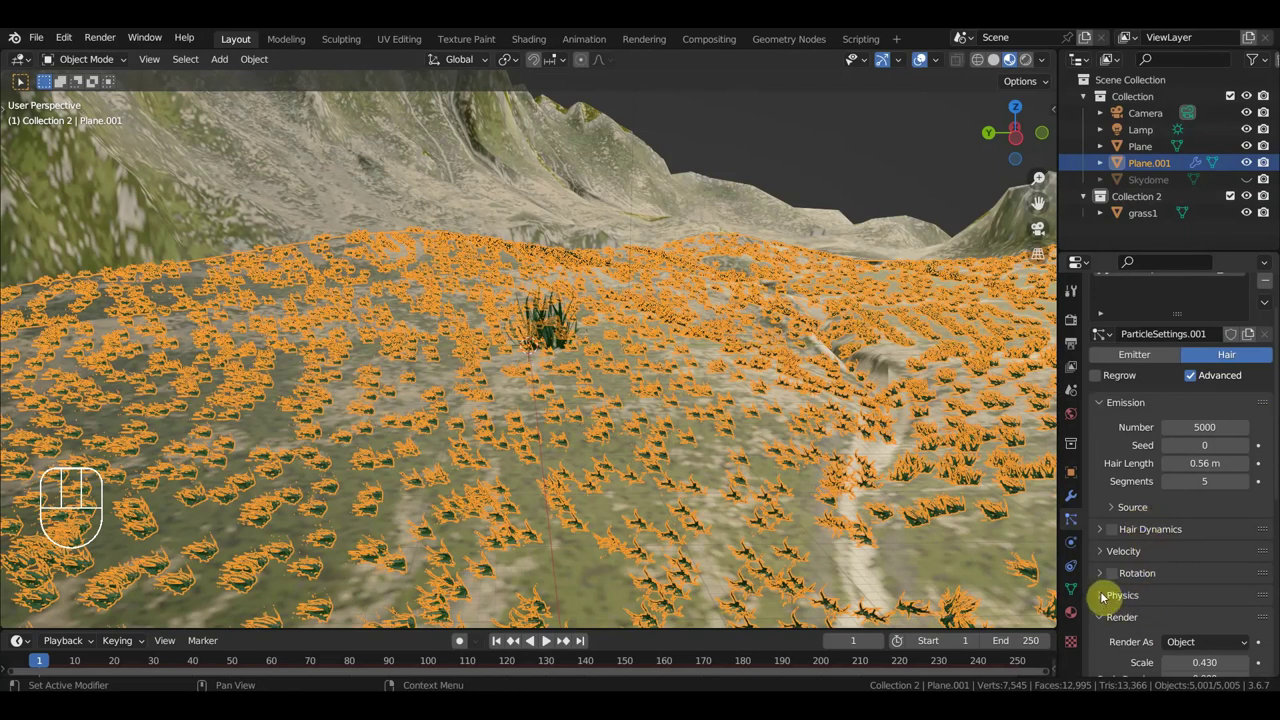
Step: Enable Rotation on Plane.001's 5000-particle grass1 hair system at 0.43 scale
left_click(1109, 497)
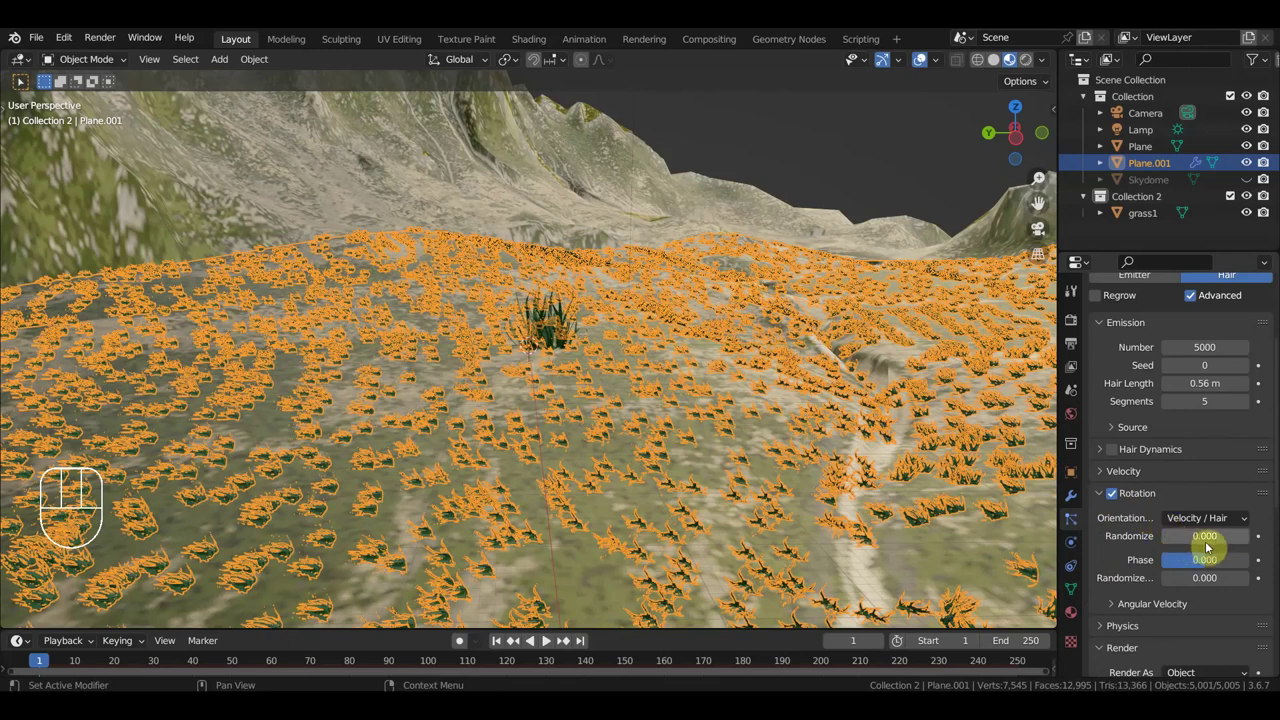
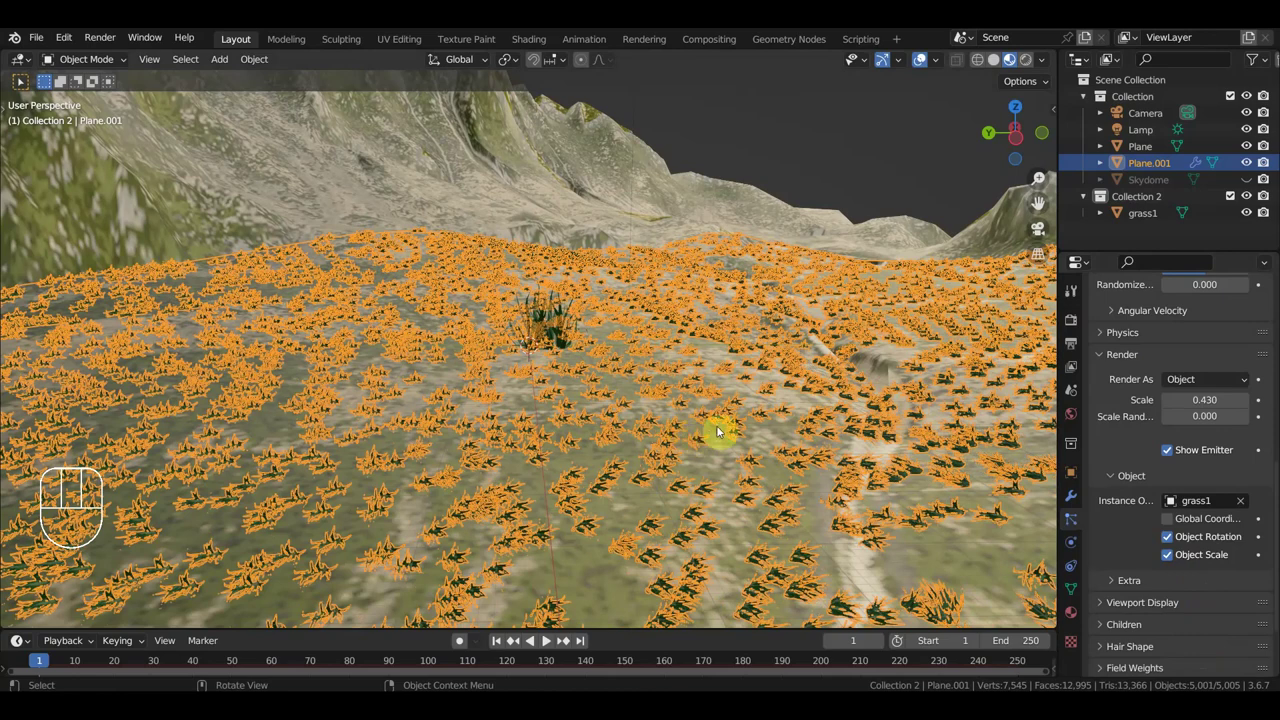
Step: Move the grass1 clump and rotate it several times, ending near −24.5°
key("r")
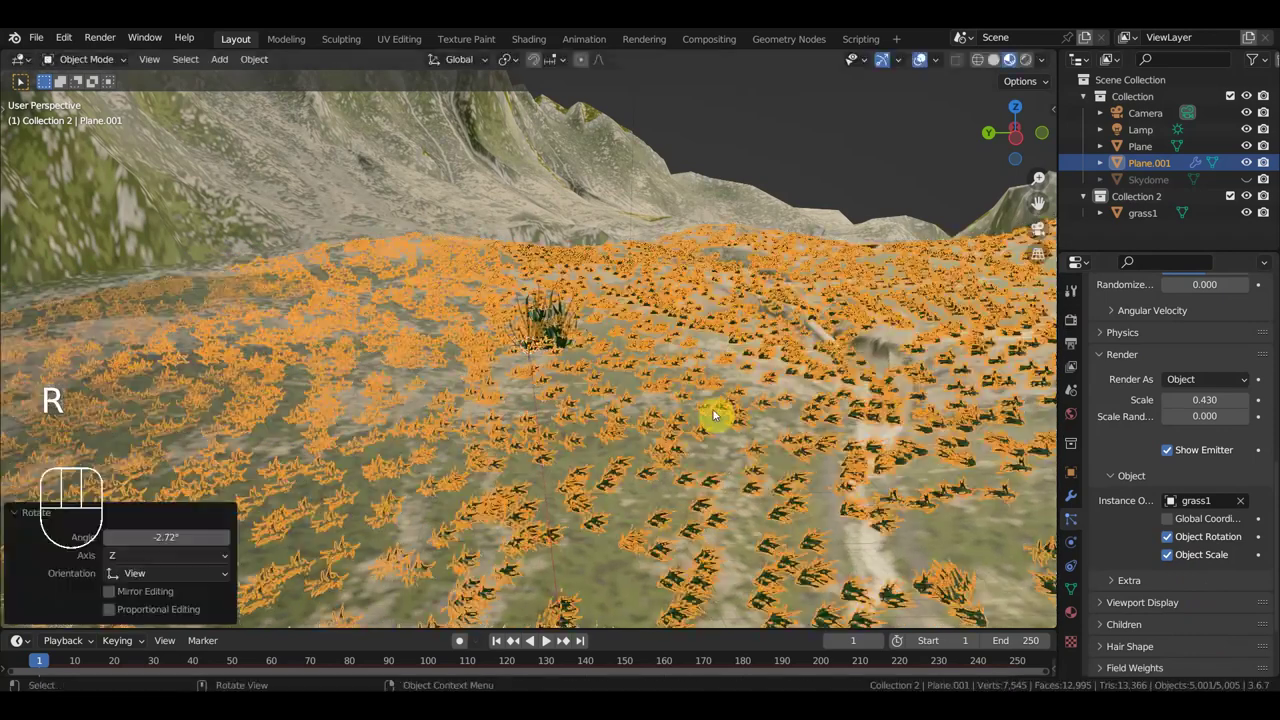
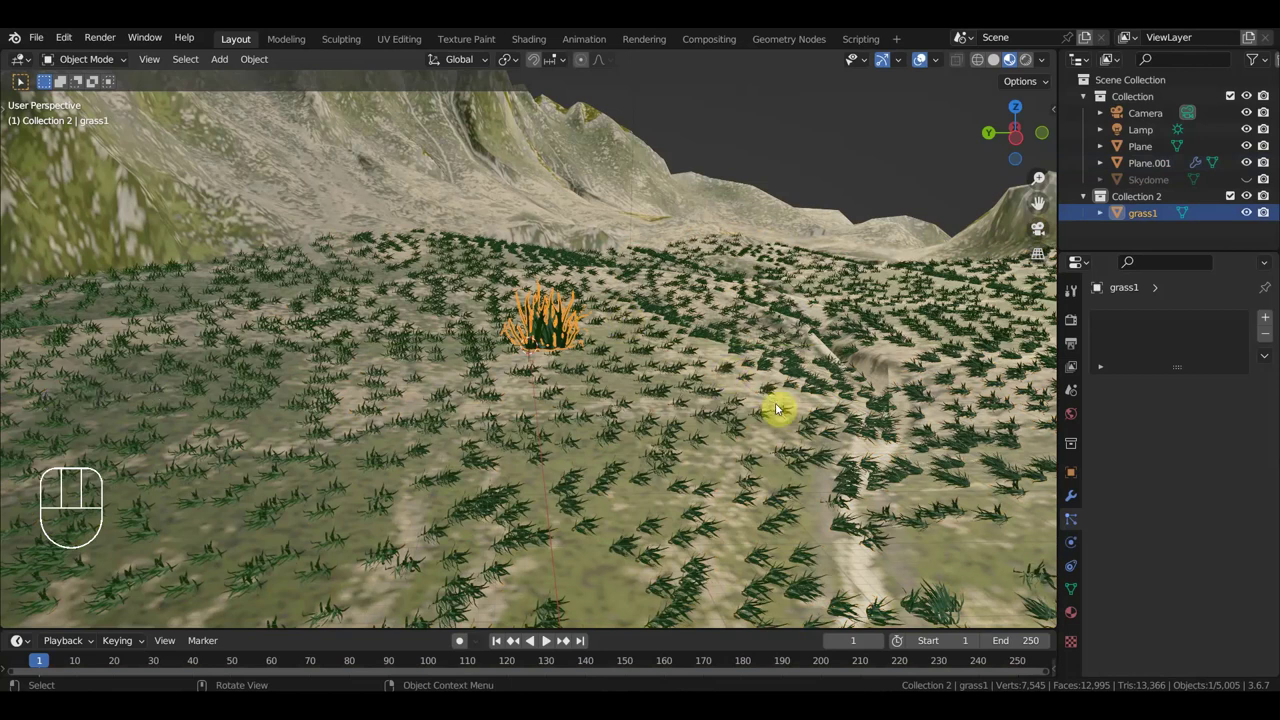
key("g")
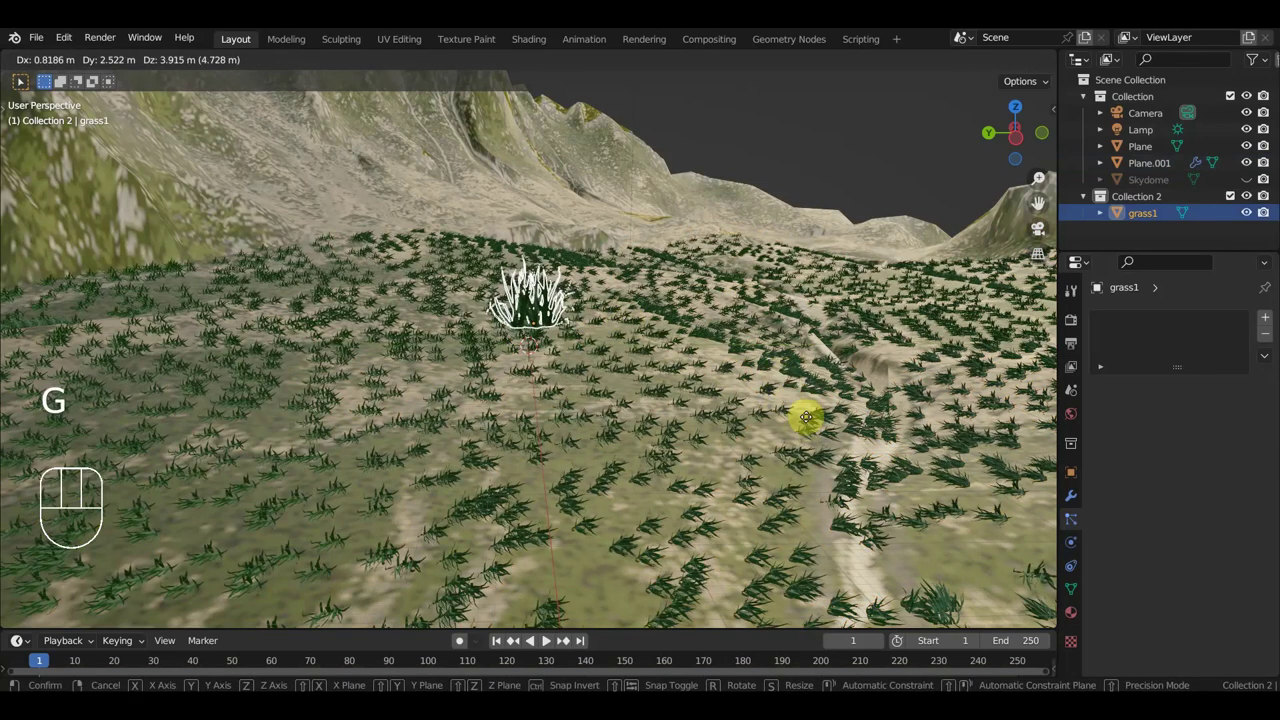
key("r")
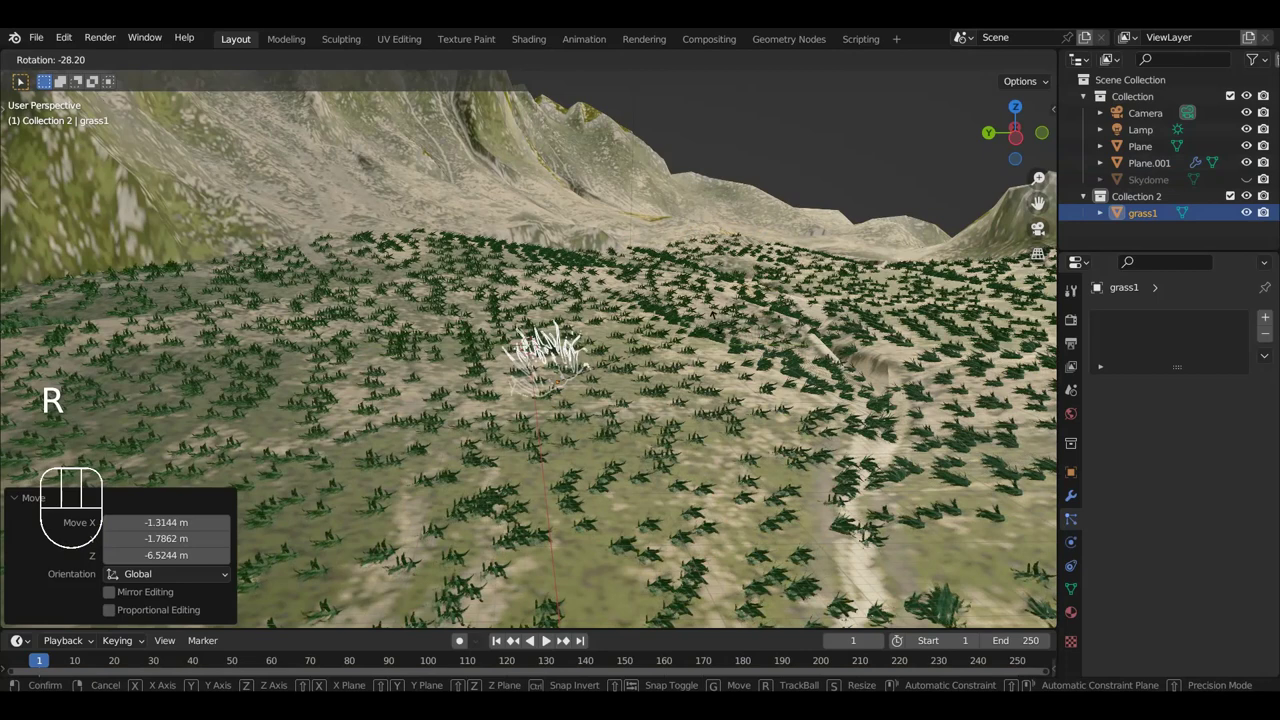
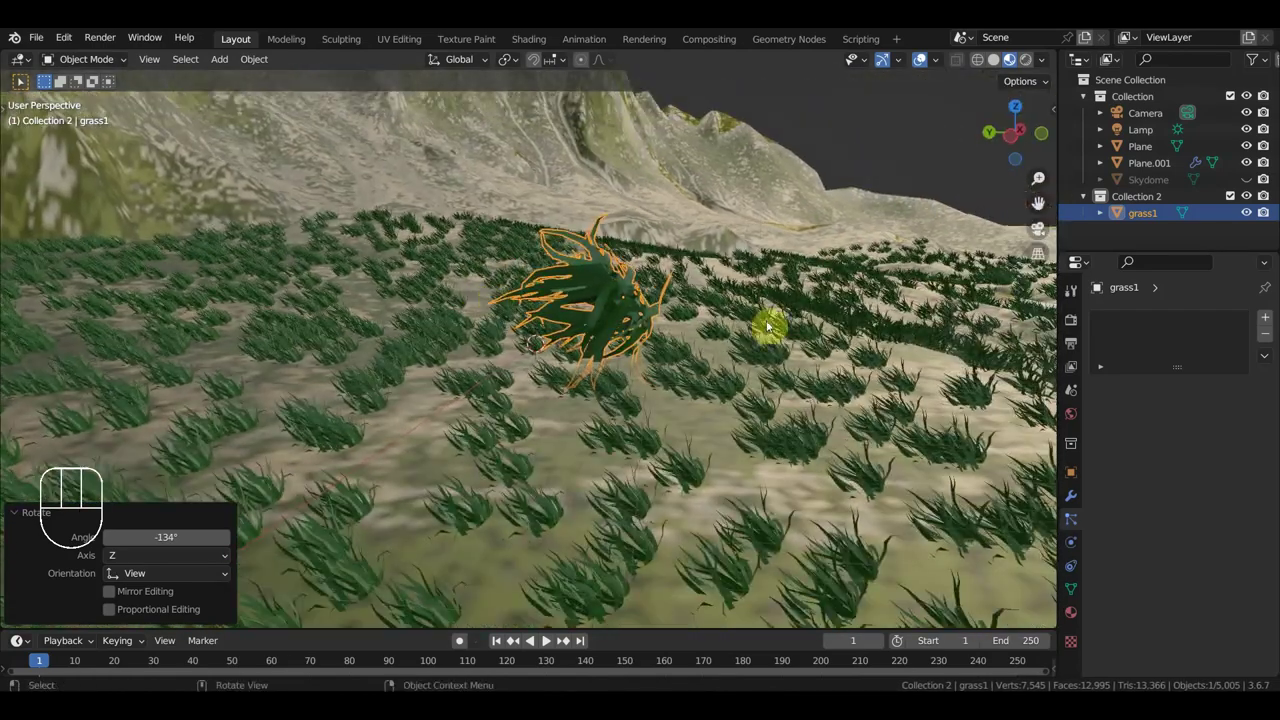
key("r")
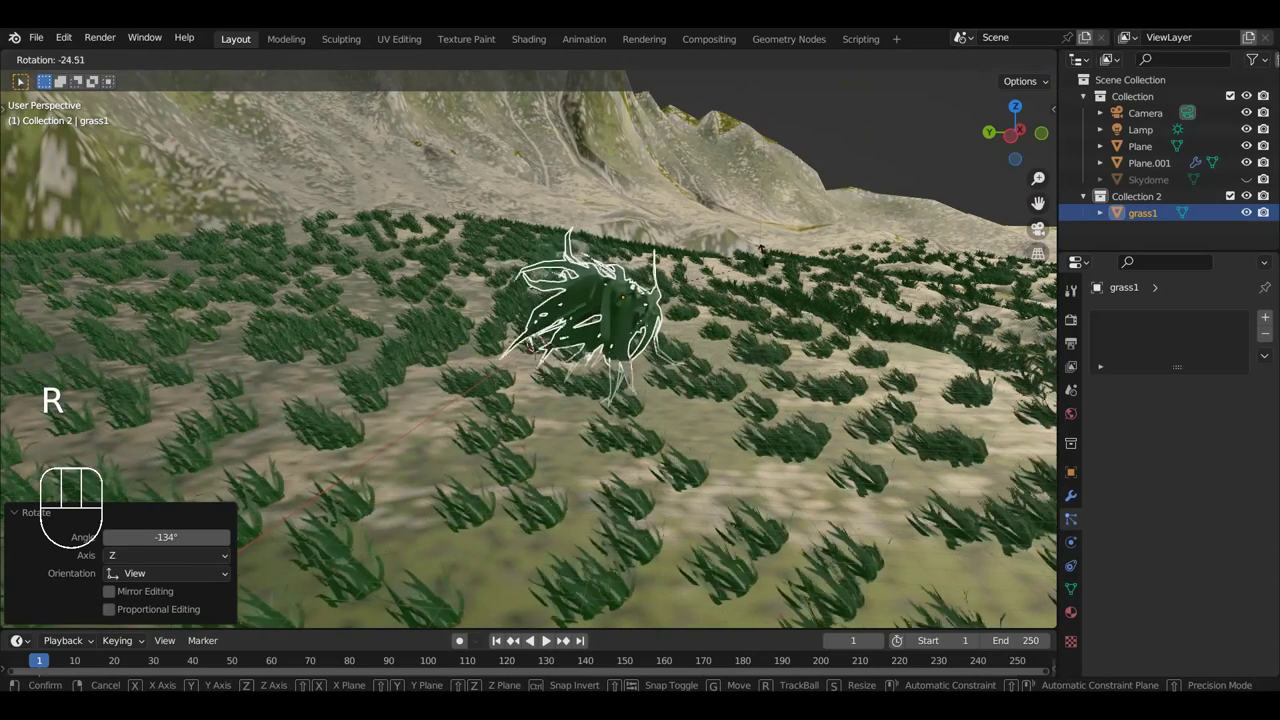
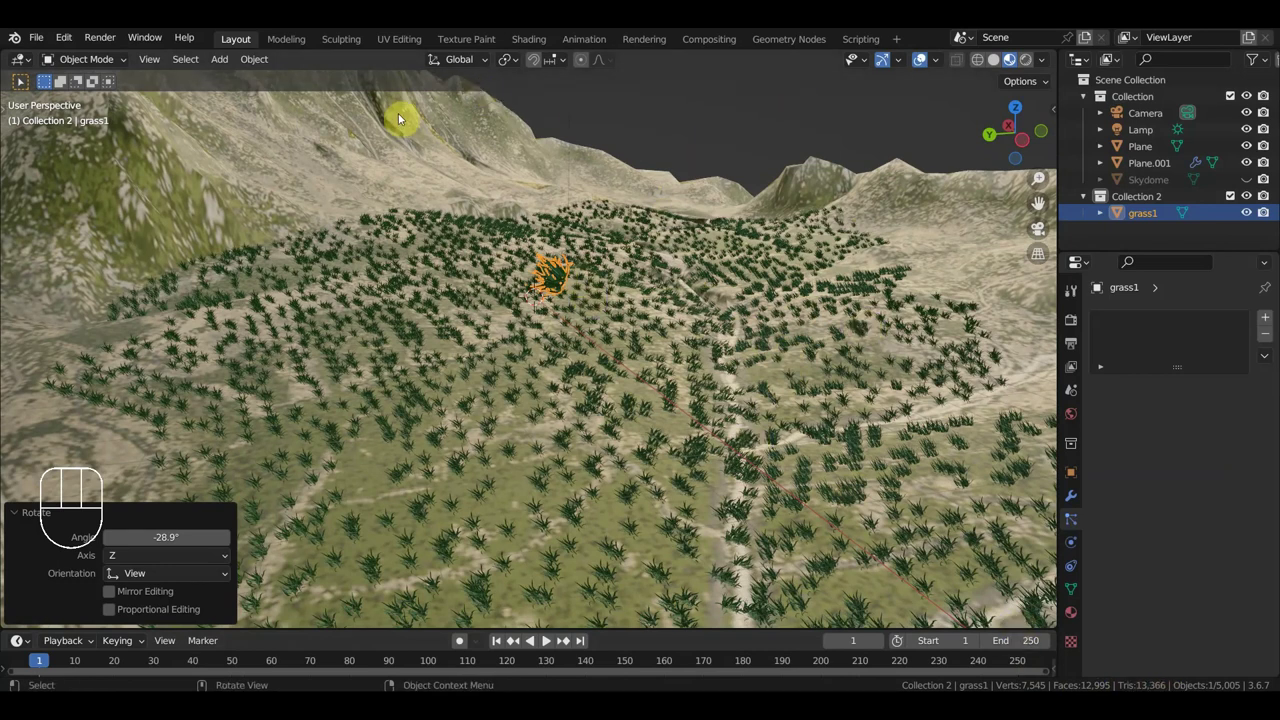
Step: Set the grass hair Emission Number to 8000 and select the main terrain Plane
left_click(674, 325)
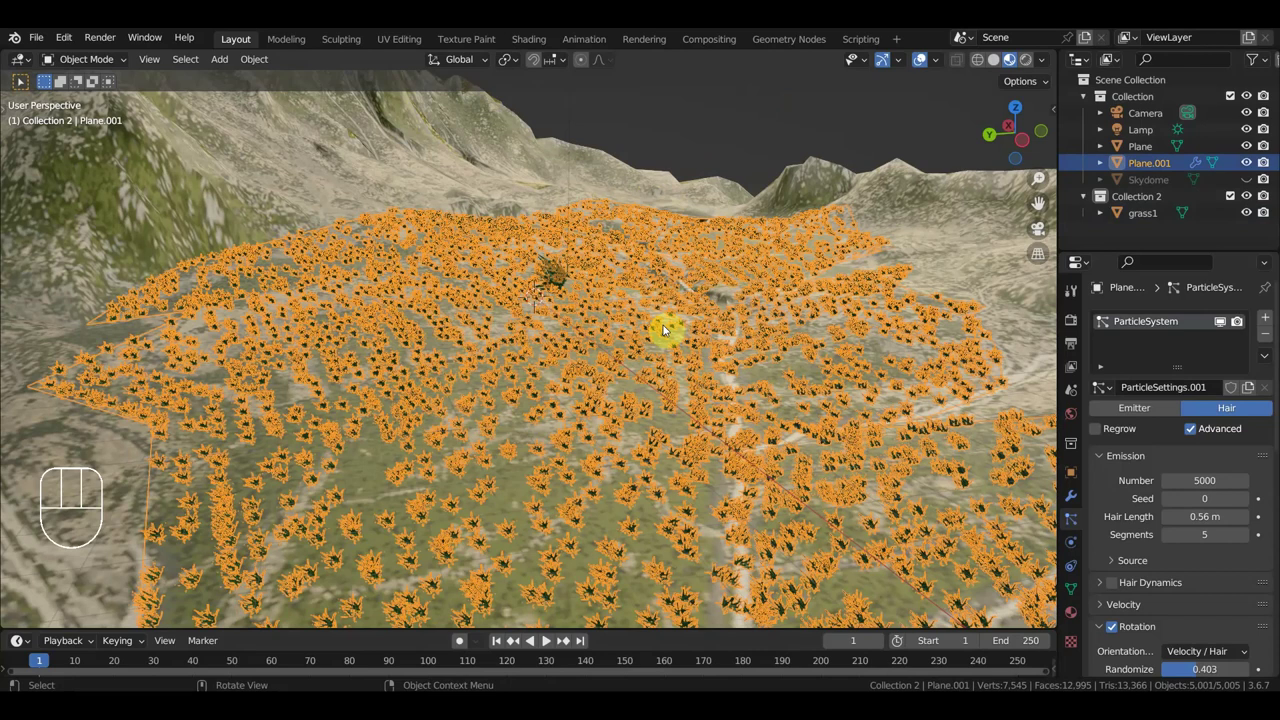
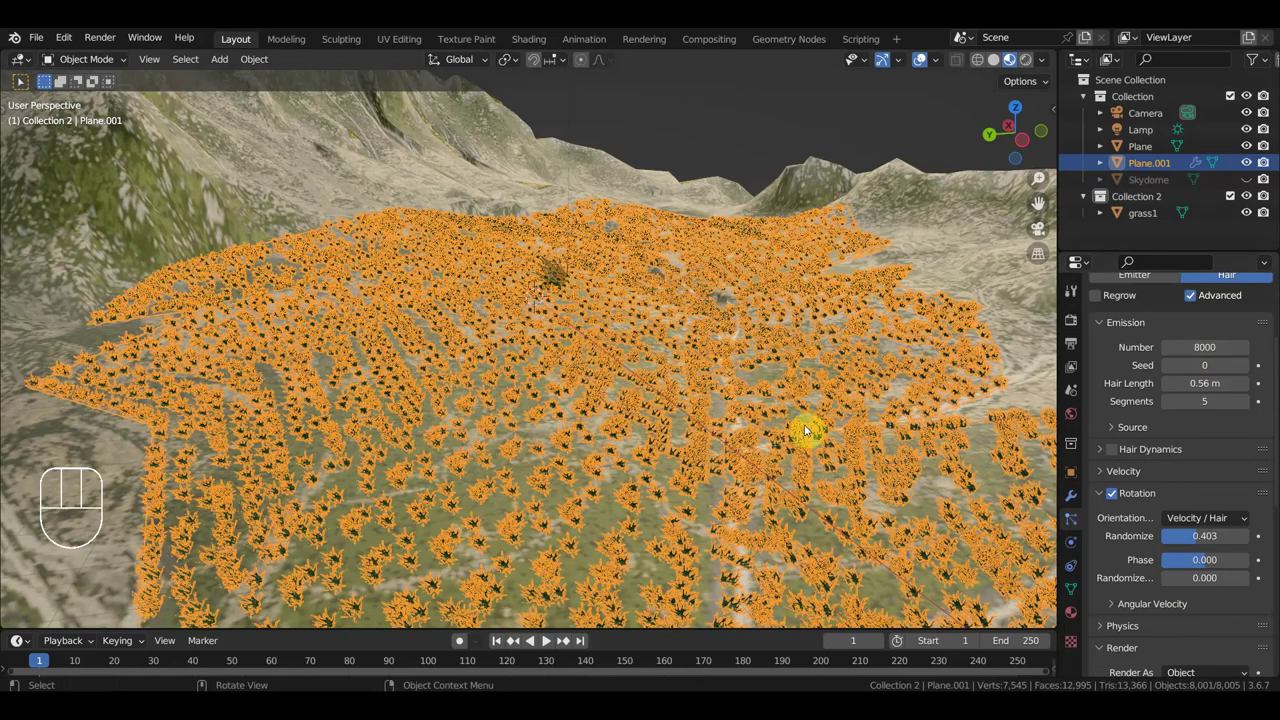
left_click(843, 384)
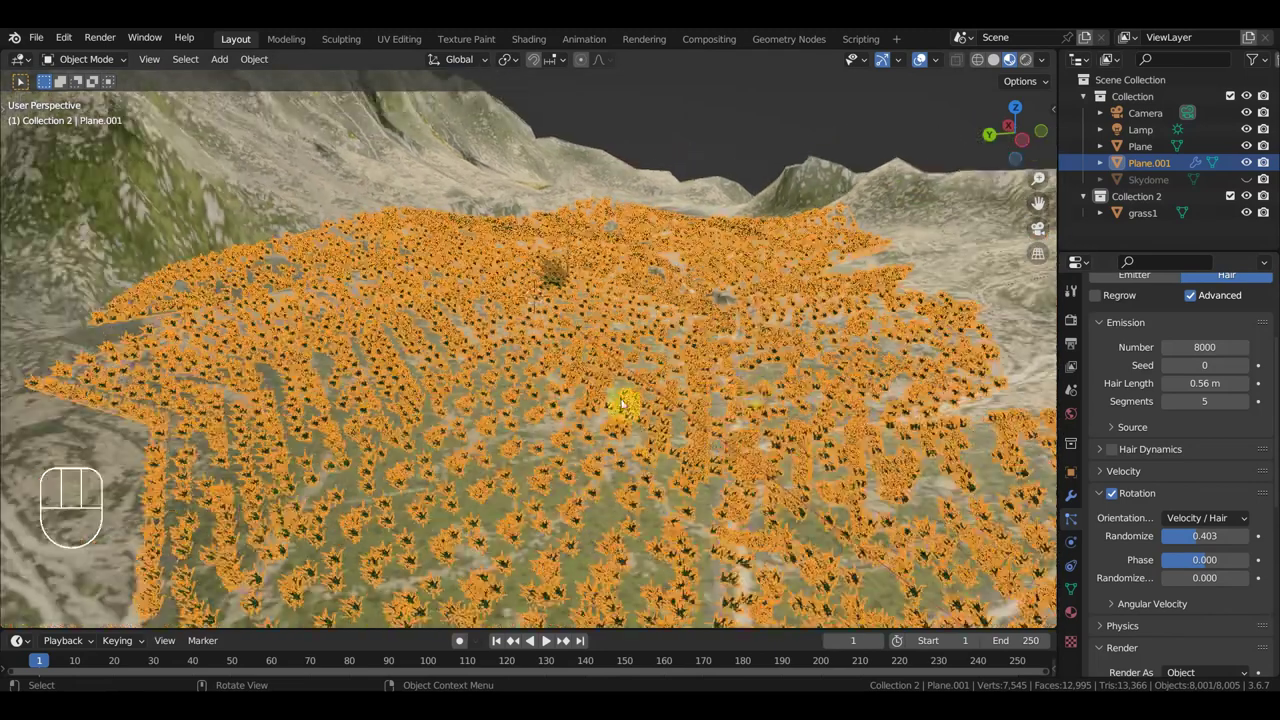
left_click(684, 188)
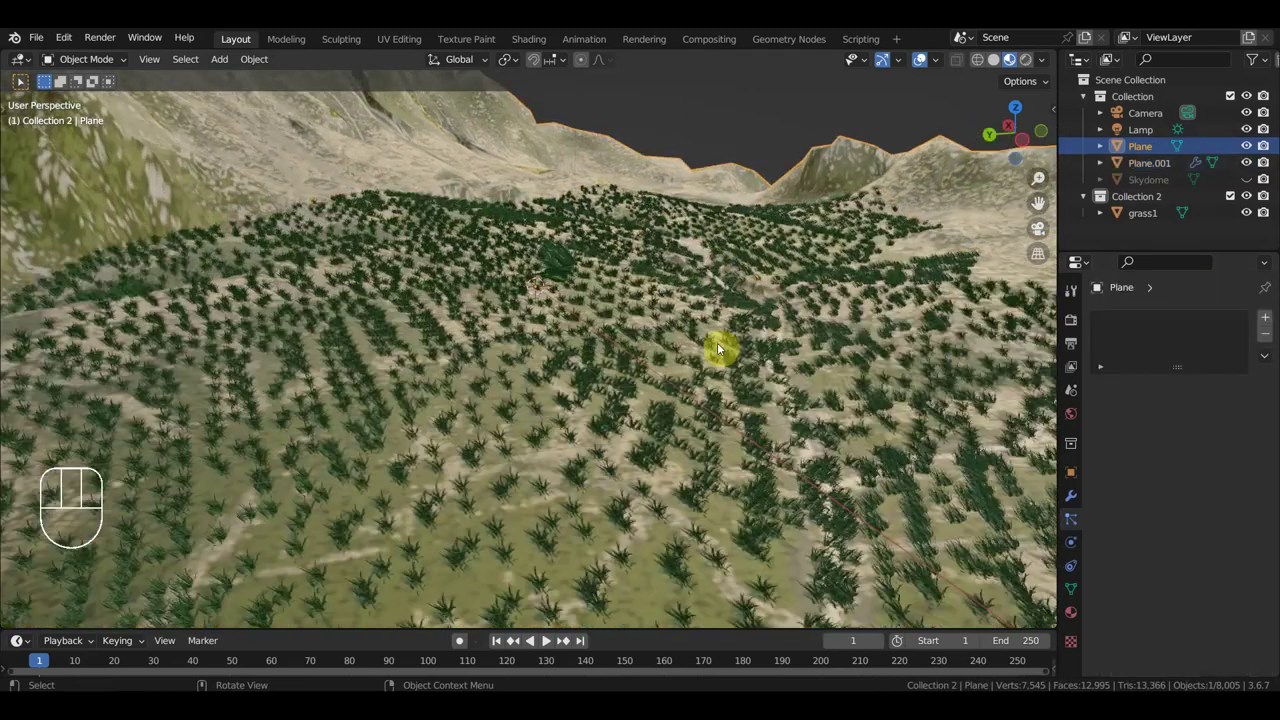
Step: Scale the grass1 clump down to about 0.88 so the scattered clumps appear smaller
left_click_drag(719, 337, 712, 328)
left_click_drag(745, 356, 749, 356)
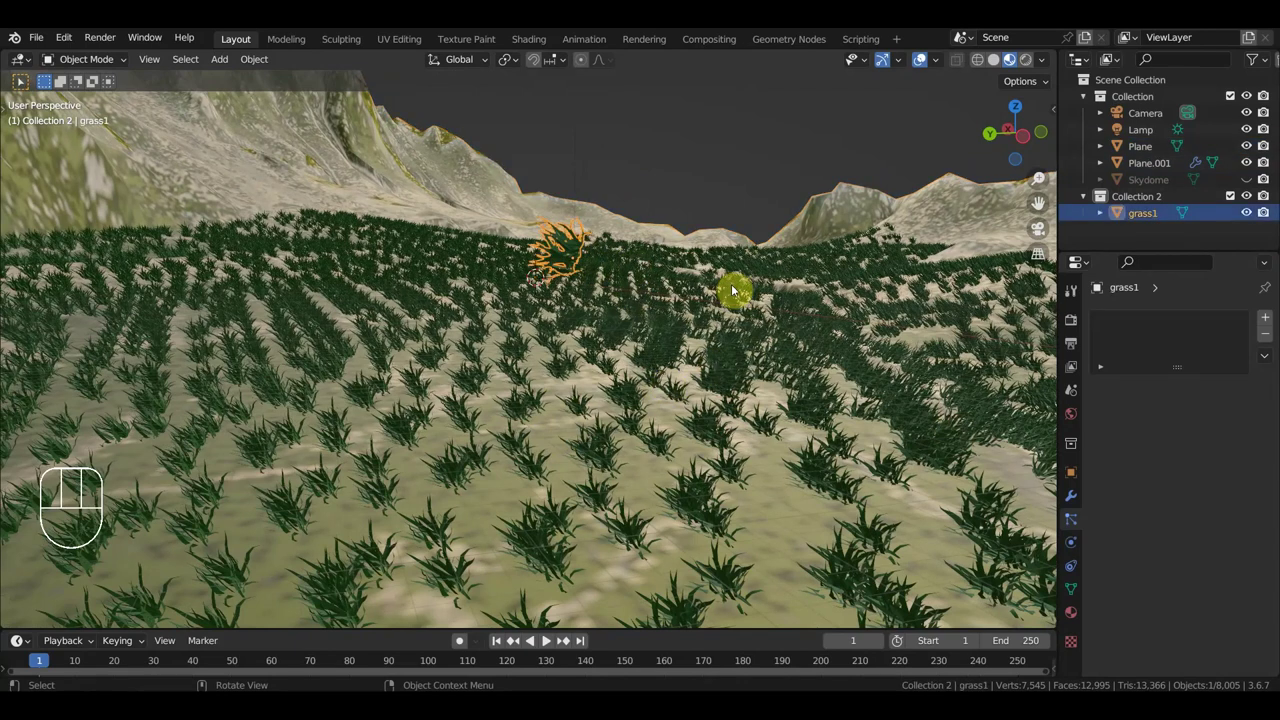
key("s")
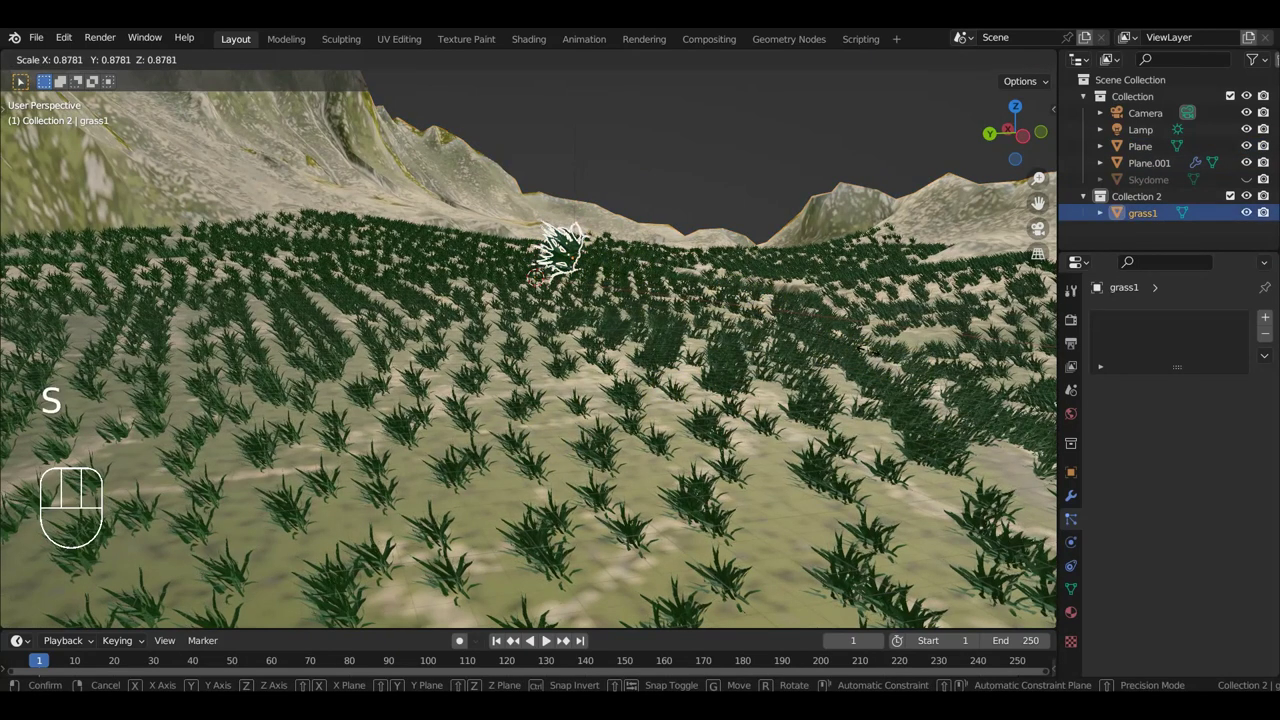
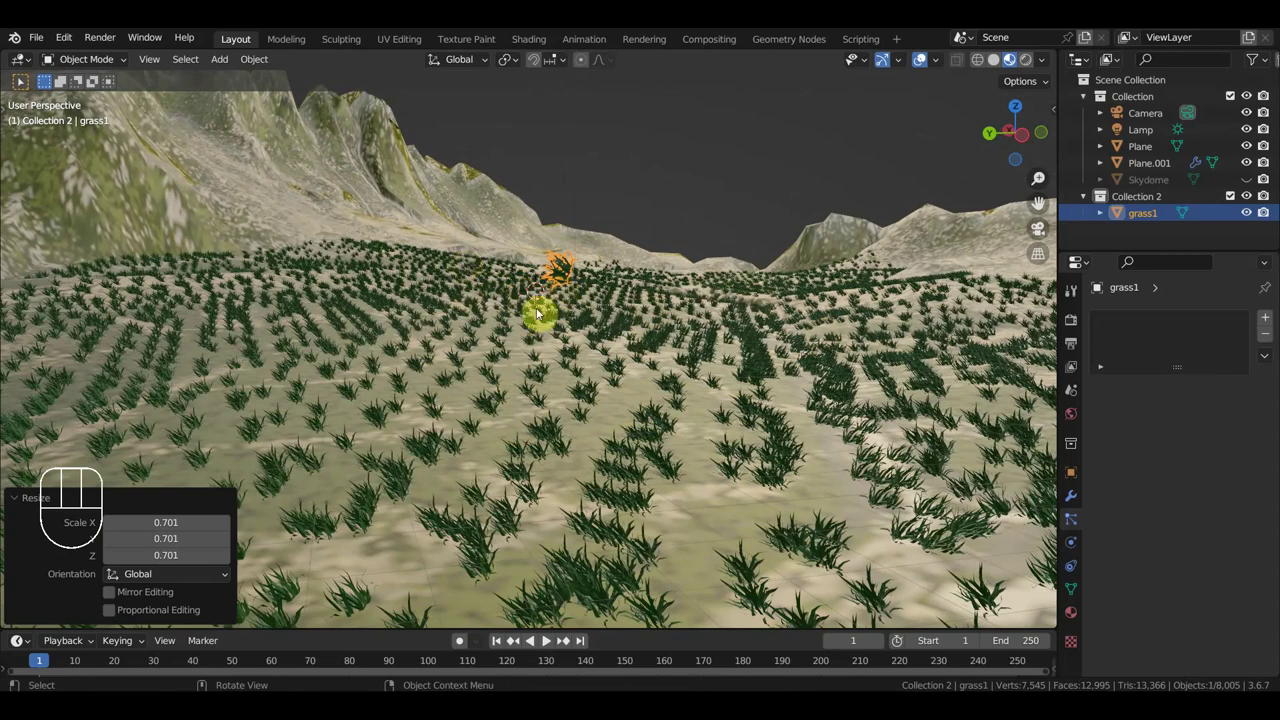
left_click_drag(640, 371, 622, 366)
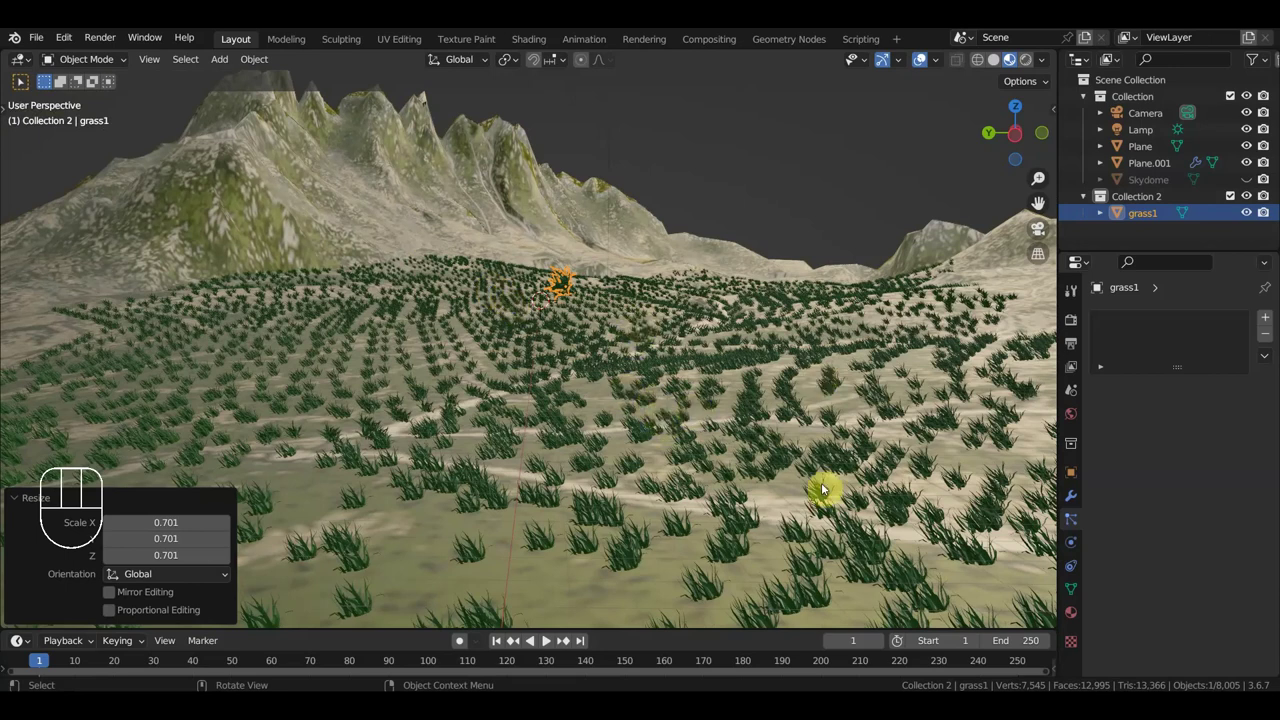
scroll("up", 3)
middle_click(818, 485)
Step: Select Plane.001 and enter Edit Mode to densify its mesh
left_click(580, 531)
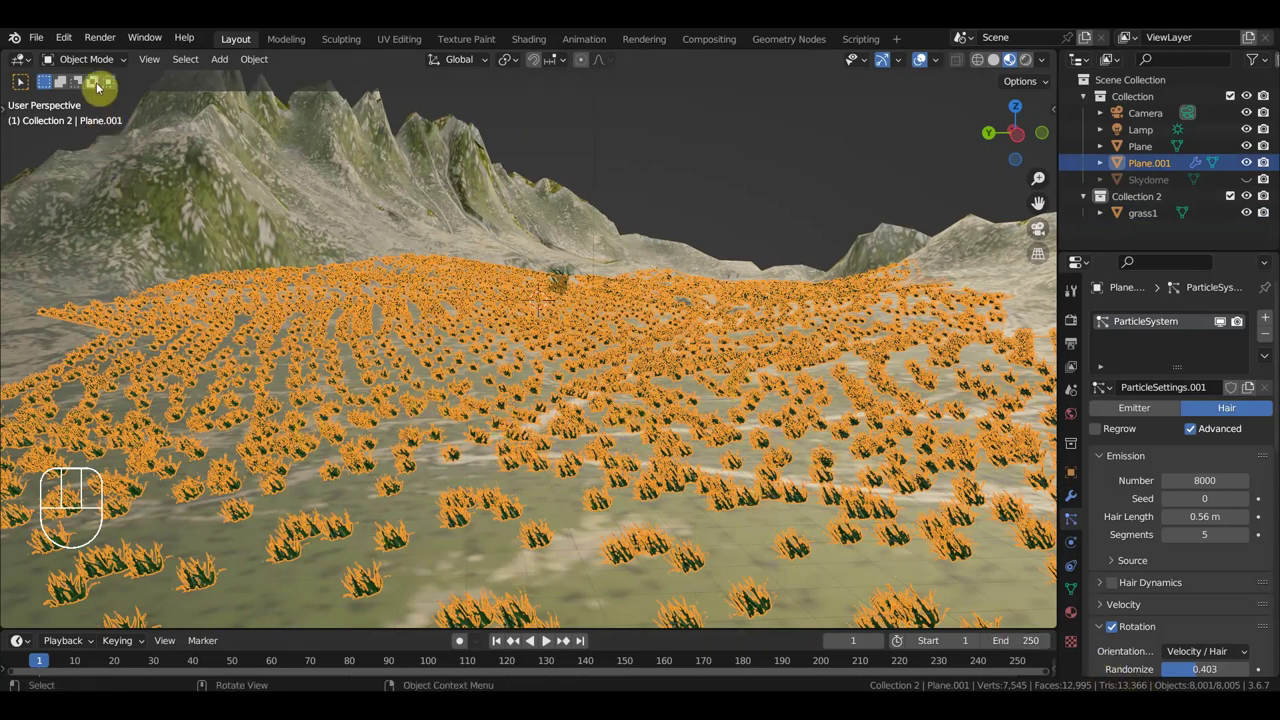
left_click_drag(93, 62, 102, 103)
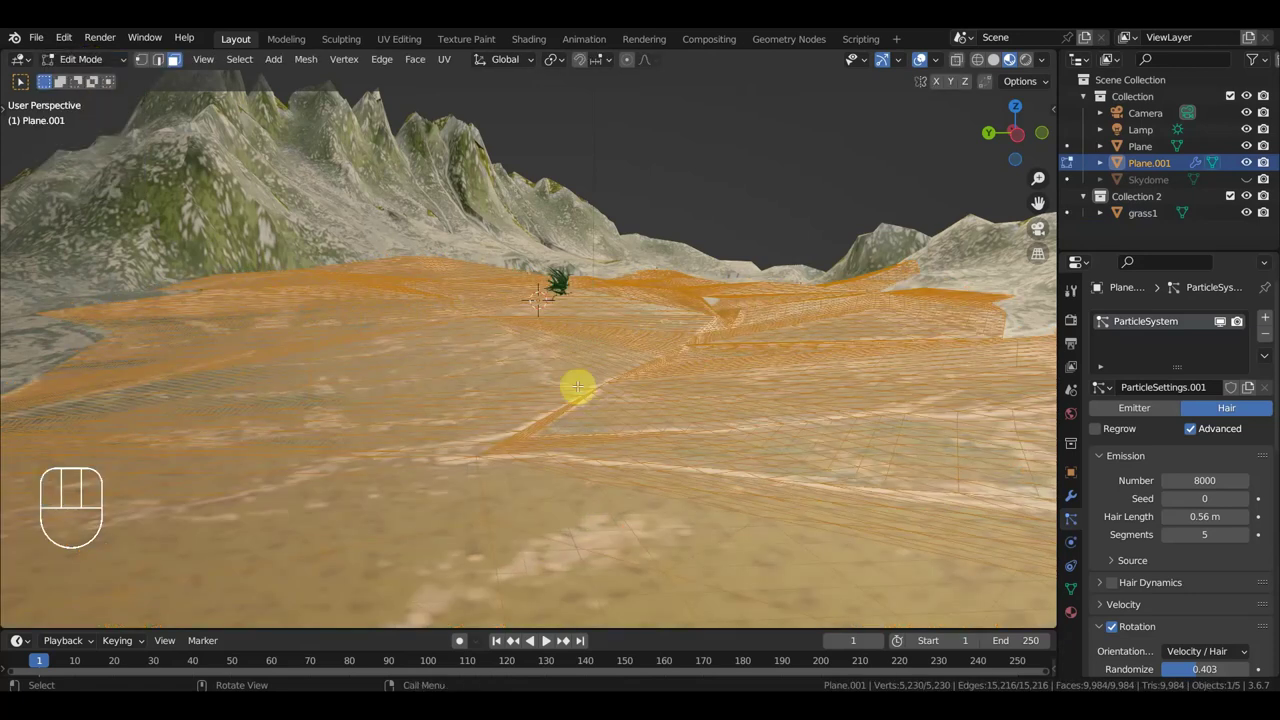
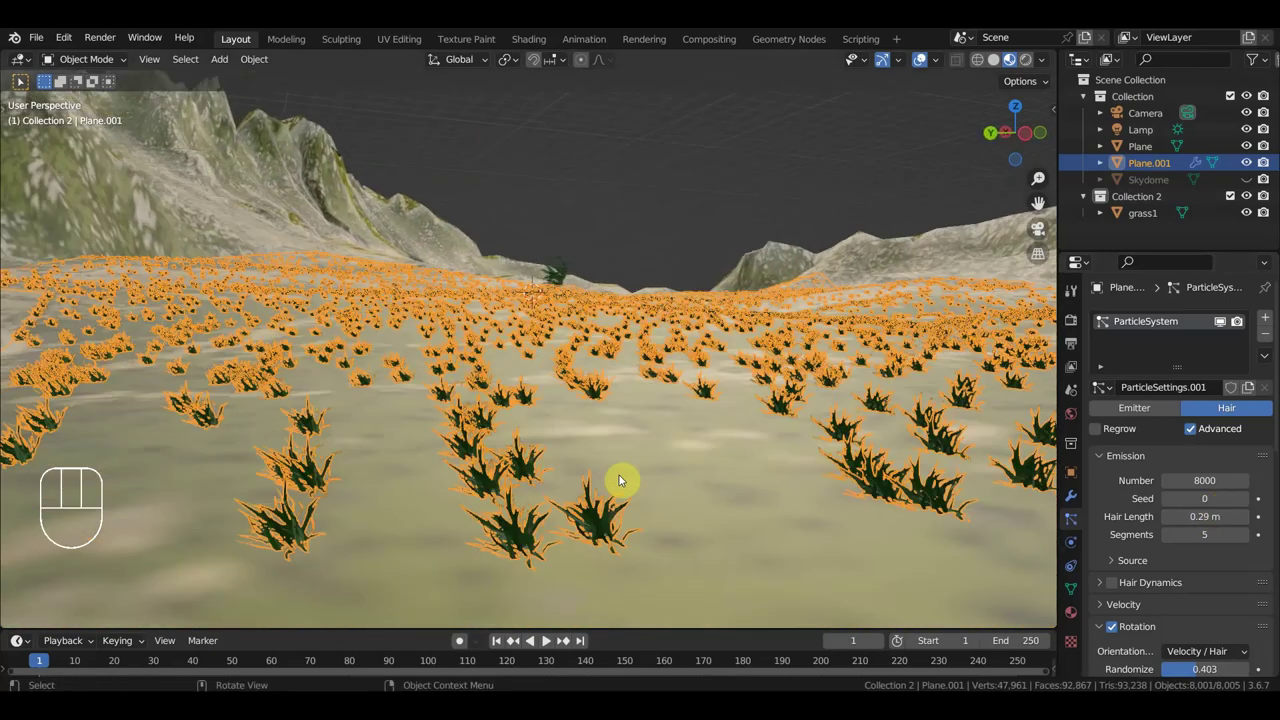
middle_click(661, 484)
left_click_drag(674, 480, 804, 286)
left_click(875, 234)
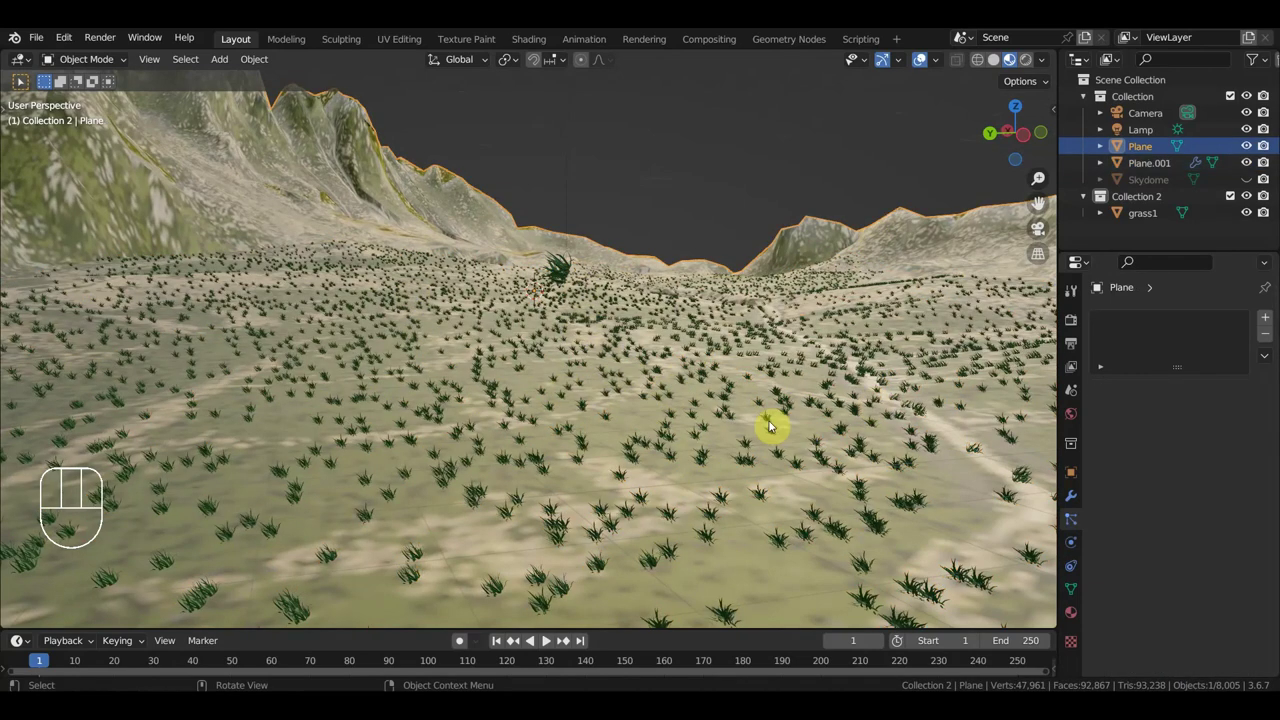
left_click_drag(758, 447, 766, 434)
left_click_drag(563, 277, 661, 312)
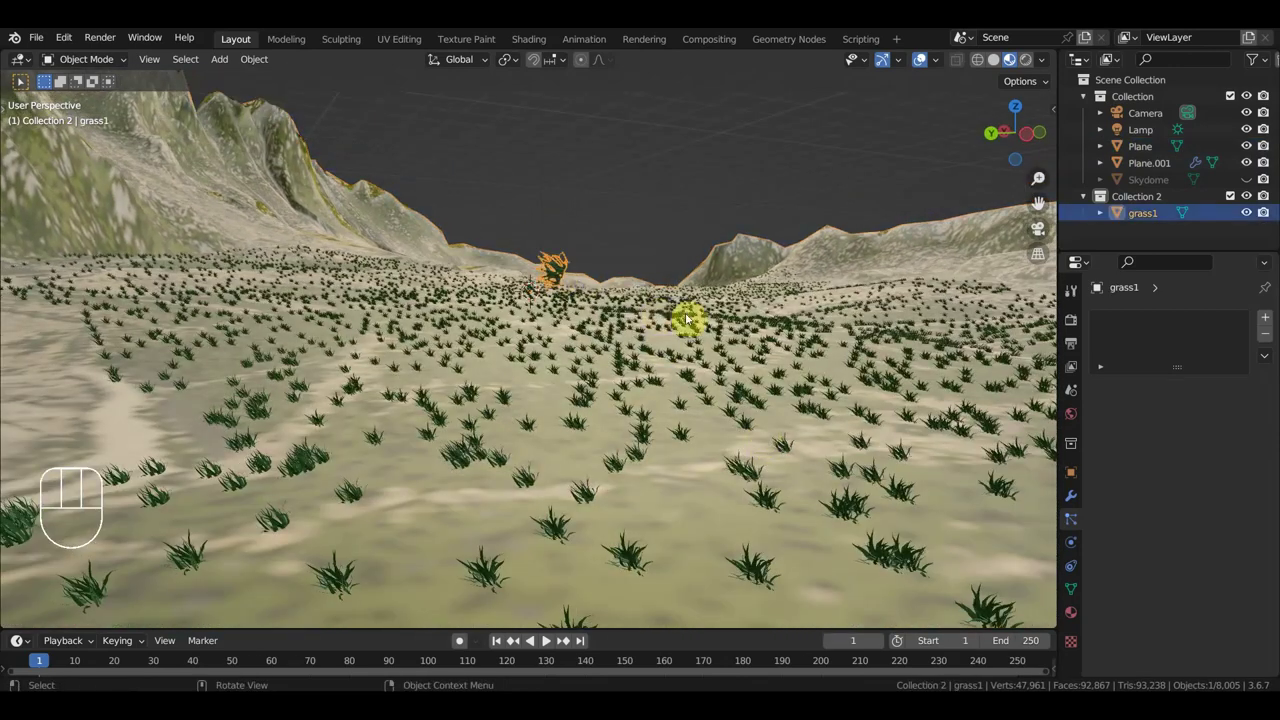
key("r")
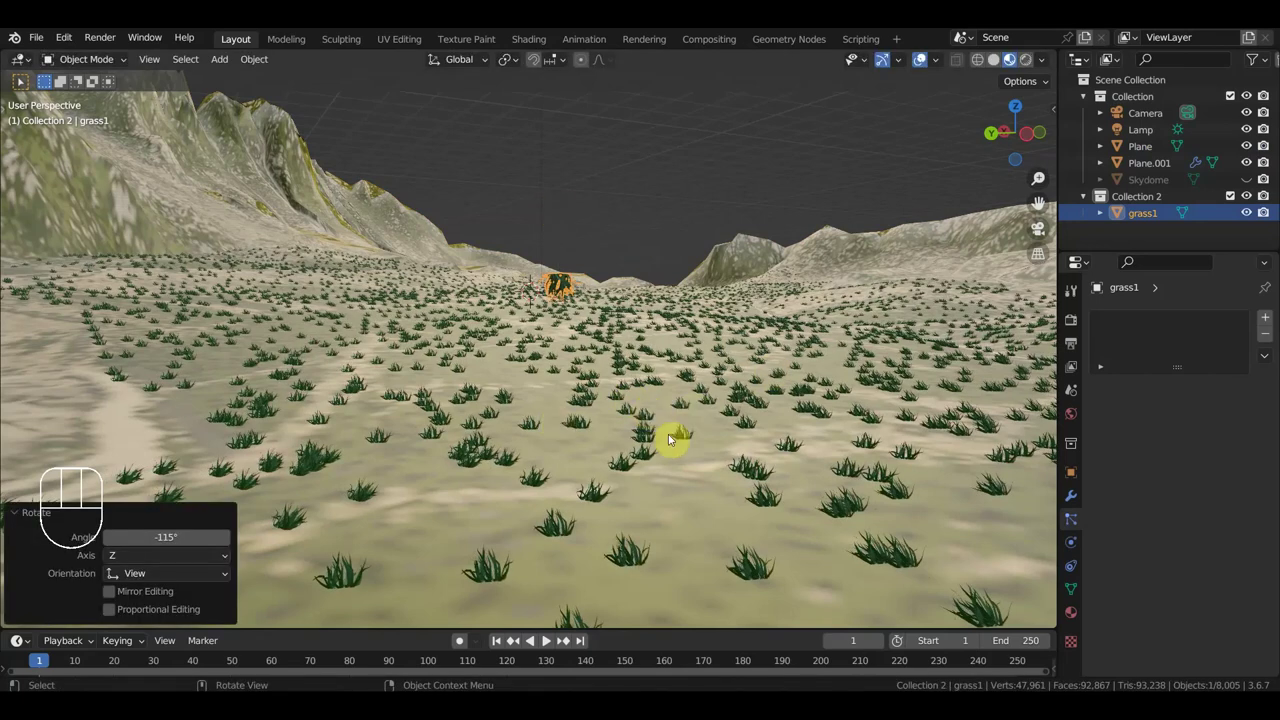
left_click_drag(588, 462, 591, 459)
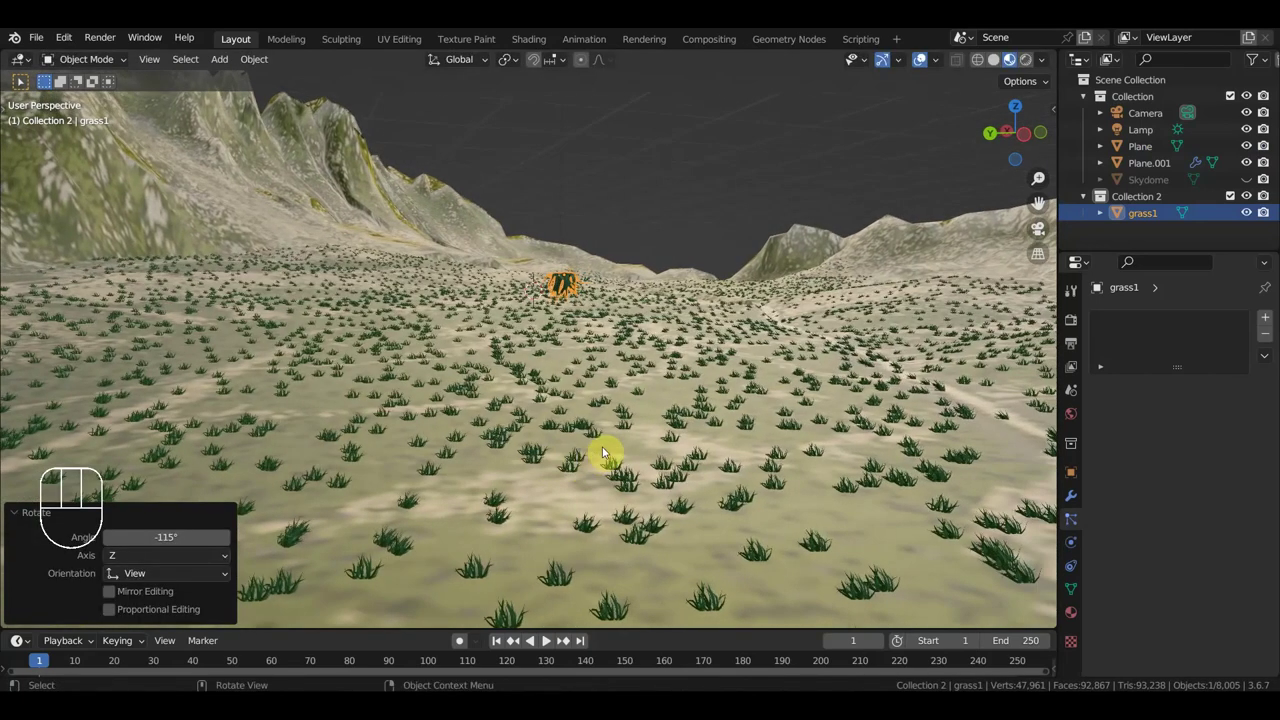
middle_click(608, 451)
left_click(677, 448)
left_click(661, 457)
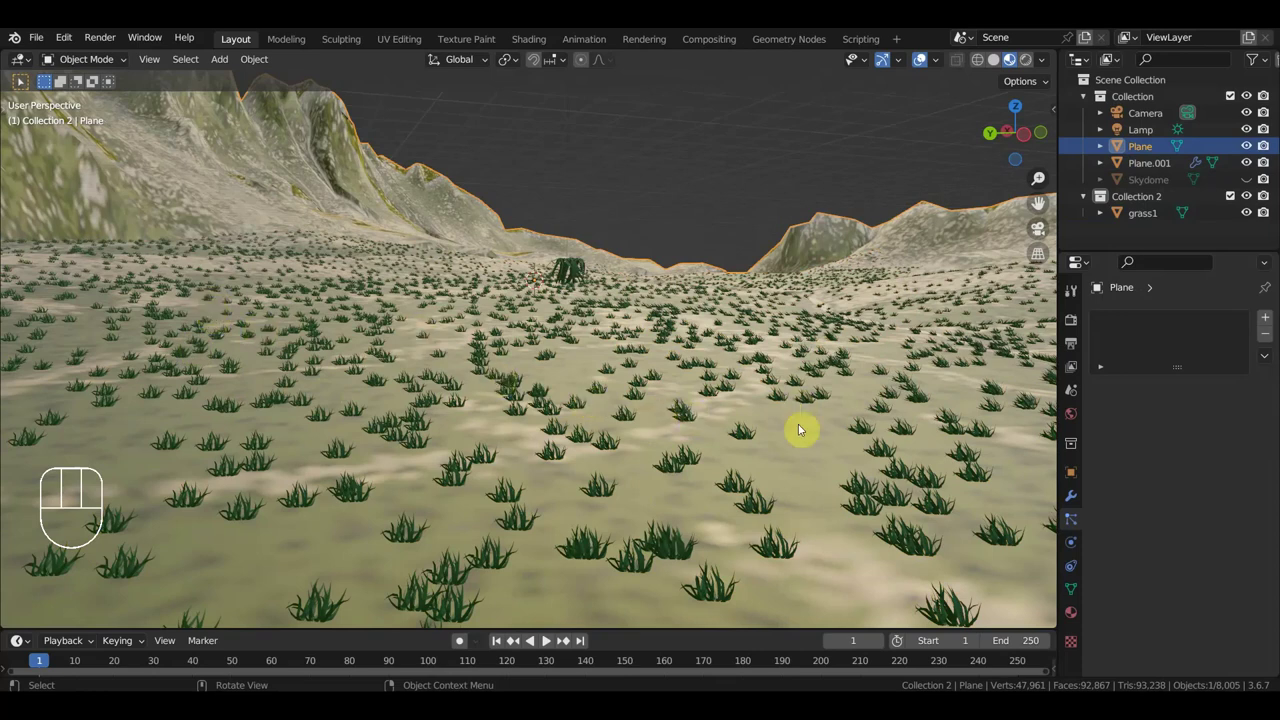
left_click_drag(806, 434, 884, 420)
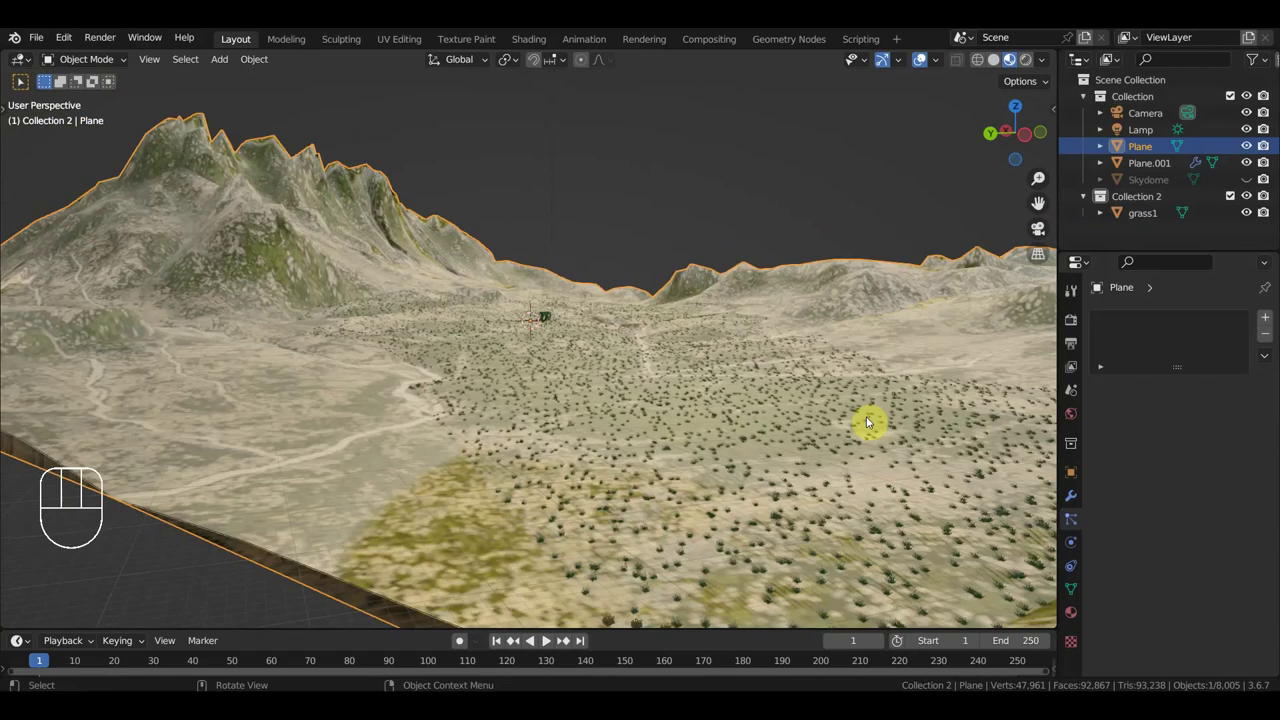
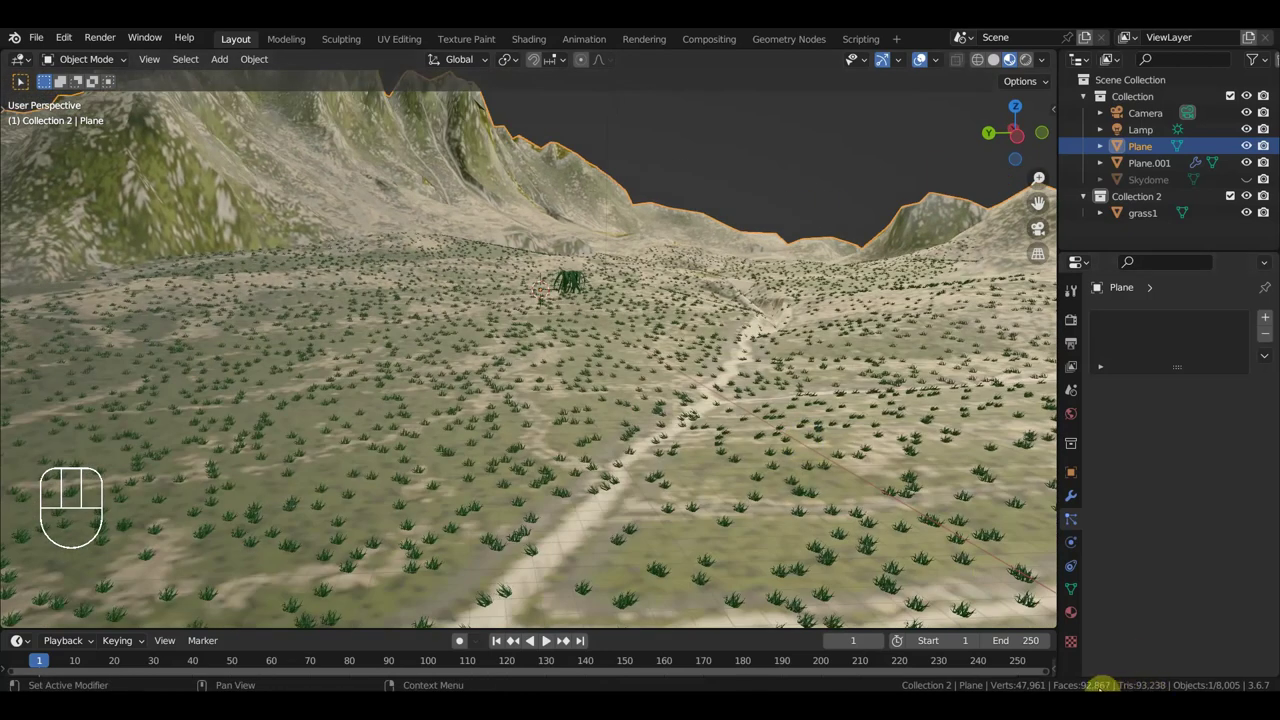
Step: Rotate the grass1 clump and enlarge it to about 1.49×
left_click(727, 442)
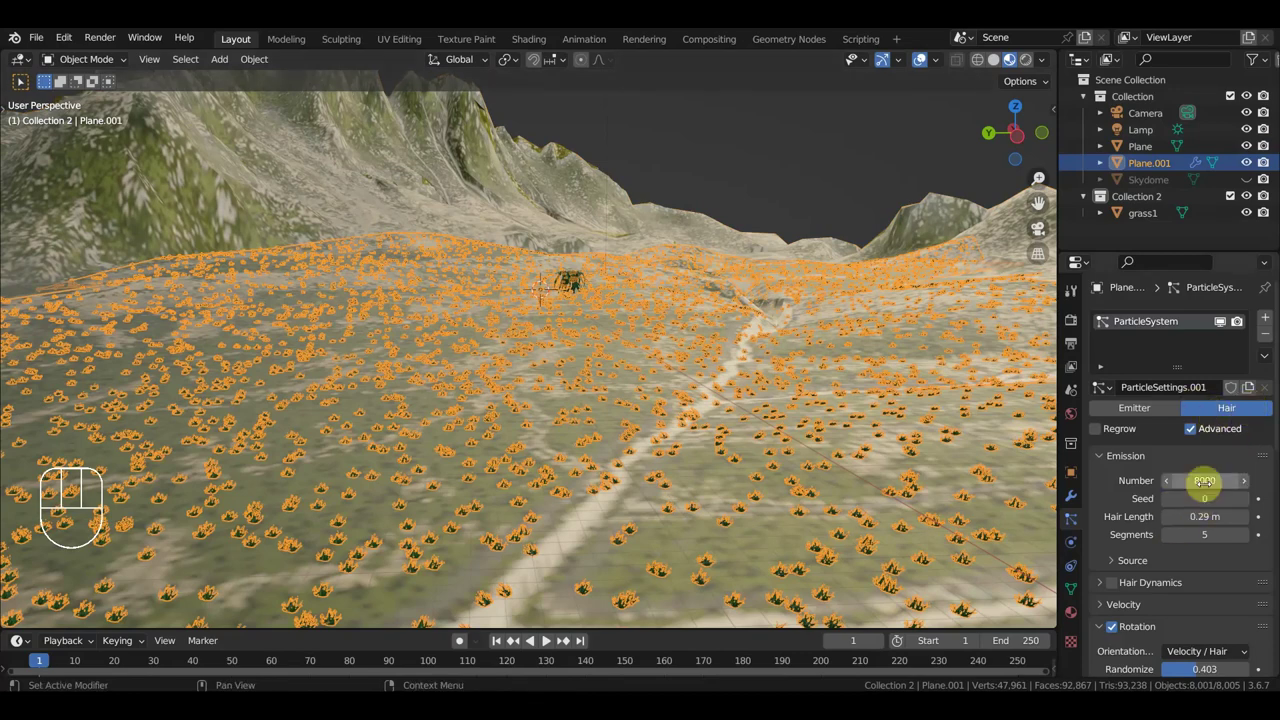
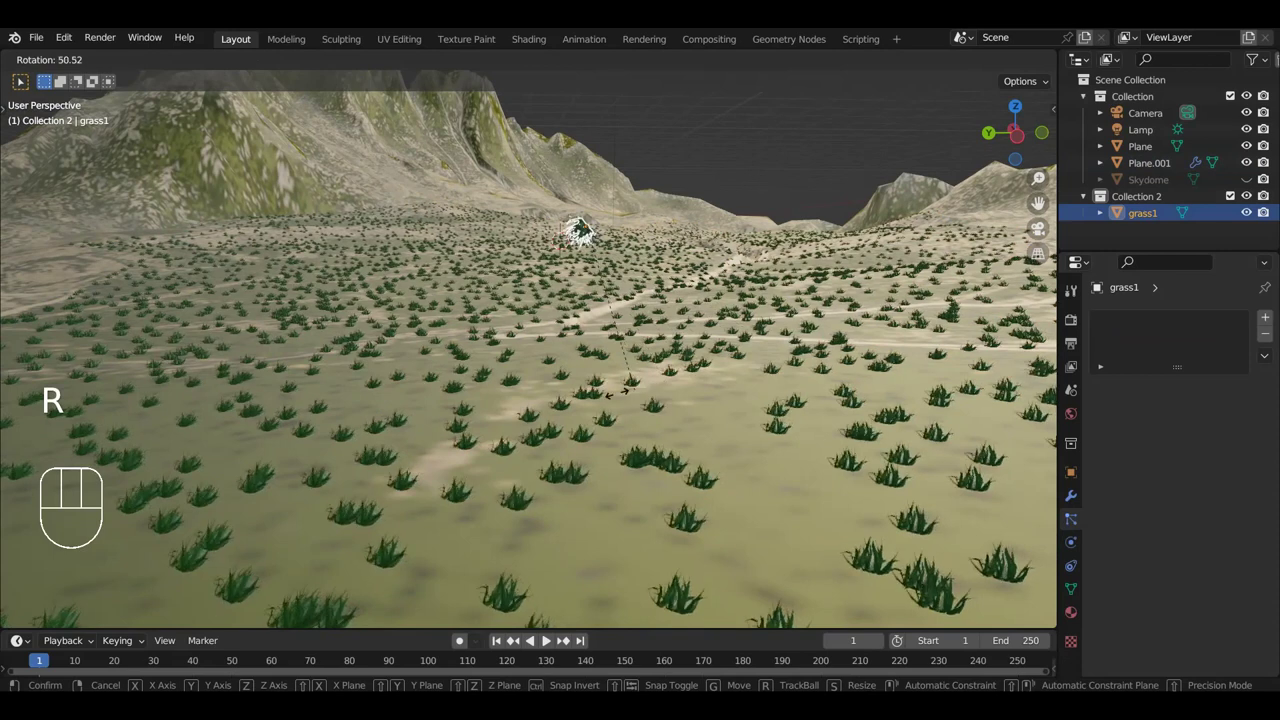
left_click_drag(255, 64, 503, 119)
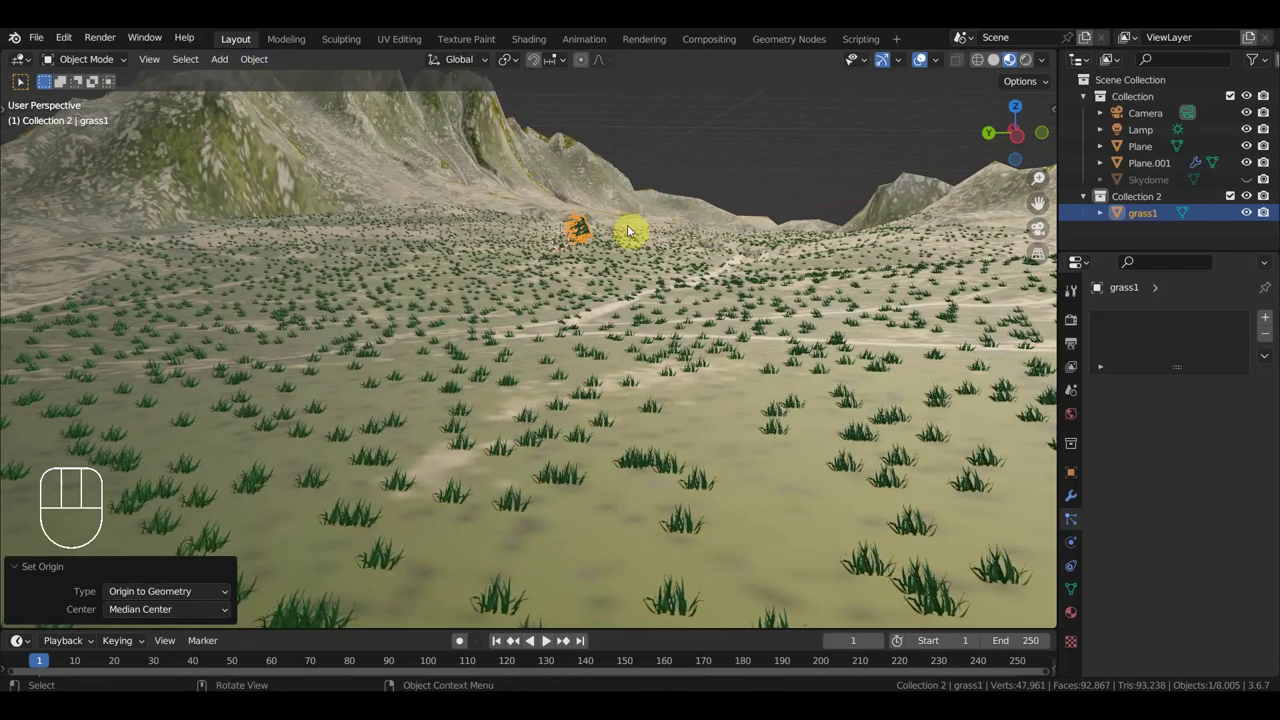
key("r")
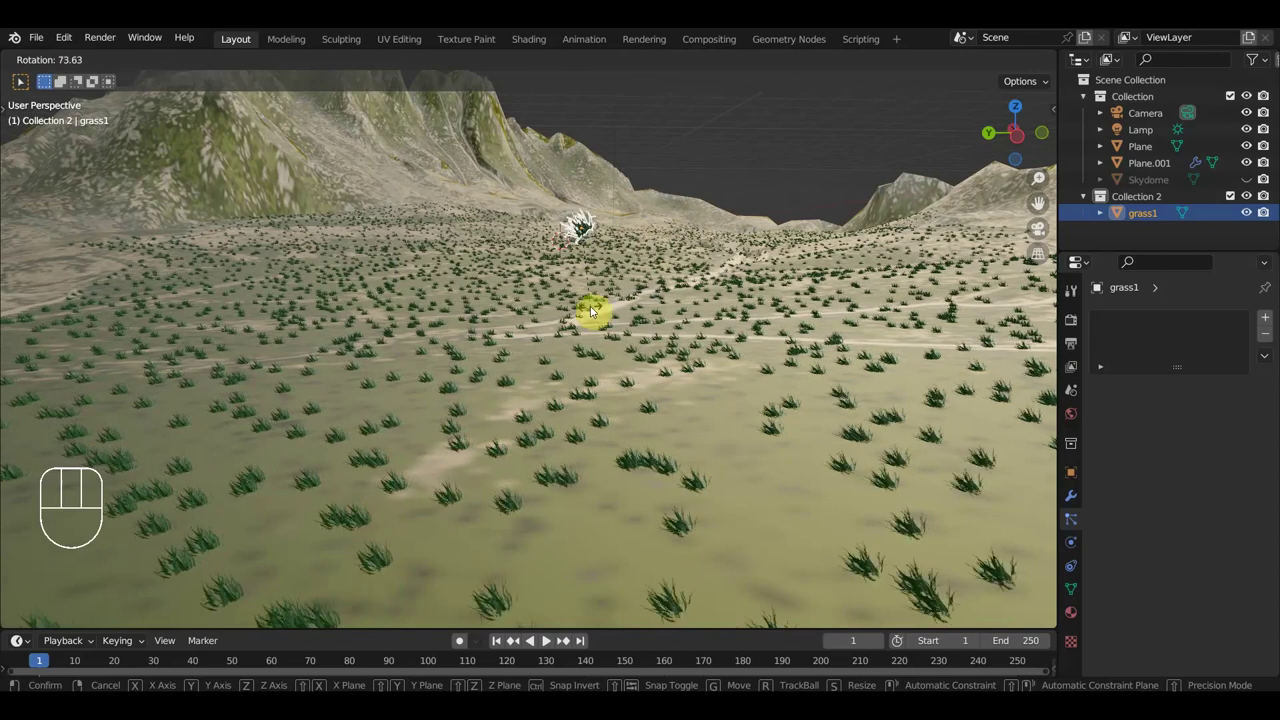
key("s")
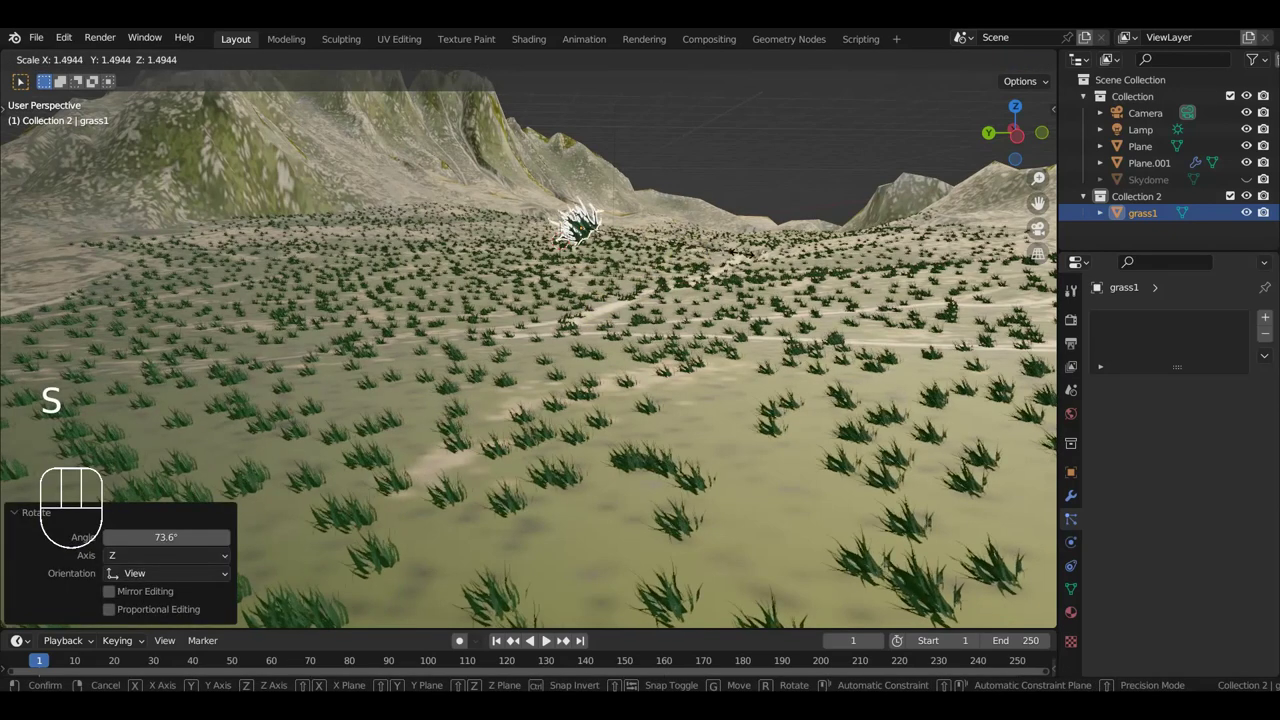
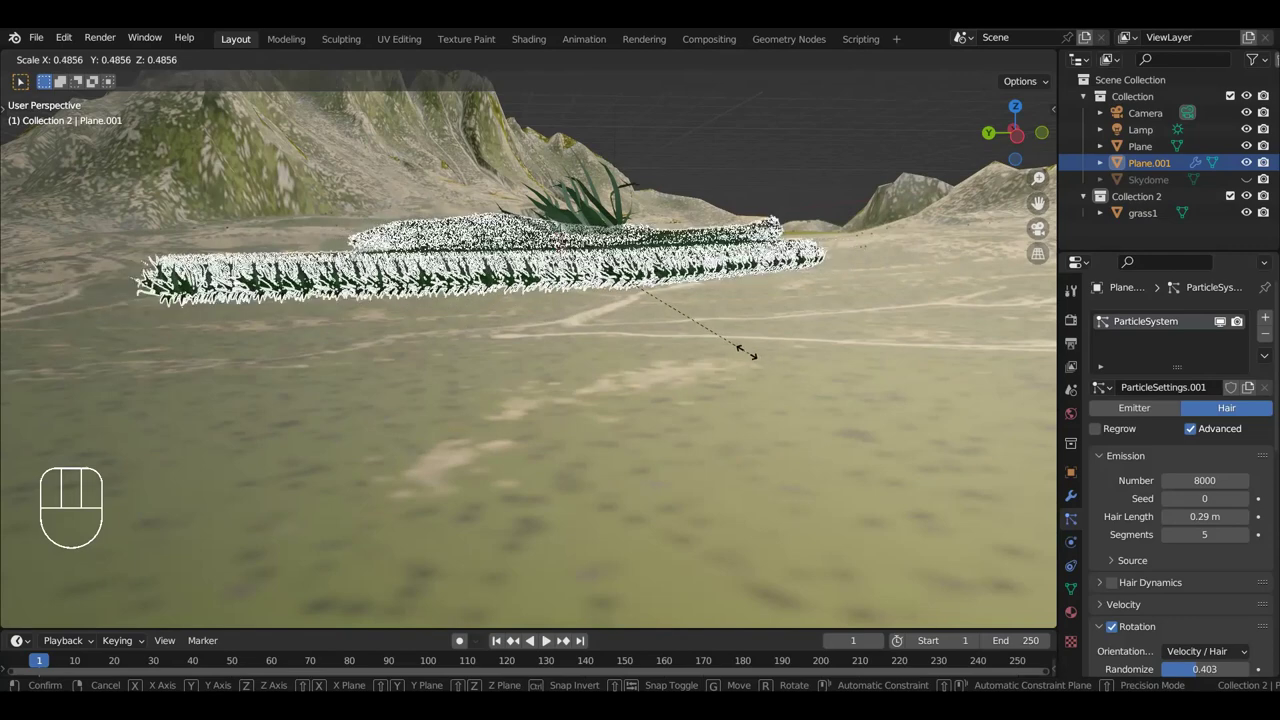
Step: Scale the grass1 clump to about 0.8, then undo and switch to rotating it
left_click_drag(747, 350, 744, 365)
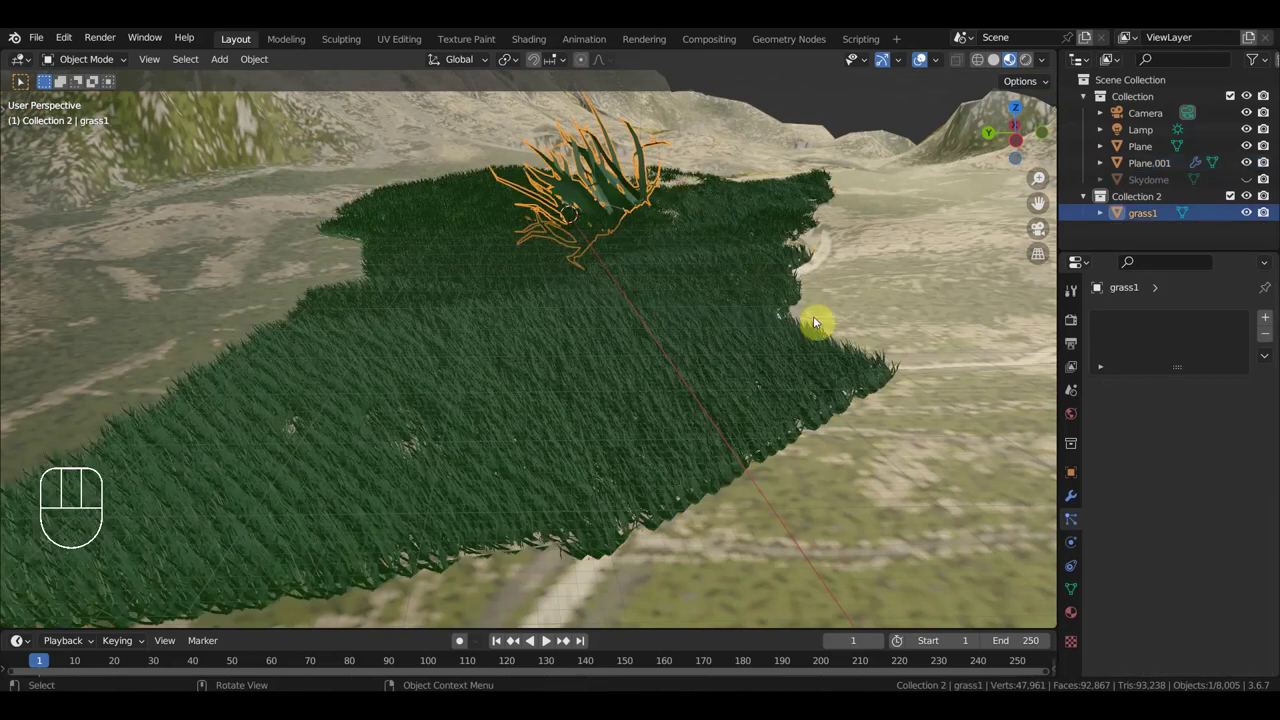
key("s")
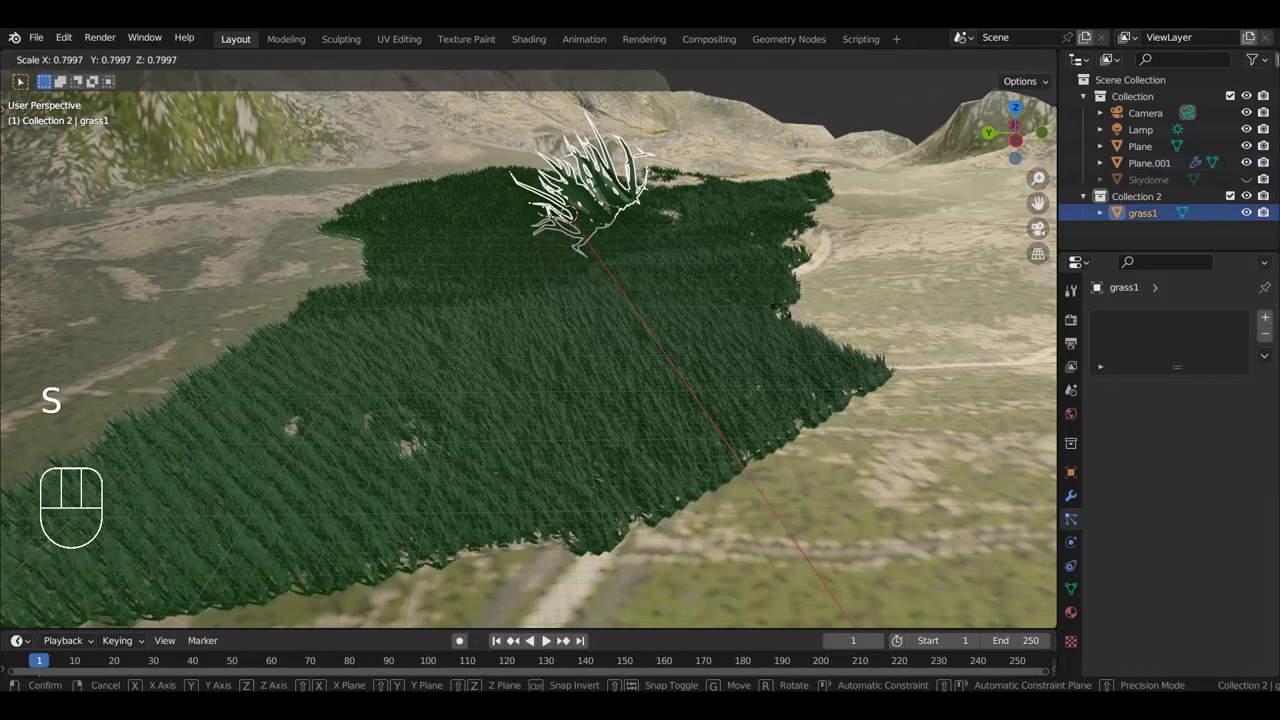
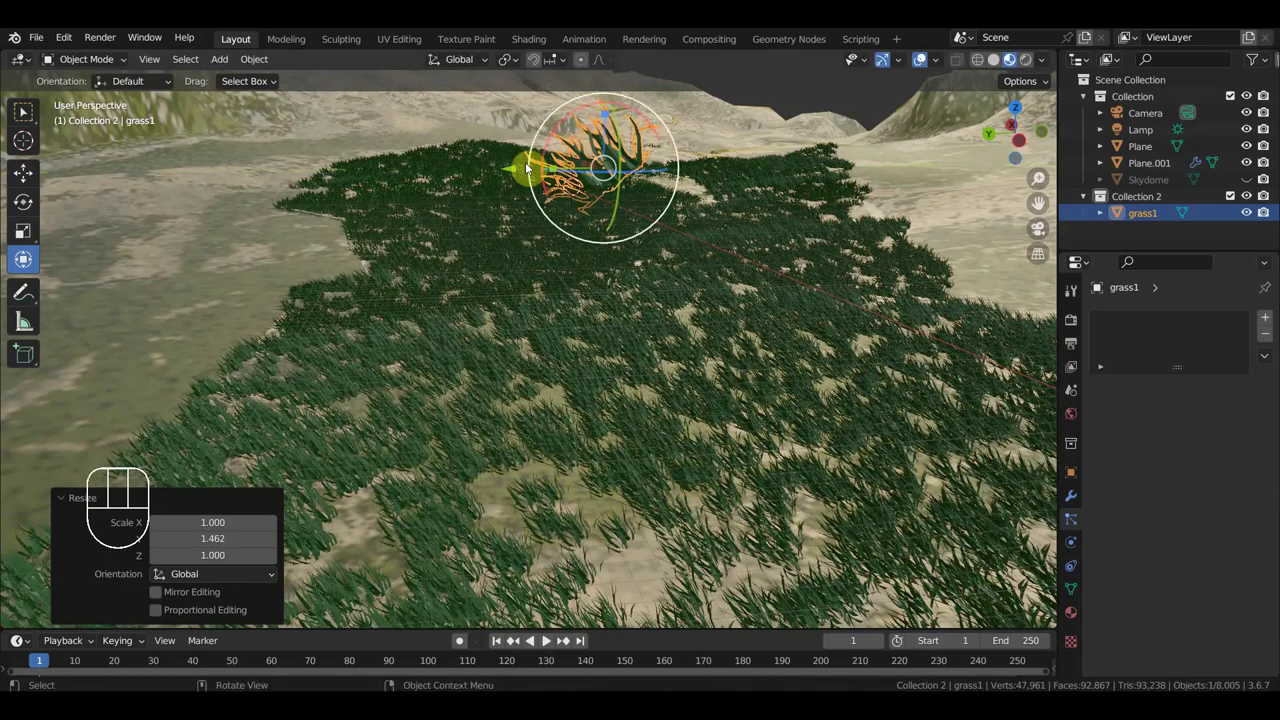
key("ctrl+z")
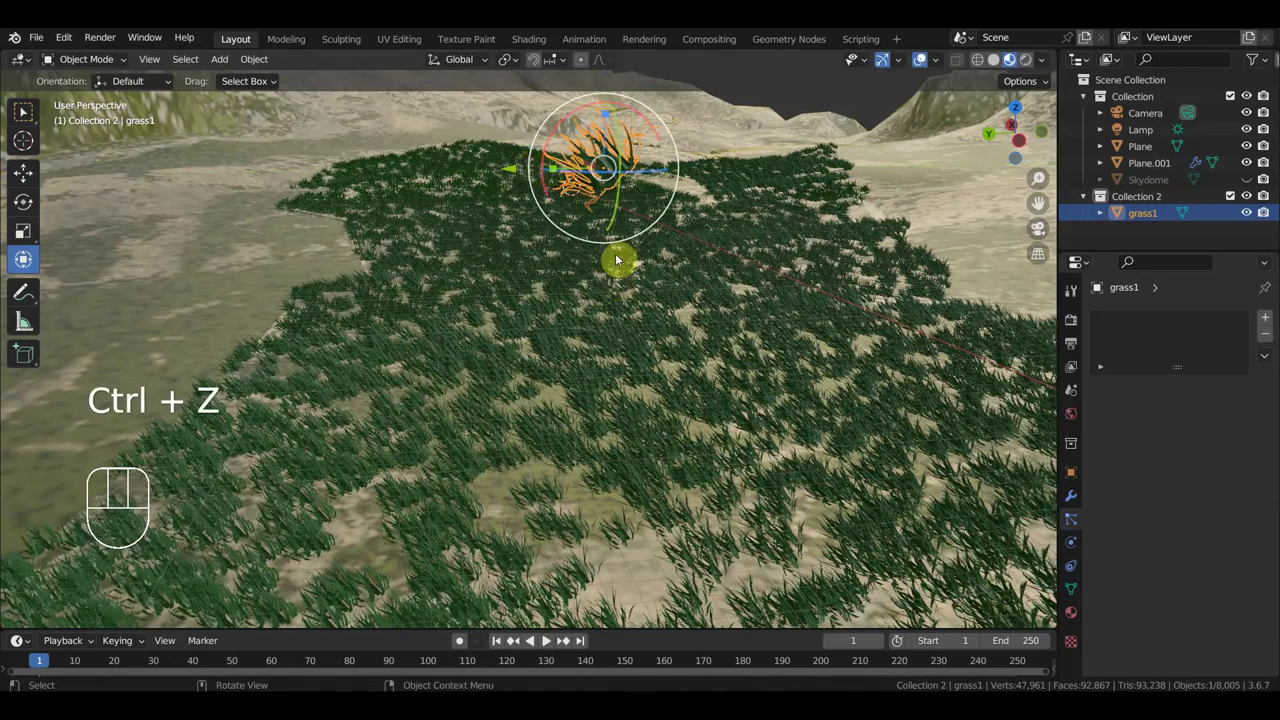
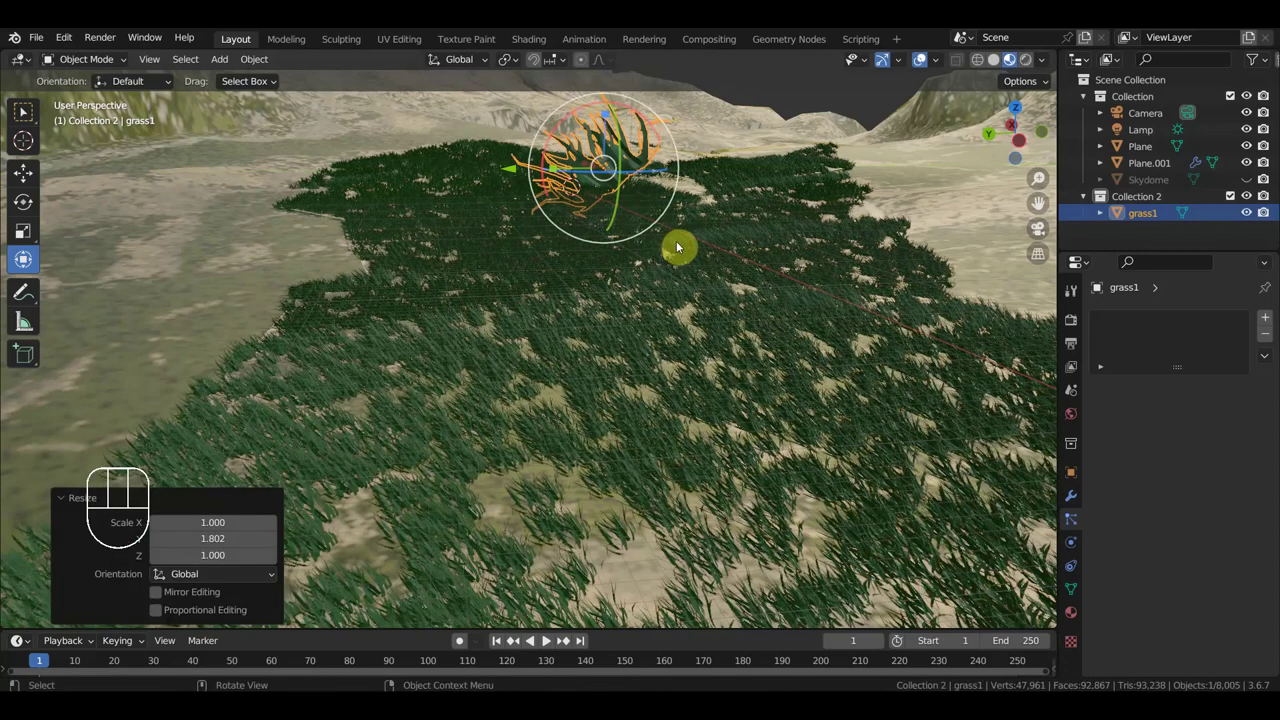
Step: Select the terrain plane, then pick out the grass1 source clump for resizing
left_click(732, 338)
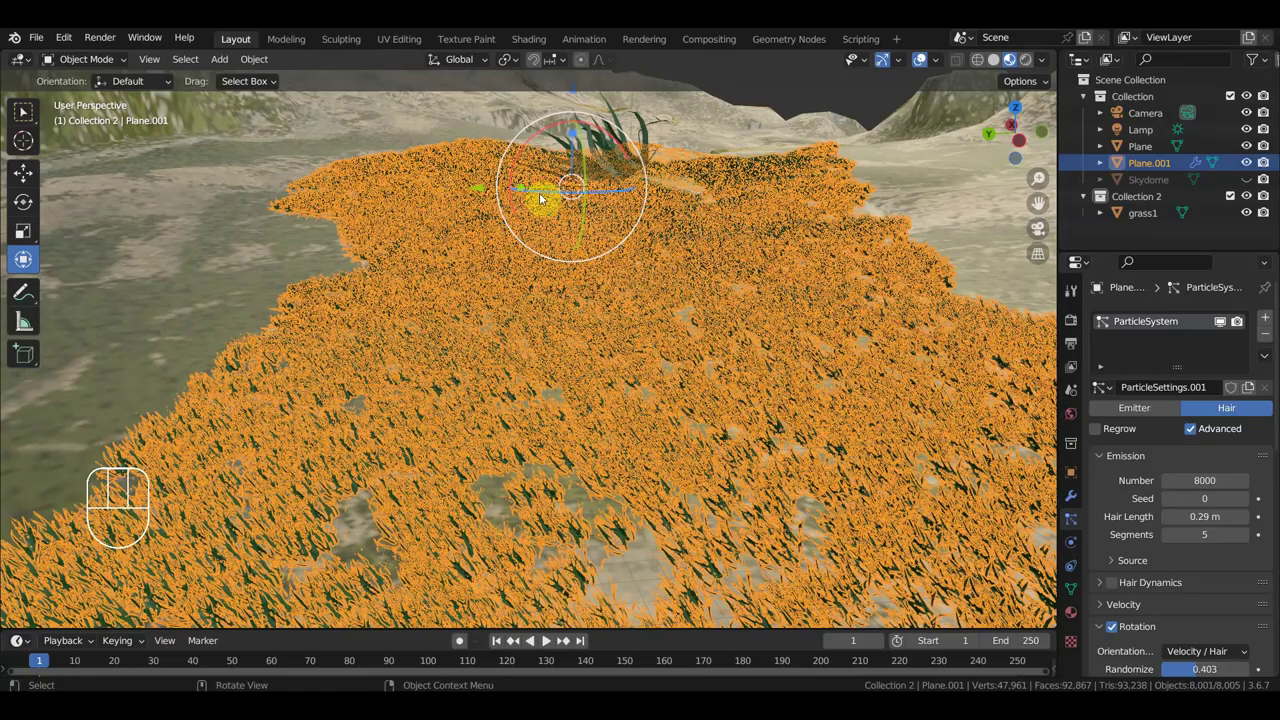
left_click_drag(522, 189, 866, 335)
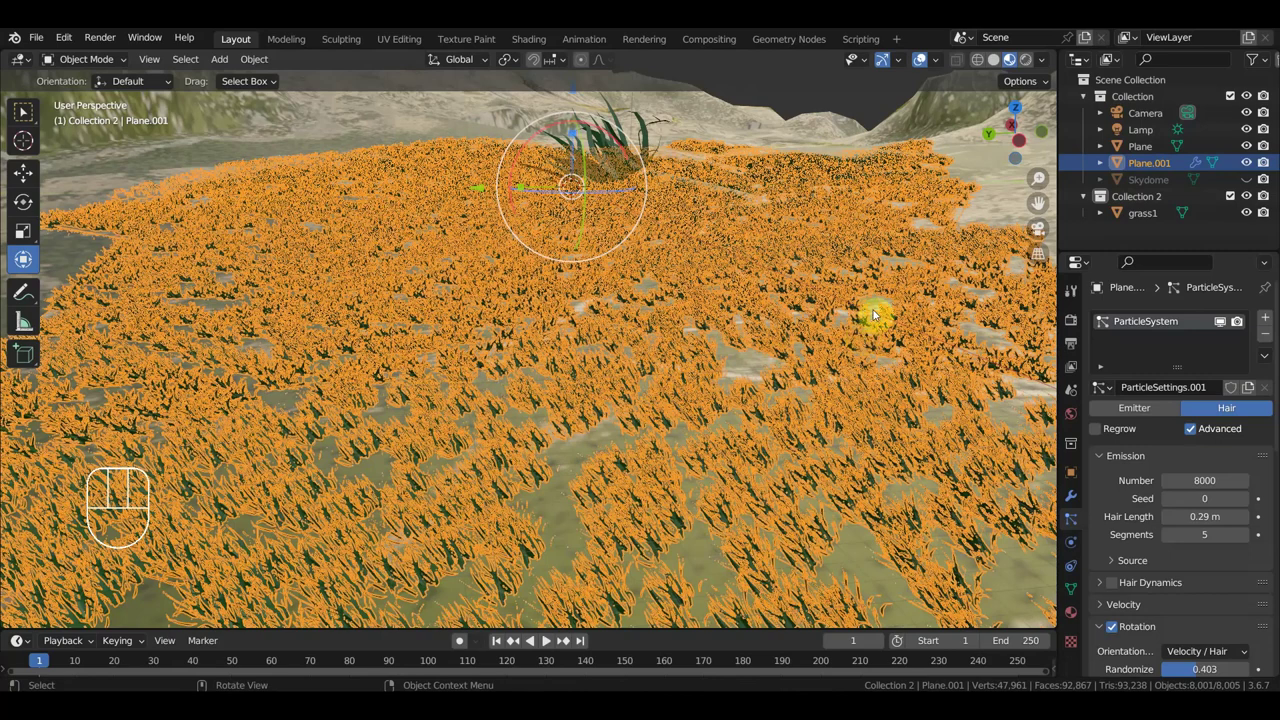
left_click(881, 309)
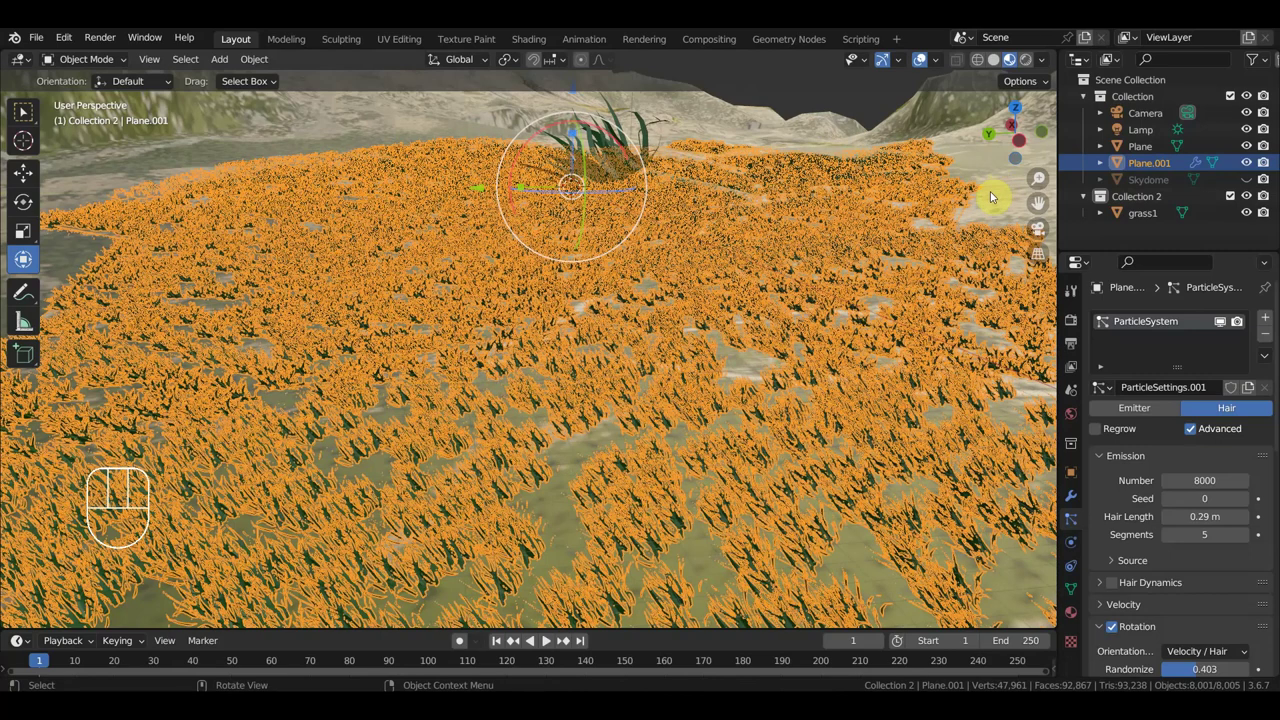
left_click(993, 197)
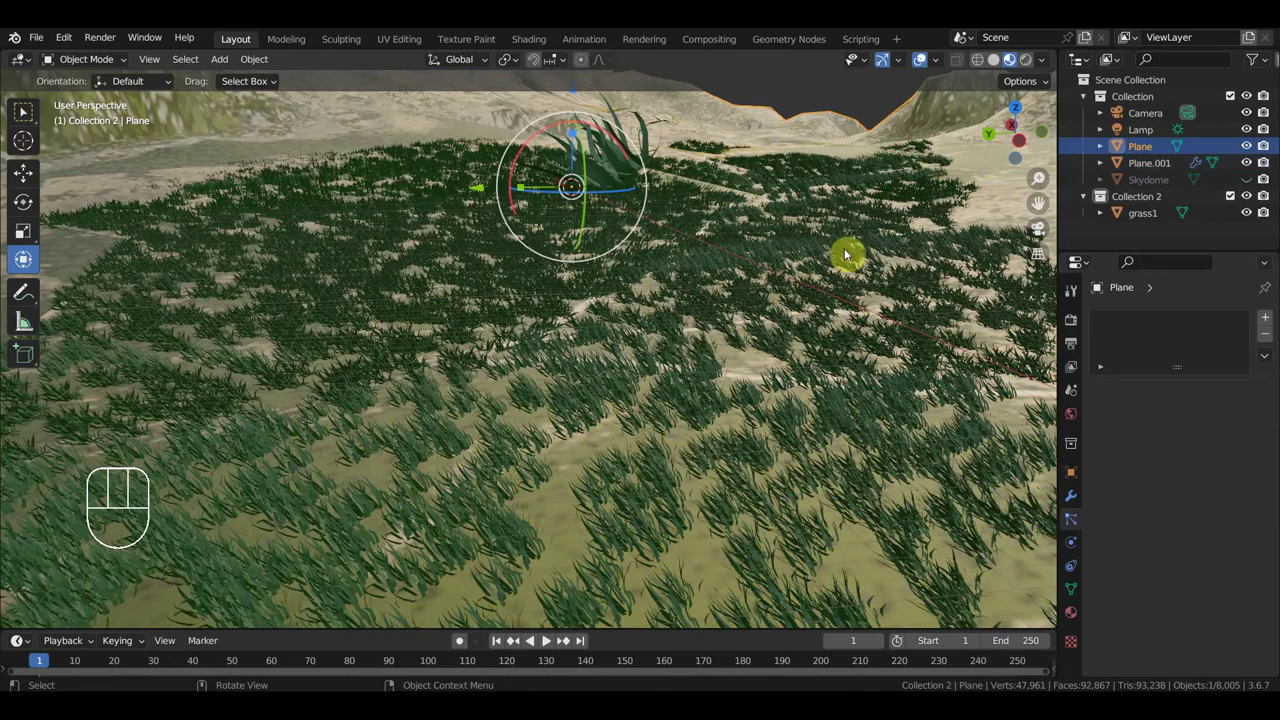
left_click_drag(864, 250, 686, 217)
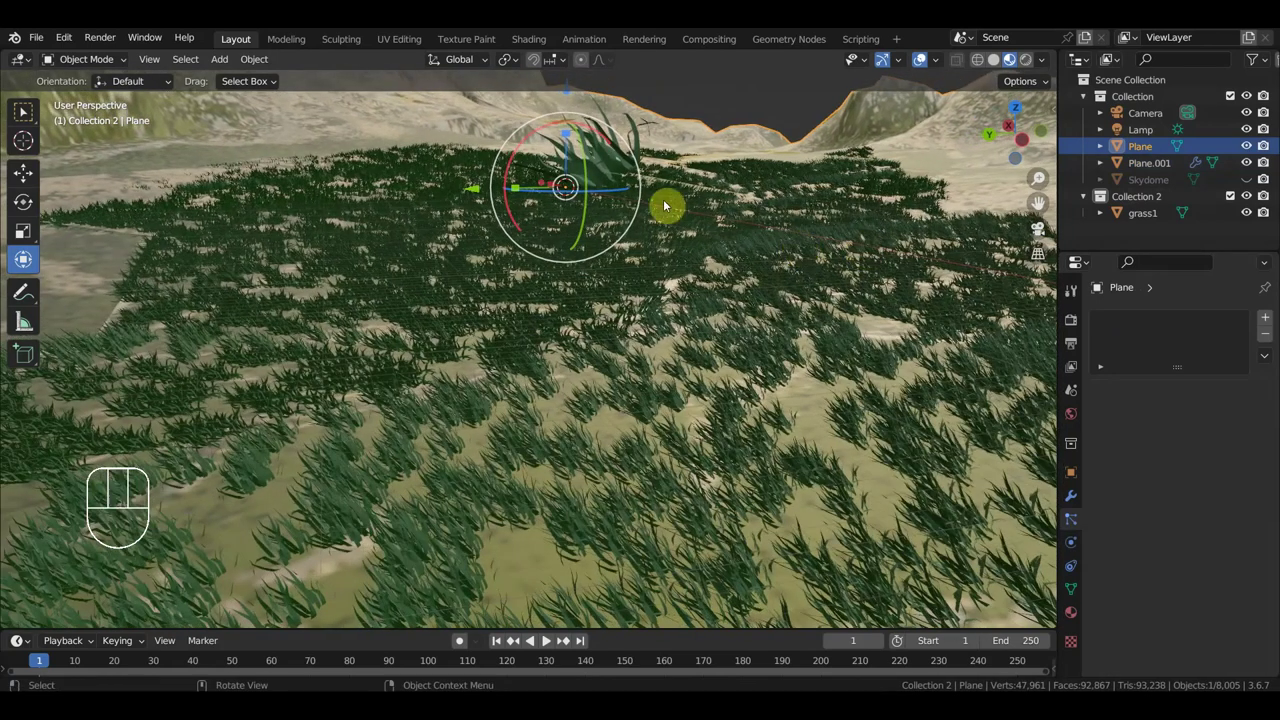
left_click(614, 161)
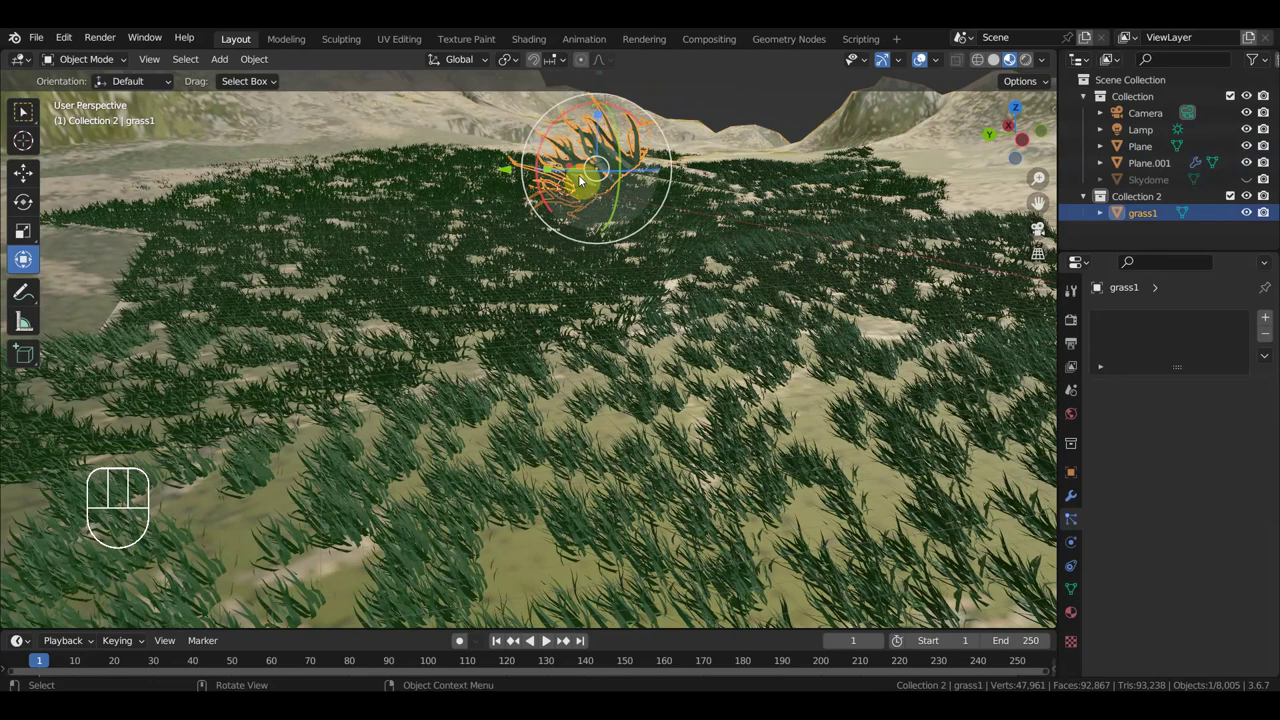
Step: Resize the grass1 clump, then orbit to view the grass field across the valley
left_click_drag(555, 167, 652, 207)
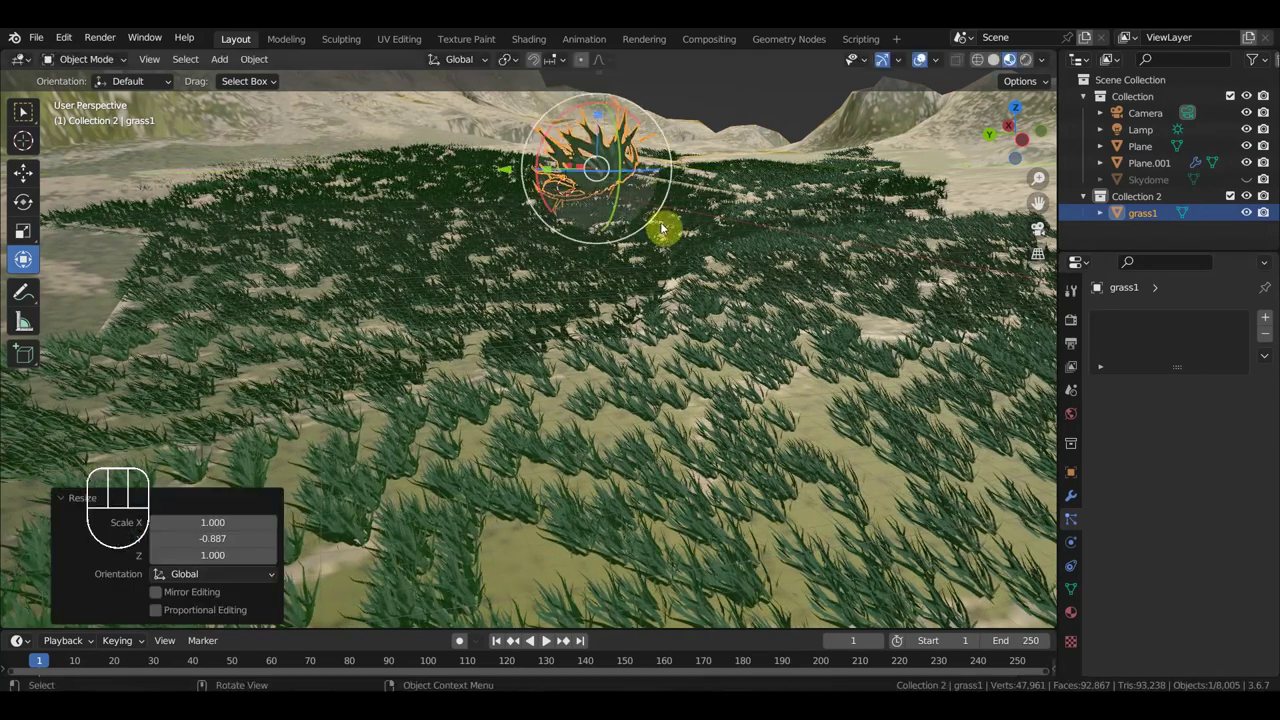
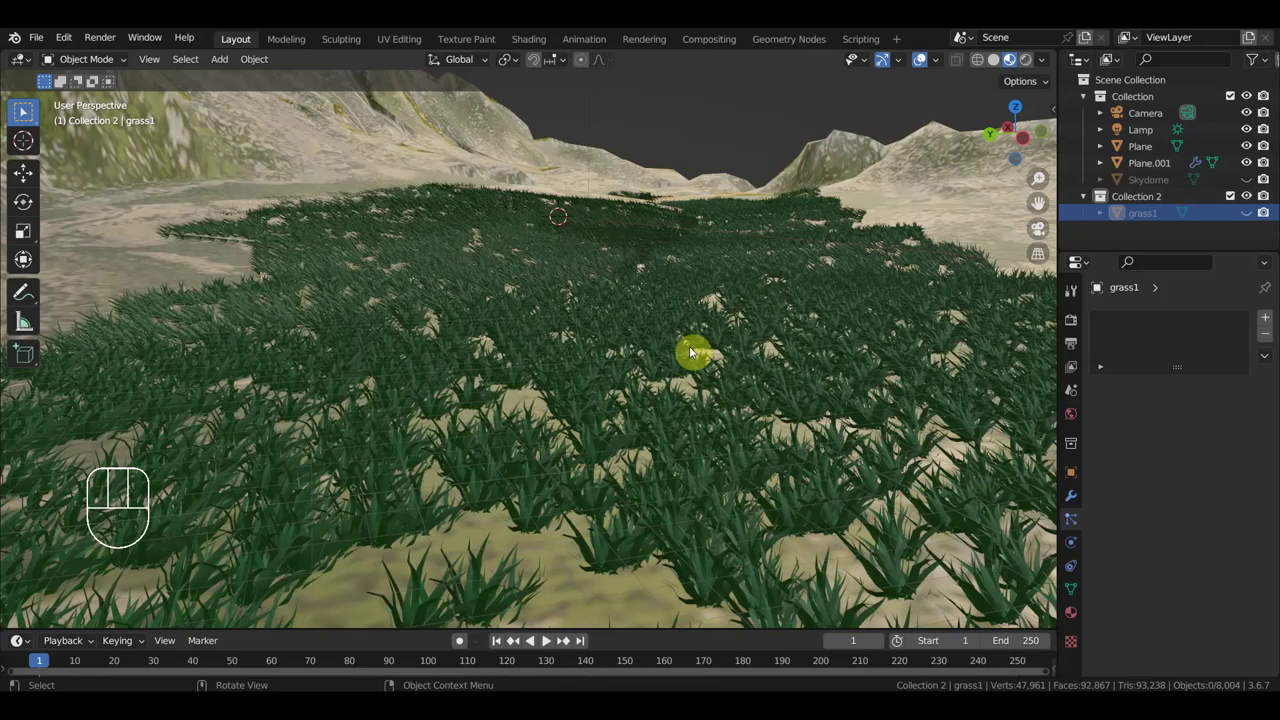
left_click_drag(699, 485, 704, 505)
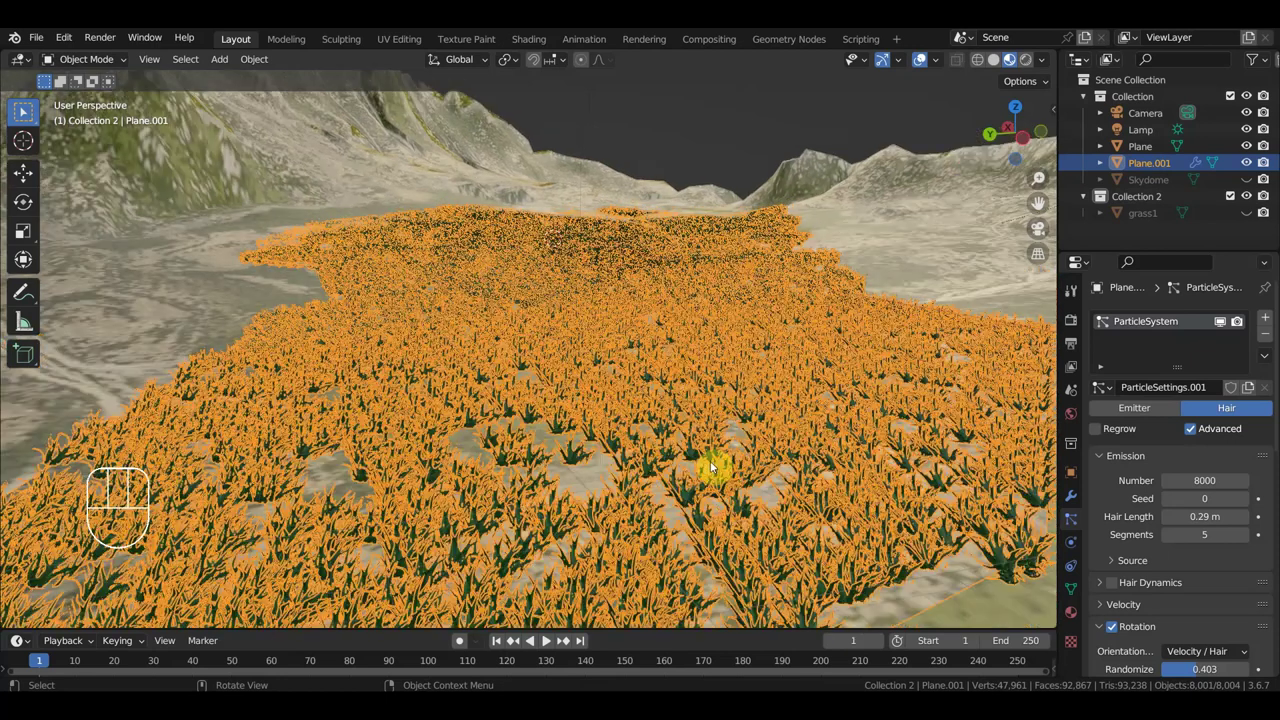
left_click(733, 537)
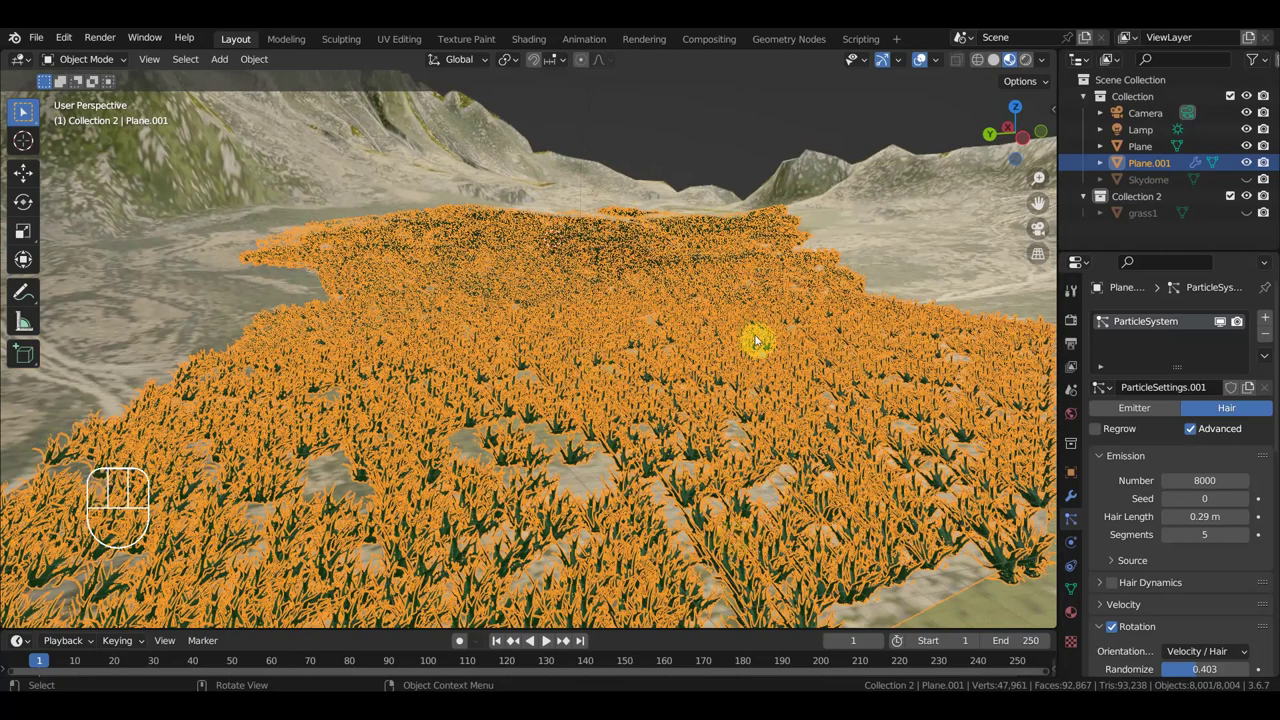
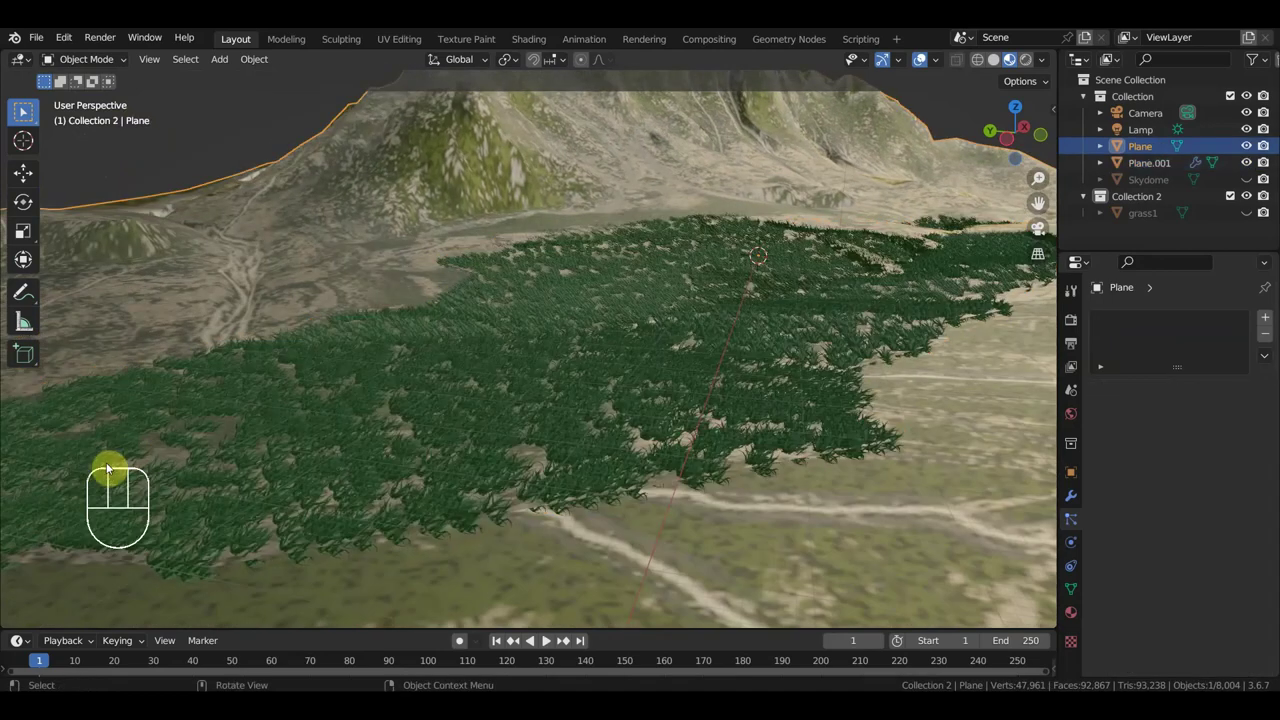
left_click_drag(238, 432, 439, 373)
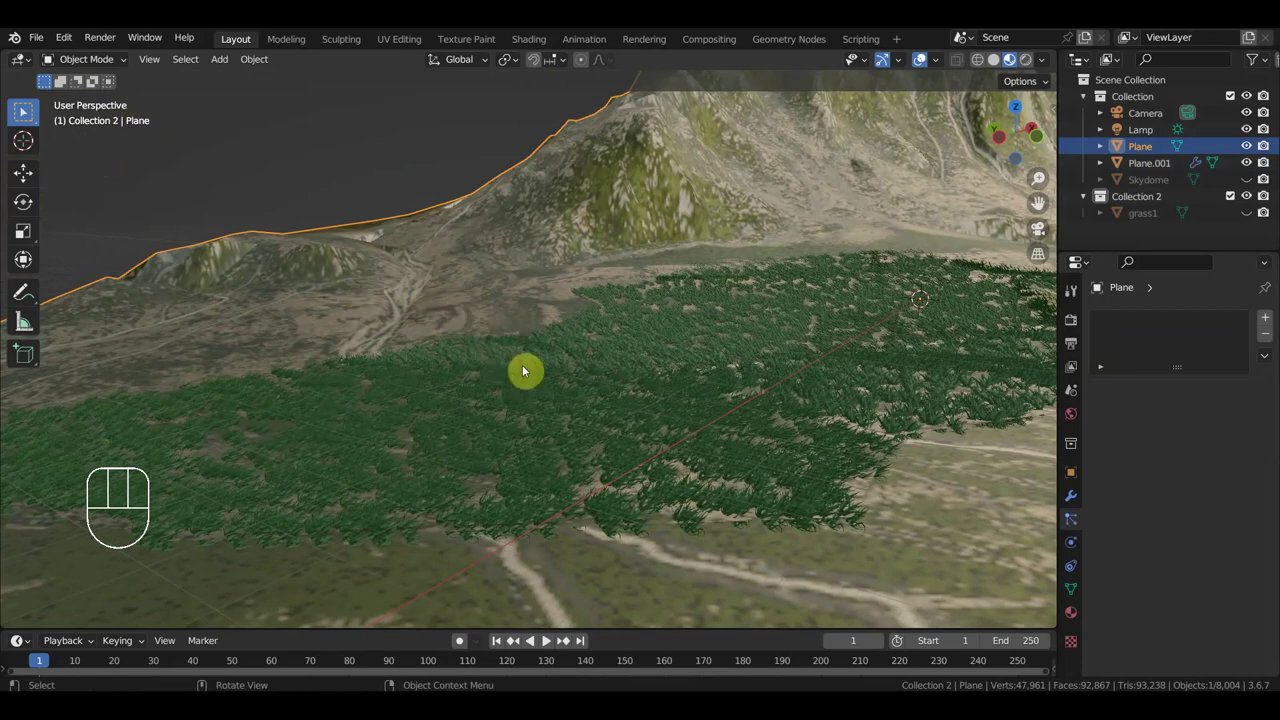
left_click_drag(517, 359, 214, 385)
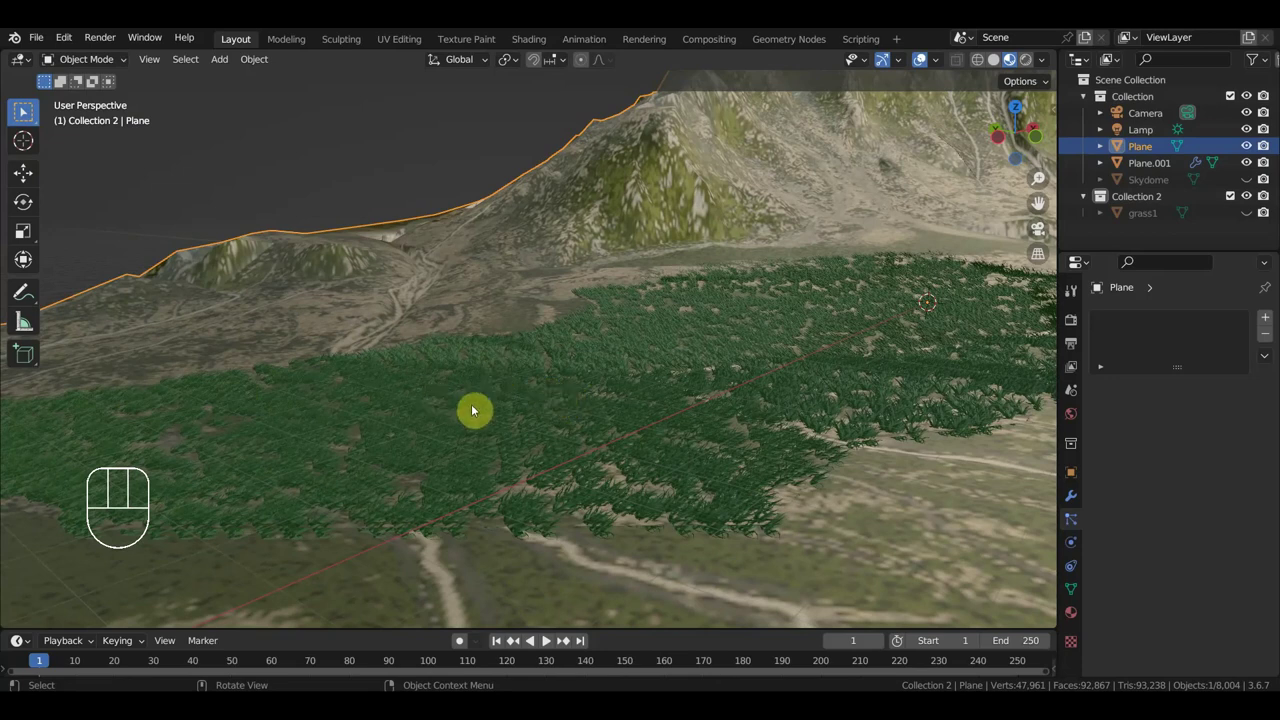
left_click_drag(475, 381, 468, 383)
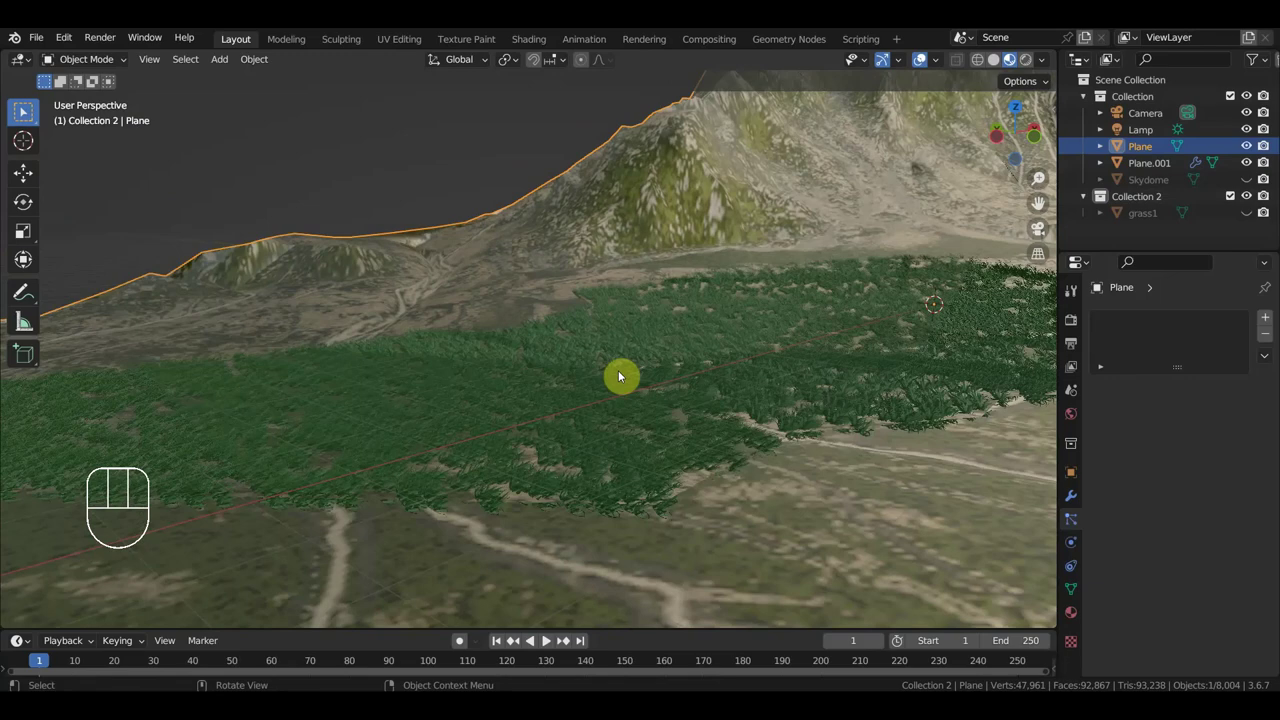
left_click_drag(650, 370, 774, 377)
left_click(773, 375)
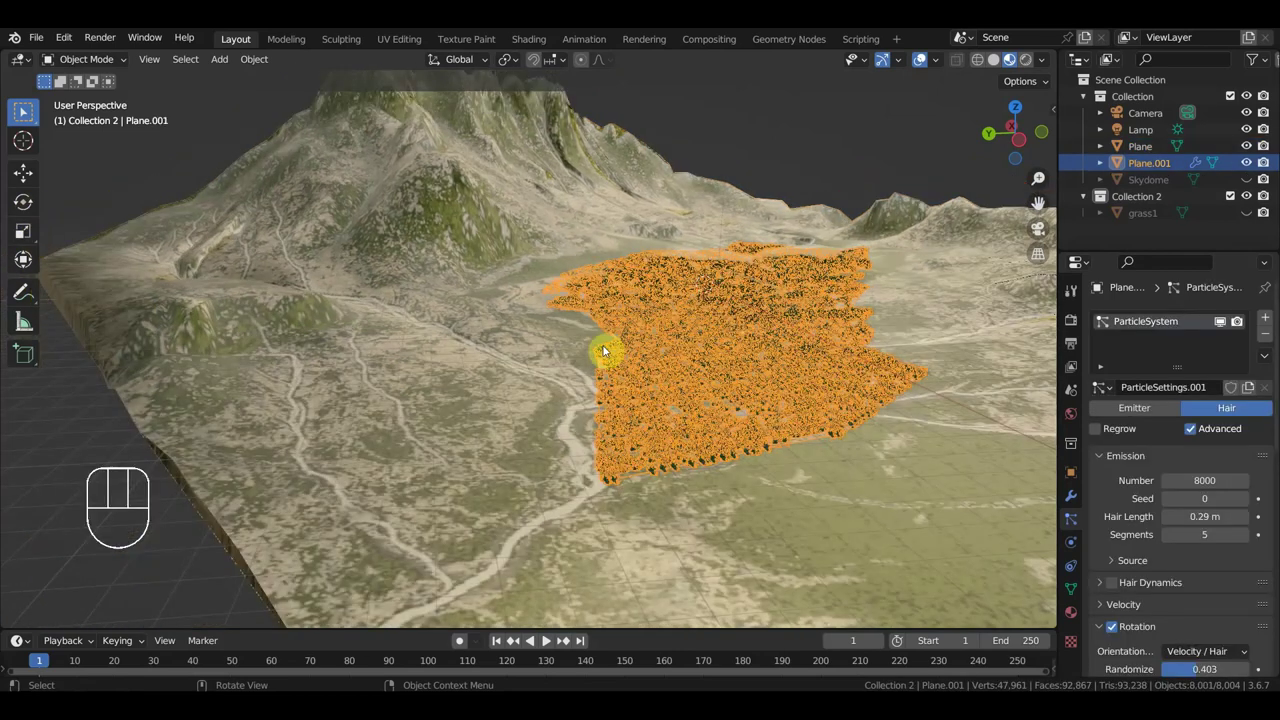
left_click_drag(720, 327, 647, 310)
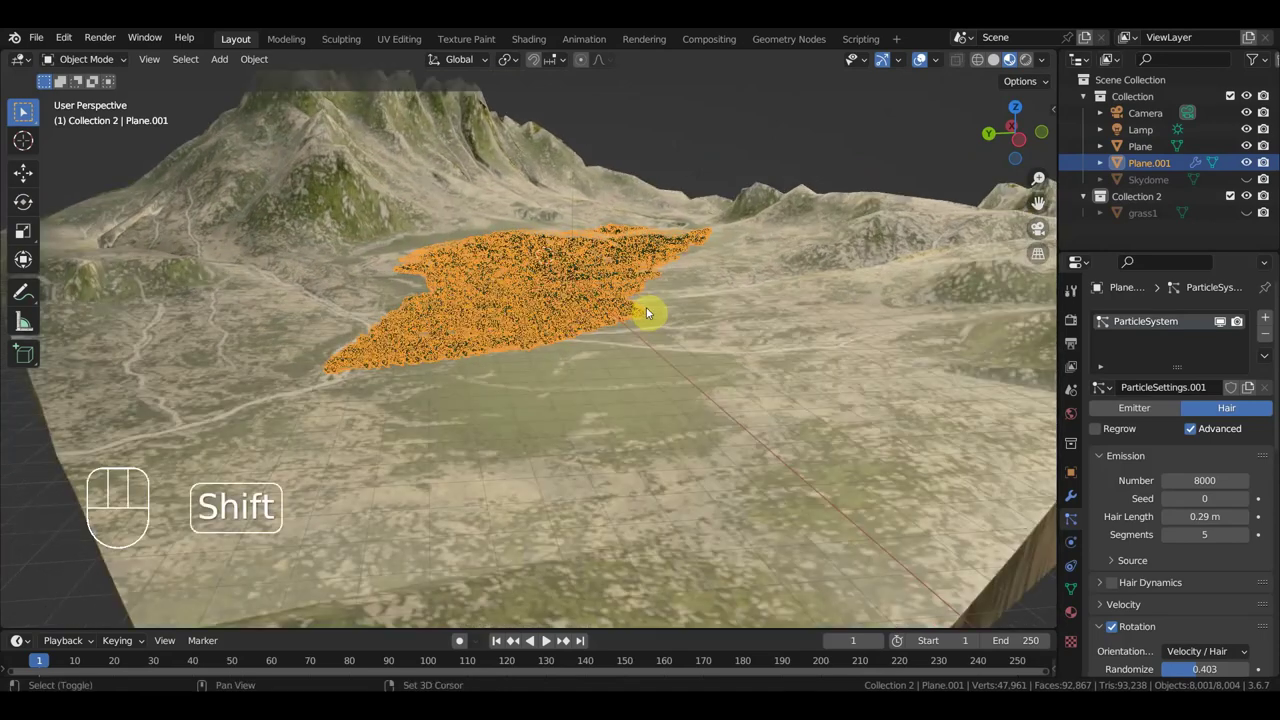
left_click_drag(670, 341, 739, 340)
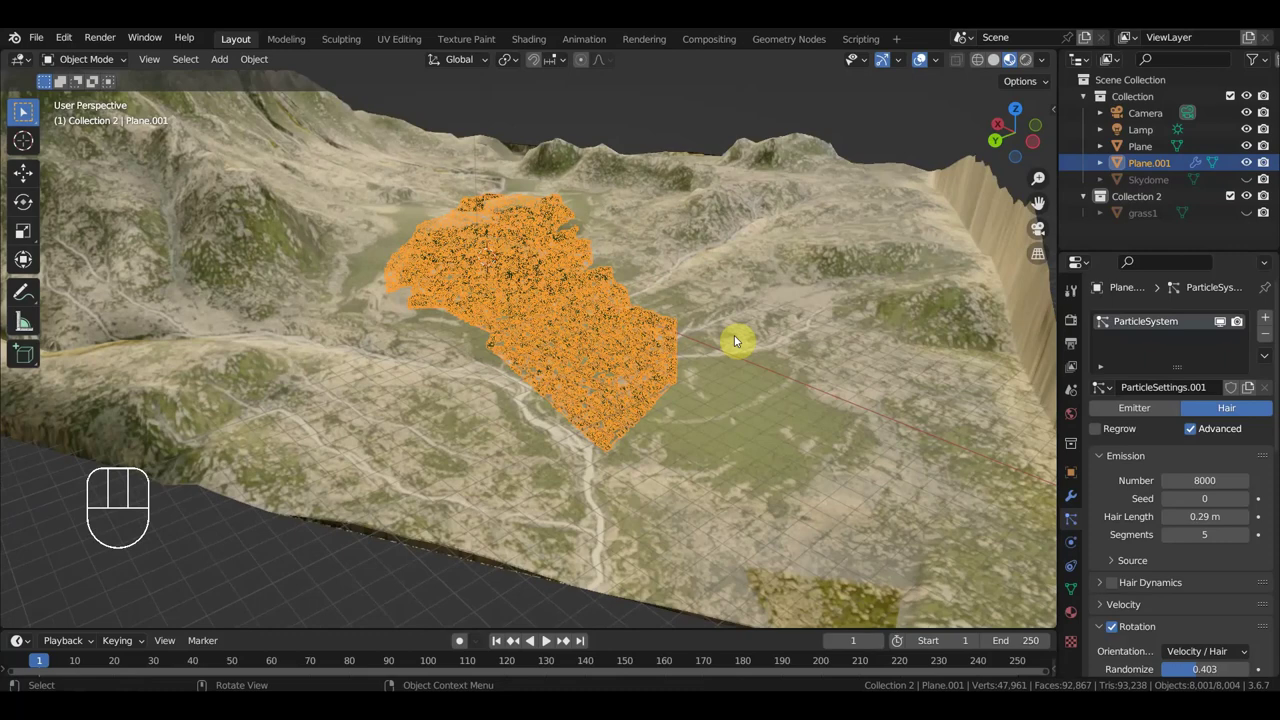
left_click_drag(720, 332, 687, 311)
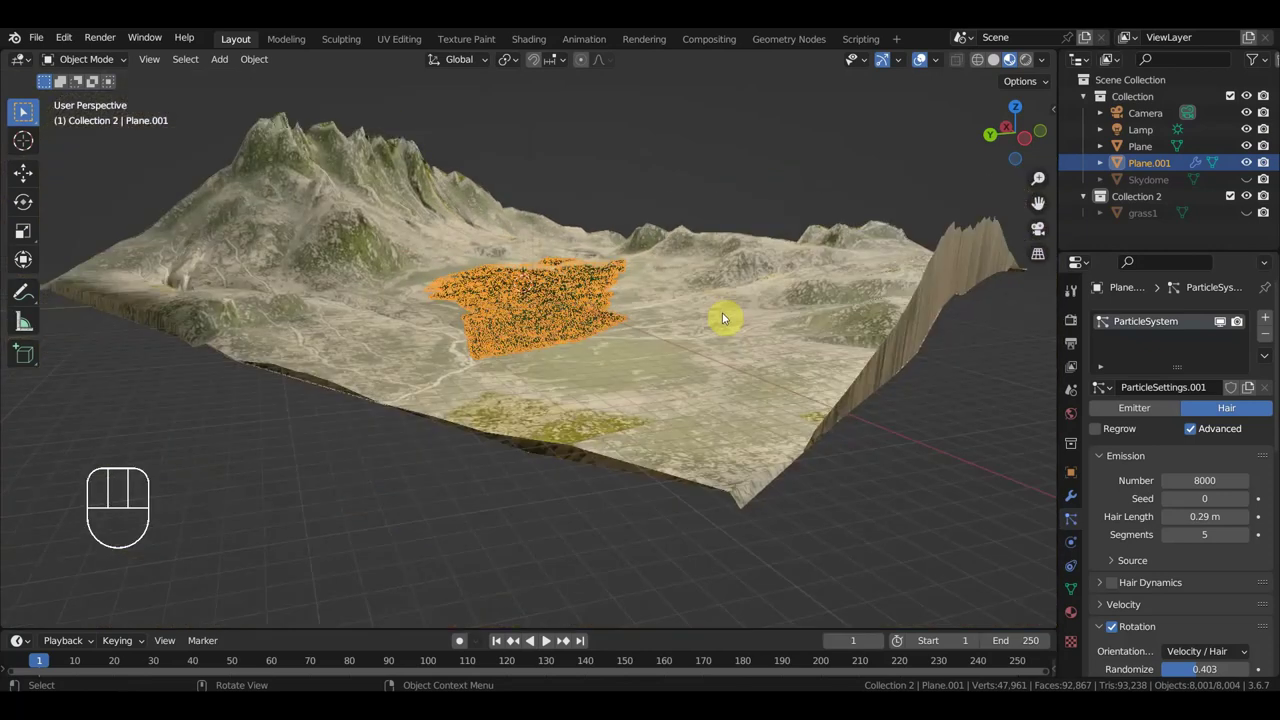
left_click_drag(696, 342, 689, 352)
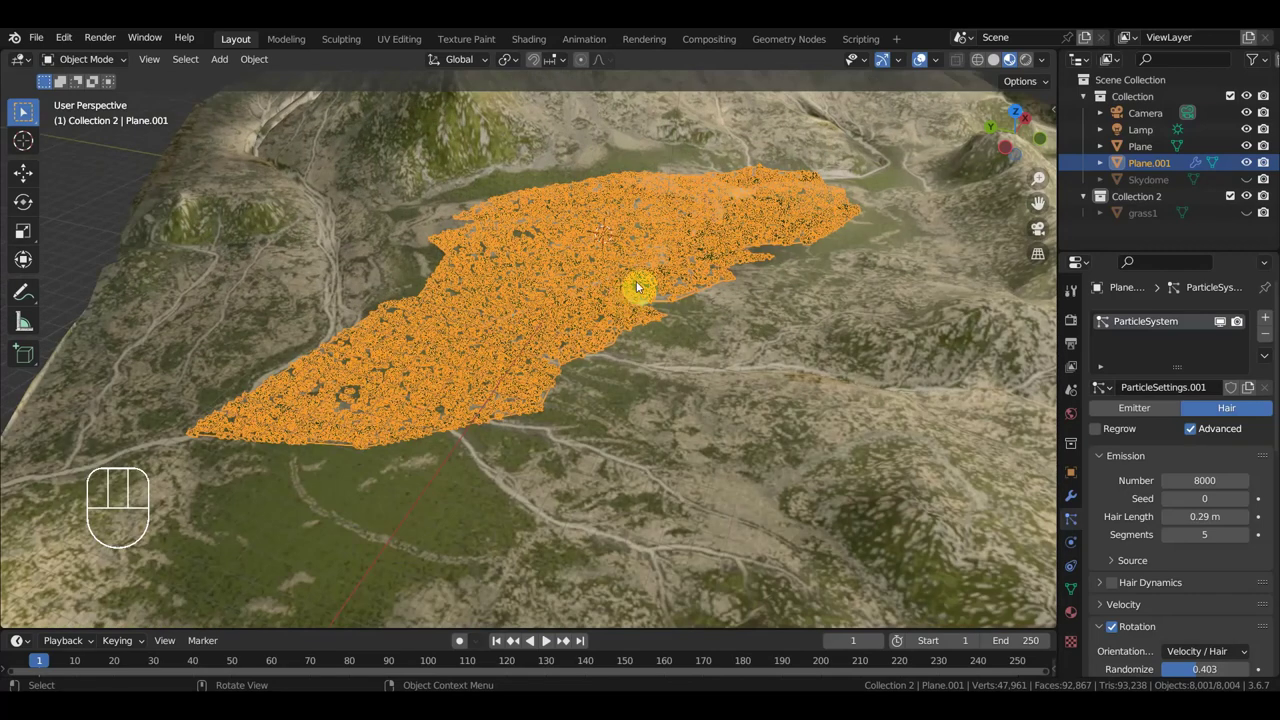
Step: Delete the Plane.001 grass emitter and select the bare terrain Plane
left_click(619, 279)
key("Delete")
left_click(597, 286)
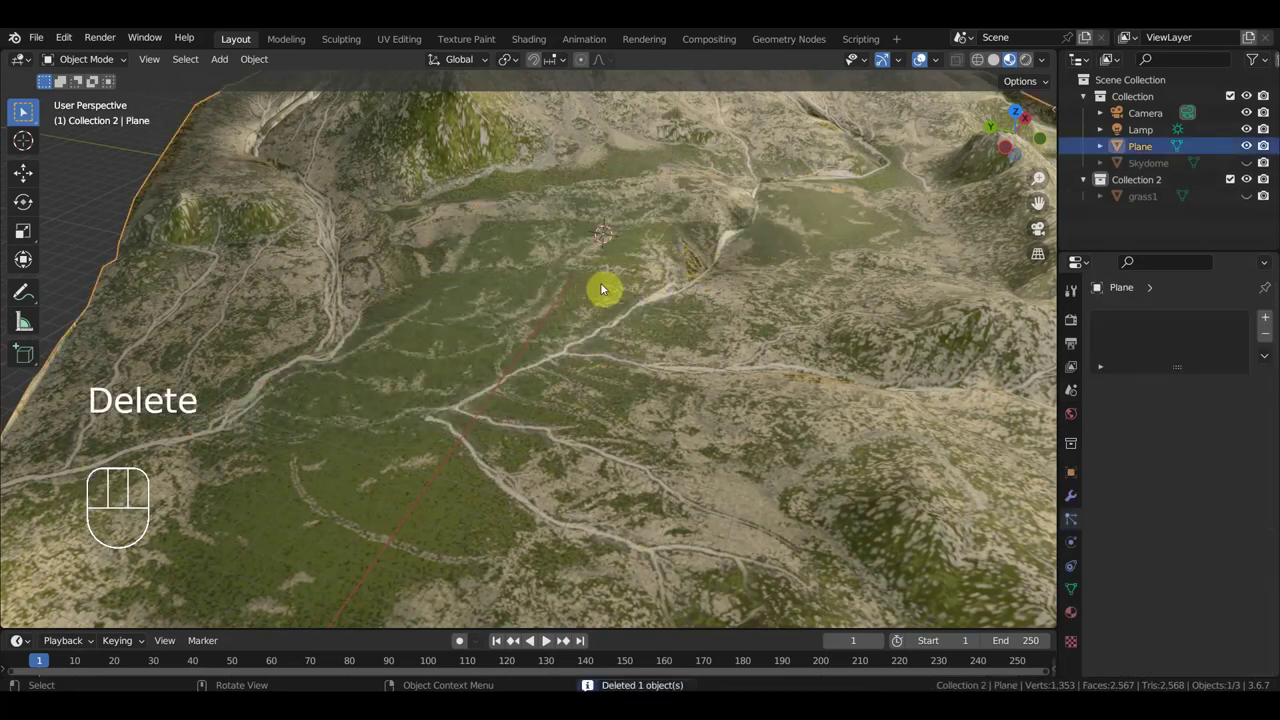
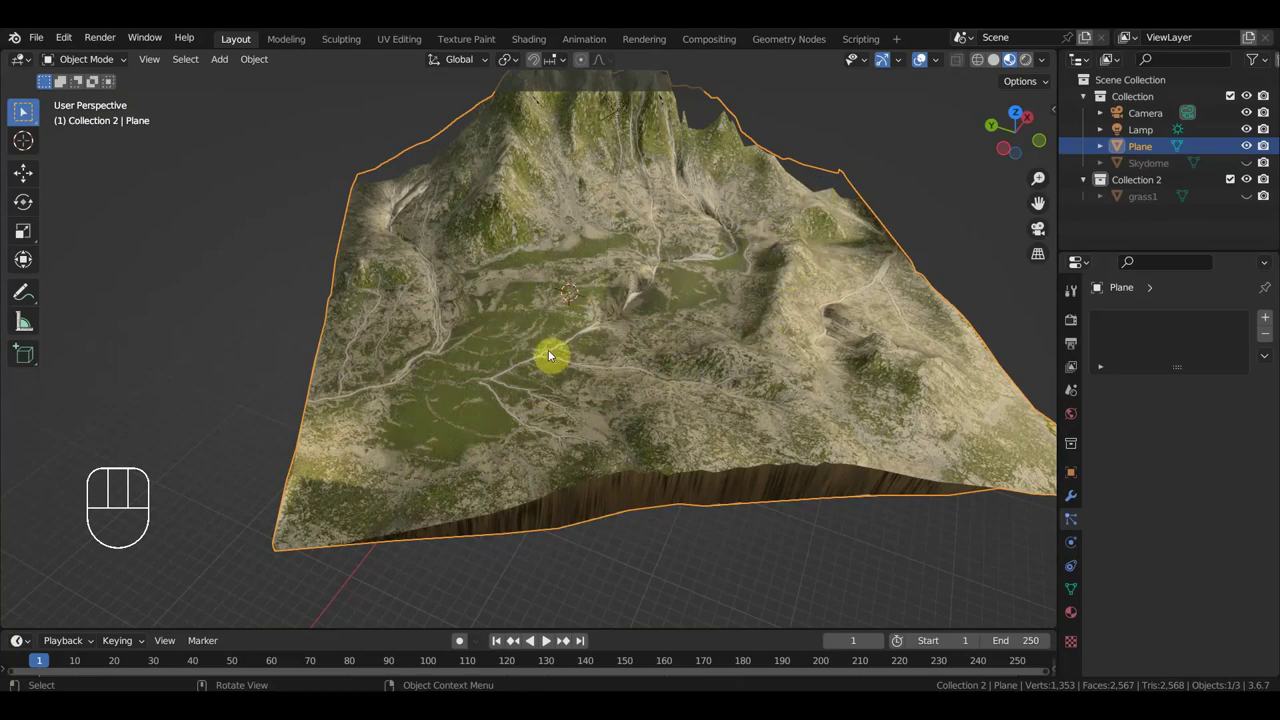
Step: Orbit the view to inspect the bare valley floor from several angles
left_click_drag(588, 341, 651, 321)
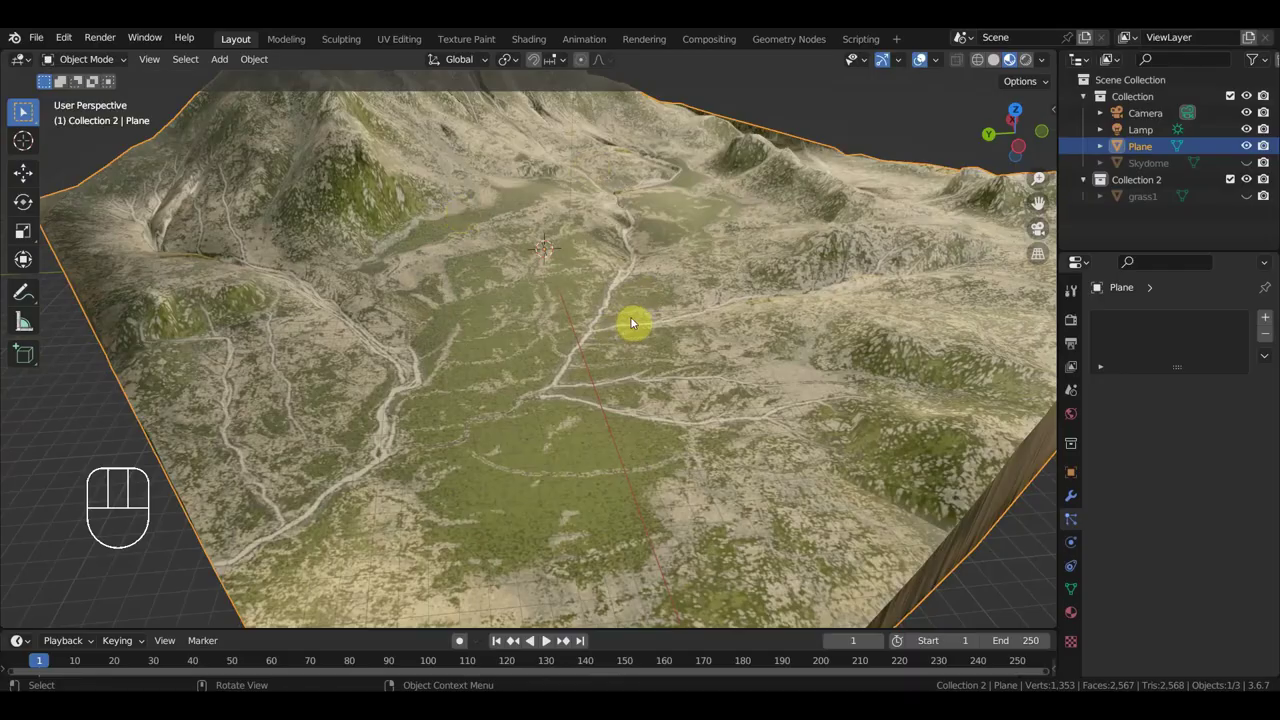
left_click_drag(679, 342, 490, 318)
left_click_drag(618, 371, 866, 355)
left_click_drag(843, 351, 828, 348)
left_click_drag(822, 364, 775, 357)
left_click_drag(780, 356, 826, 355)
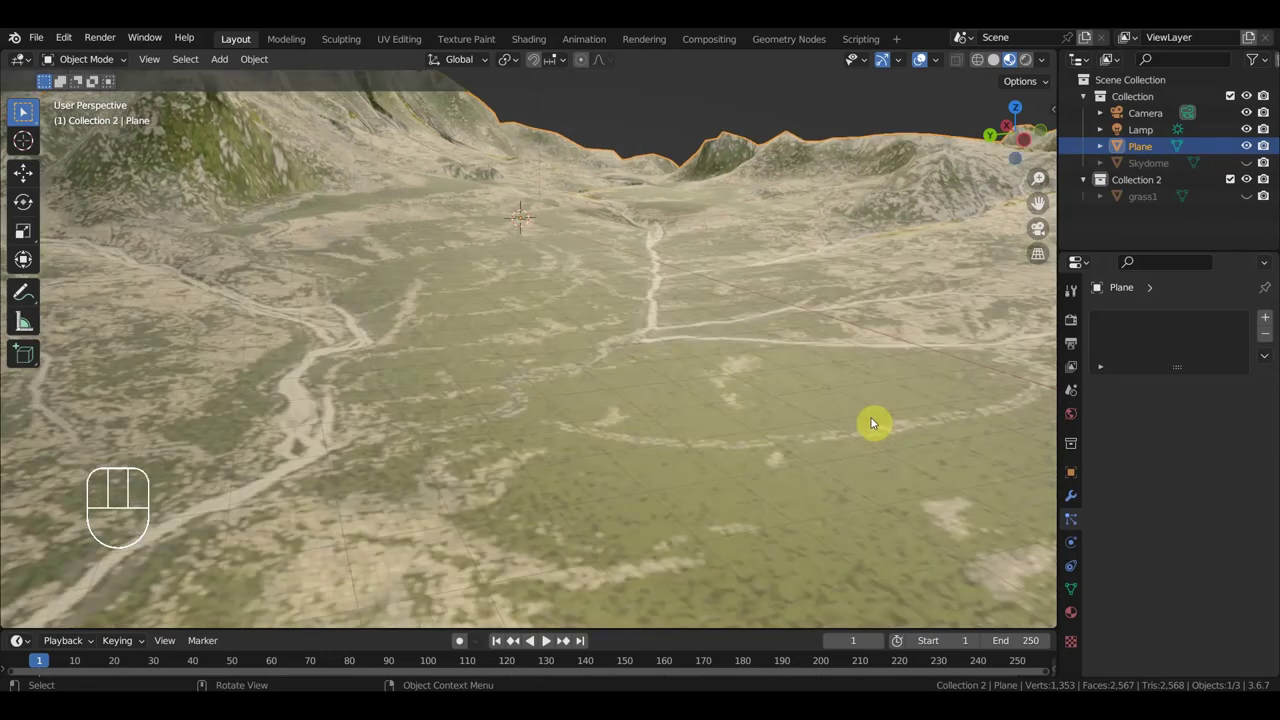
left_click_drag(871, 407, 860, 400)
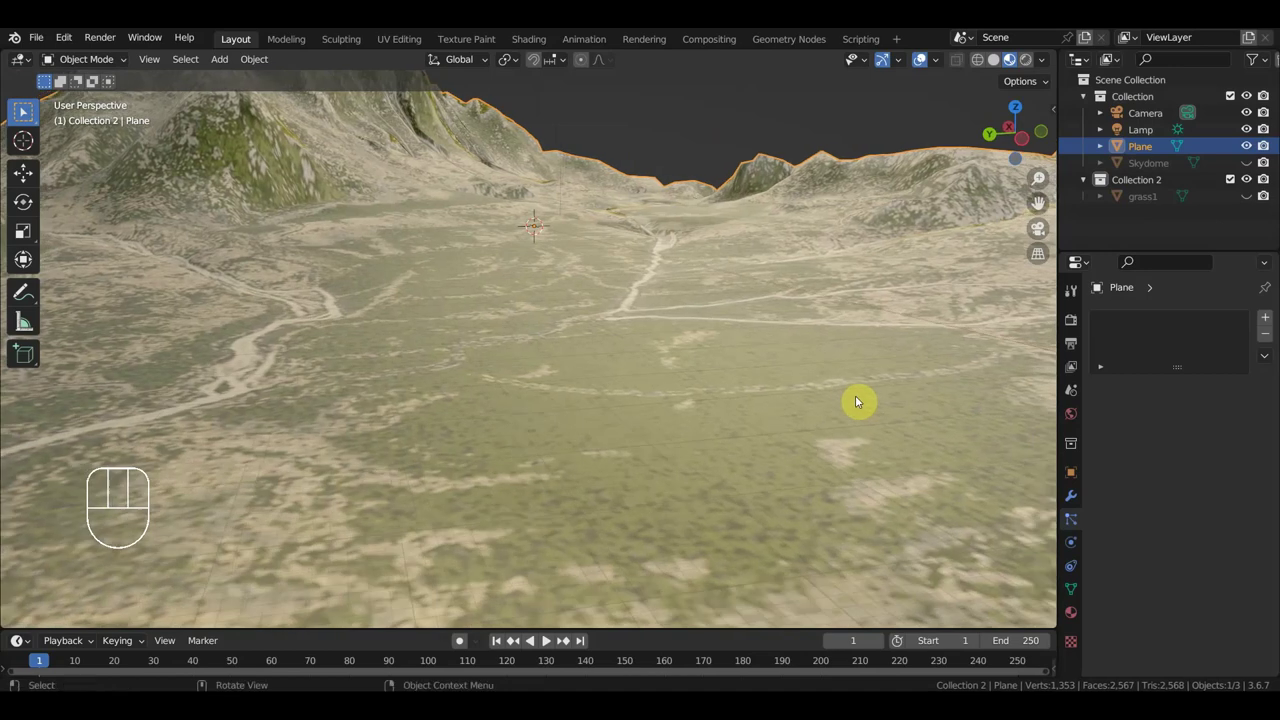